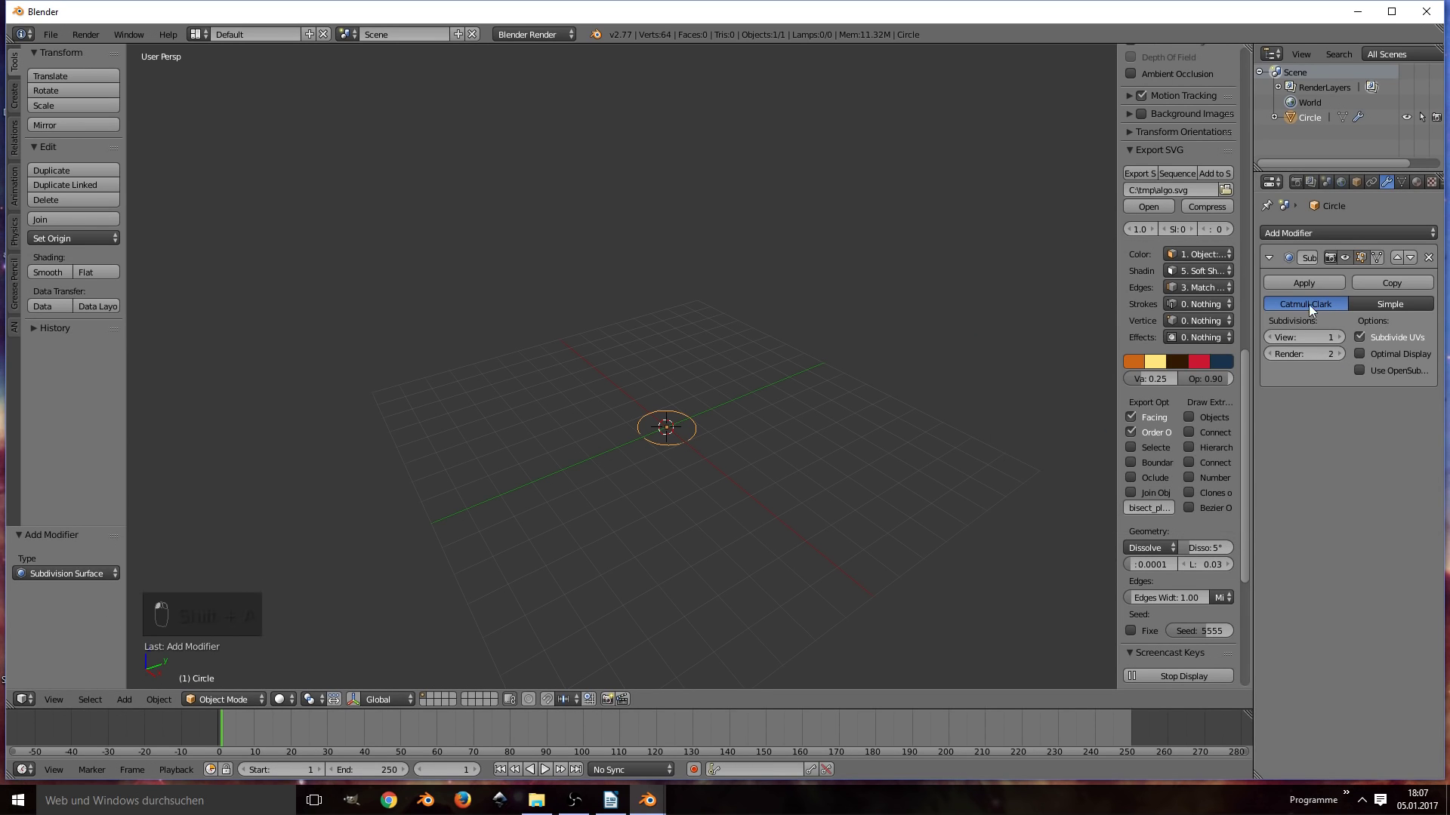
Step: Remove the circle's Subdivision modifier and scale the circle up
{"action": "left_click_drag", "start_coordinate": [727, 429], "coordinate": [672, 441]}
{"action": "key", "text": "Tab"}
{"action": "key", "text": "Tab"}
{"action": "key", "text": "s"}
{"action": "left_click", "coordinate": [976, 557]}
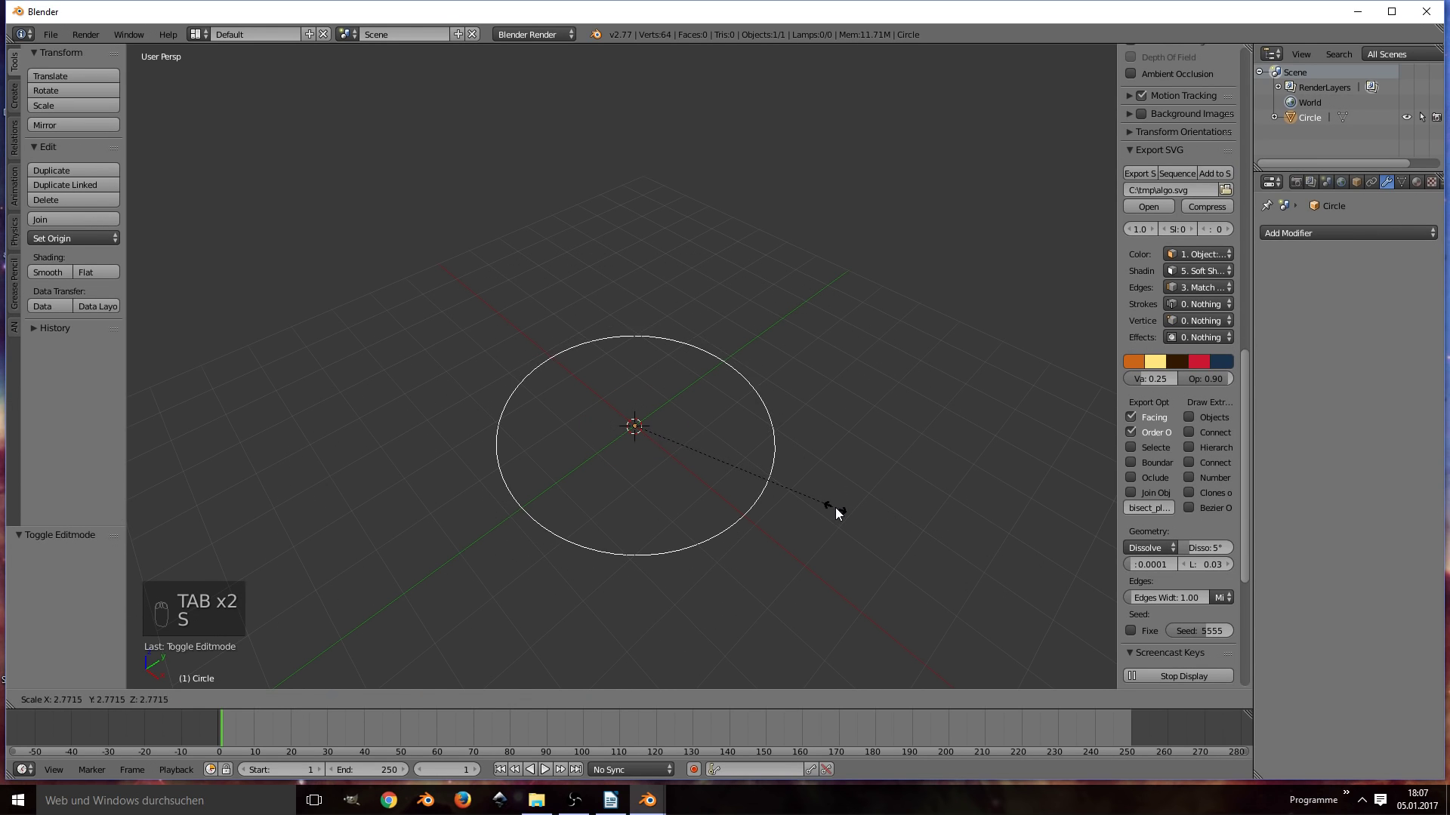
{"action": "key", "text": "s"}
{"action": "middle_click", "coordinate": [653, 471]}
Step: In Edit Mode, box-select and delete most of the circle's vertices, leaving a short arc
{"action": "key", "text": "Tab"}
{"action": "left_click_drag", "start_coordinate": [711, 446], "coordinate": [890, 471]}
{"action": "key", "text": "ctrl+z"}
{"action": "key", "text": "s"}
{"action": "key", "text": "b"}
{"action": "key", "text": "b"}
{"action": "key", "text": "b"}
{"action": "key", "text": "b"}
{"action": "key", "text": "x"}
{"action": "key", "text": "b"}
{"action": "key", "text": "x"}
Step: Extrude all remaining arc vertices and scale them into a thin curved band
{"action": "key", "text": "a"}
{"action": "key", "text": "e"}
{"action": "key", "text": "s"}
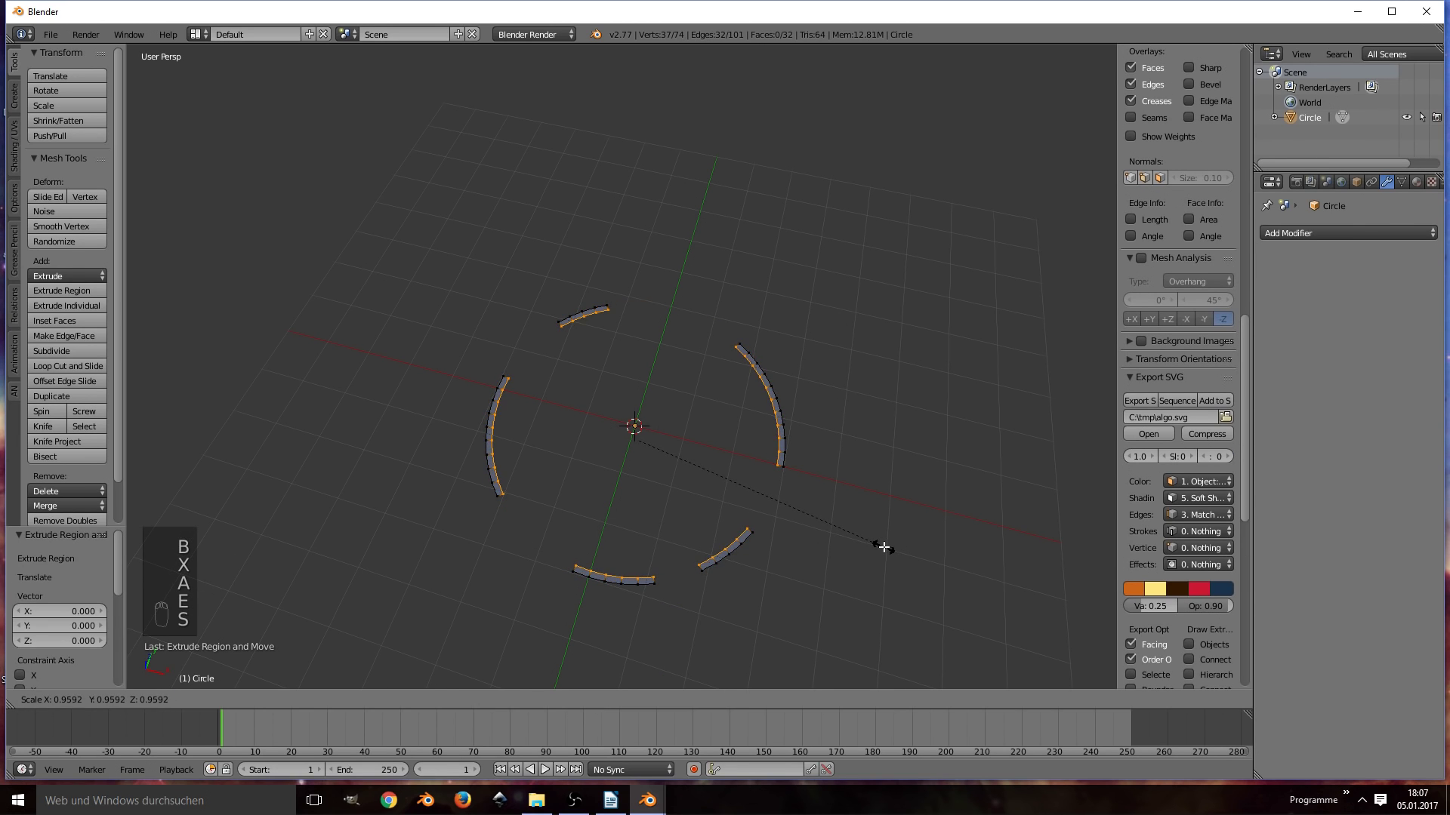
{"action": "key", "text": "Tab"}
Step: Set the animation end frame to 100 and the current frame to 0
{"action": "middle_click", "coordinate": [631, 463]}
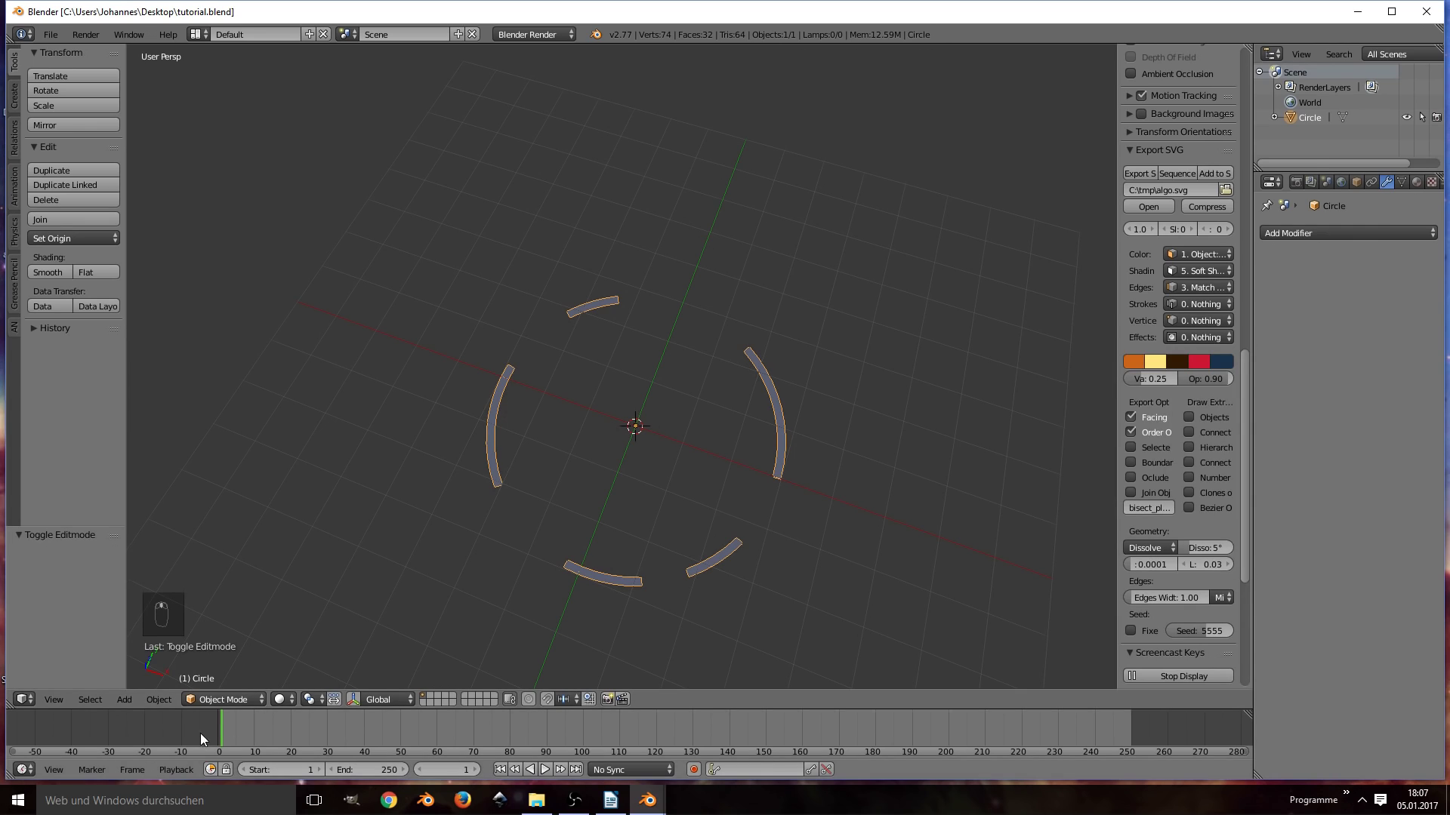
{"action": "middle_click", "coordinate": [232, 736]}
{"action": "left_click_drag", "start_coordinate": [509, 726], "coordinate": [587, 732]}
{"action": "key", "text": "e"}
{"action": "left_click_drag", "start_coordinate": [228, 738], "coordinate": [691, 468]}
{"action": "key", "text": "i"}
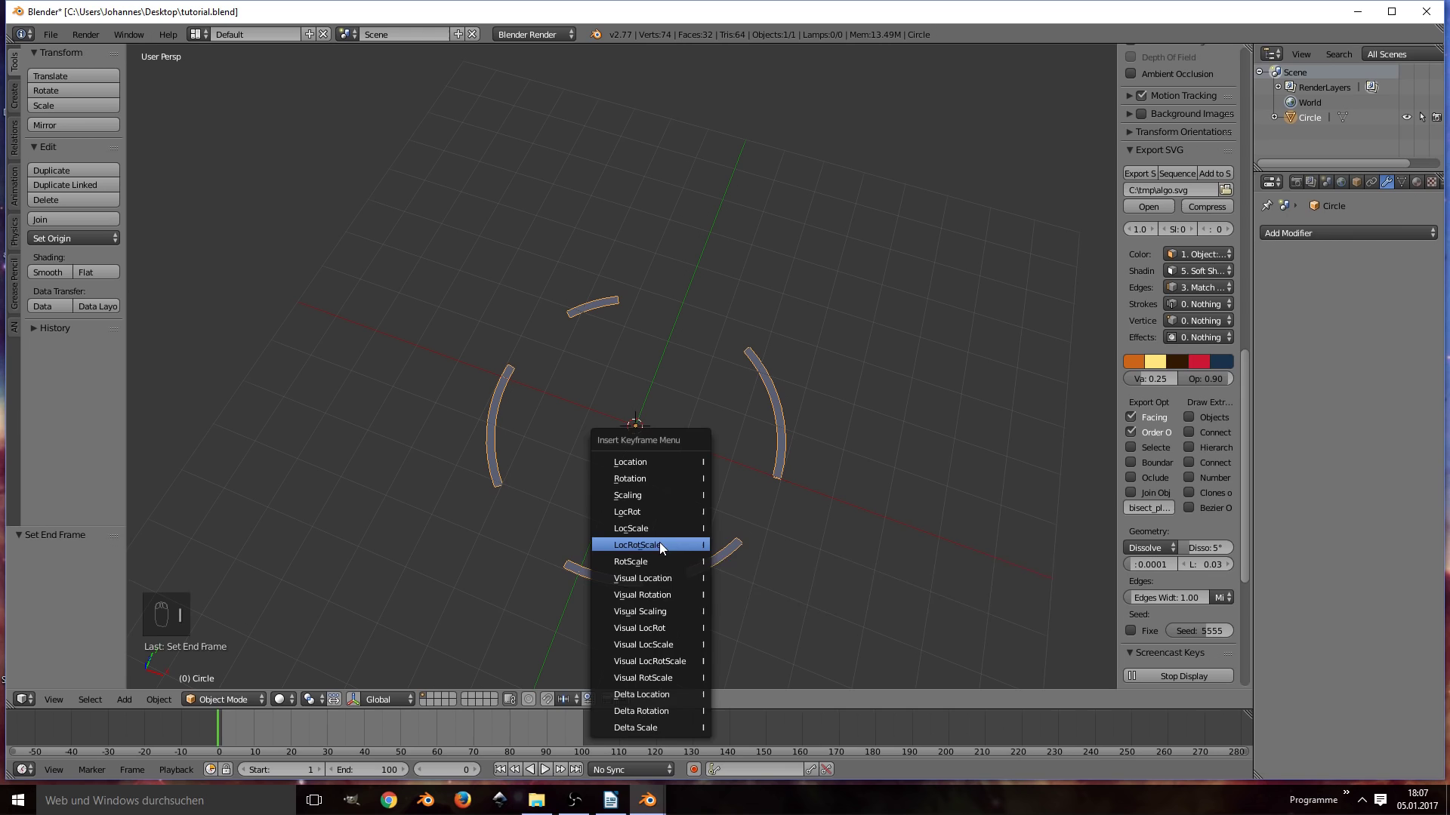
Step: With the LocRot keying set, keyframe the ring at frame 0 and spun a full turn about Z at frame 100
{"action": "left_click_drag", "start_coordinate": [734, 769], "coordinate": [746, 699]}
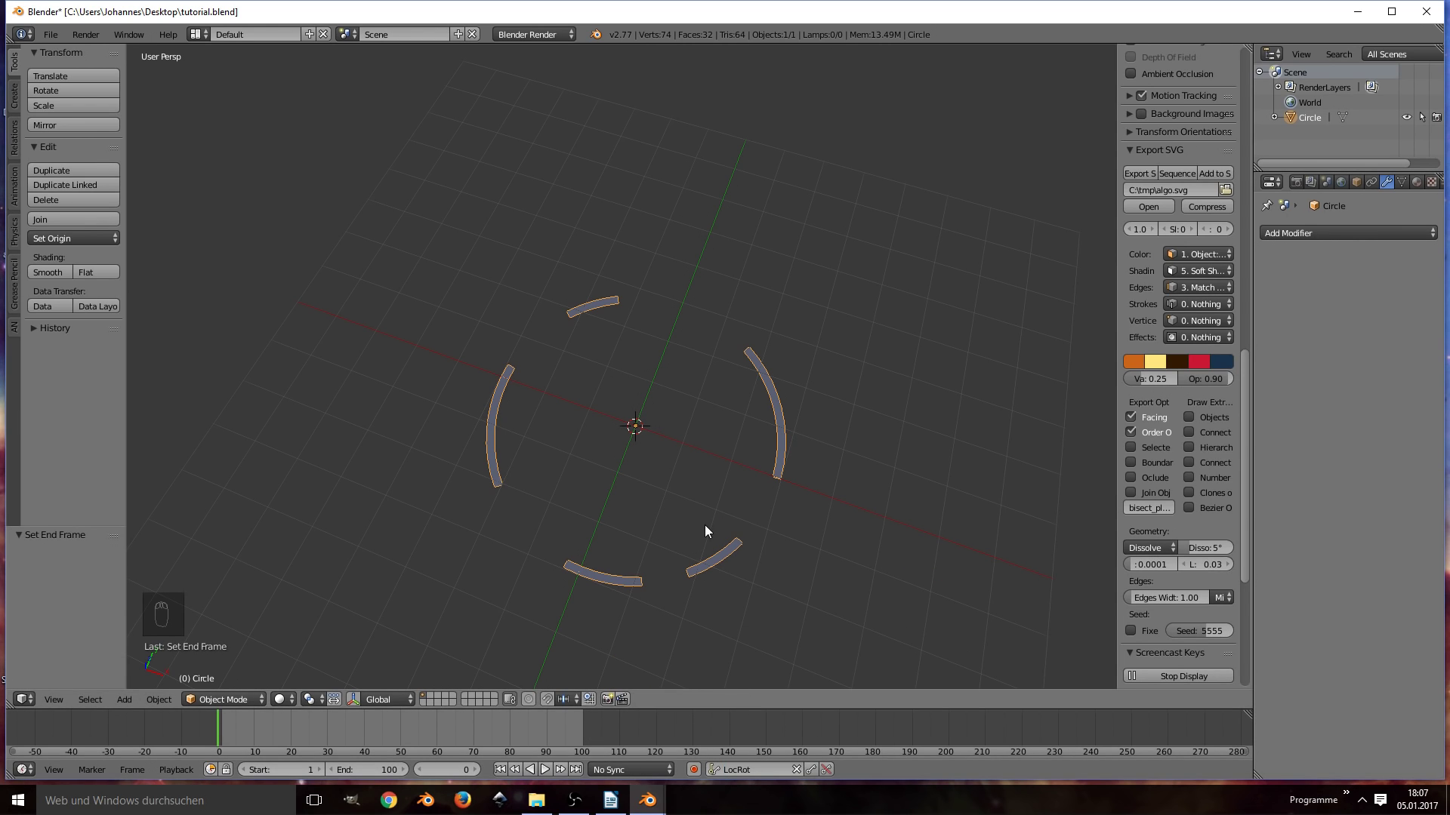
{"action": "key", "text": "i"}
{"action": "left_click_drag", "start_coordinate": [586, 734], "coordinate": [1194, 238]}
{"action": "left_click_drag", "start_coordinate": [1198, 227], "coordinate": [1172, 184]}
{"action": "left_click_drag", "start_coordinate": [1135, 184], "coordinate": [1168, 180]}
{"action": "key", "text": "i"}
{"action": "key", "text": "alt+a"}
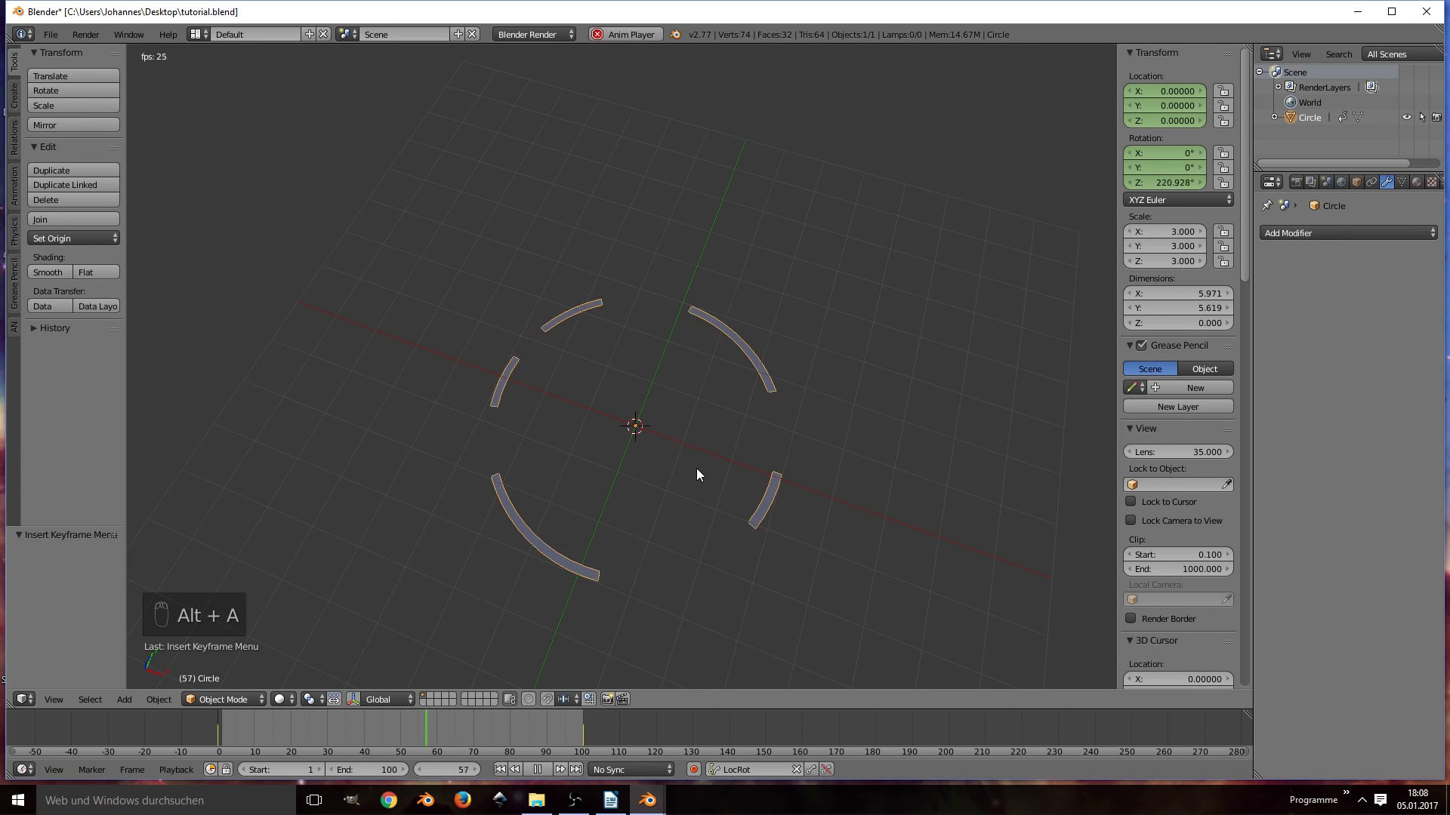
Step: Play back the ring's rotation and split the 3D view into two areas
{"action": "key", "text": "alt+a"}
{"action": "left_click", "coordinate": [13, 704]}
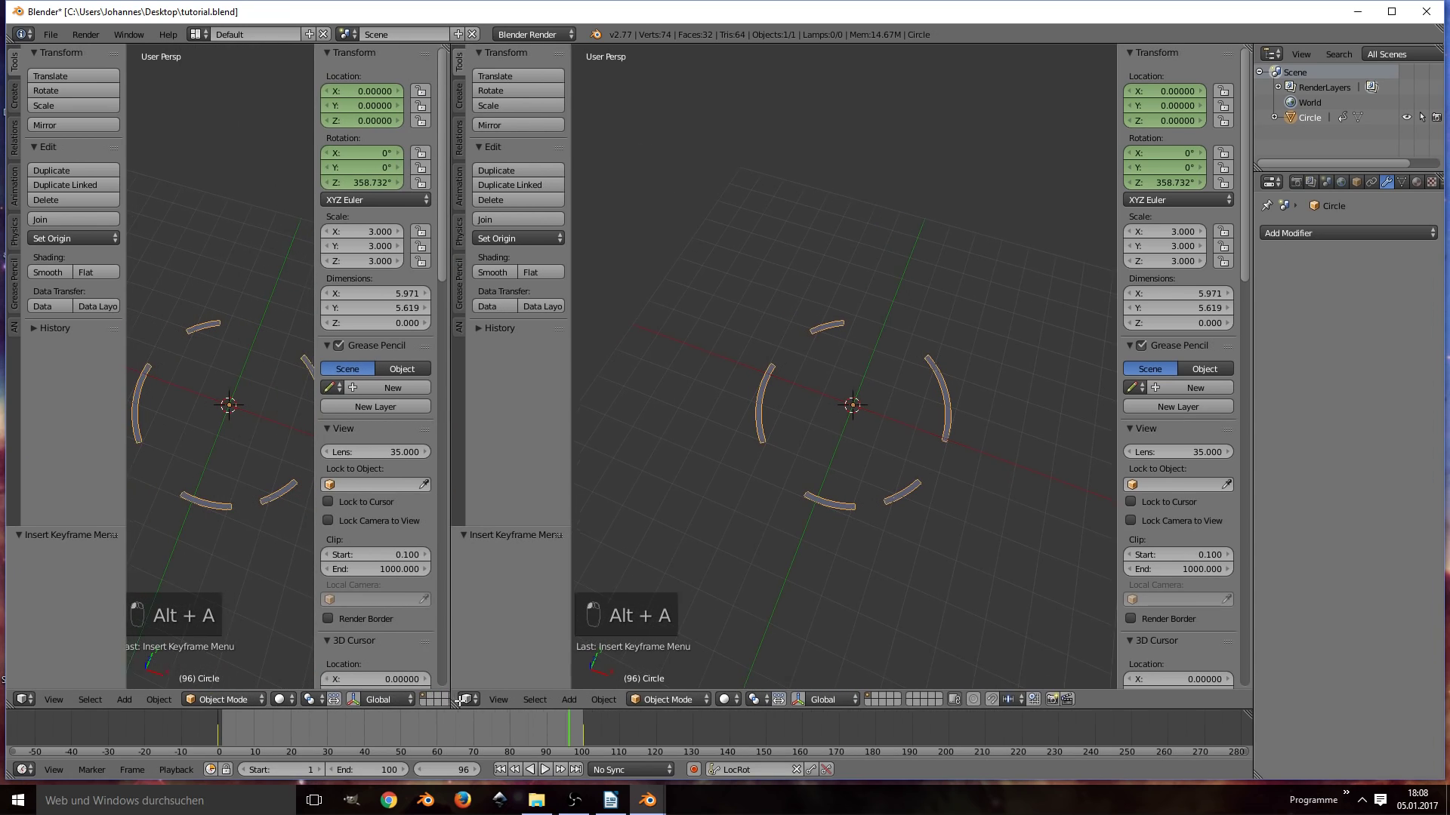
Step: Hide the side panels so the animation channels show cleanly beside the 3D view
{"action": "key", "text": "n"}
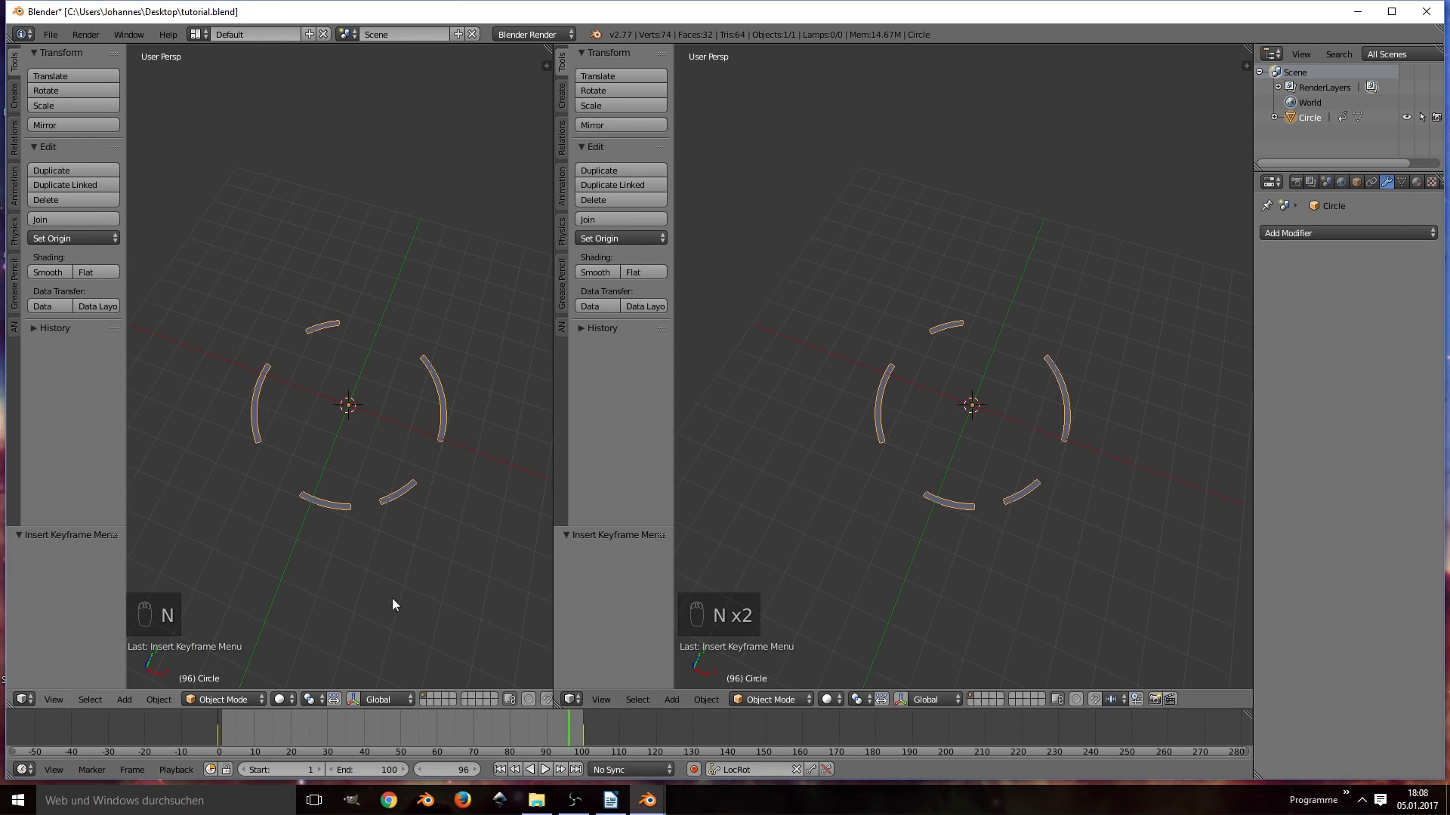
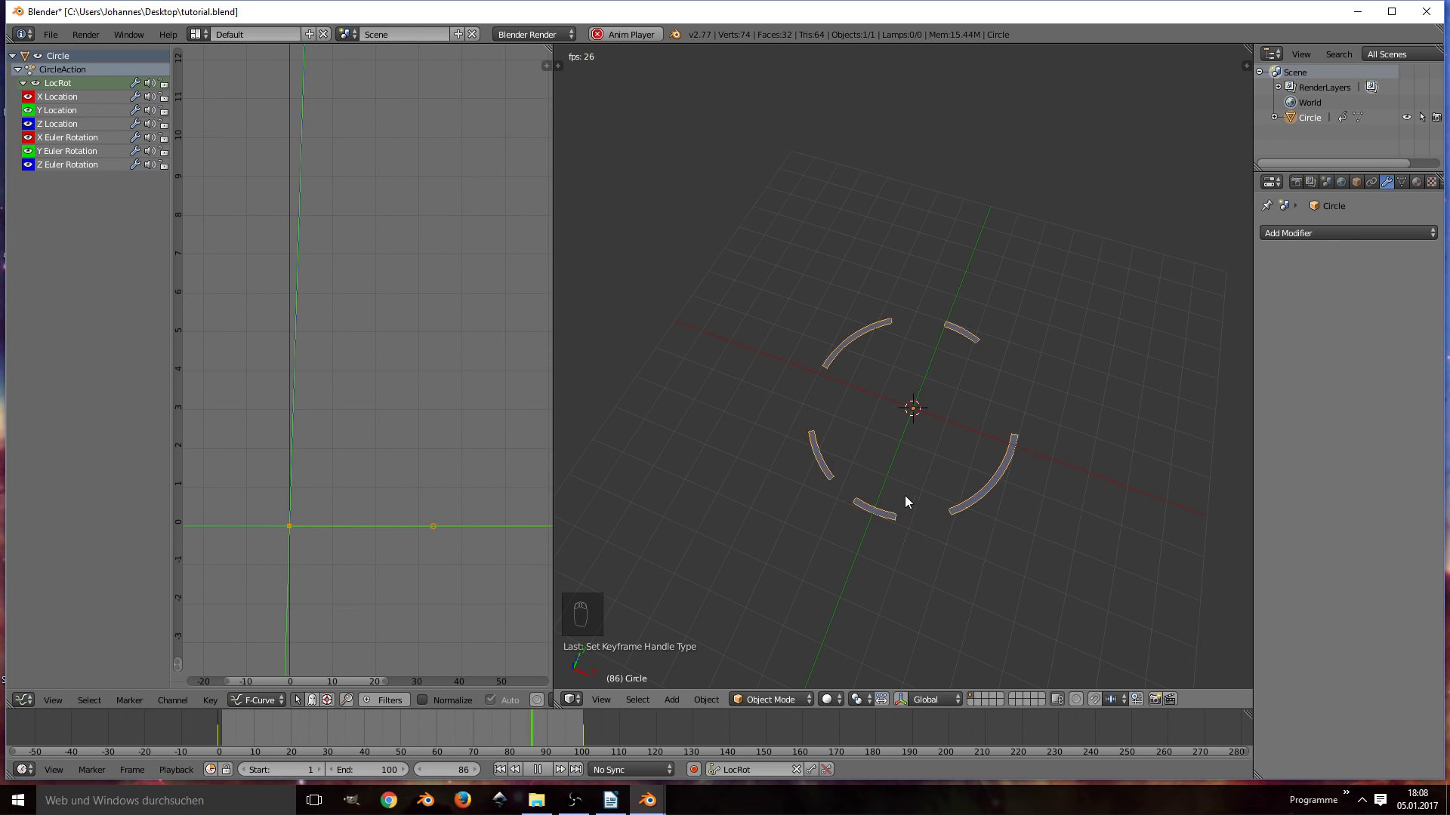
Step: Duplicate the animated ring and scale the copy up into a larger outer ring
{"action": "key", "text": "alt+a"}
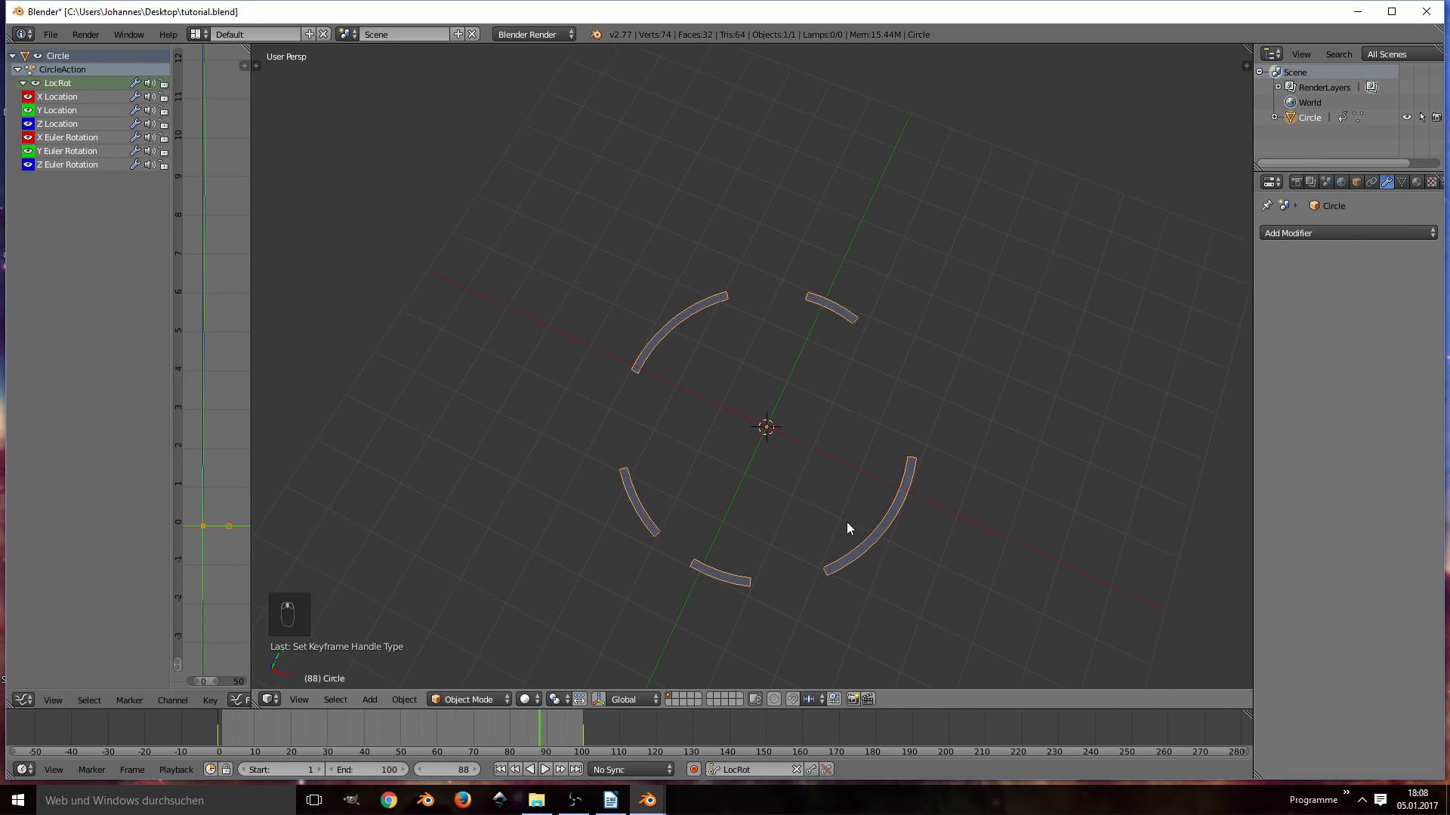
{"action": "key", "text": "shift+d"}
{"action": "left_click", "coordinate": [913, 521]}
{"action": "key", "text": "s"}
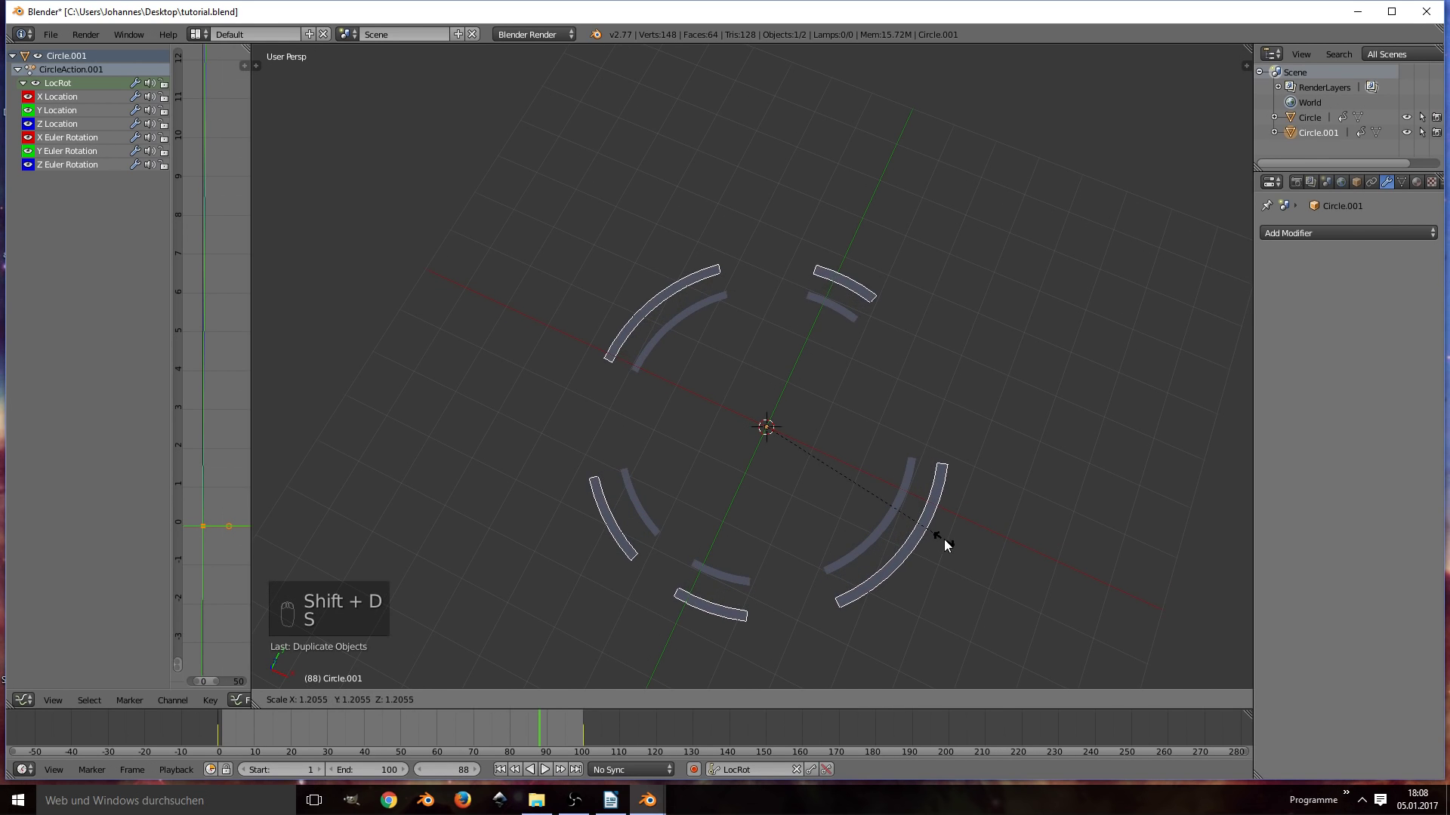
{"action": "key", "text": "Tab"}
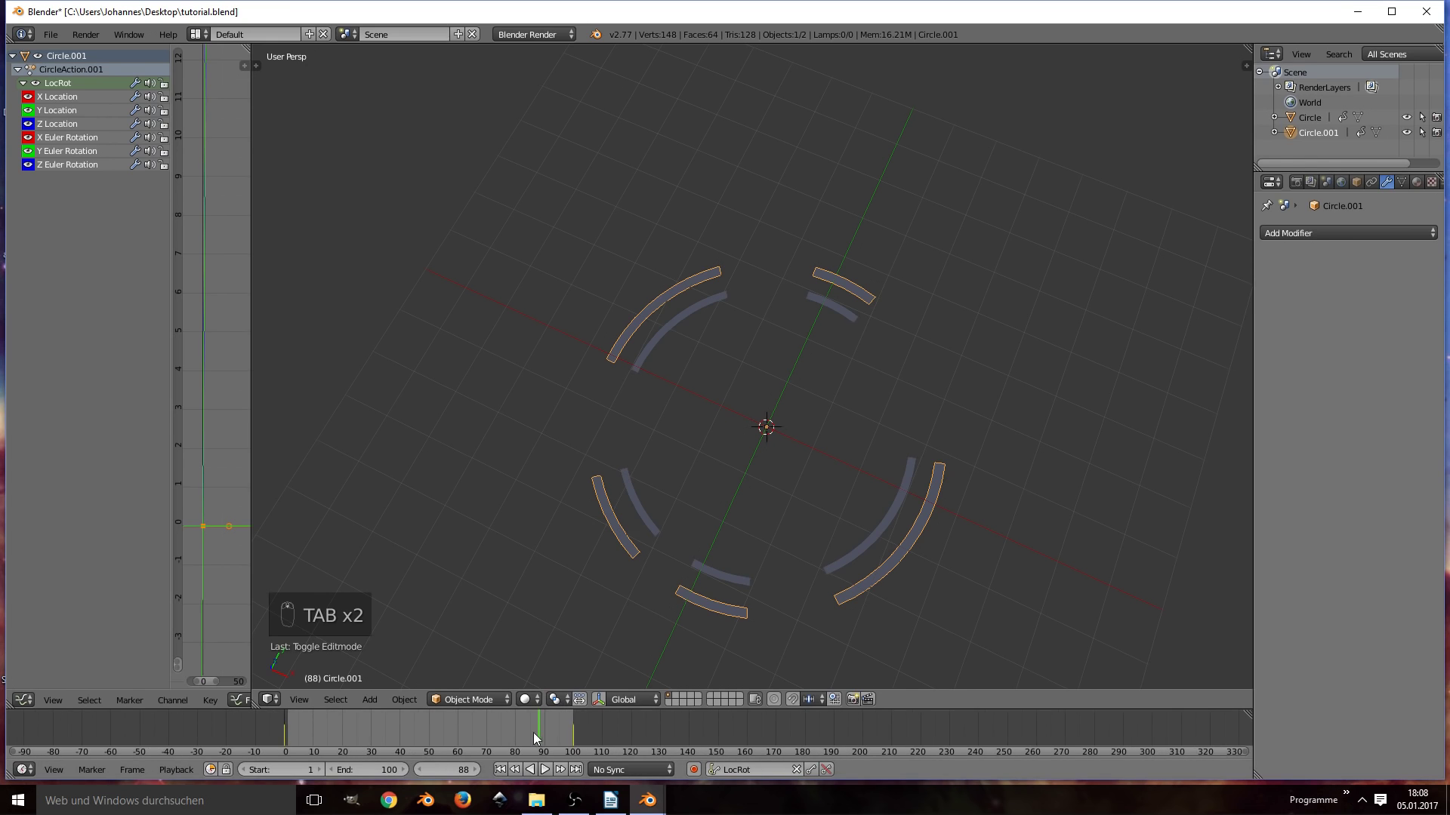
{"action": "key", "text": "alt+a"}
{"action": "key", "text": "alt+a"}
Step: Split off a Dope Sheet at the bottom and move the ring's end keyframes a few frames earlier
{"action": "left_click", "coordinate": [256, 703]}
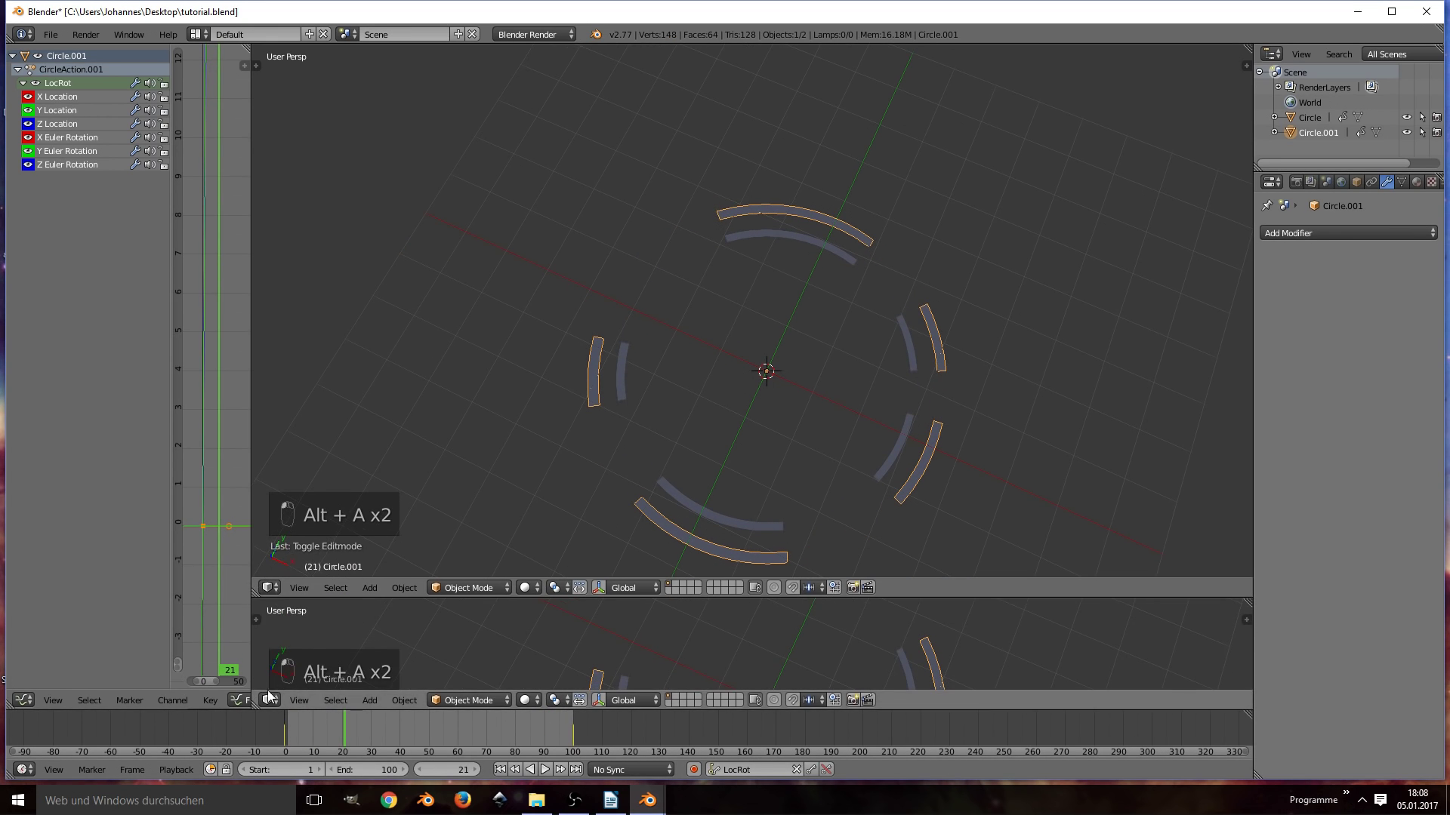
{"action": "left_click", "coordinate": [301, 634]}
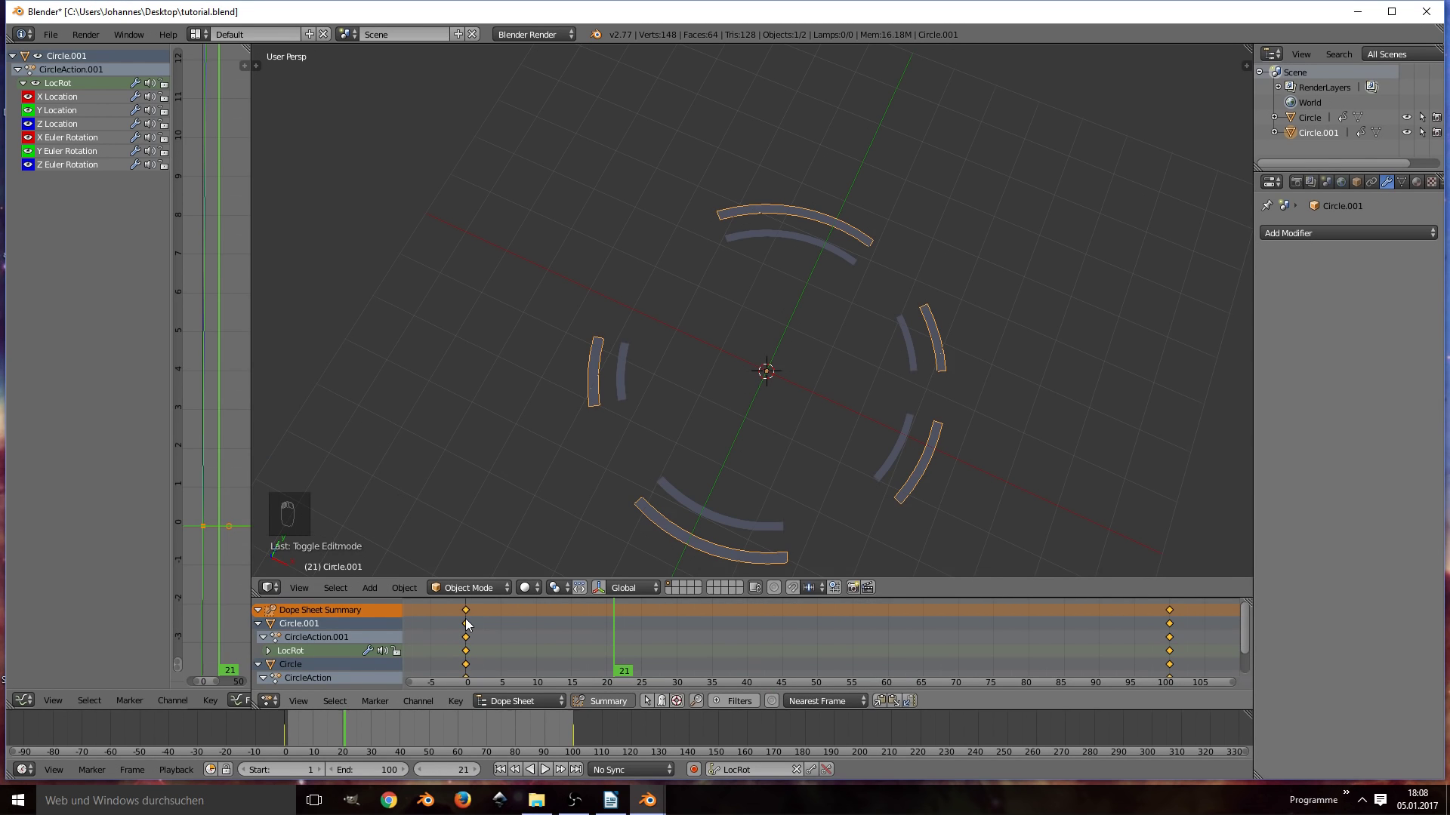
{"action": "key", "text": "s"}
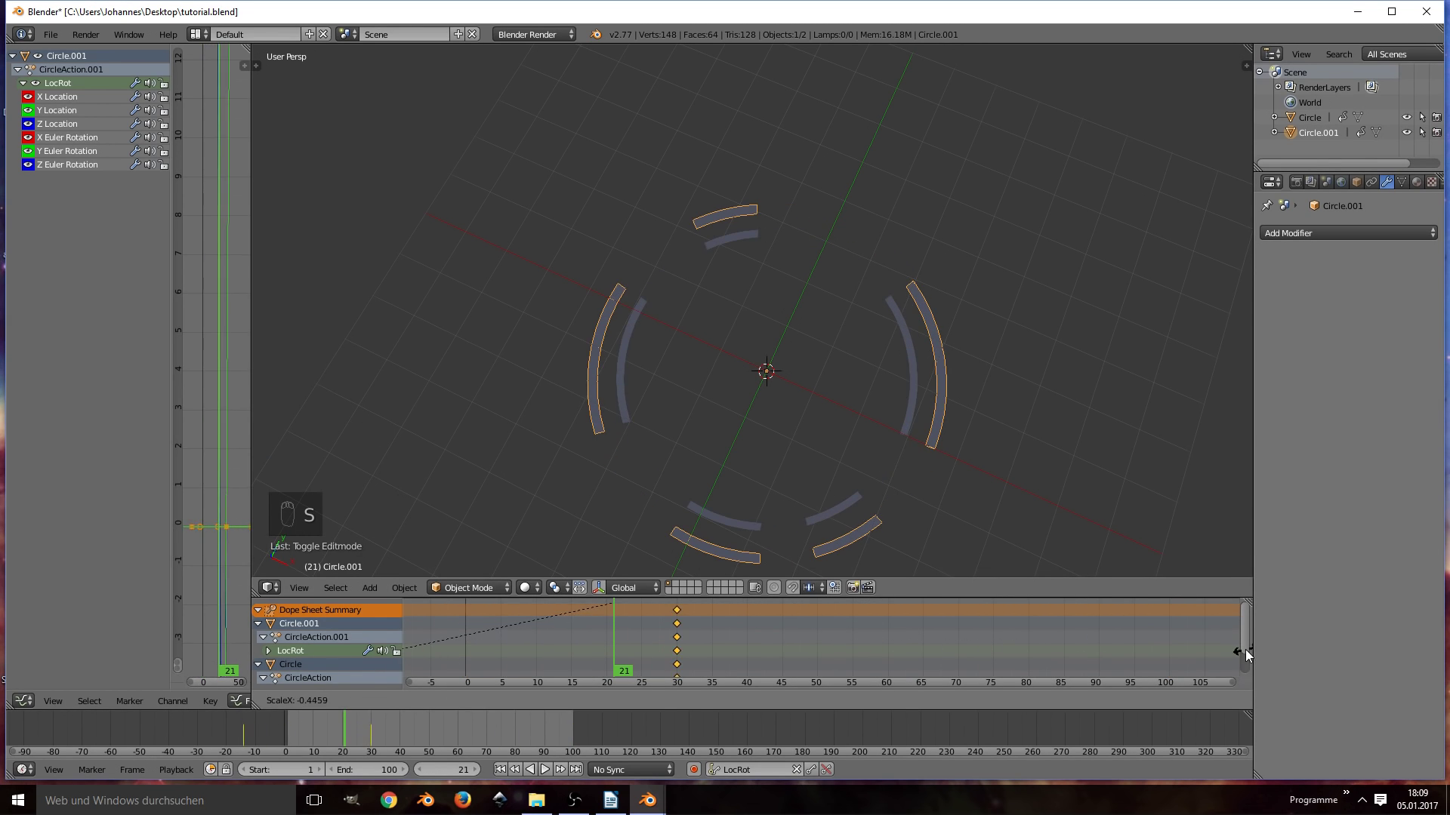
{"action": "left_click_drag", "start_coordinate": [824, 650], "coordinate": [505, 643]}
{"action": "key", "text": "s"}
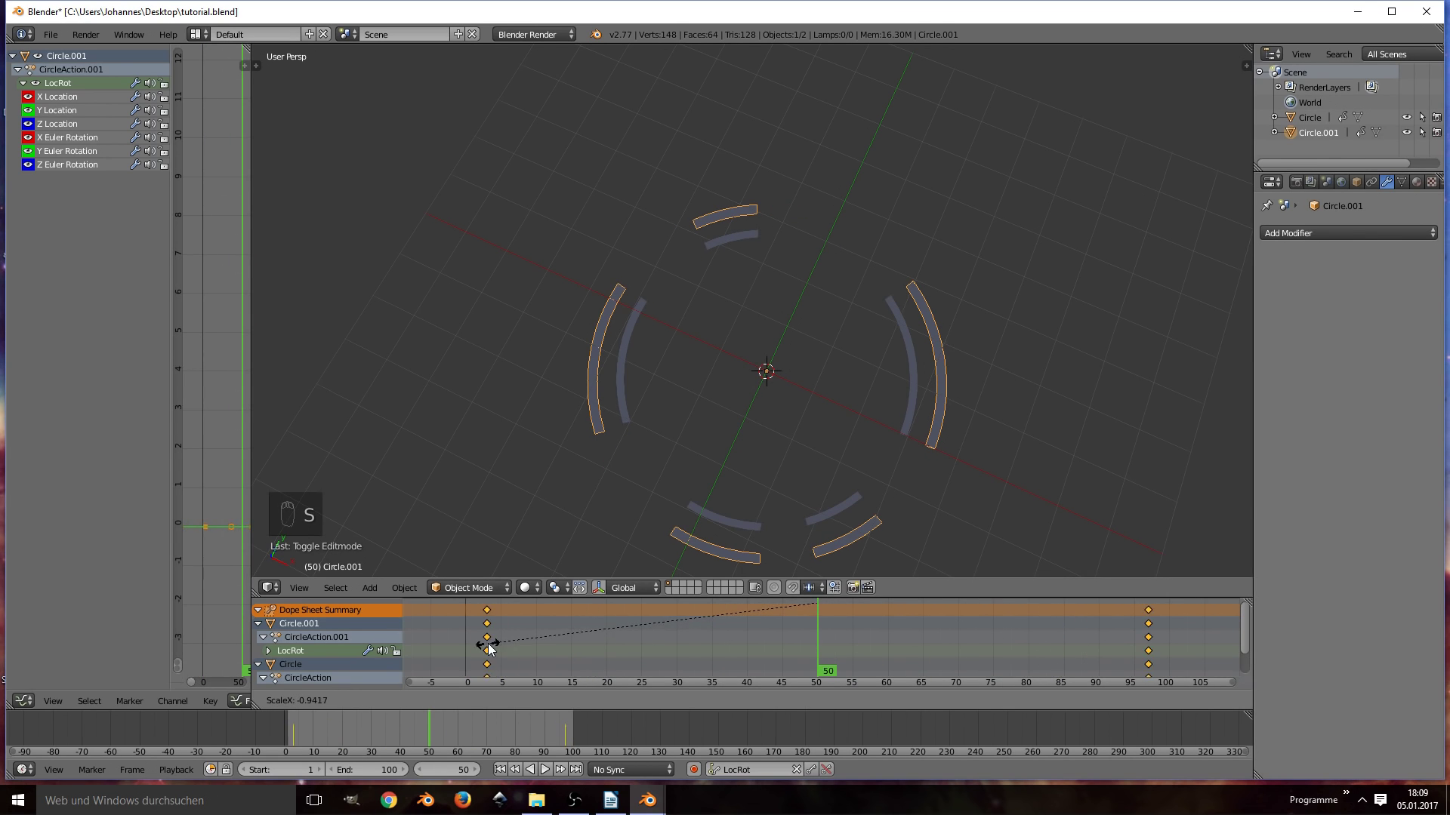
{"action": "key", "text": "alt+a"}
Step: Scrub through the frames and play back both rings spinning with different timing
{"action": "key", "text": "alt+a"}
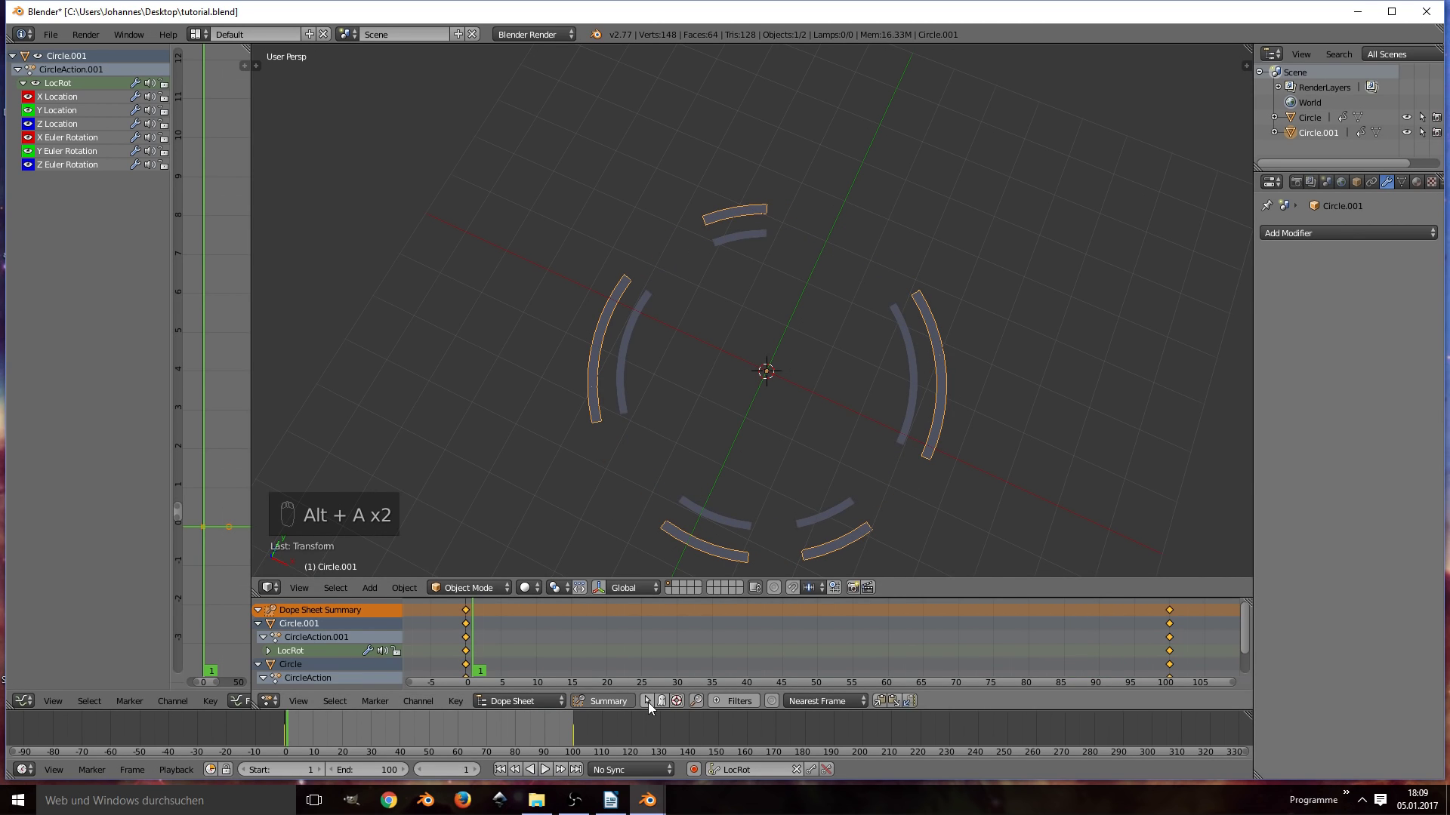
{"action": "left_click_drag", "start_coordinate": [833, 516], "coordinate": [799, 640]}
{"action": "left_click_drag", "start_coordinate": [833, 516], "coordinate": [818, 640]}
{"action": "key", "text": "s"}
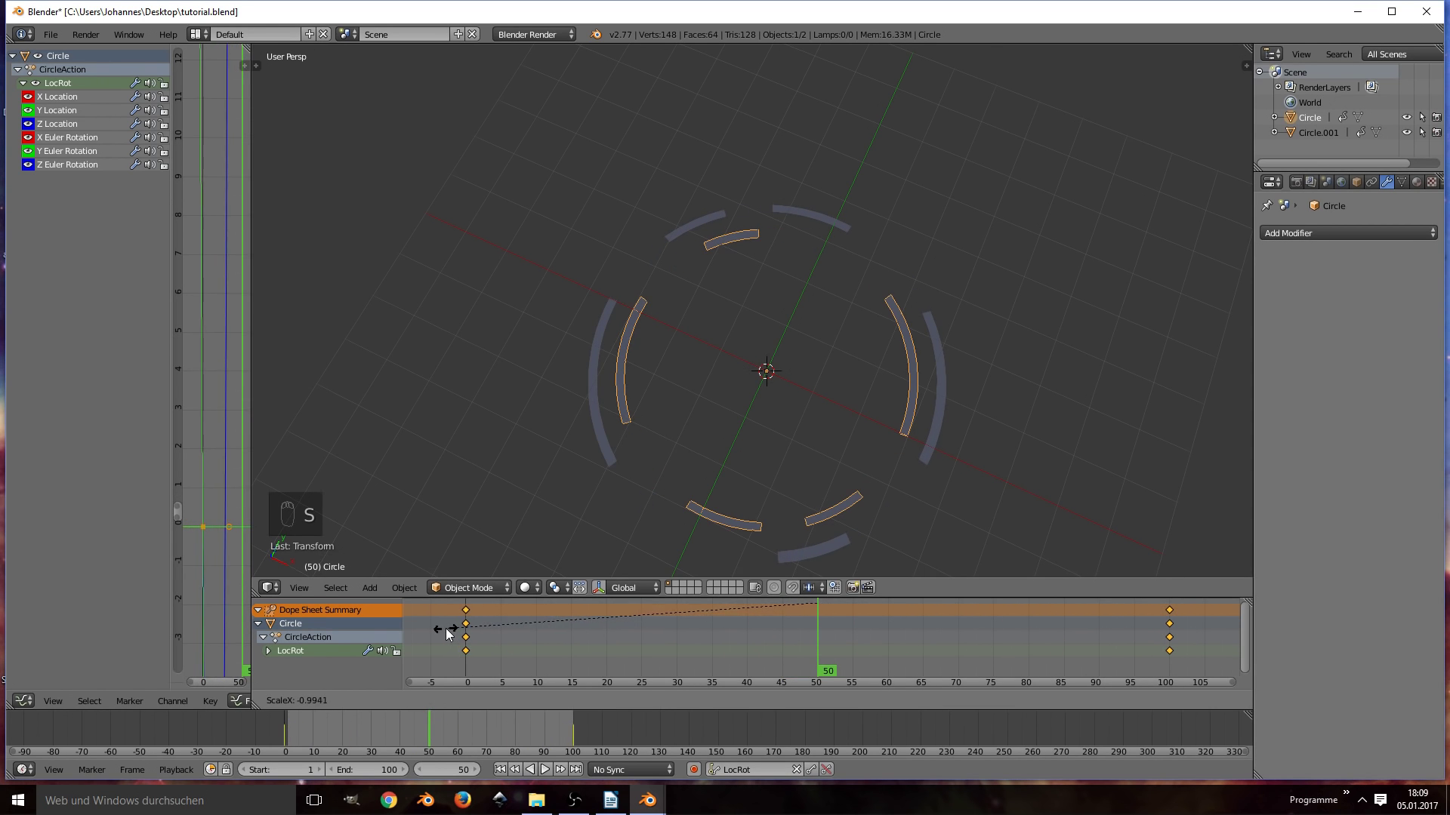
{"action": "key", "text": "alt+a"}
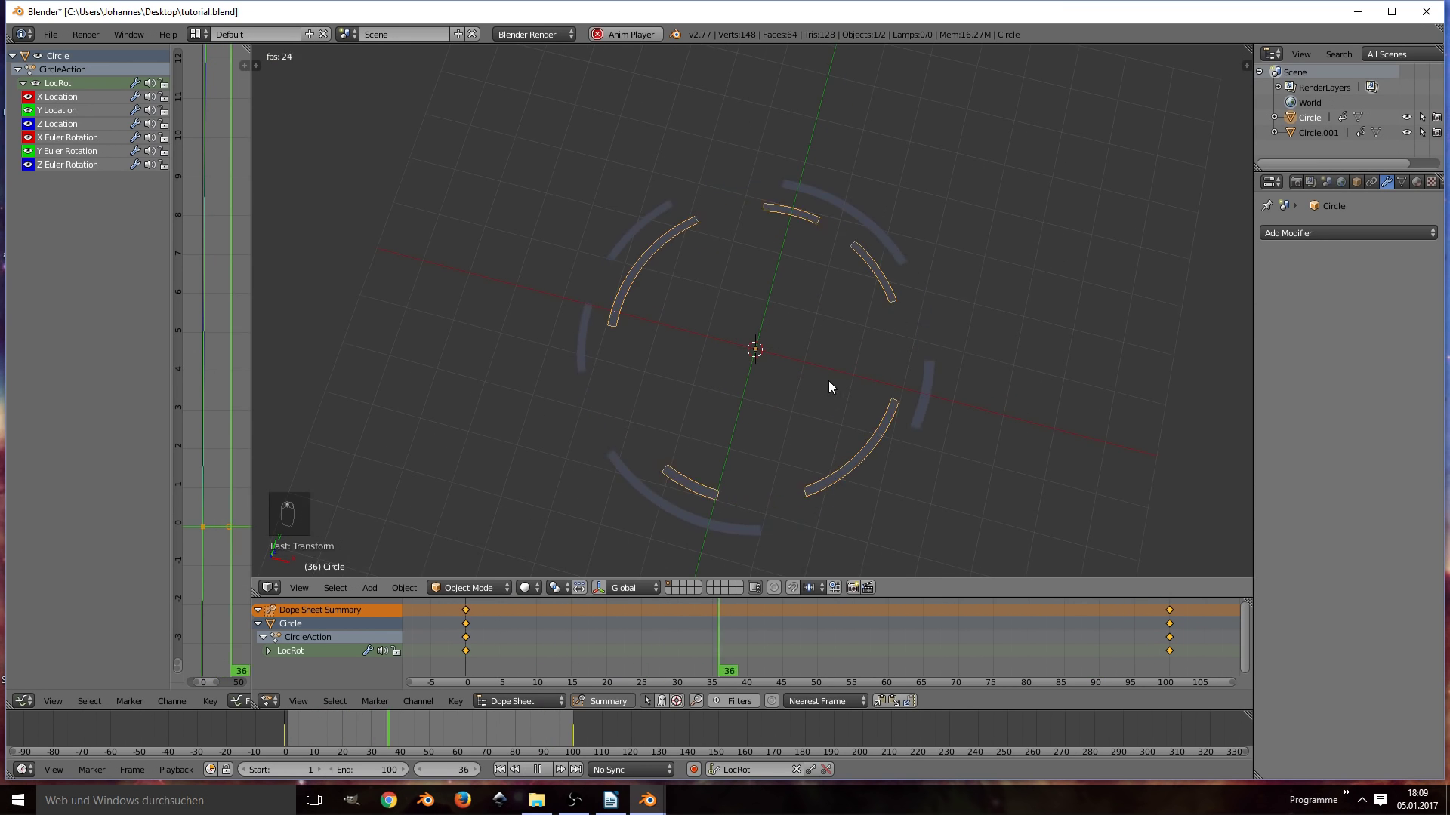
{"action": "key", "text": "alt+a"}
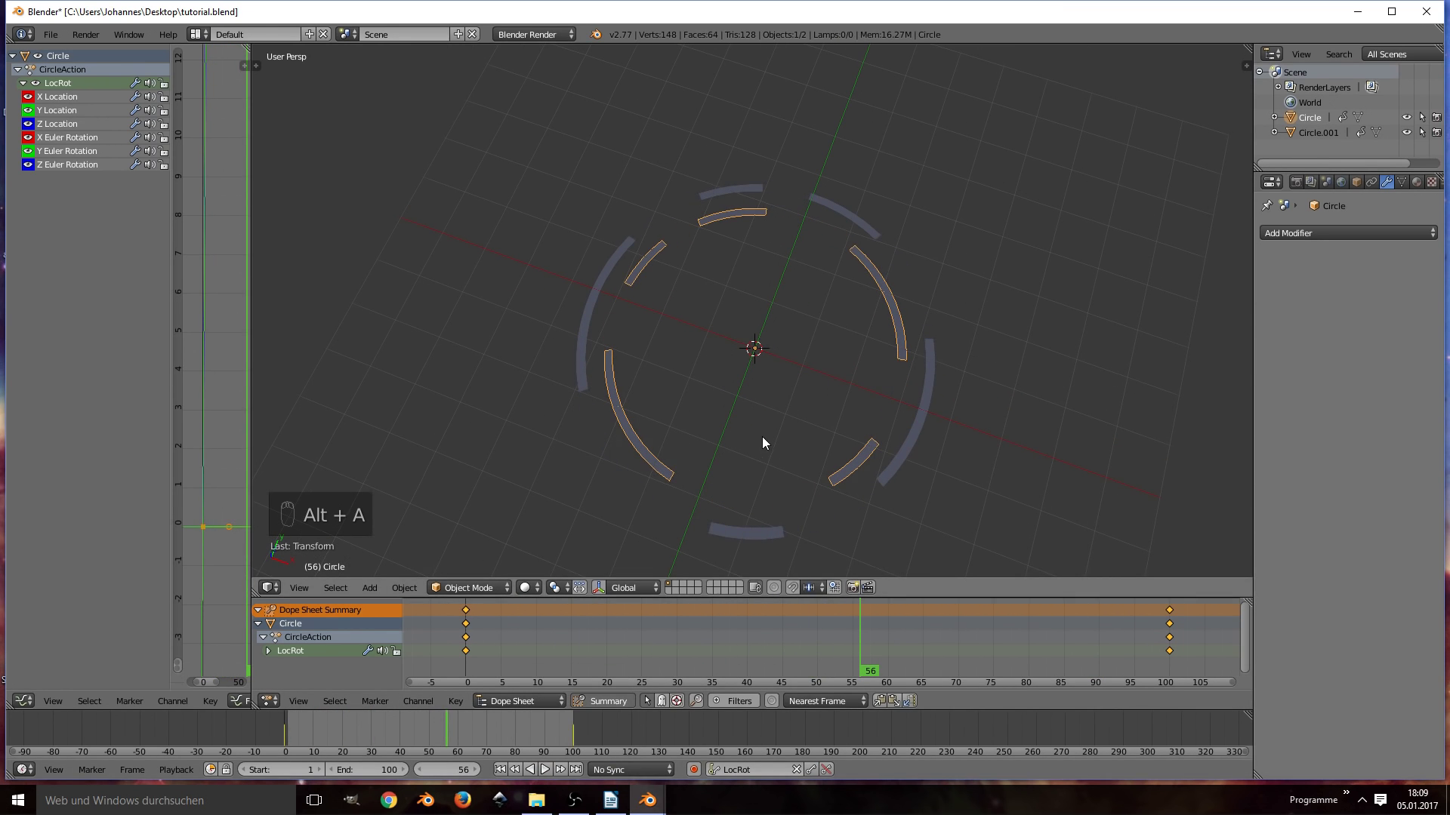
Step: Hide both rings and add a new filled circle mesh scaled down small
{"action": "left_click", "coordinate": [675, 582]}
{"action": "left_click", "coordinate": [742, 402]}
{"action": "key", "text": "shift+s"}
{"action": "key", "text": "shift+a"}
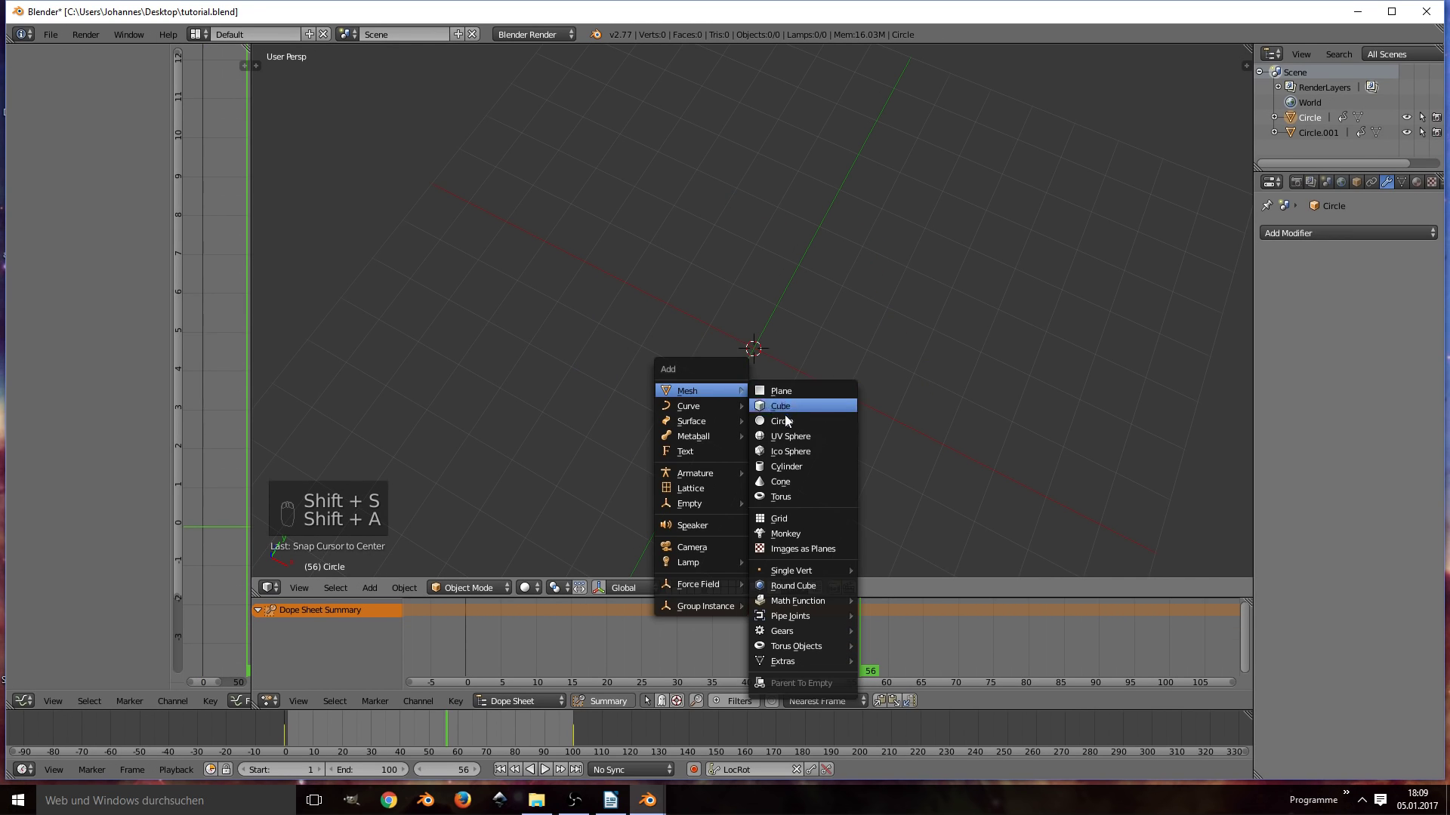
{"action": "left_click_drag", "start_coordinate": [777, 348], "coordinate": [938, 363]}
{"action": "key", "text": "Tab"}
{"action": "key", "text": "e"}
{"action": "key", "text": "s"}
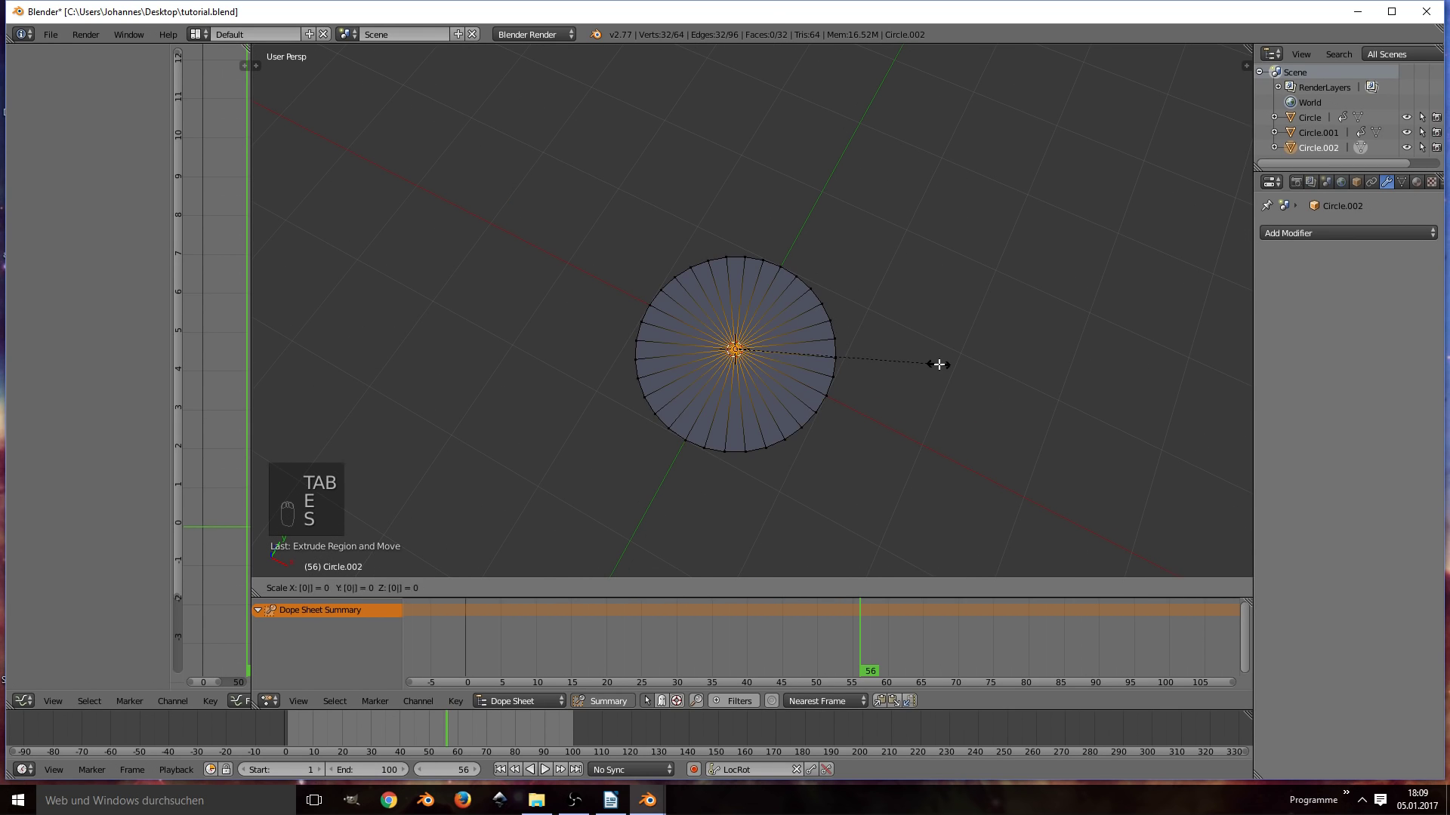
{"action": "key", "text": "a"}
Step: Merge the circle's vertices into a tiny dot and move it left of the ring centre
{"action": "key", "text": "a"}
{"action": "key", "text": "w"}
{"action": "key", "text": "Tab"}
{"action": "key", "text": "s"}
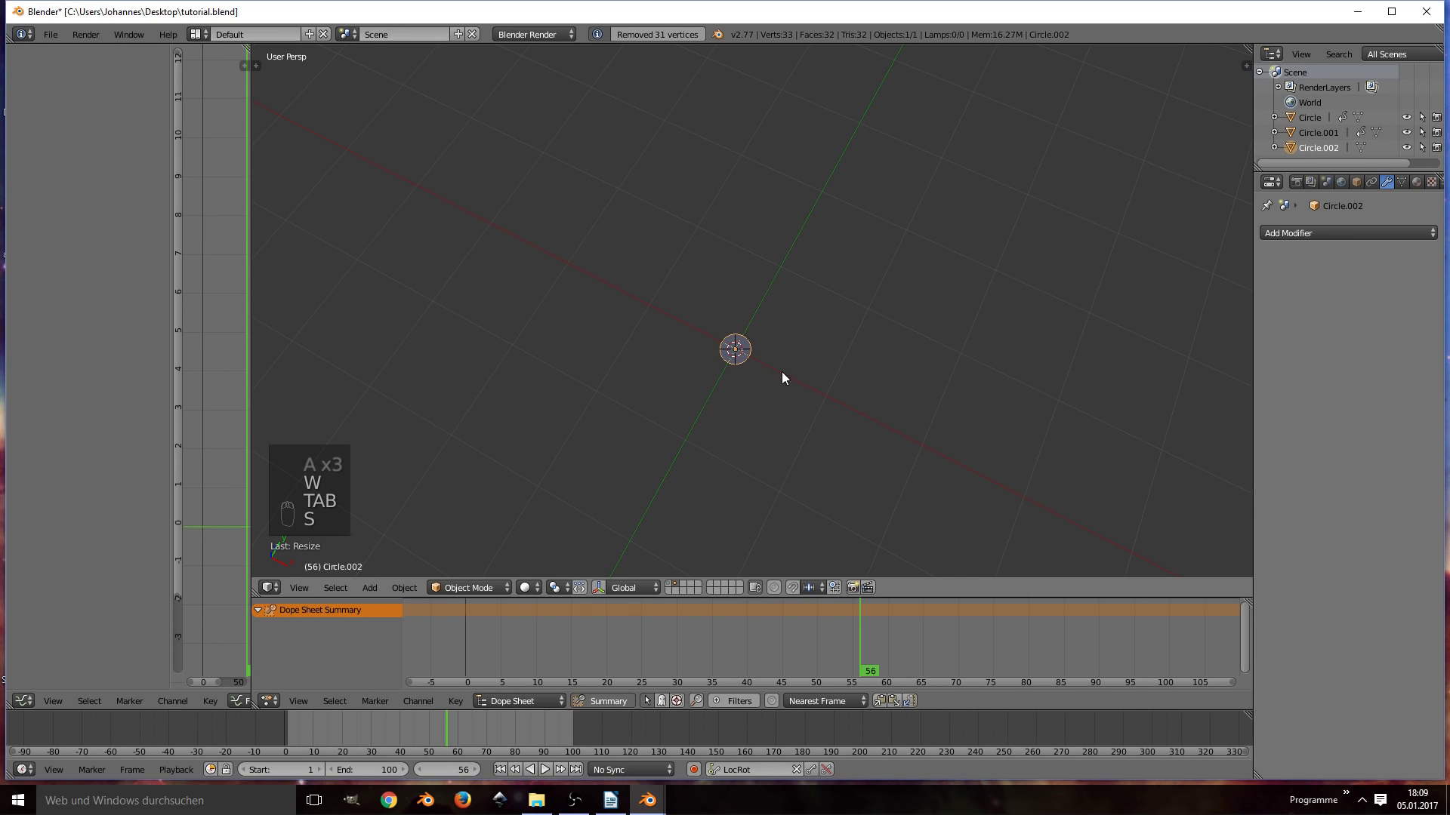
{"action": "left_click_drag", "start_coordinate": [671, 587], "coordinate": [849, 406]}
{"action": "key", "text": "g"}
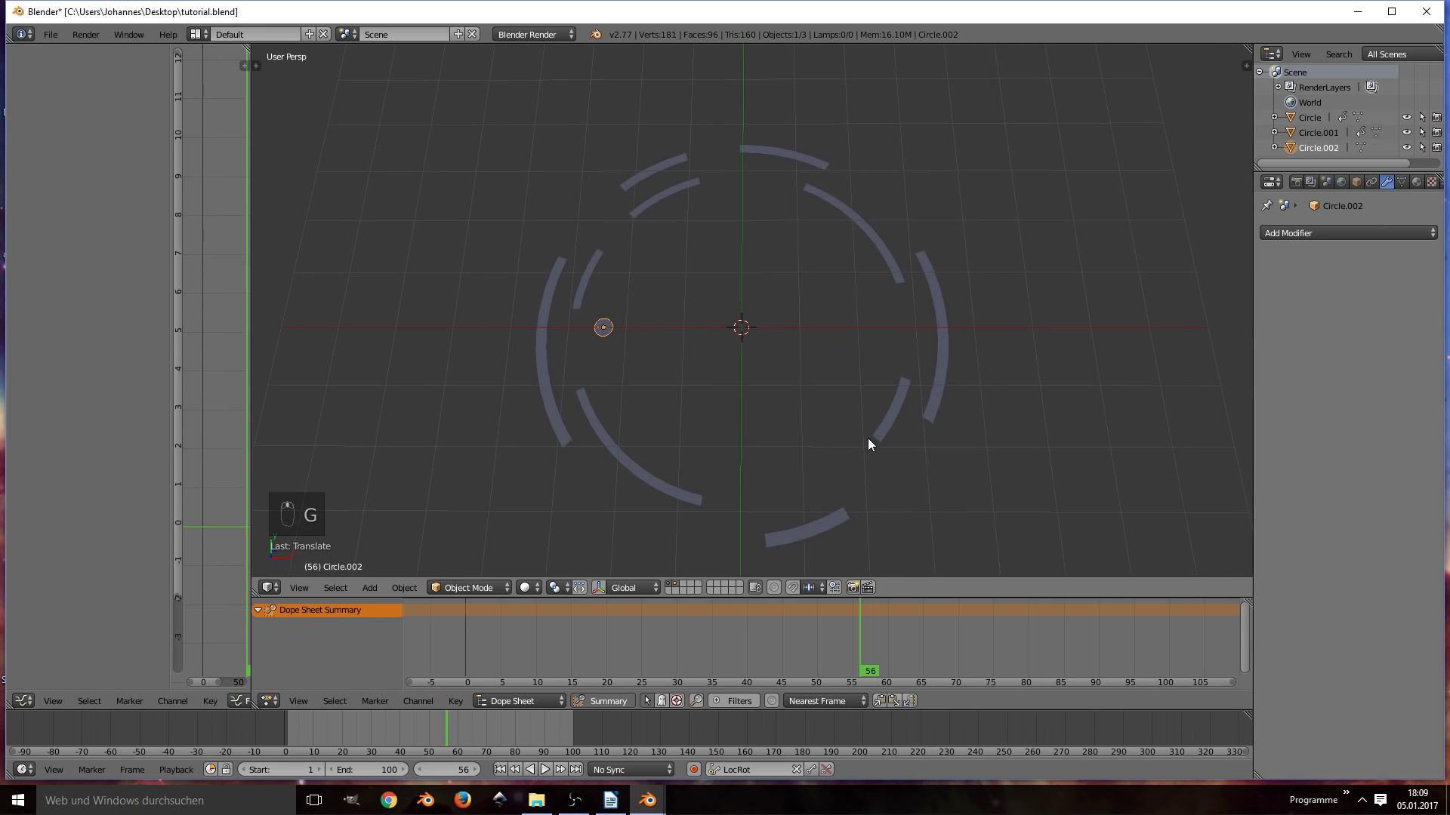
{"action": "key", "text": "s"}
{"action": "left_click_drag", "start_coordinate": [760, 406], "coordinate": [770, 286]}
Step: Add an Empty at the centre and duplicate the dot to place a second one above the centre
{"action": "key", "text": "shift+a"}
{"action": "left_click_drag", "start_coordinate": [537, 597], "coordinate": [575, 579]}
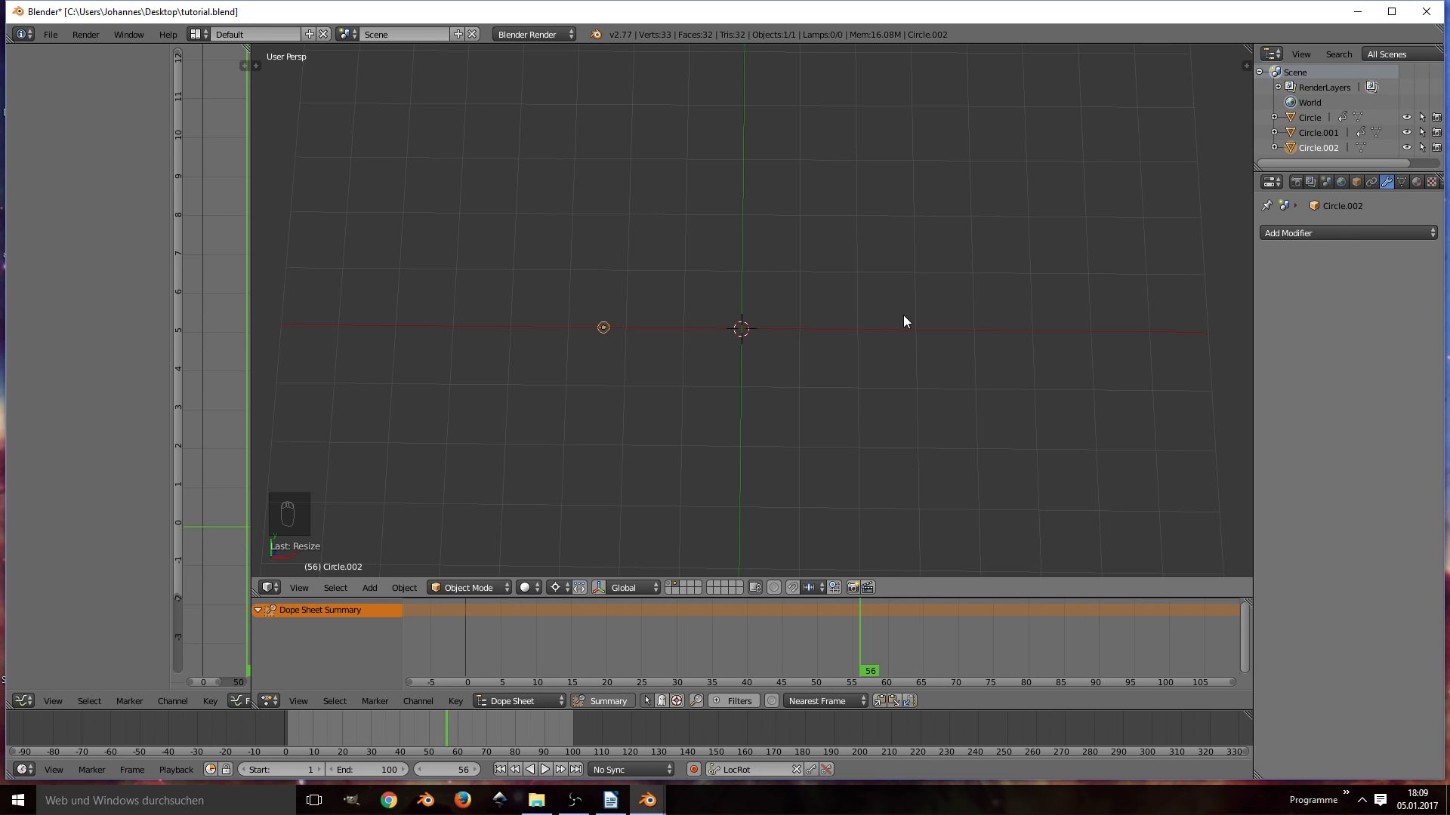
{"action": "key", "text": "Tab"}
{"action": "key", "text": "shift+d"}
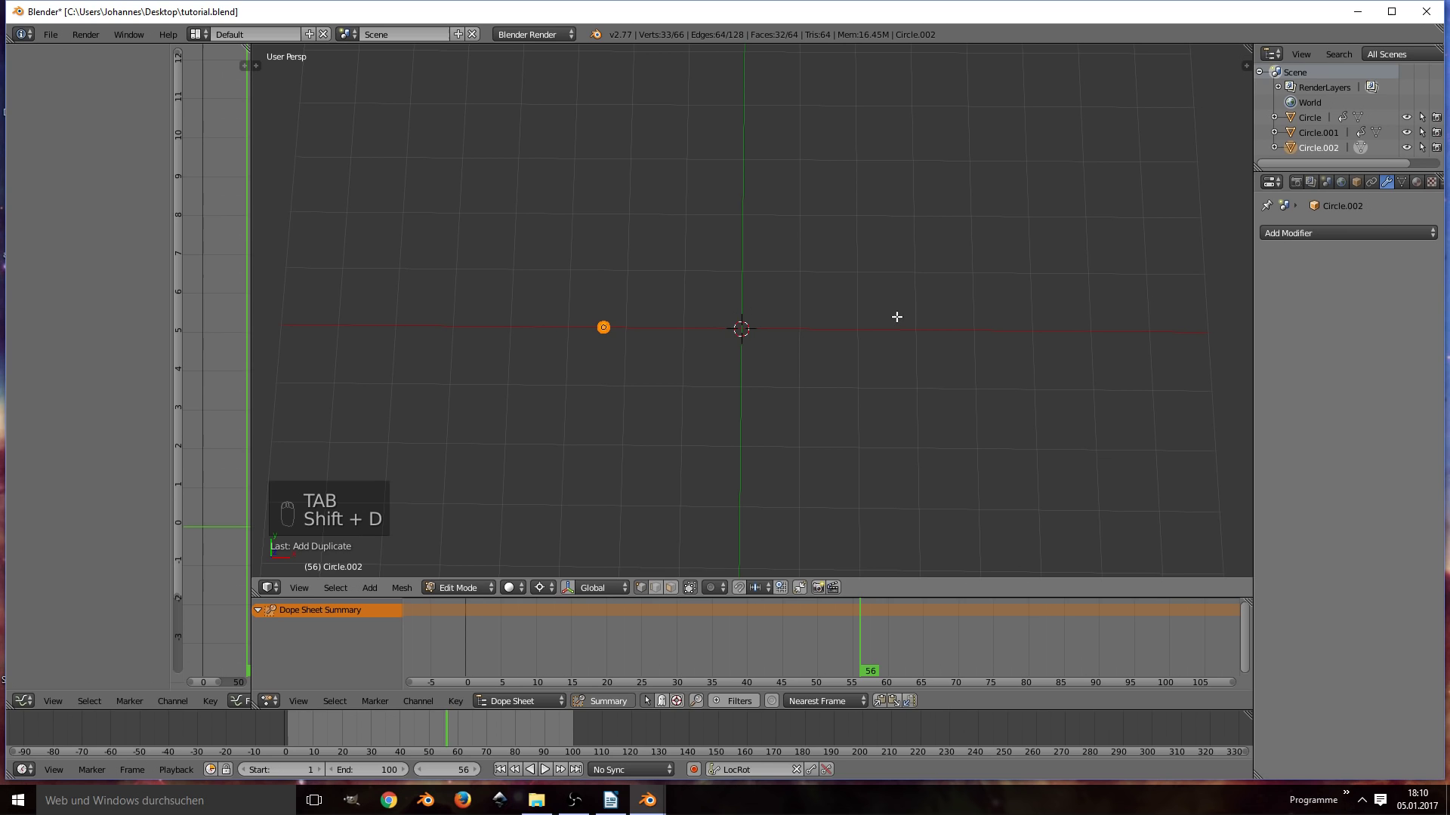
{"action": "key", "text": "r"}
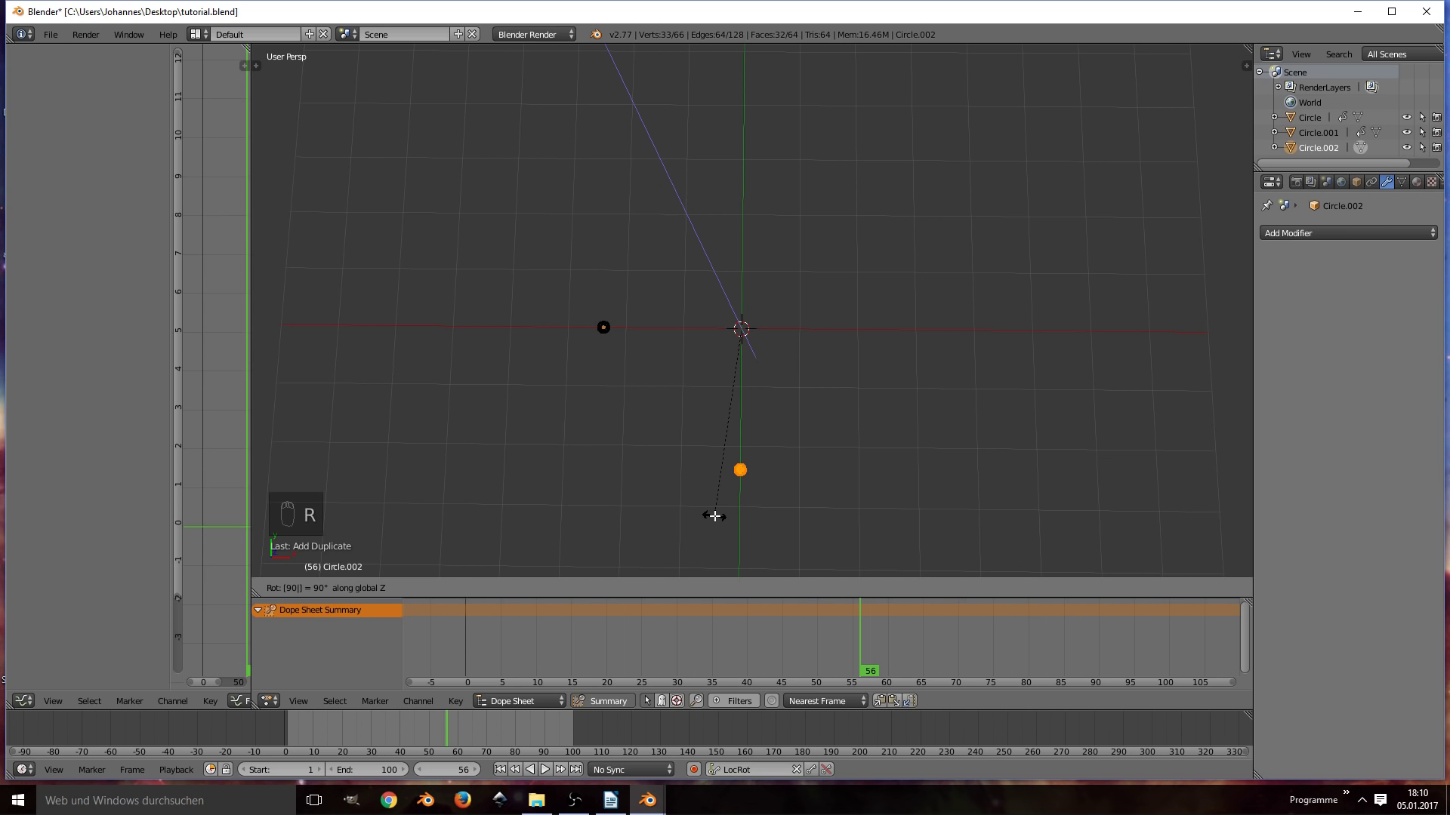
{"action": "key", "text": "Tab"}
Step: Rename the empty to Empty_Circle_Control and select the small dot circle
{"action": "key", "text": "shift+a"}
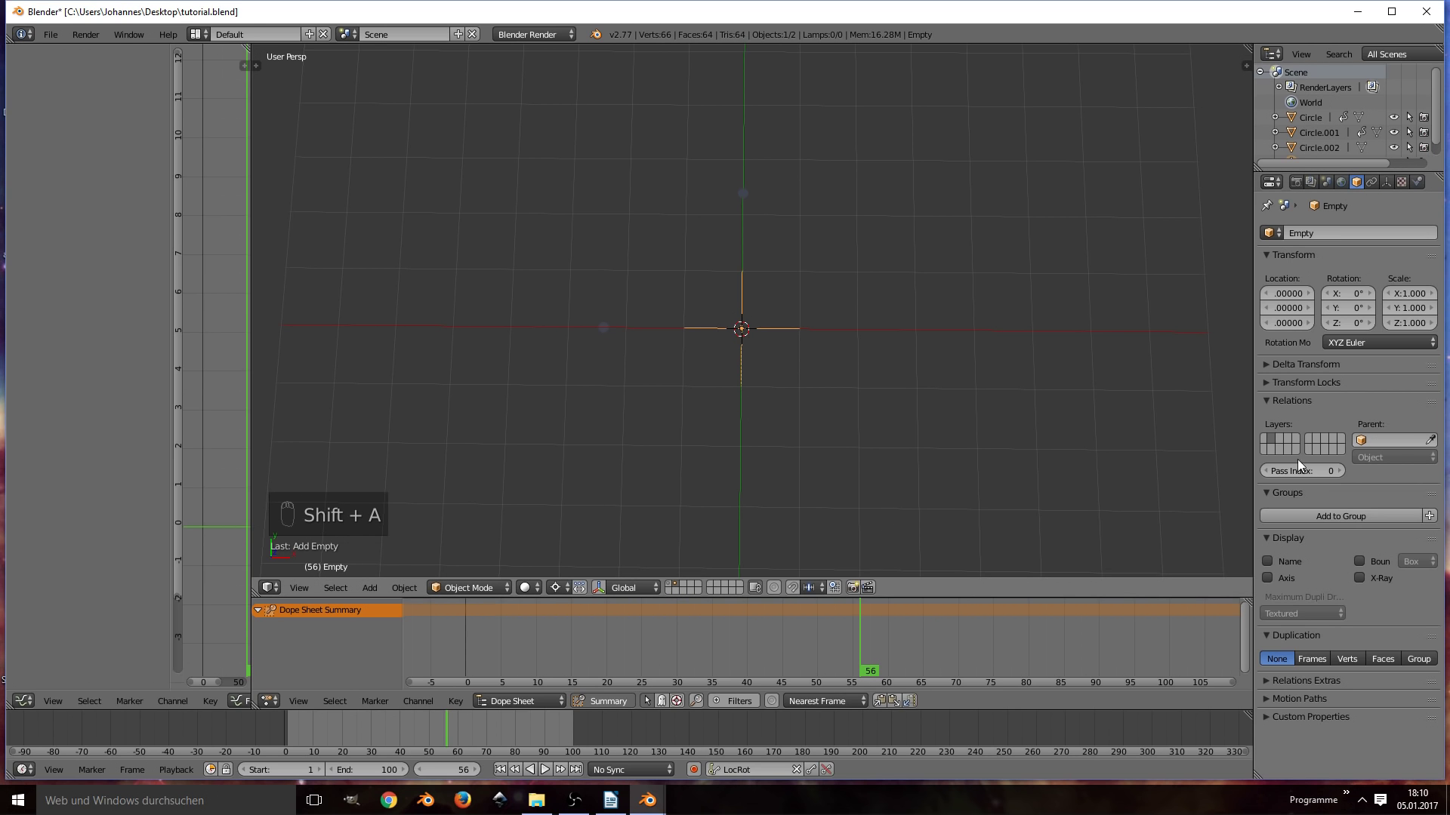
{"action": "left_click_drag", "start_coordinate": [1320, 239], "coordinate": [1325, 242]}
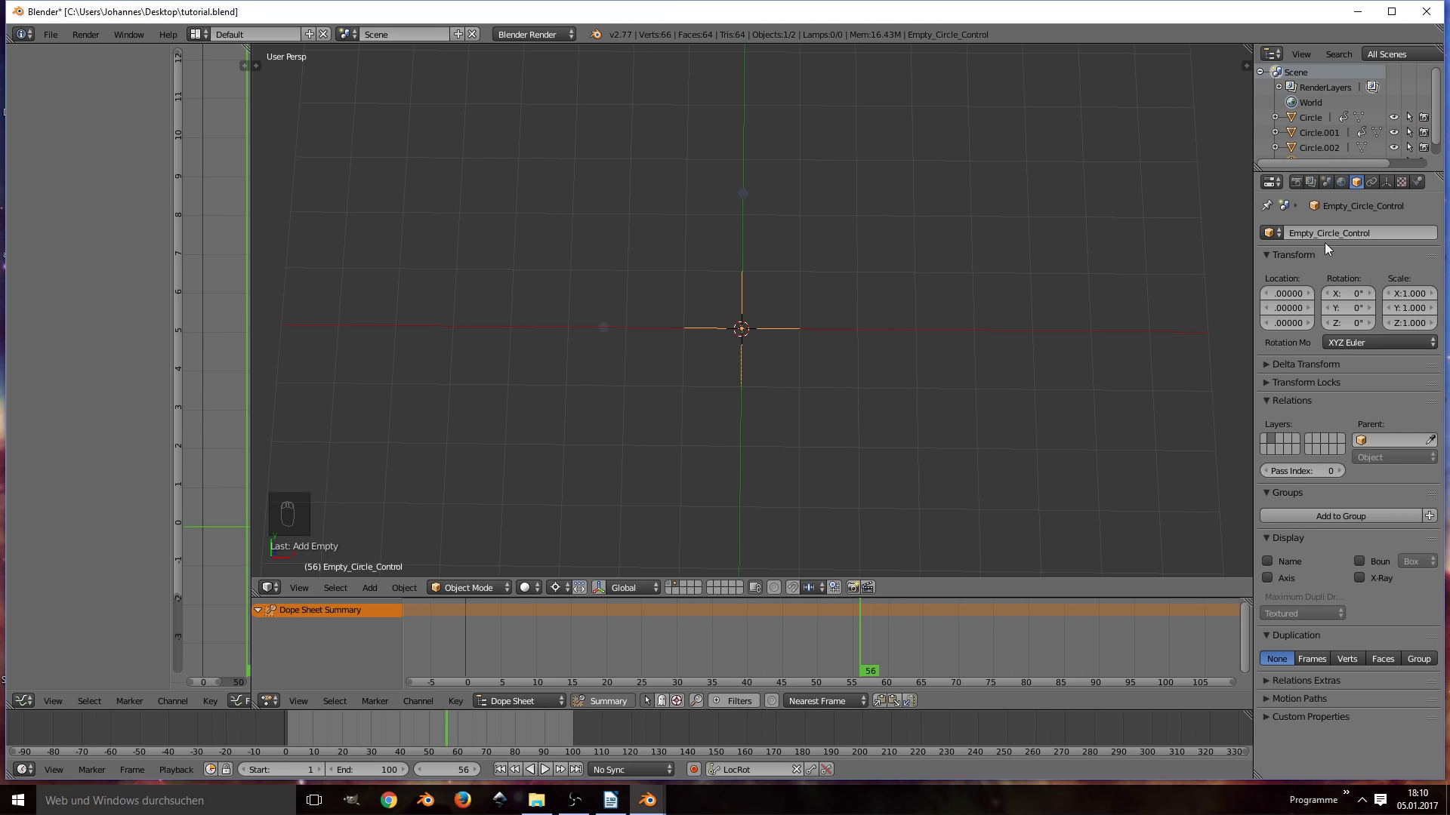
{"action": "key", "text": "r"}
{"action": "left_click_drag", "start_coordinate": [624, 330], "coordinate": [1270, 230]}
{"action": "right_click", "coordinate": [1271, 229]}
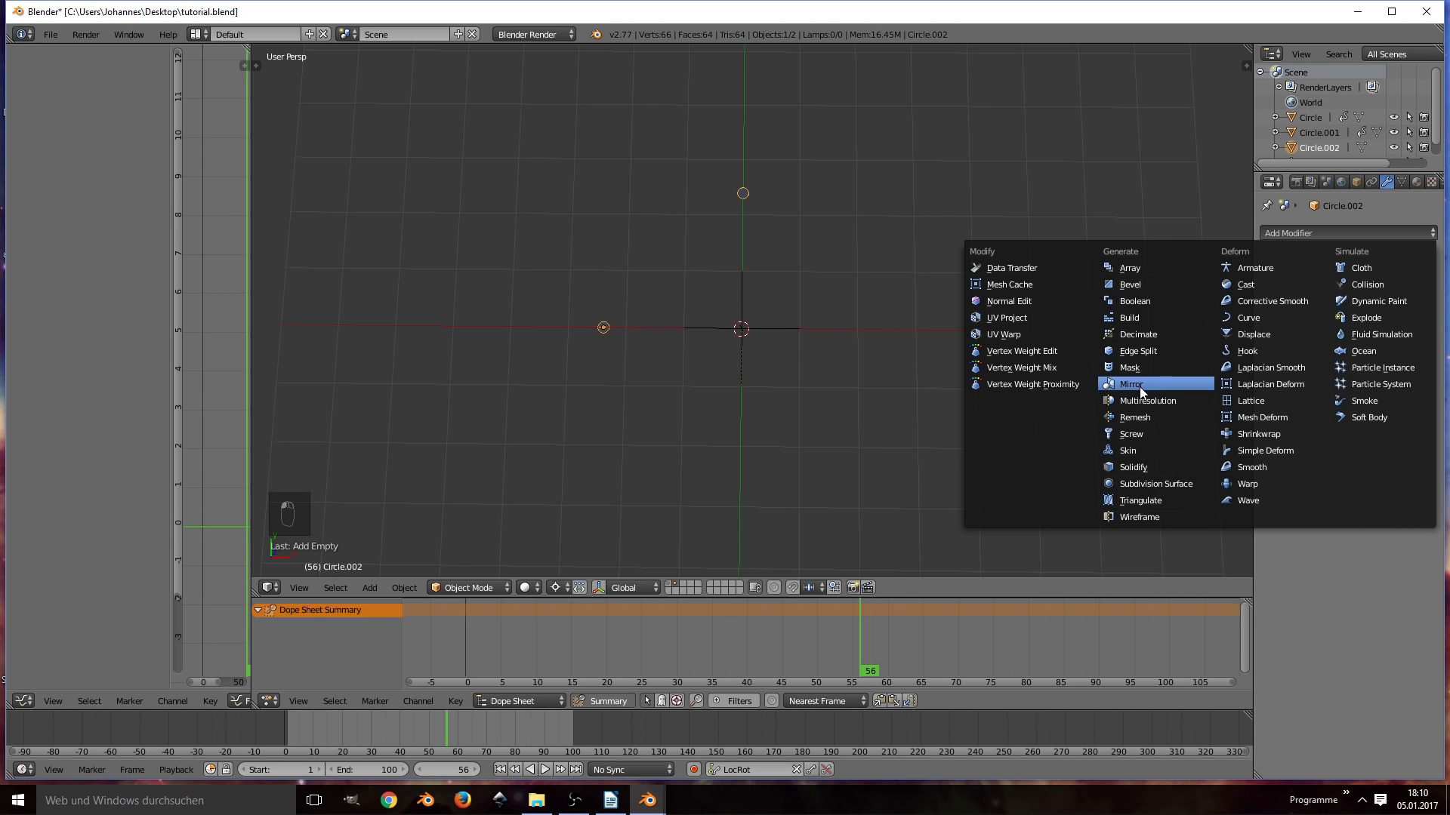
Step: Add a Mirror modifier on X and Y using Empty_Circle_Control, giving four dots, and nudge the empty
{"action": "left_click_drag", "start_coordinate": [1428, 402], "coordinate": [743, 156]}
{"action": "key", "text": "g"}
{"action": "left_click_drag", "start_coordinate": [765, 334], "coordinate": [862, 276]}
{"action": "key", "text": "r"}
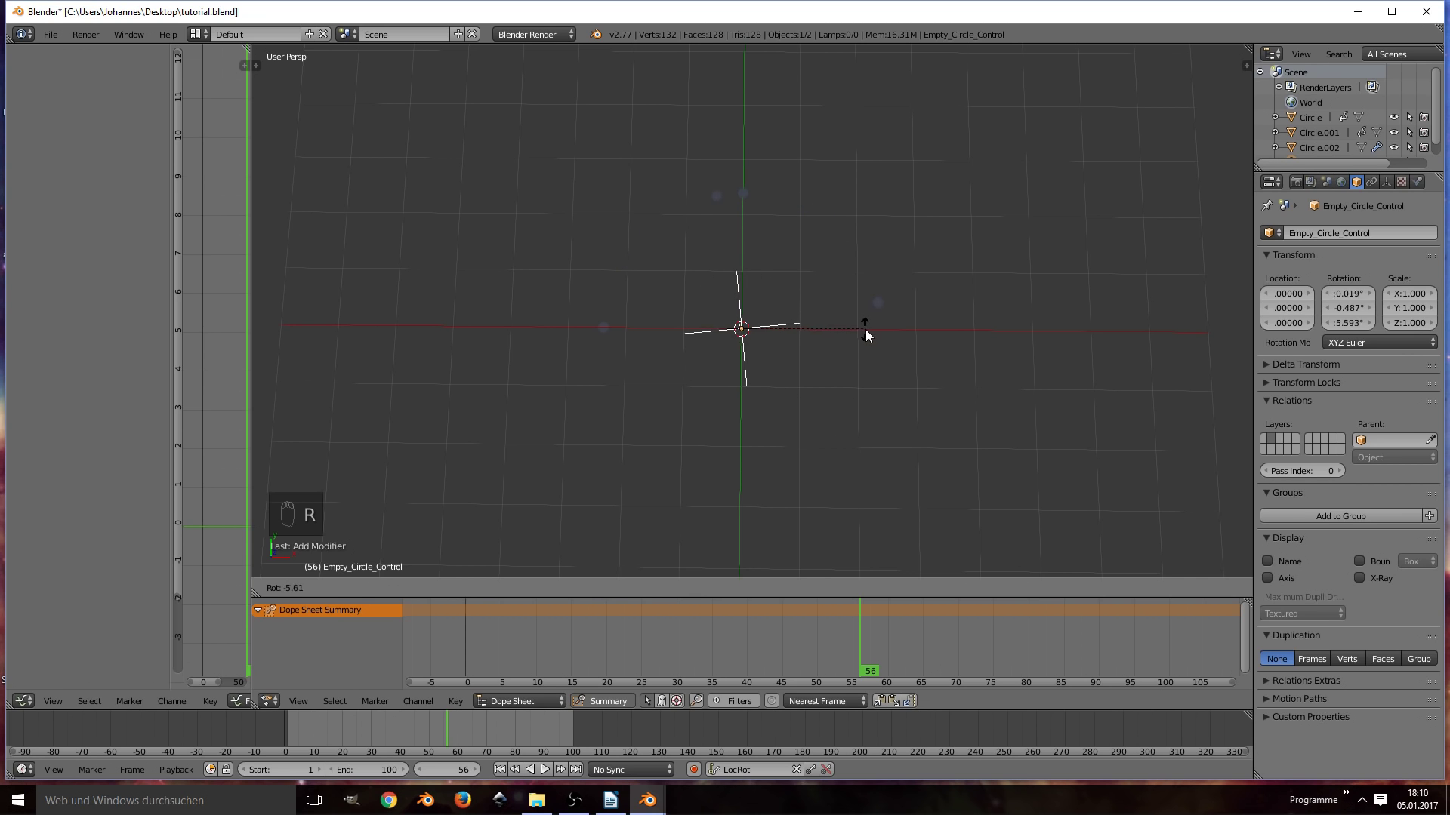
{"action": "left_click_drag", "start_coordinate": [602, 332], "coordinate": [1275, 330]}
{"action": "key", "text": "g"}
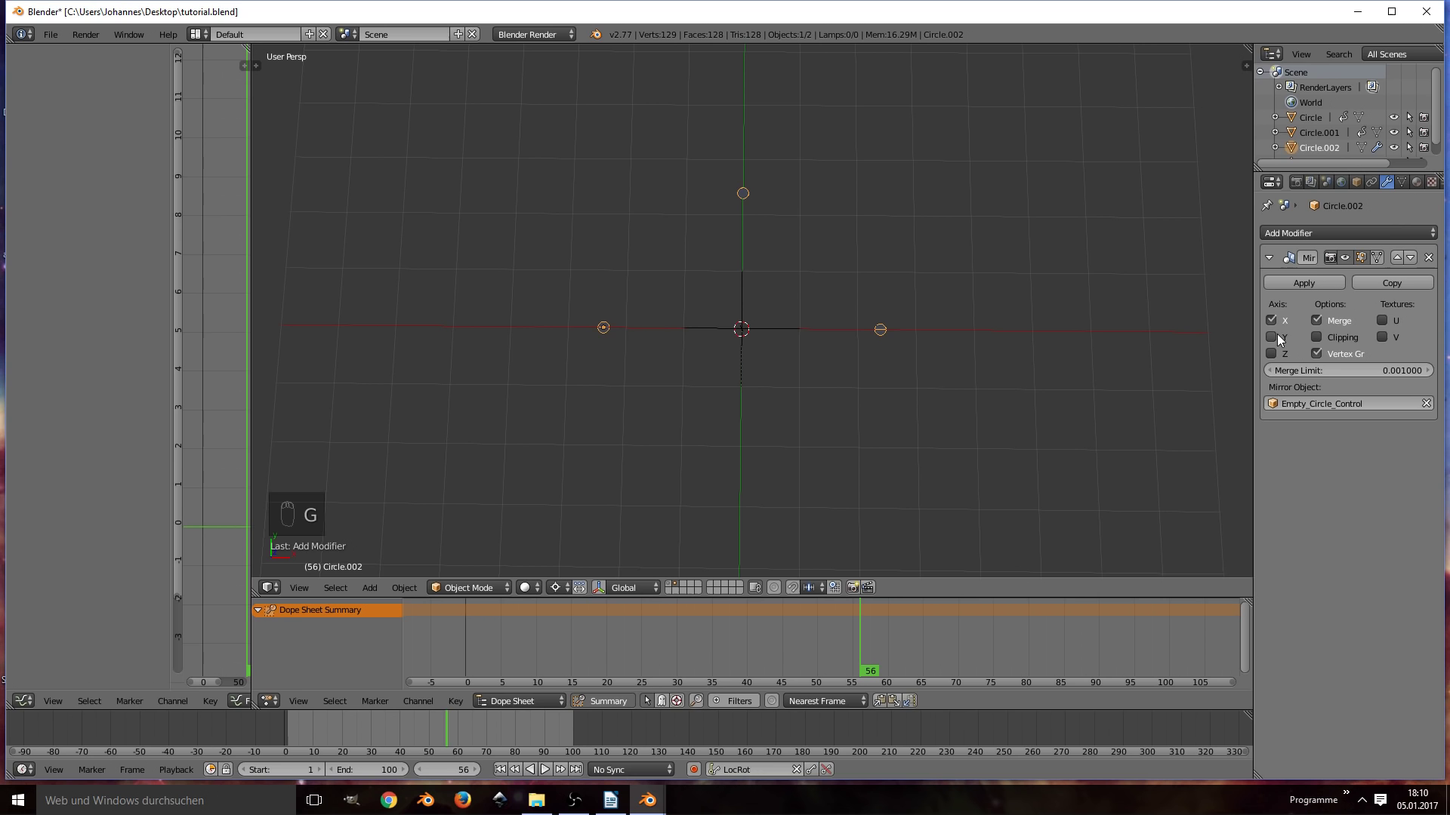
{"action": "left_click_drag", "start_coordinate": [1271, 336], "coordinate": [703, 362]}
{"action": "key", "text": "g"}
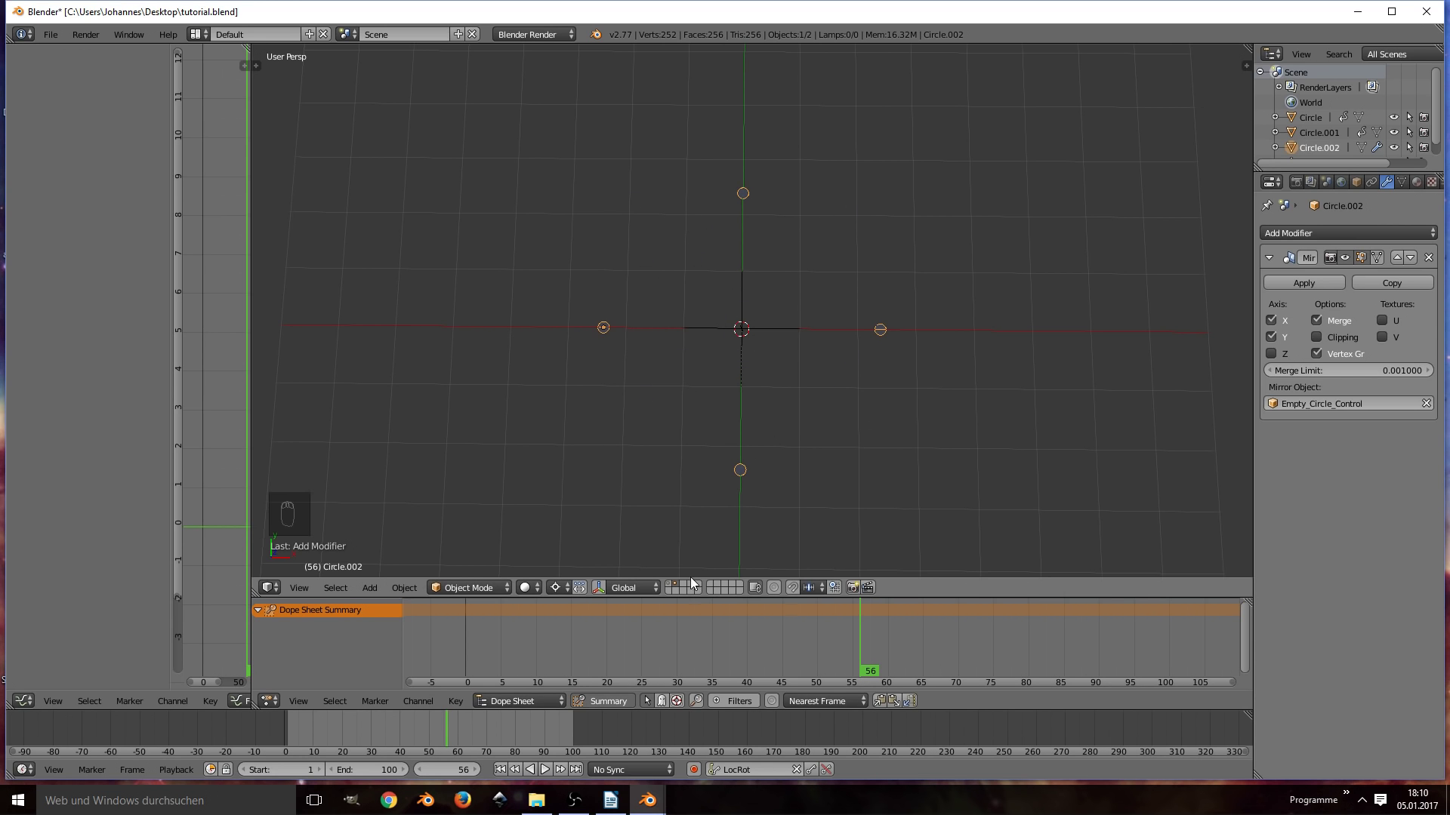
Step: Add a plane at the scene centre and scale it to a square fitting inside the rings
{"action": "left_click", "coordinate": [691, 590]}
{"action": "key", "text": "shift+a"}
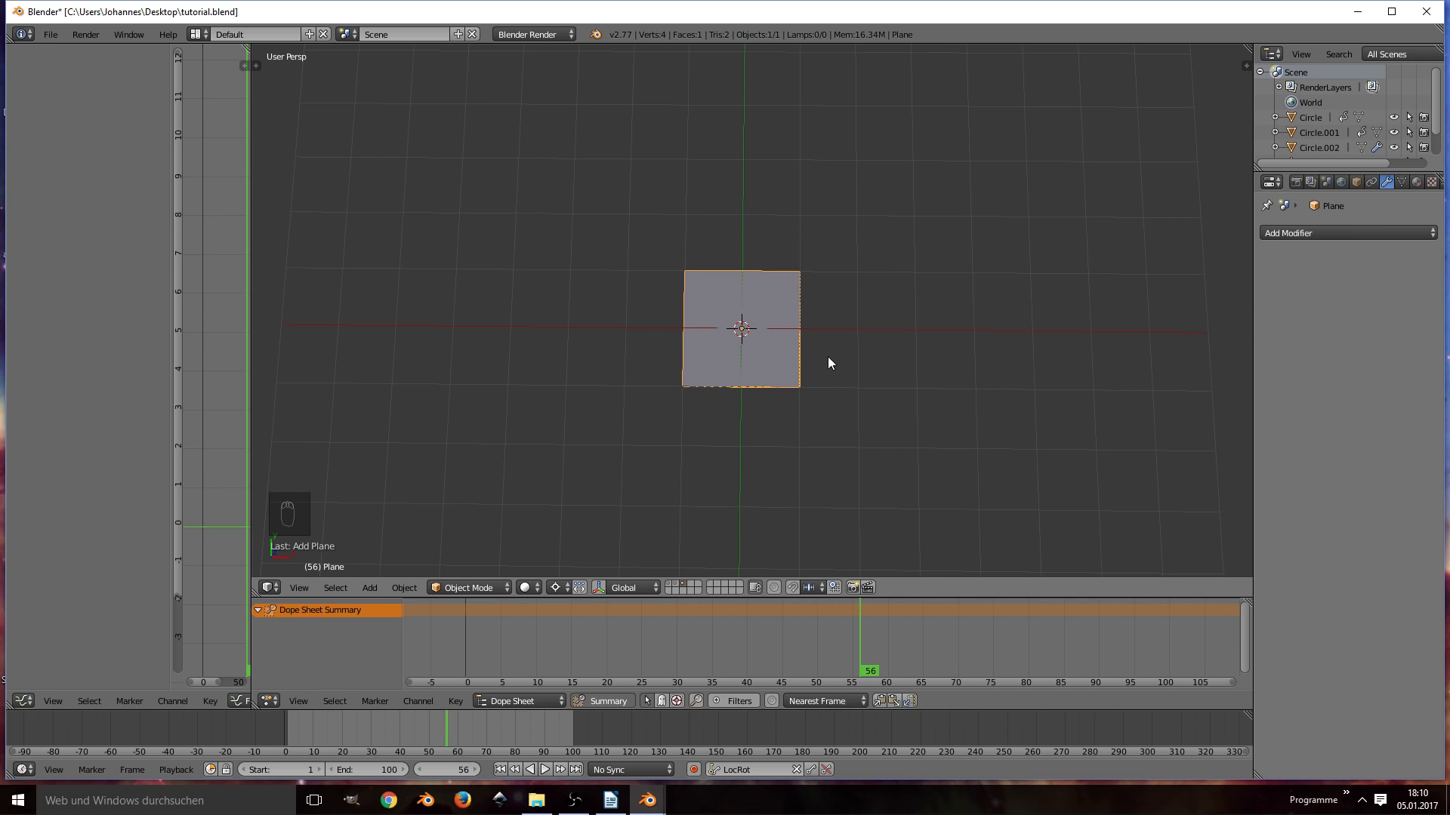
{"action": "key", "text": "s"}
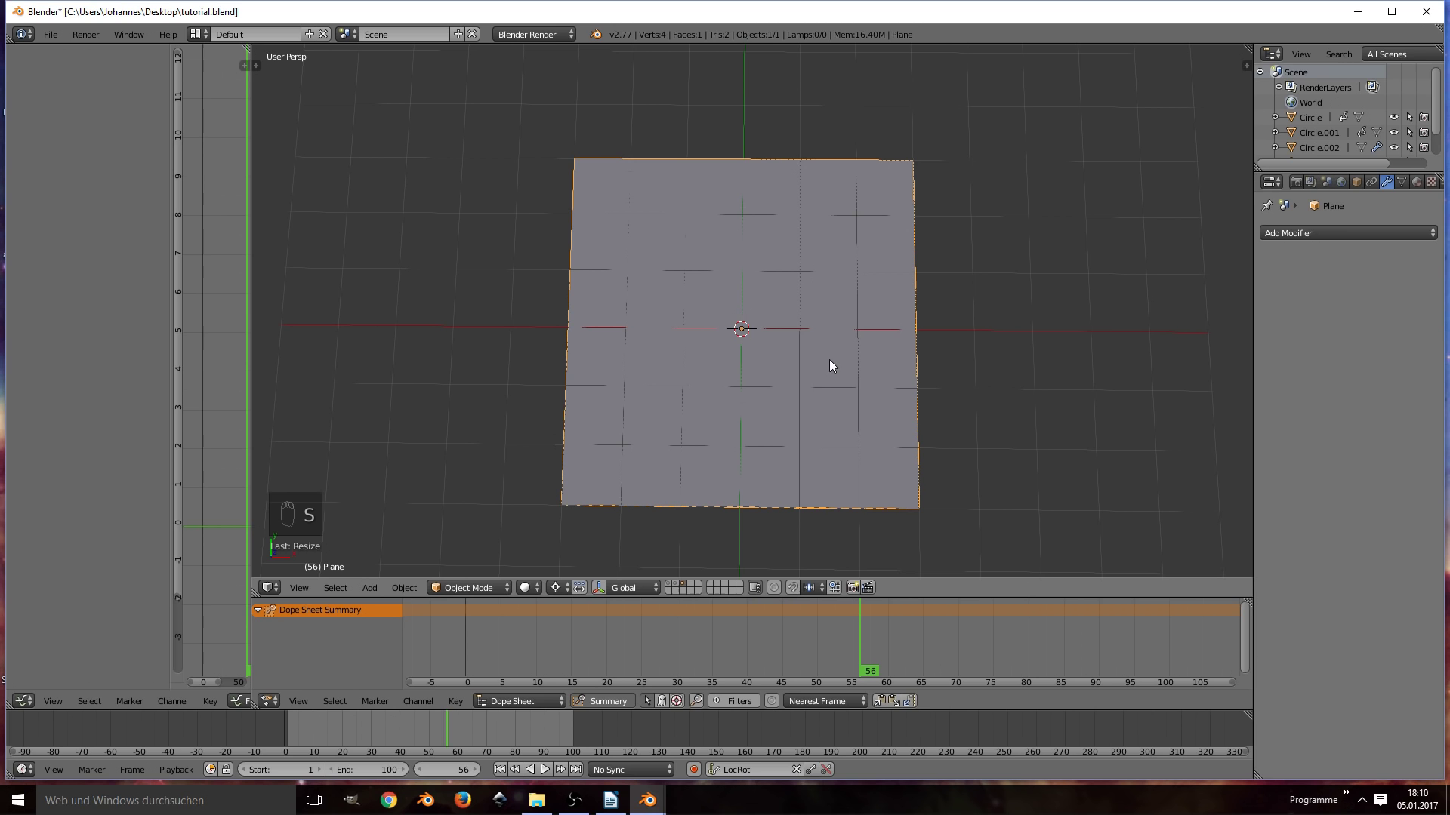
{"action": "left_click", "coordinate": [673, 587]}
{"action": "key", "text": "s"}
{"action": "key", "text": "s"}
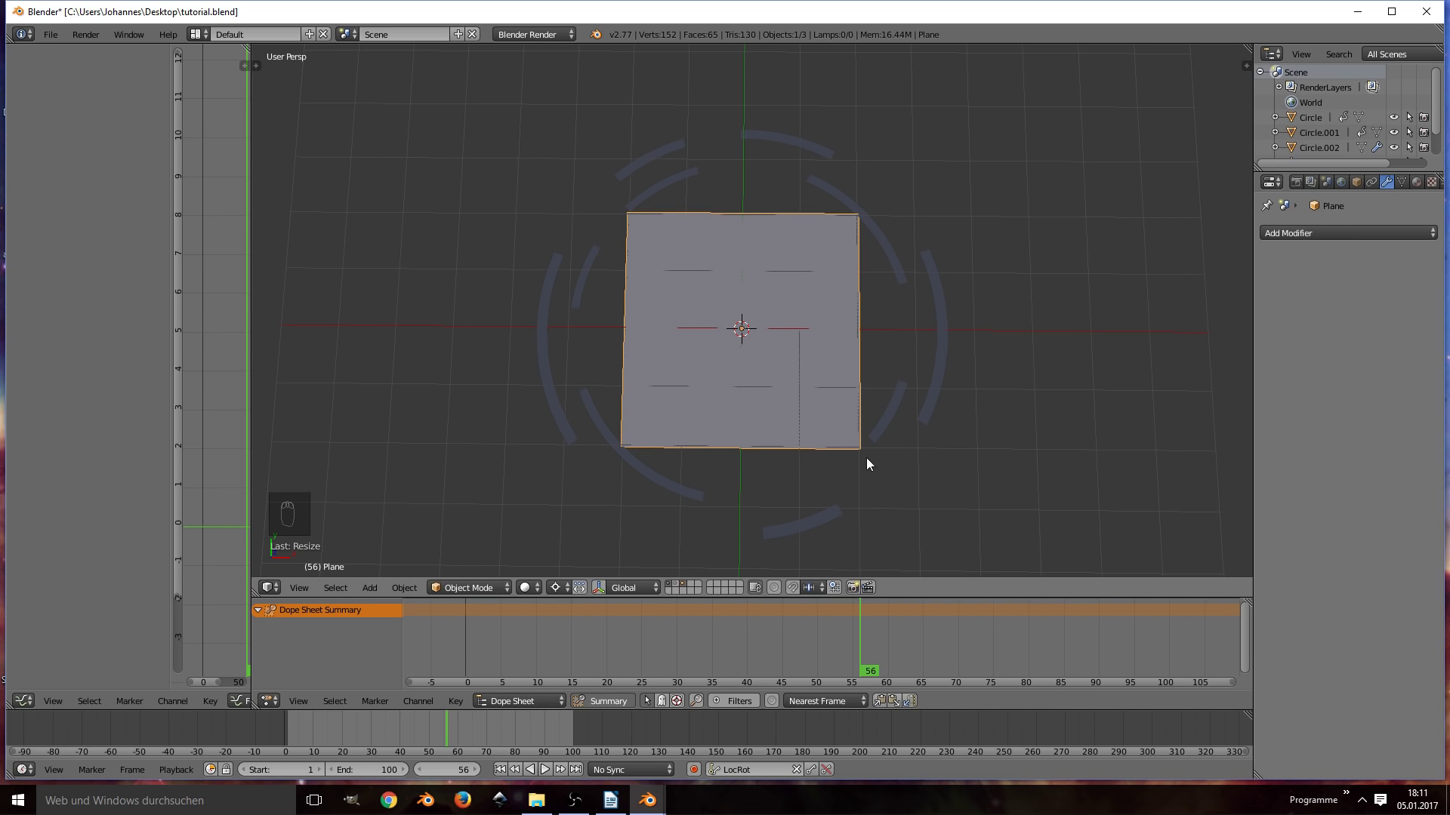
Step: Rotate the plane 45 degrees into a diamond, shrink it, and delete its face in Edit Mode
{"action": "key", "text": "r"}
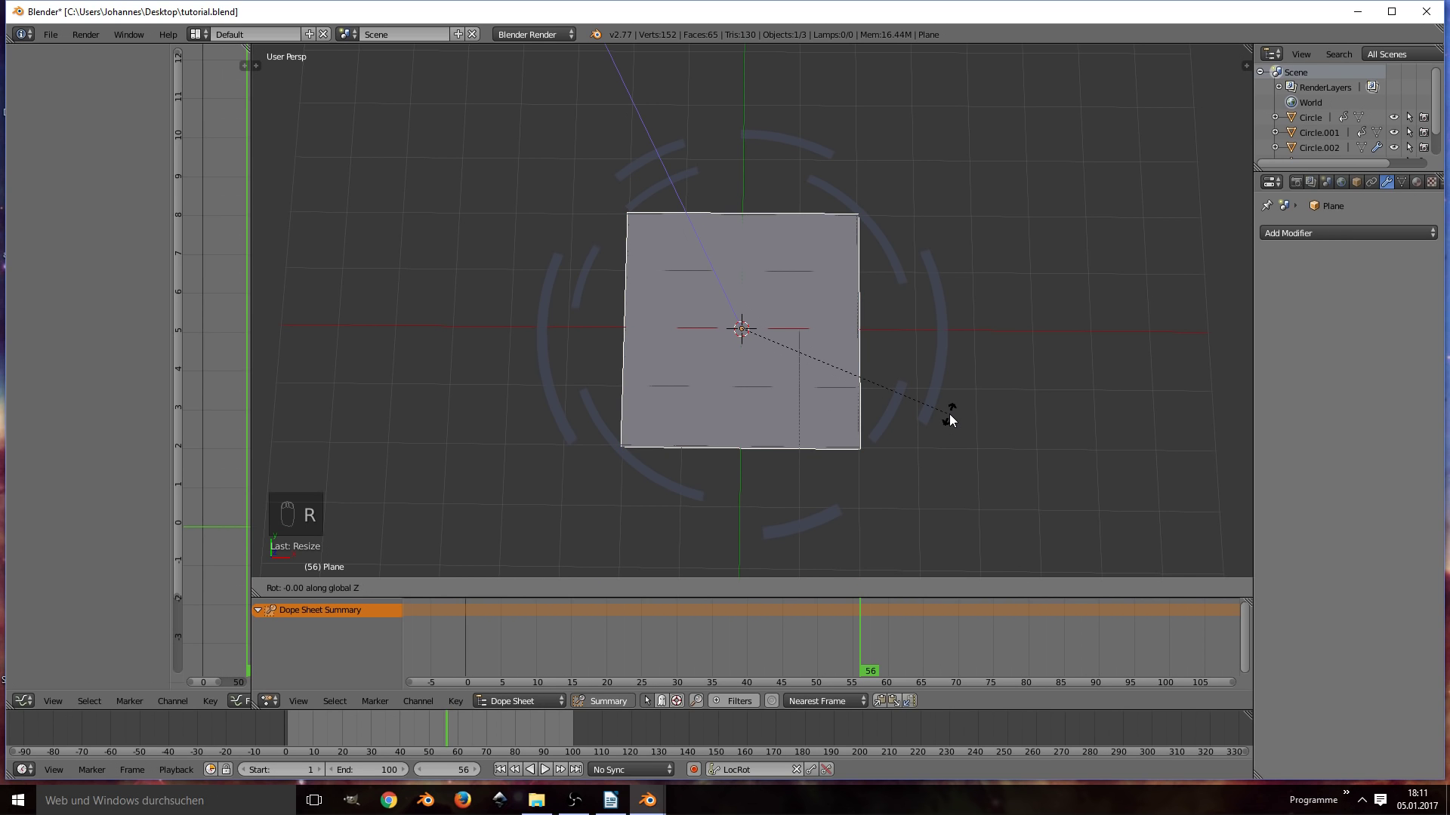
{"action": "key", "text": "s"}
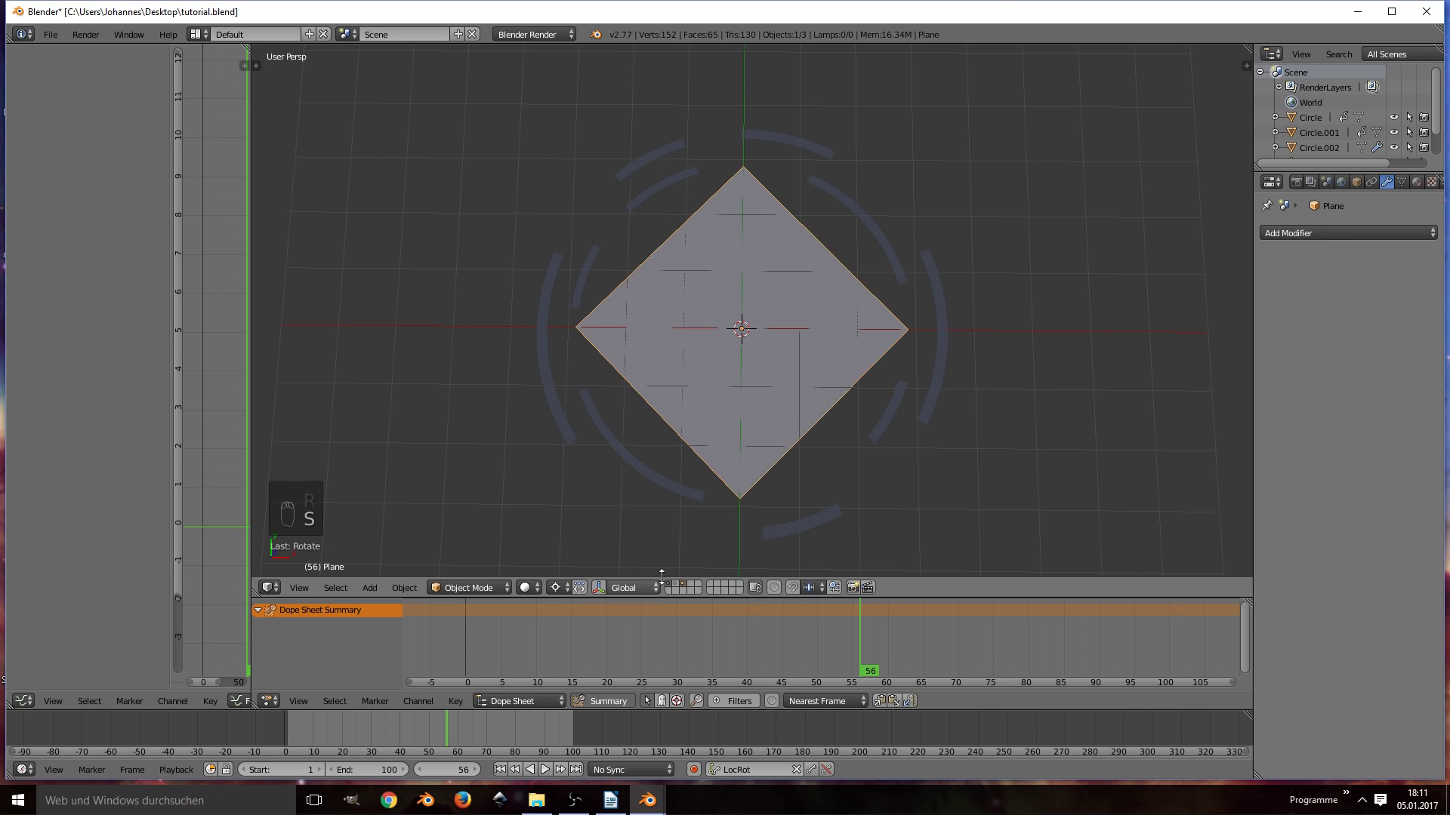
{"action": "left_click", "coordinate": [680, 588]}
{"action": "key", "text": "s"}
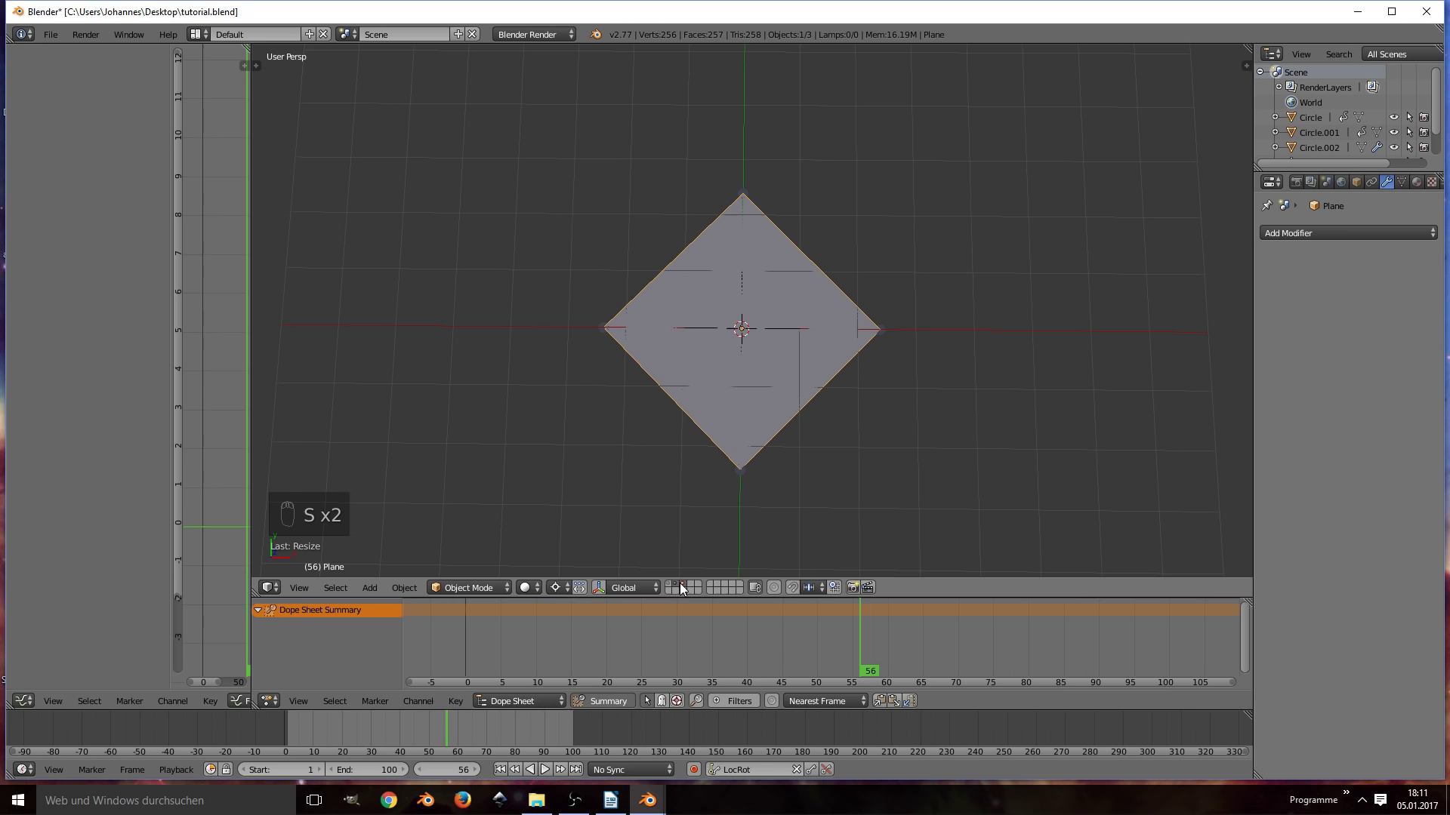
{"action": "key", "text": "Tab"}
{"action": "key", "text": "ctrl+Tab"}
{"action": "key", "text": "x"}
{"action": "key", "text": "ctrl+z"}
{"action": "key", "text": "x"}
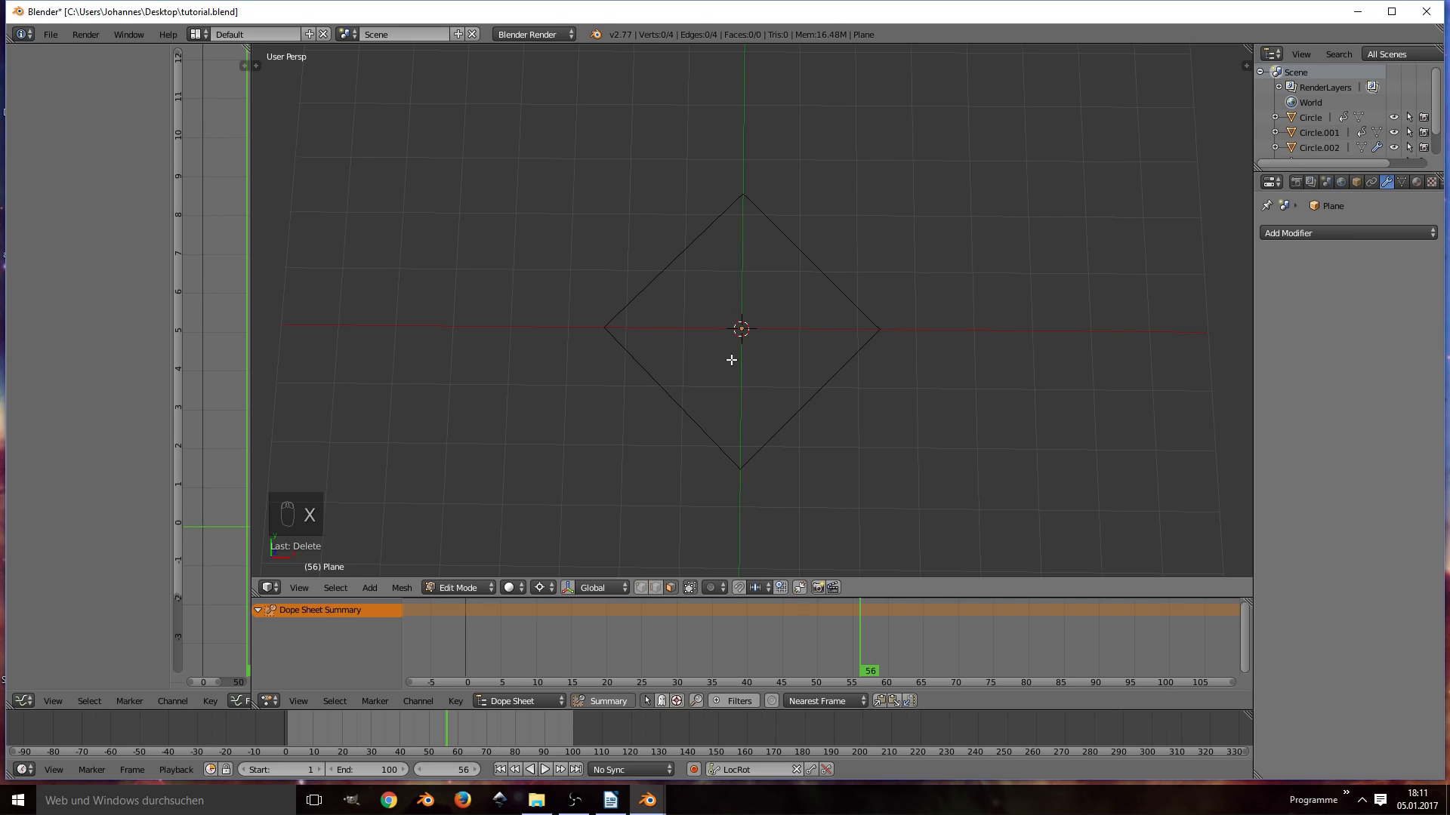
Step: In edge select, extrude and scale the edges into a thin hollow diamond frame
{"action": "key", "text": "ctrl+Tab"}
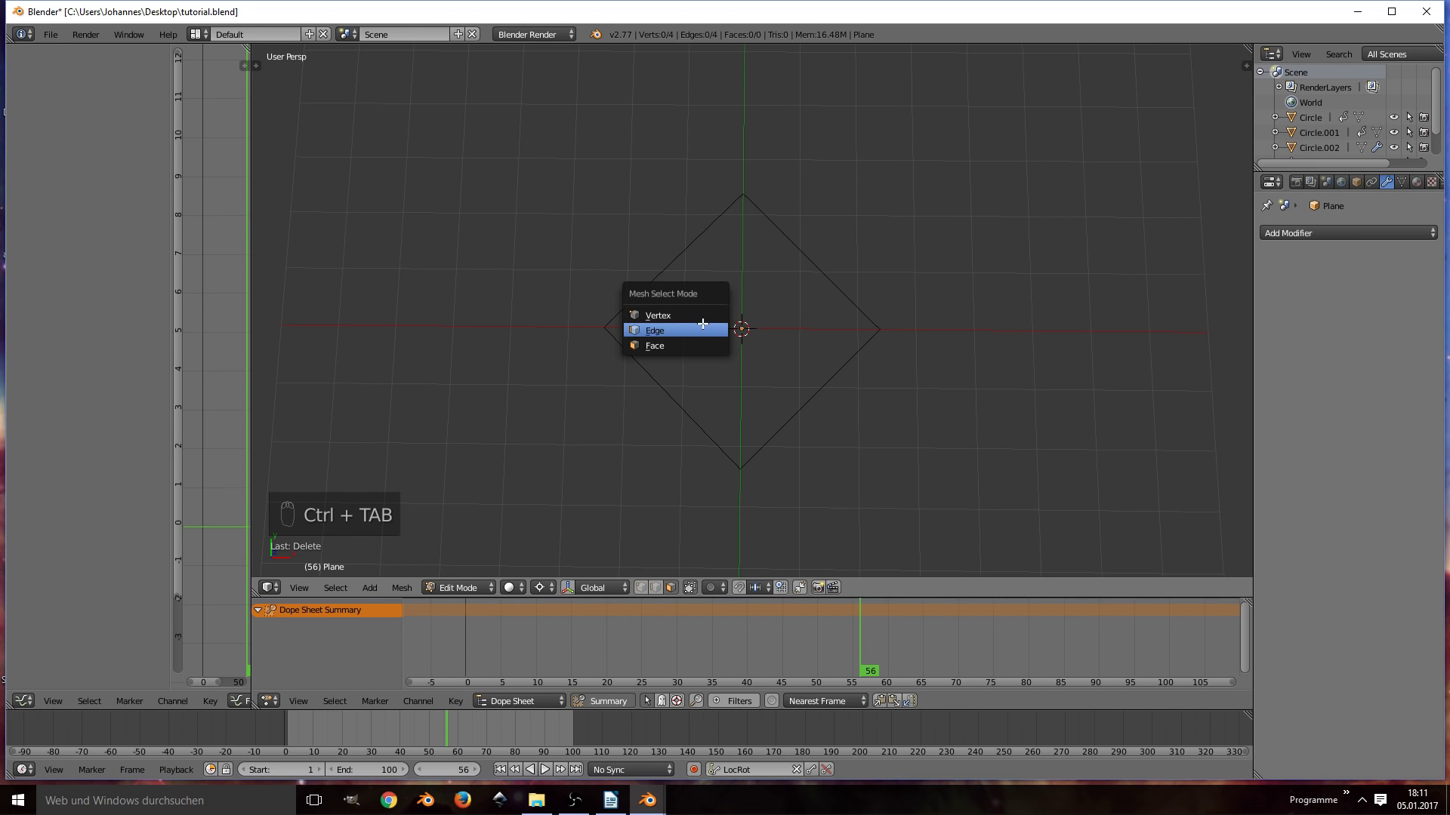
{"action": "key", "text": "a"}
{"action": "key", "text": "e"}
{"action": "key", "text": "s"}
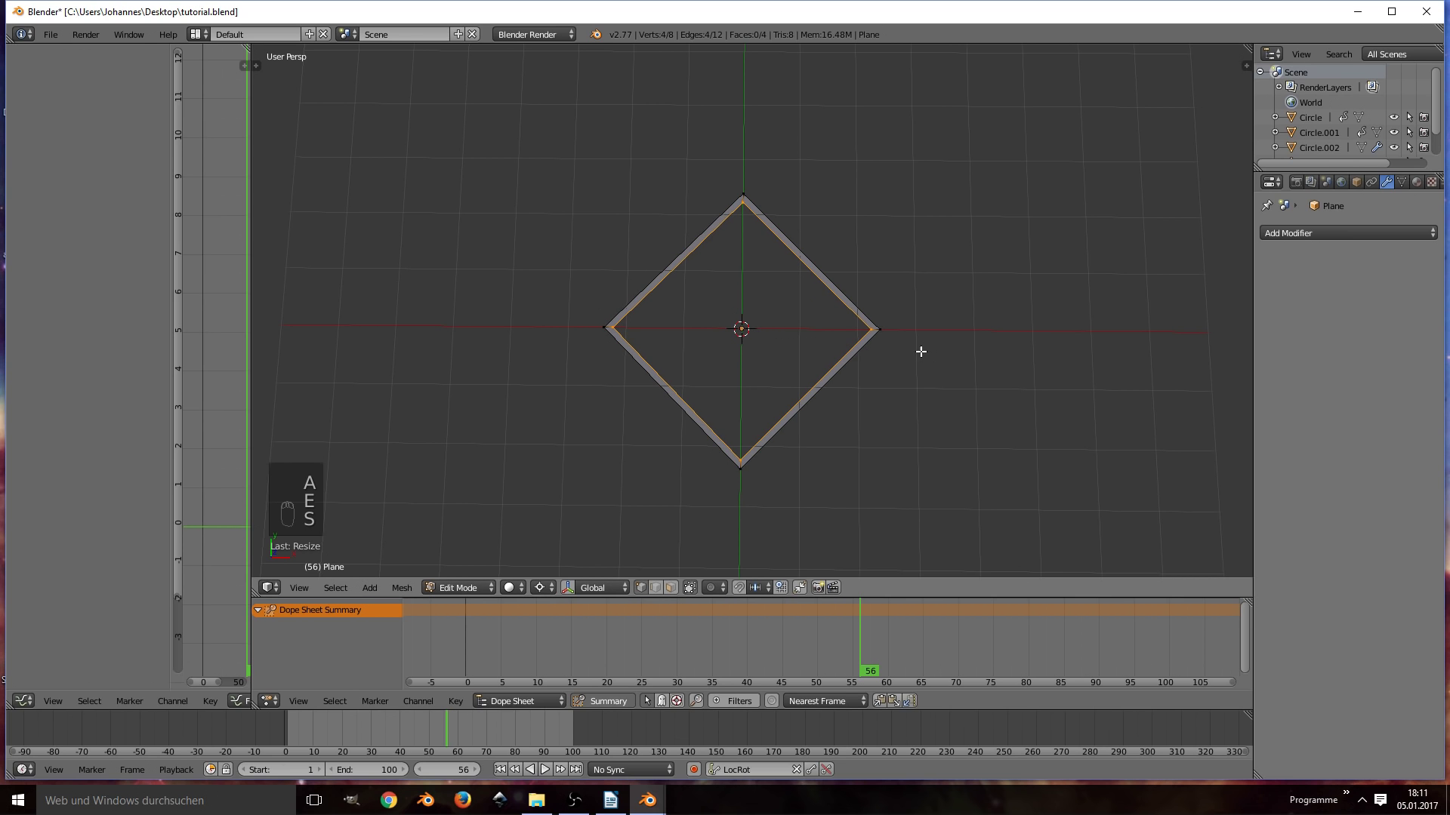
{"action": "key", "text": "Tab"}
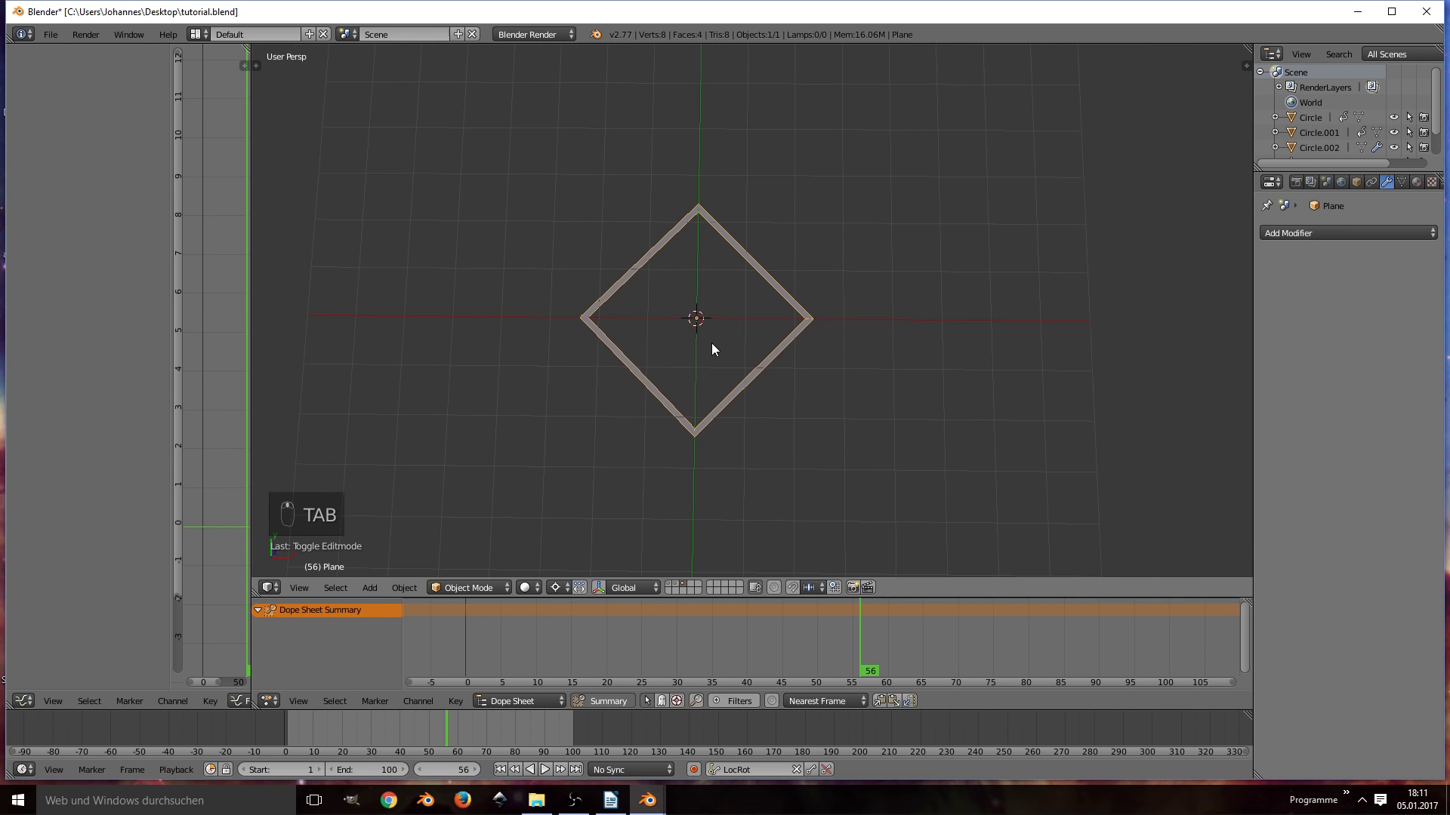
{"action": "left_click", "coordinate": [787, 394]}
{"action": "key", "text": "Tab"}
Step: Keyframe the diamond frame's location and rotation at two sizes and play it back
{"action": "key", "text": "s"}
{"action": "key", "text": "Tab"}
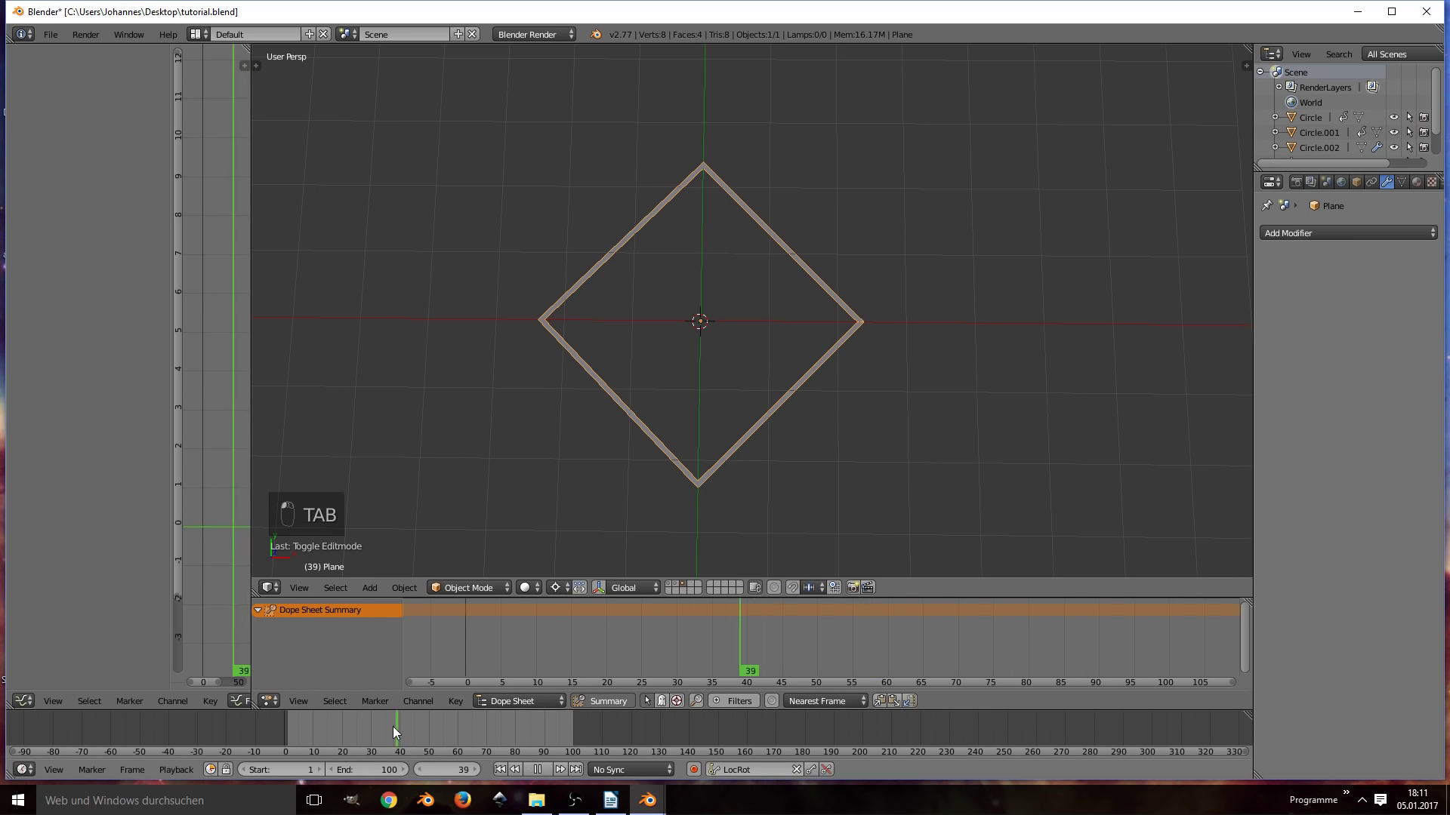
{"action": "key", "text": "i"}
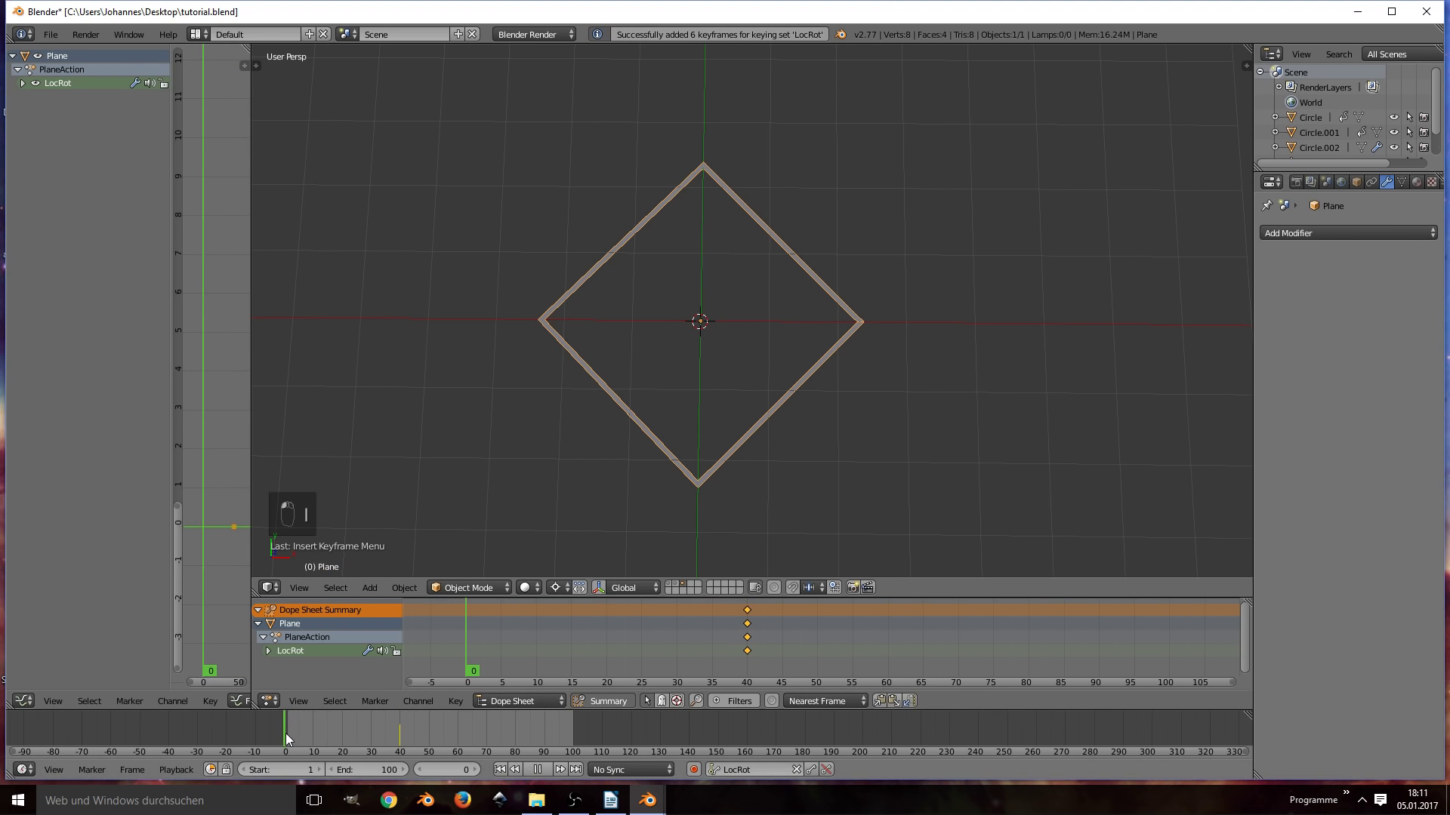
{"action": "key", "text": "s"}
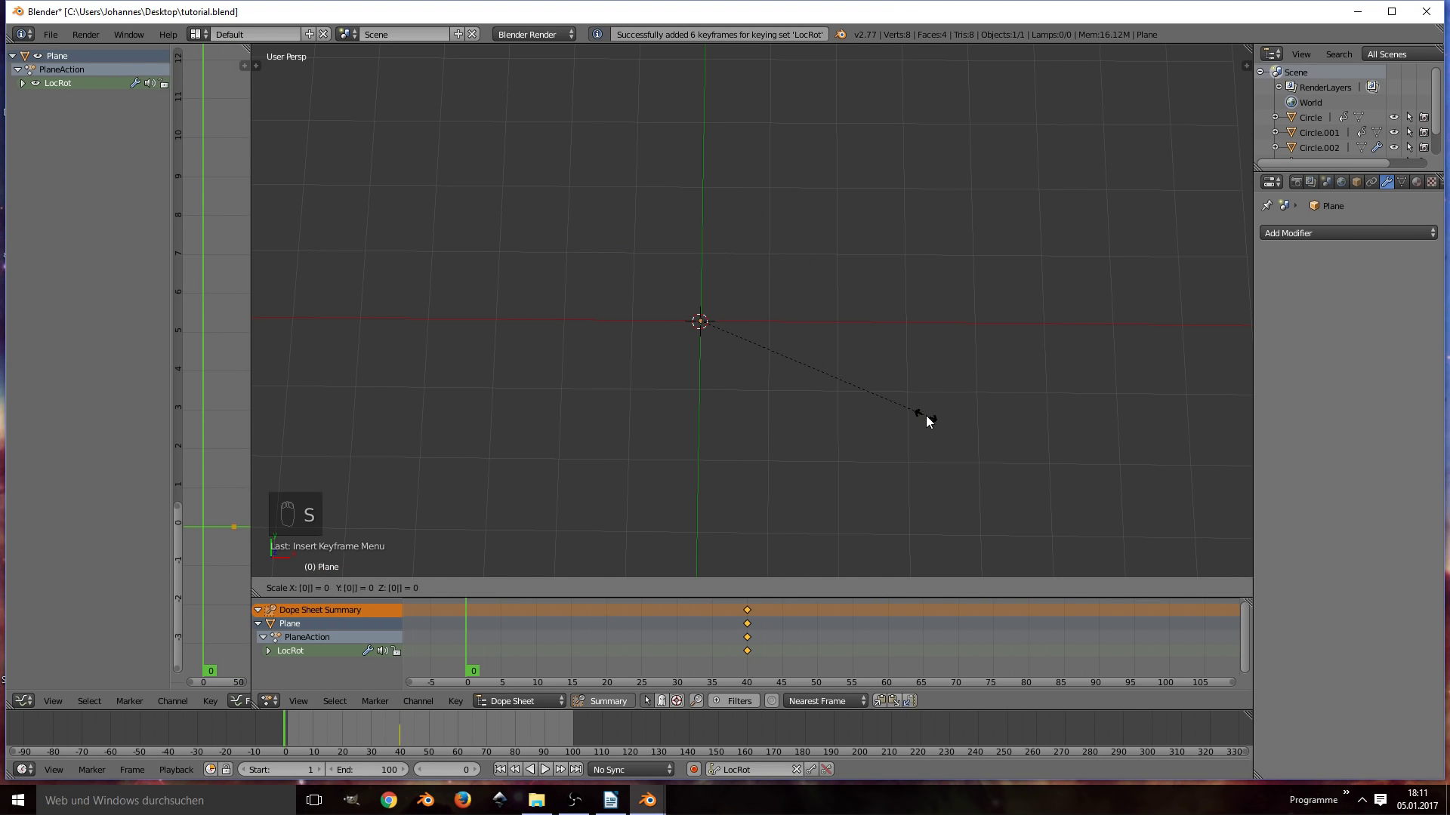
{"action": "key", "text": "i"}
{"action": "key", "text": "alt+a"}
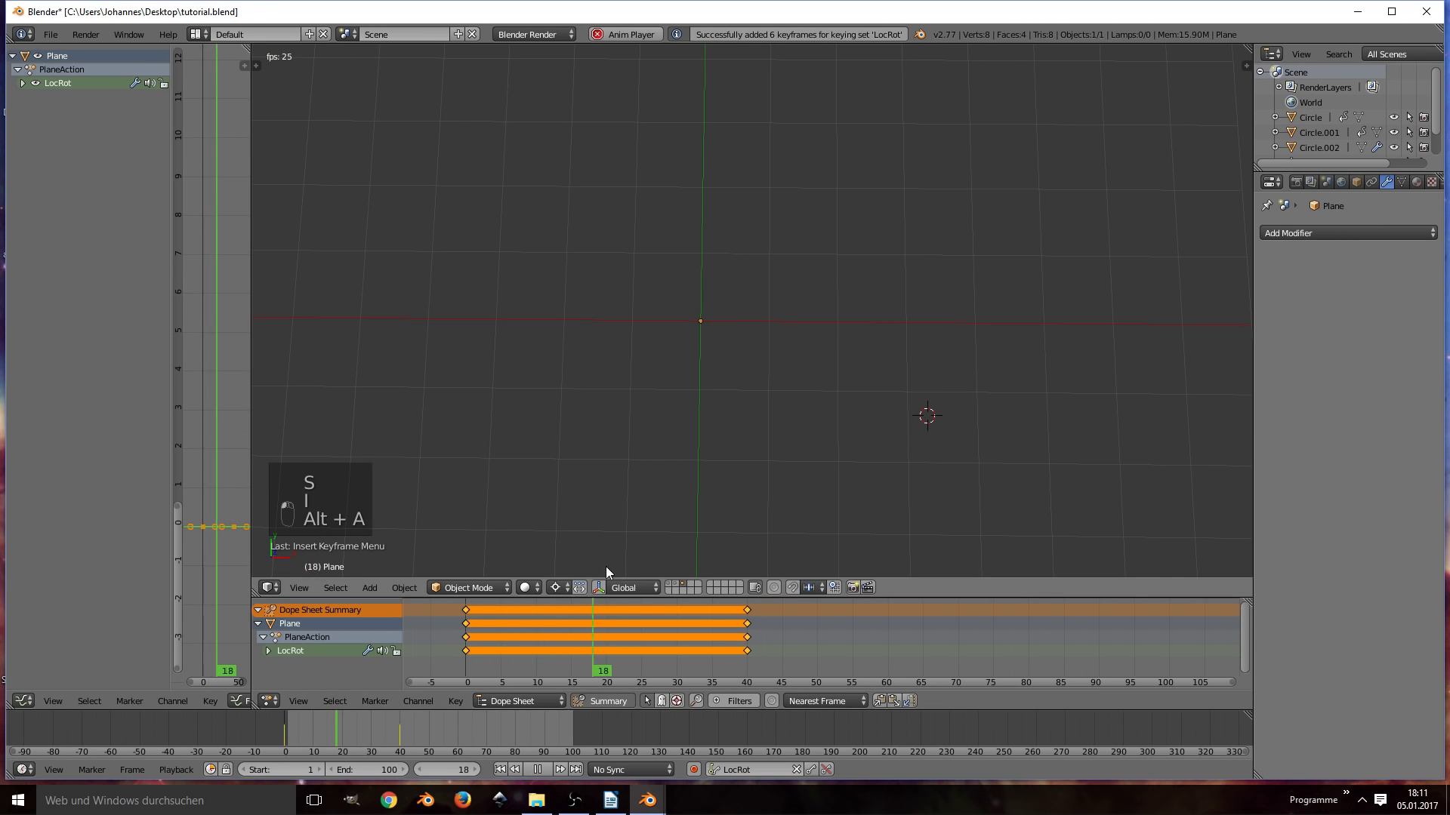
{"action": "key", "text": "alt+a"}
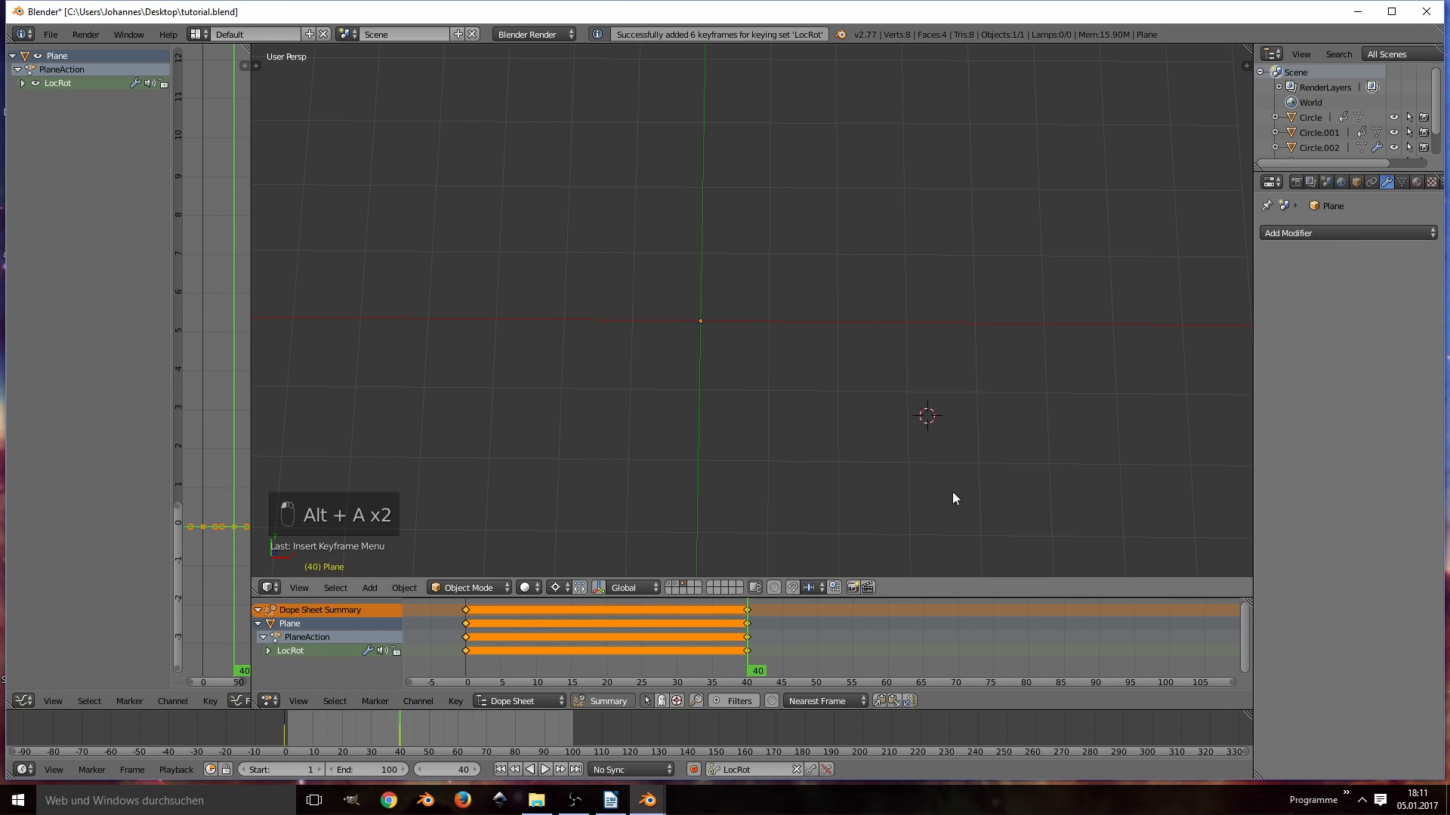
Step: Undo, switch to LocRotScale and keyframe the frame growing from zero to full size over frames 0–40
{"action": "key", "text": "ctrl+z"}
{"action": "key", "text": "ctrl+z"}
{"action": "key", "text": "ctrl+z"}
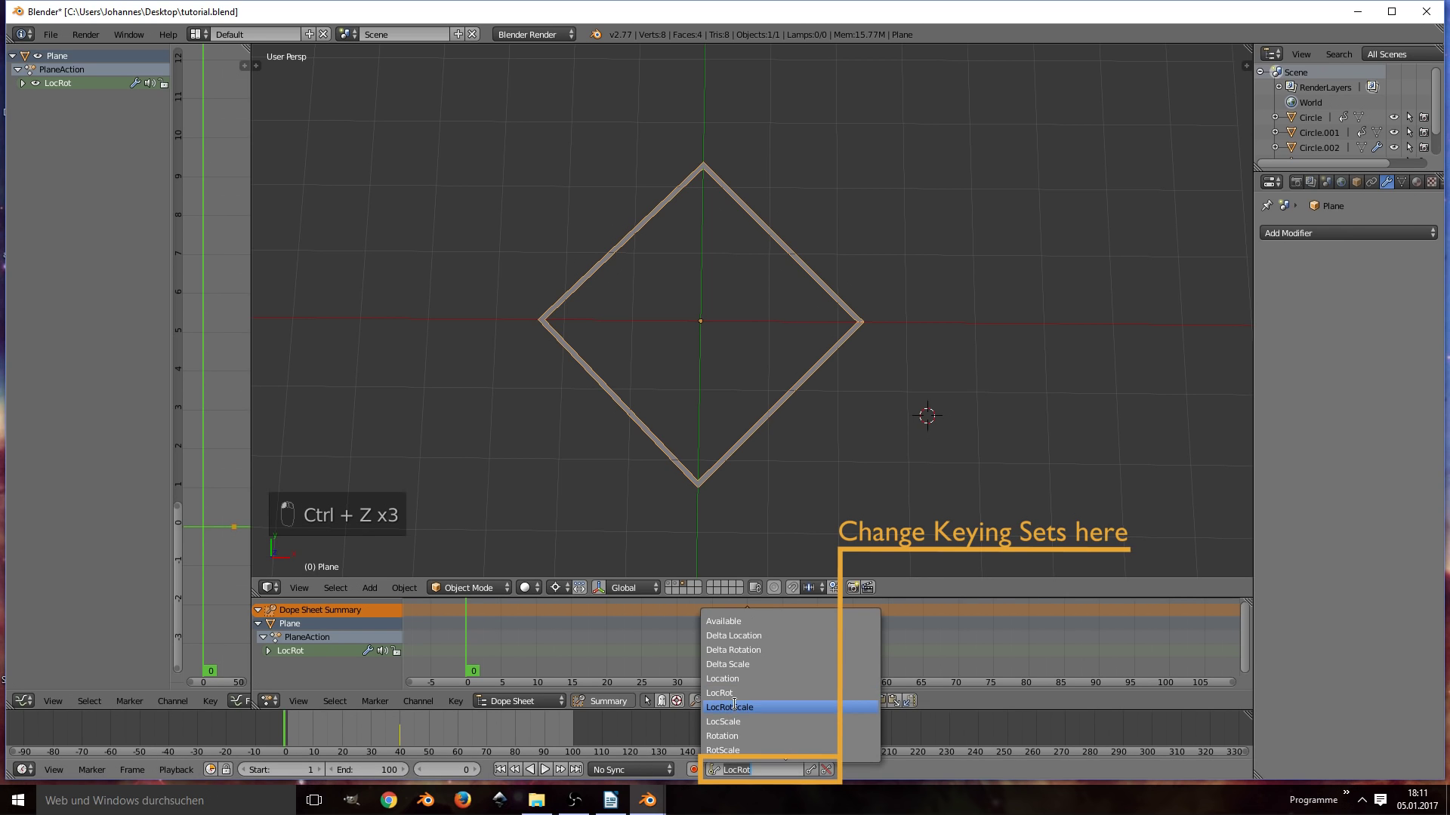
{"action": "left_click", "coordinate": [467, 723]}
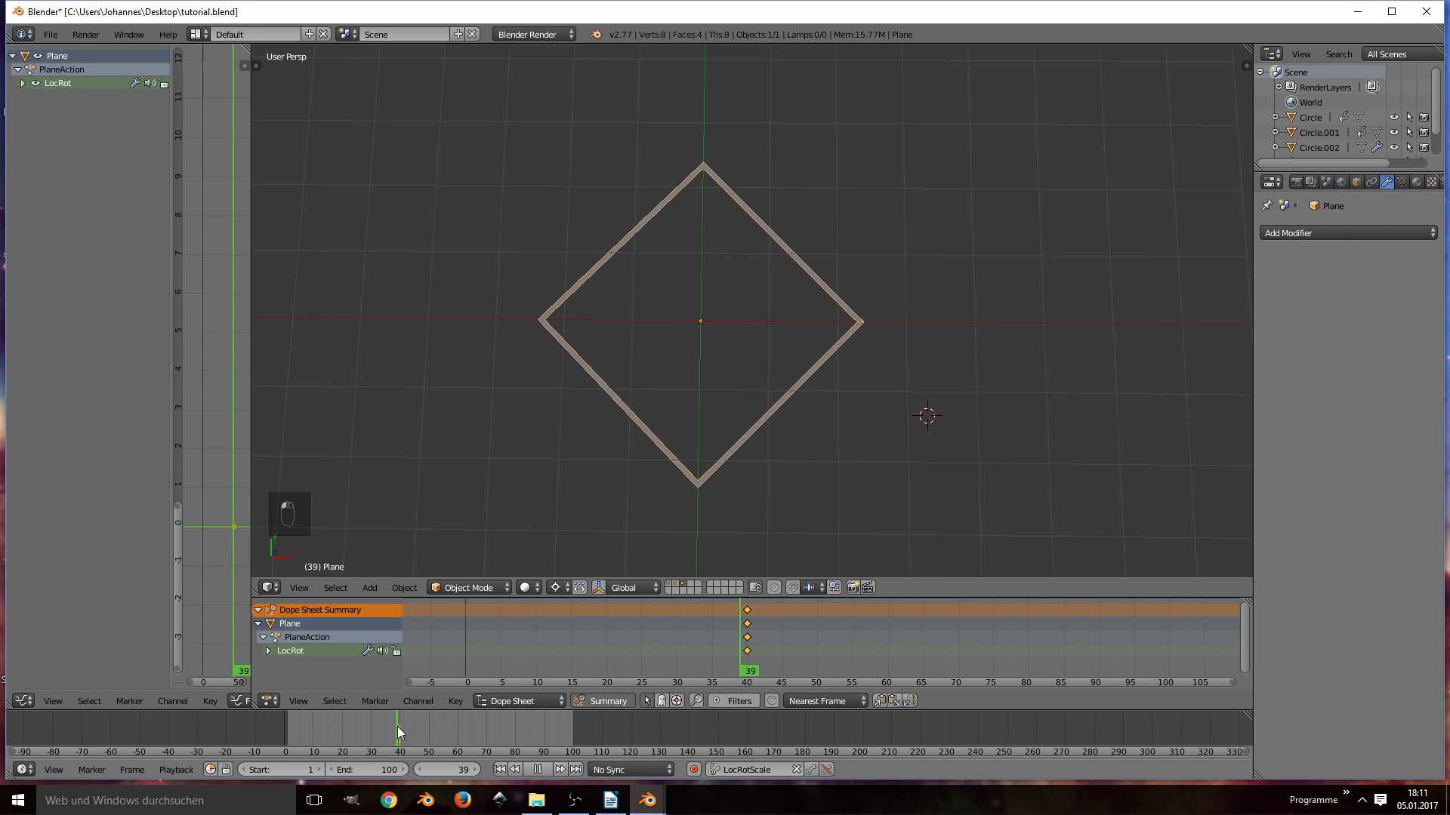
{"action": "key", "text": "i"}
{"action": "key", "text": "shift+s"}
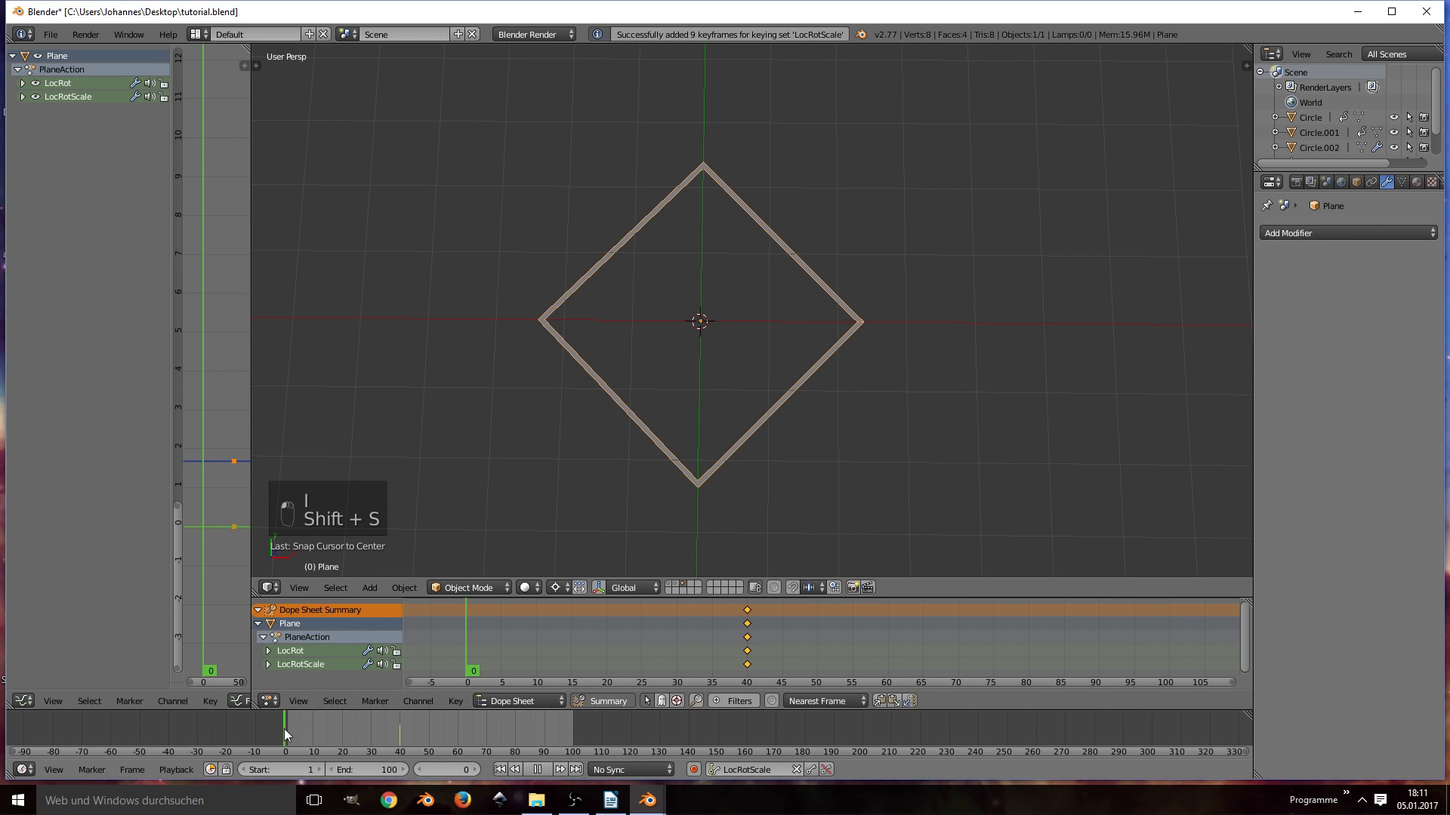
{"action": "key", "text": "s"}
{"action": "key", "text": "i"}
{"action": "key", "text": "alt+a"}
{"action": "key", "text": "alt+a"}
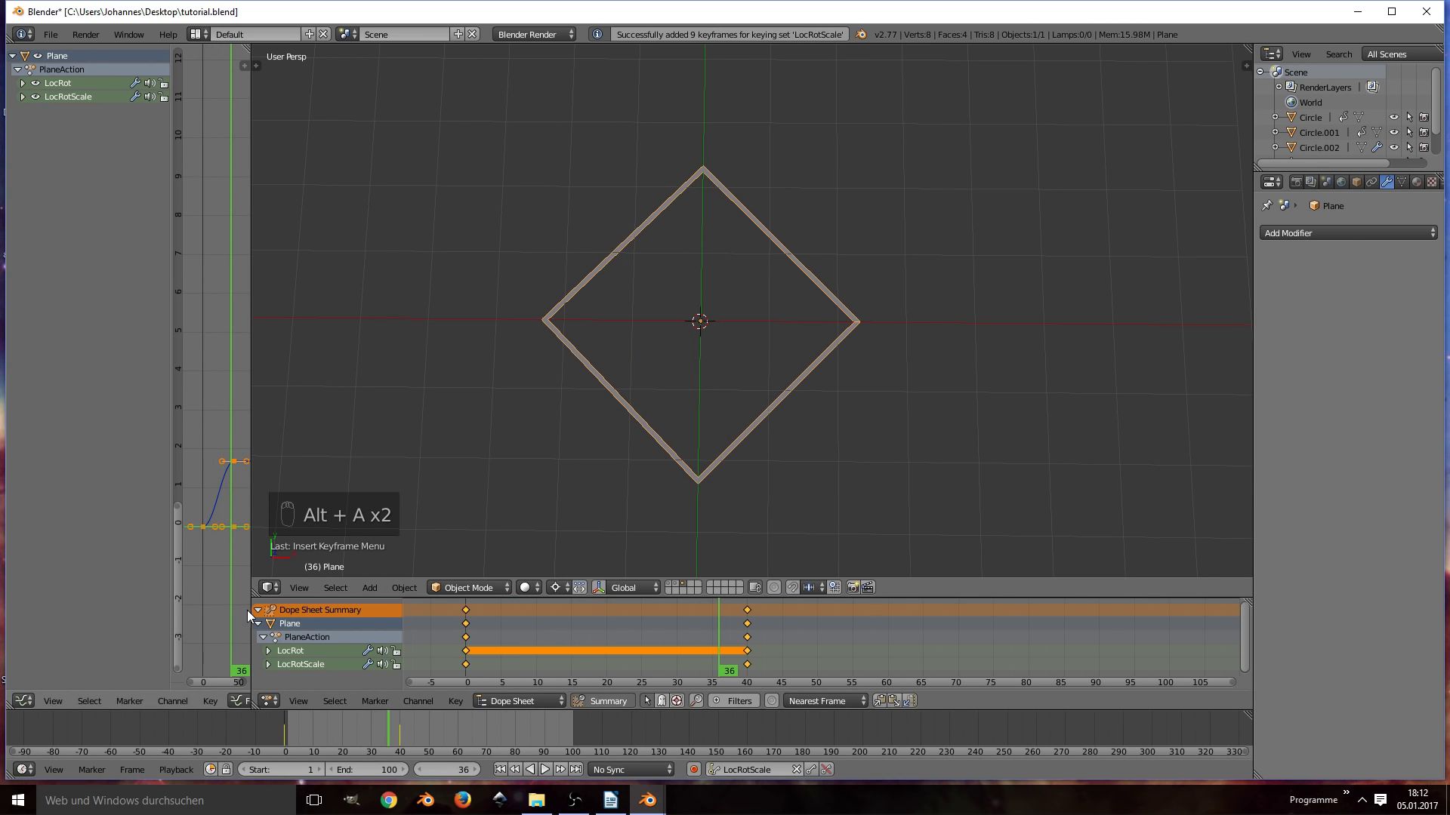
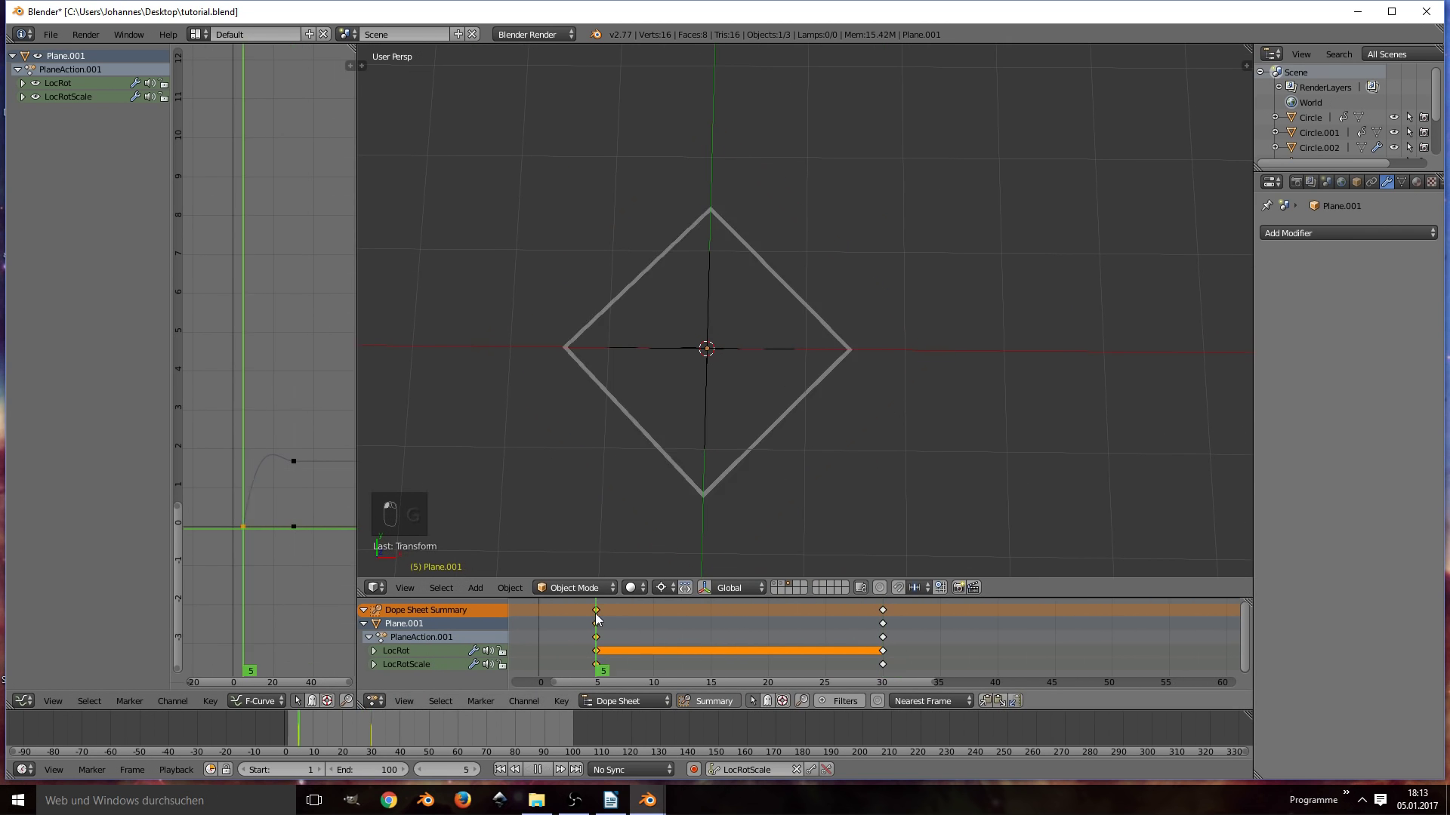
Step: Preview the diamond frame's growth, then duplicate it and place the copy as a second nested frame
{"action": "key", "text": "alt+a"}
{"action": "key", "text": "alt+a"}
{"action": "key", "text": "shift+d"}
{"action": "key", "text": "g"}
{"action": "left_click", "coordinate": [553, 635]}
Step: Preview again and make a third animated diamond copy scaled inside the original
{"action": "key", "text": "alt+a"}
{"action": "key", "text": "alt+a"}
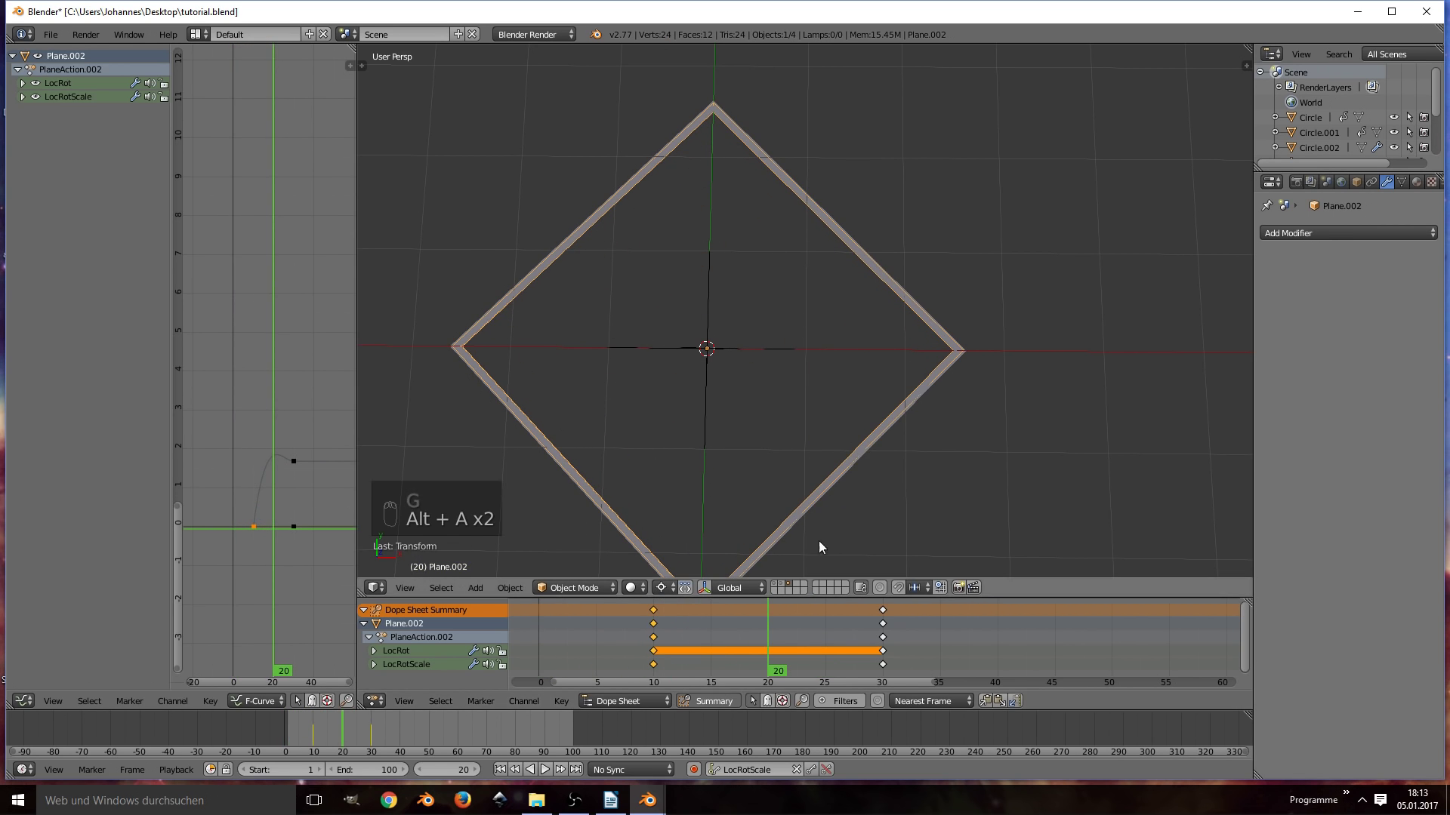
{"action": "key", "text": "shift+d"}
{"action": "key", "text": "g"}
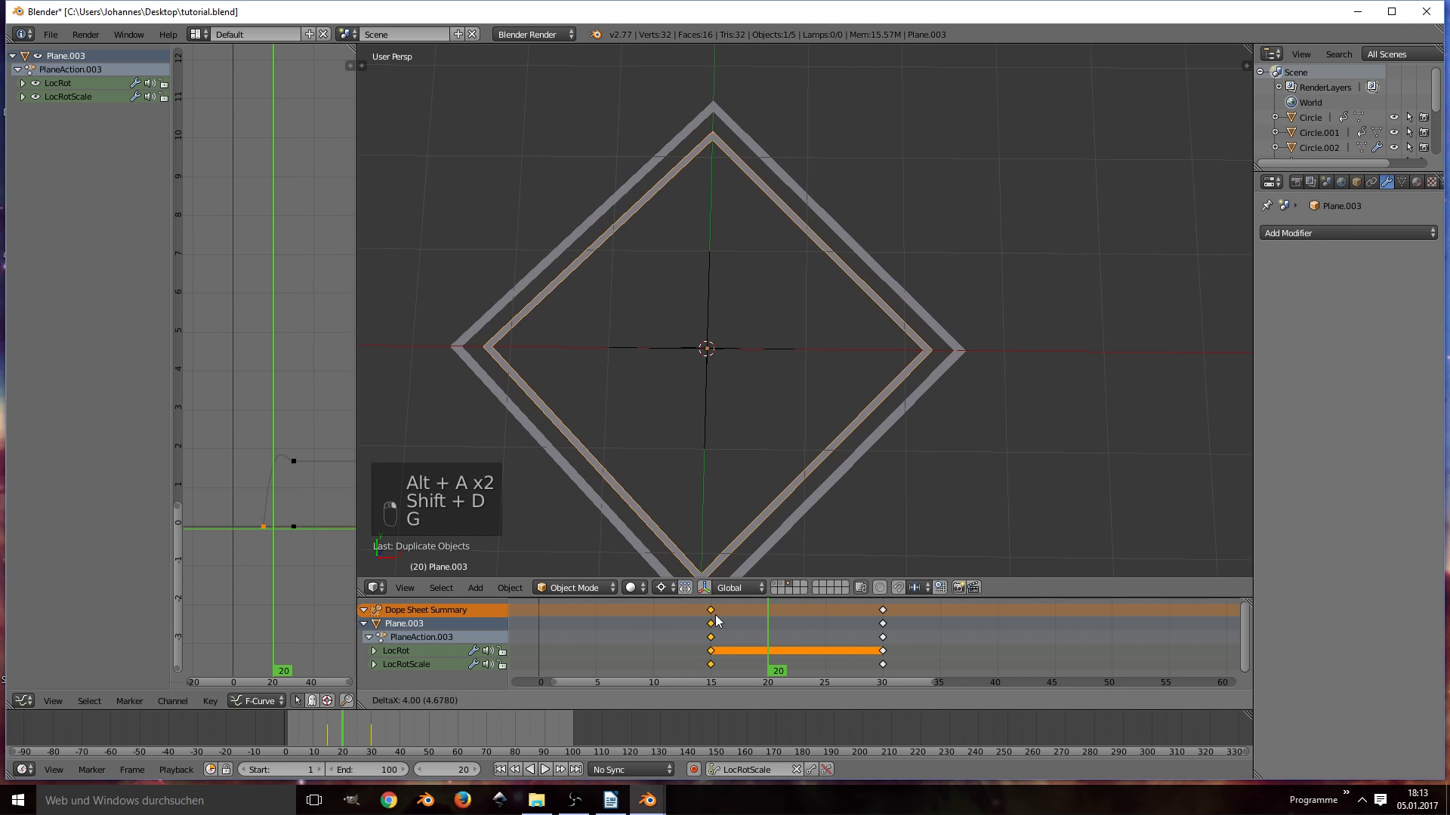
Step: Rotate Plane.003 after frame 30 and keyframe the turned pose at frame 40
{"action": "key", "text": "alt+a"}
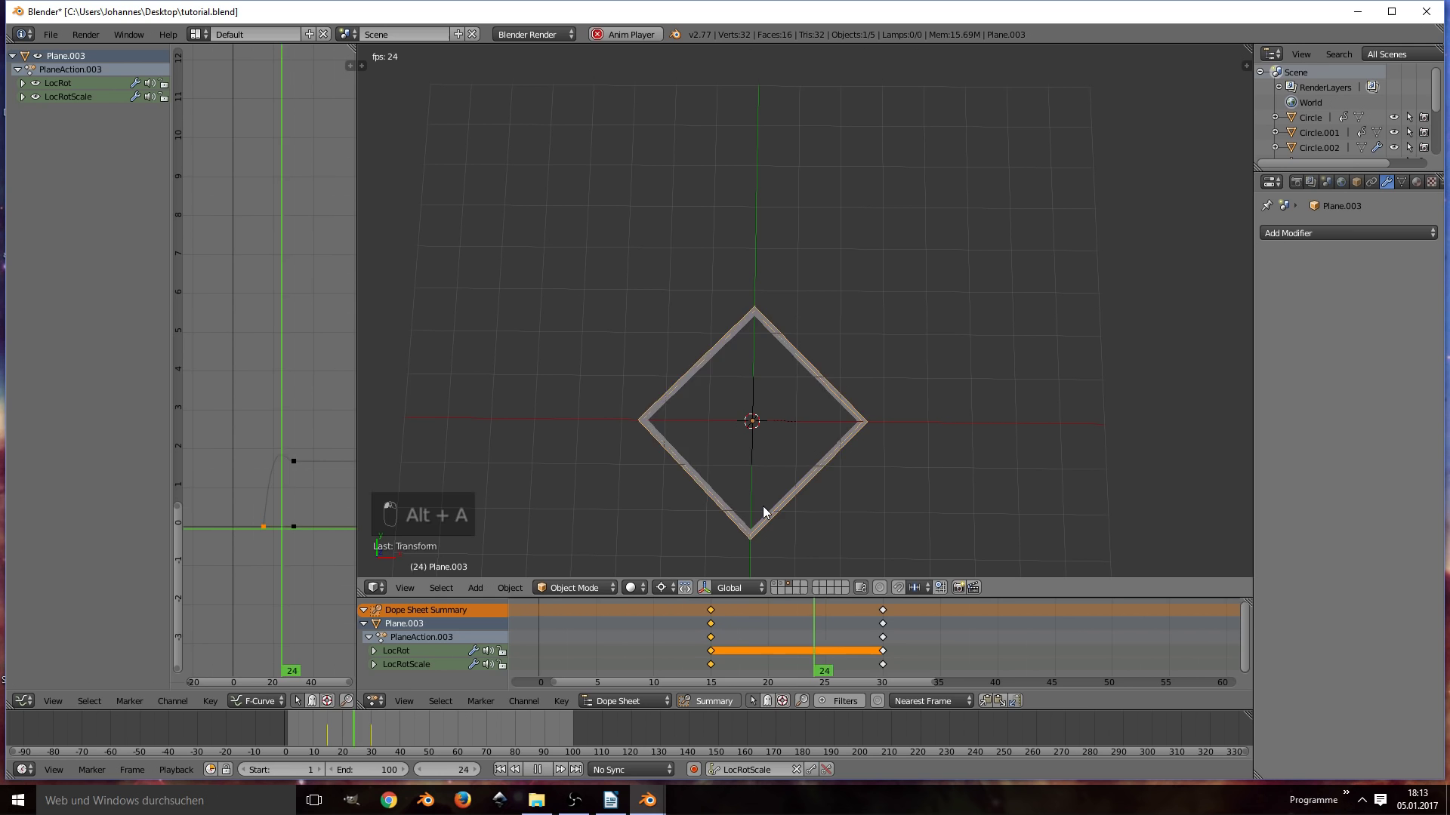
{"action": "key", "text": "alt+a"}
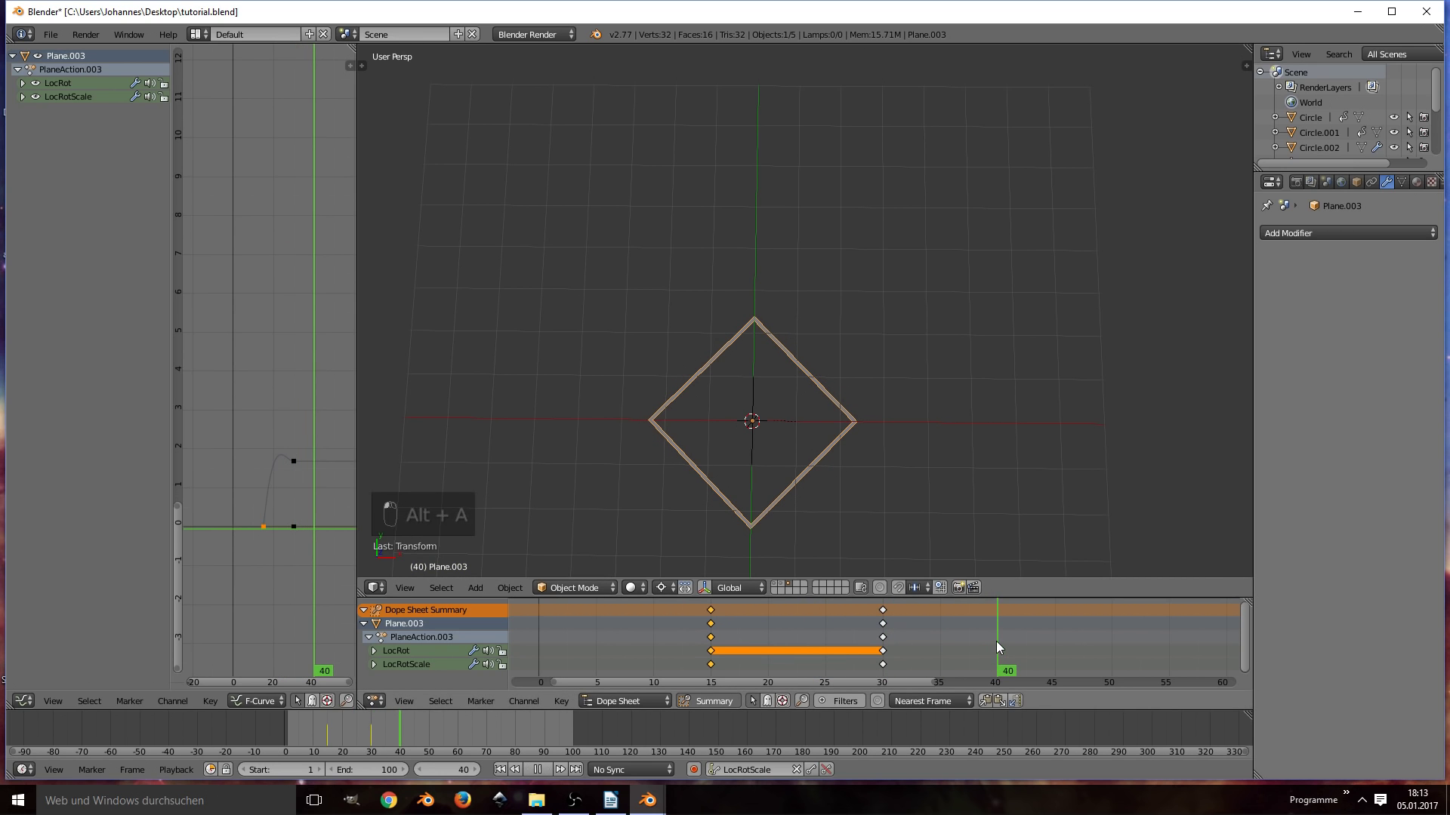
{"action": "key", "text": "r"}
{"action": "key", "text": "r"}
{"action": "key", "text": "r"}
{"action": "key", "text": "i"}
Step: Preview the rotation twice and show the sidebar to retype the frame-40 Z rotation
{"action": "key", "text": "alt+a"}
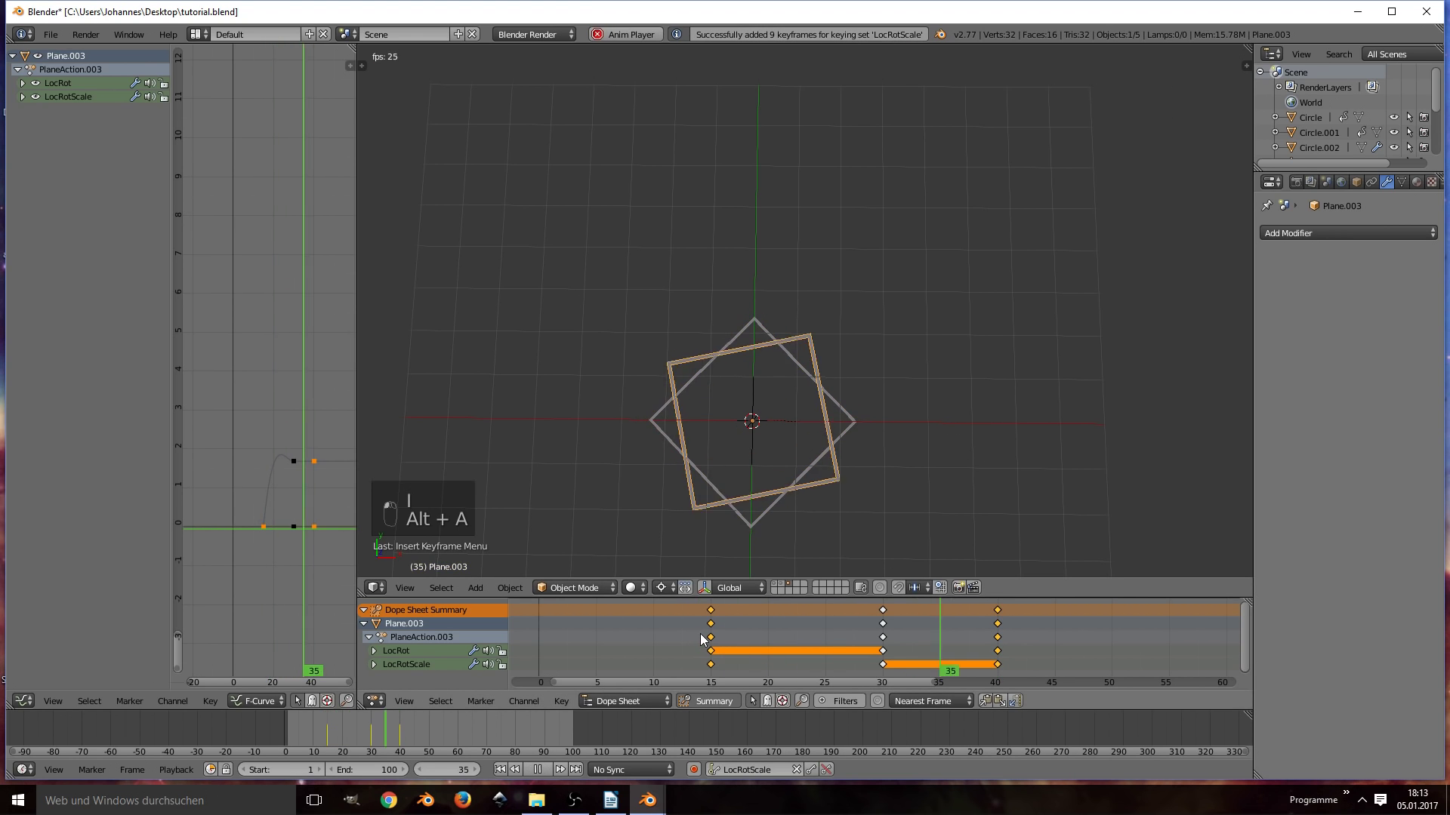
{"action": "key", "text": "alt+a"}
{"action": "key", "text": "alt+a"}
{"action": "key", "text": "alt+a"}
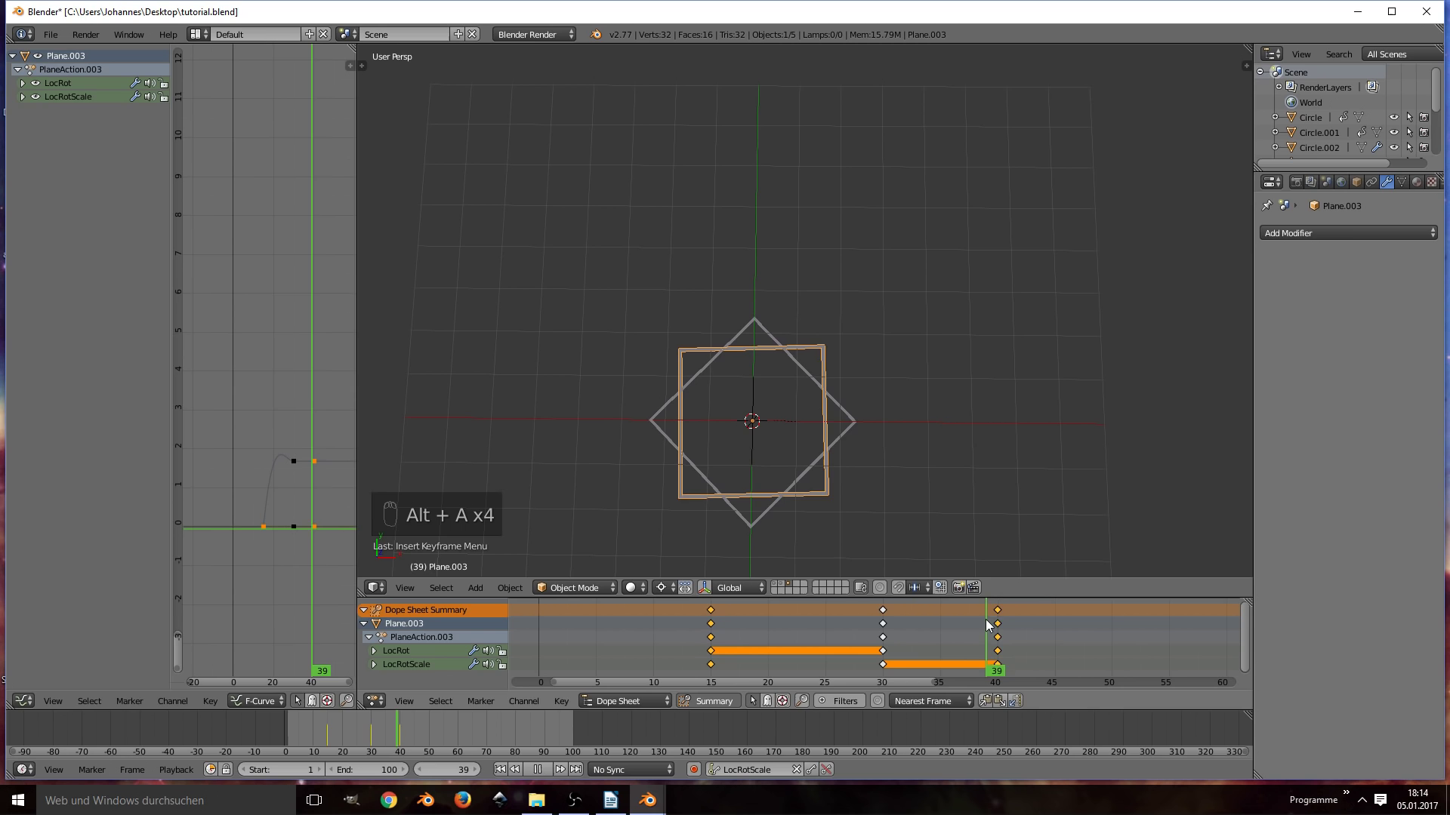
{"action": "key", "text": "n"}
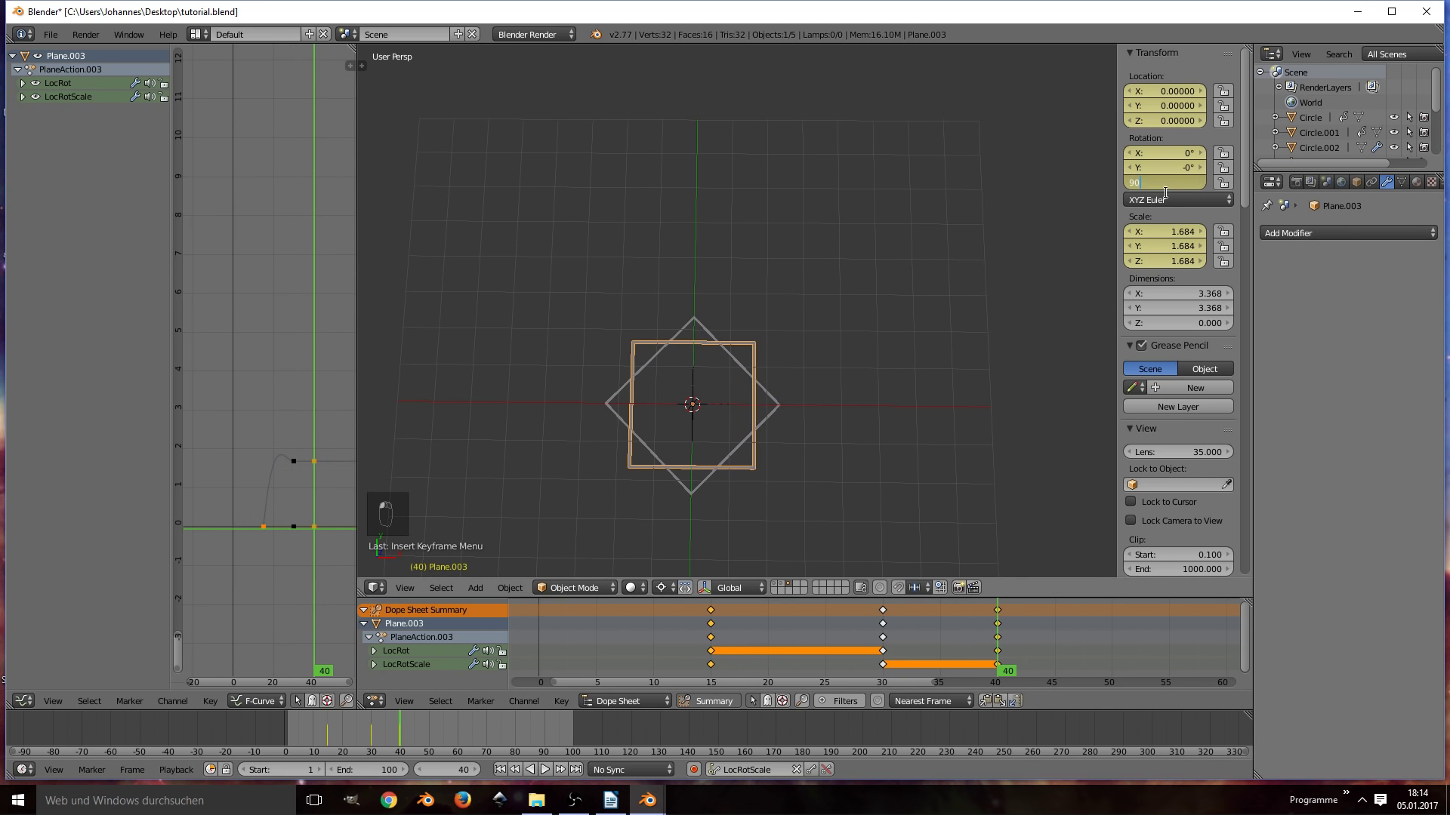
Step: Keyframe the 90° turn, preview it and save the file
{"action": "key", "text": "i"}
{"action": "key", "text": "alt+a"}
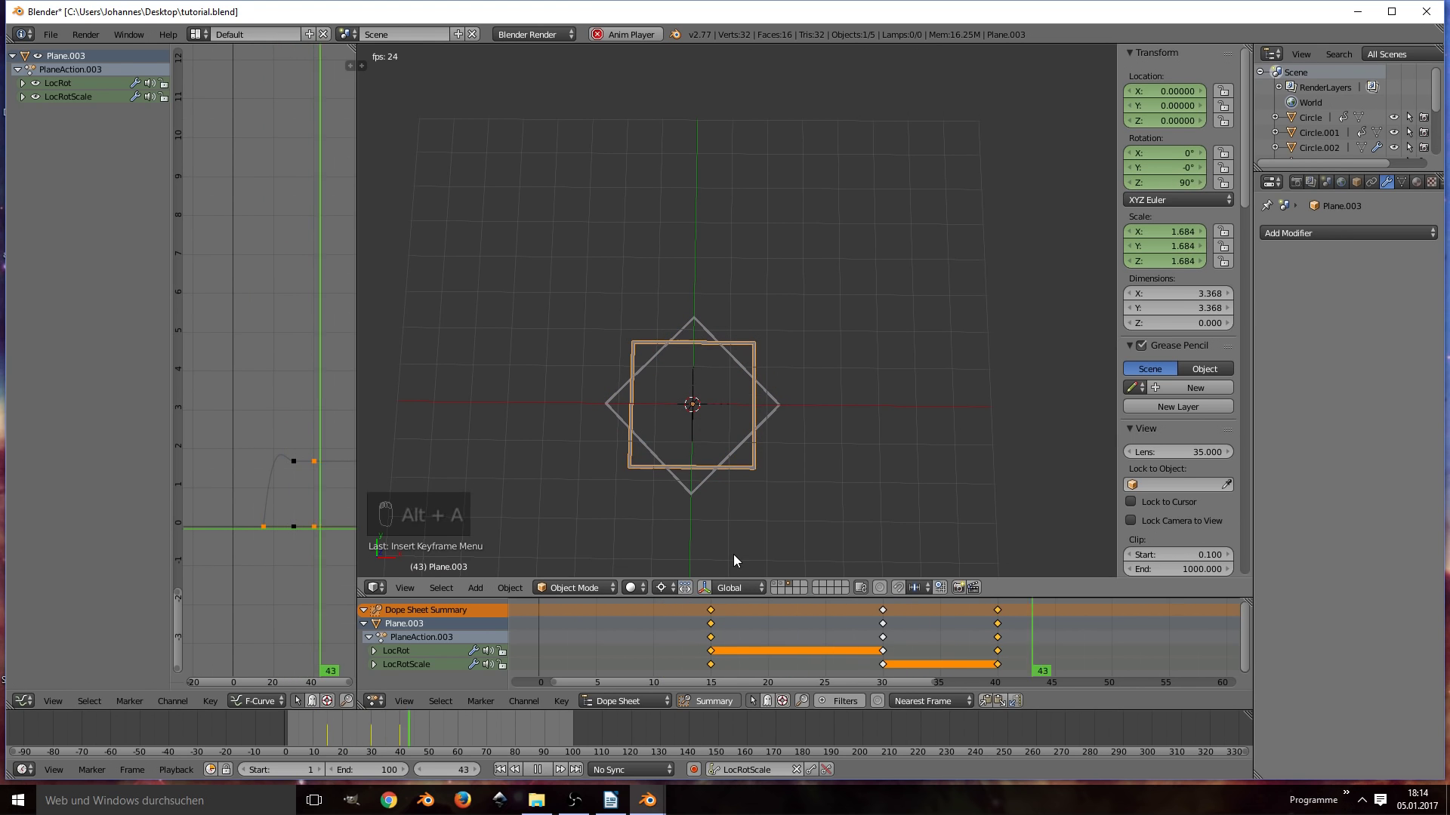
{"action": "key", "text": "alt+a"}
{"action": "key", "text": "ctrl+s"}
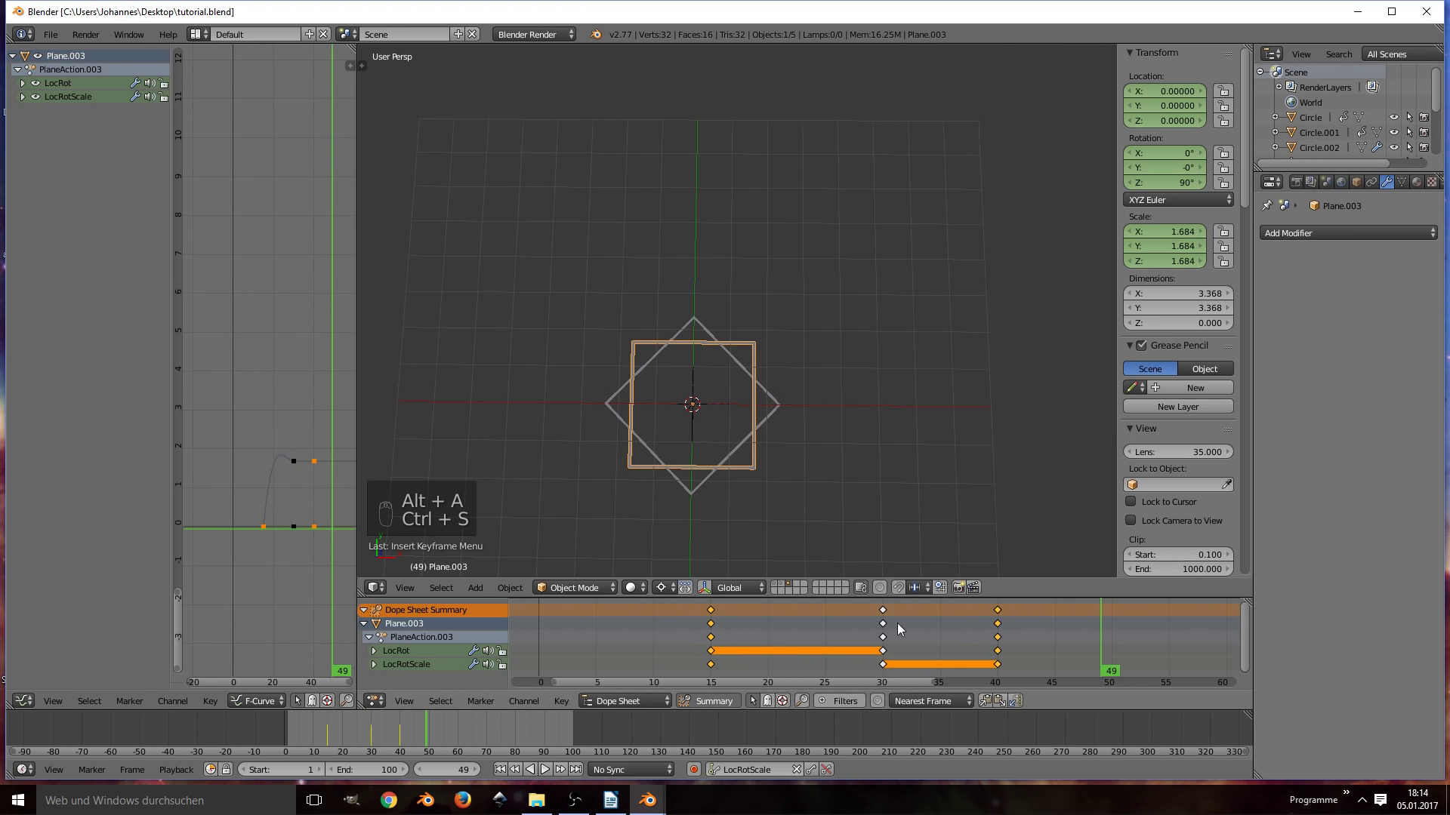
Step: Duplicate keyframes and move the last ones to frame 50, preview the retimed turn and save
{"action": "key", "text": "shift+d"}
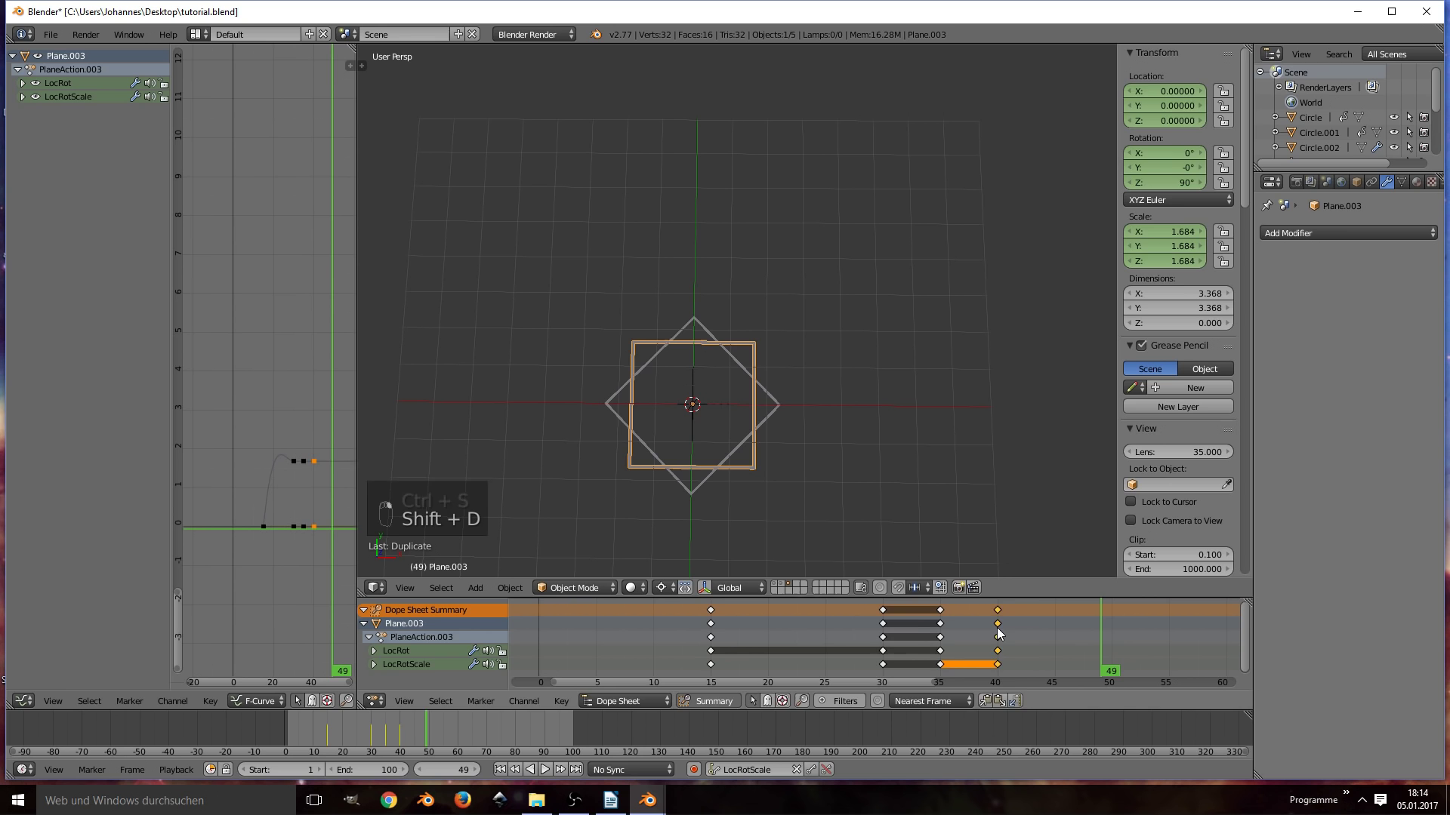
{"action": "key", "text": "g"}
{"action": "key", "text": "alt+a"}
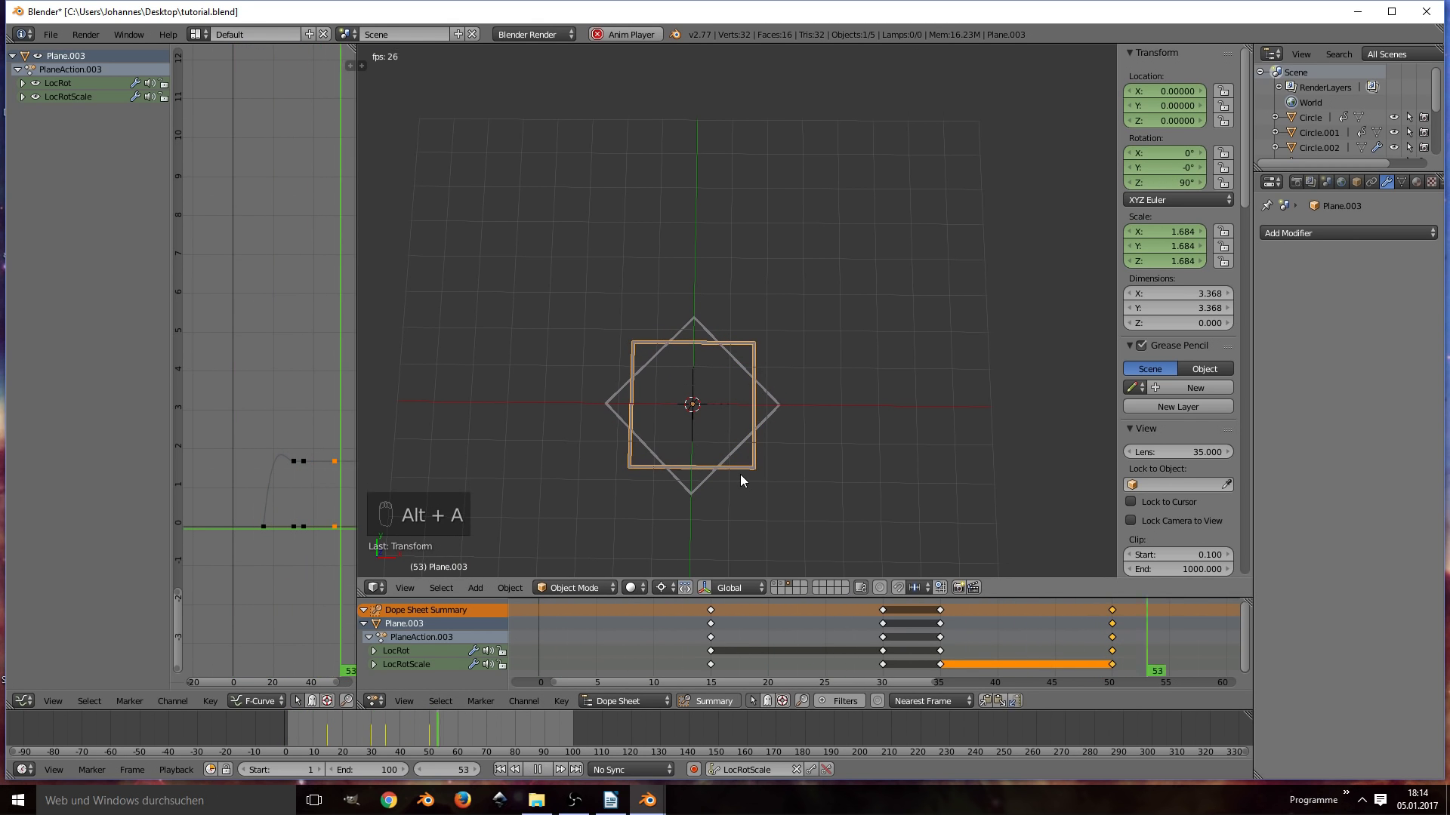
{"action": "key", "text": "alt+a"}
{"action": "key", "text": "ctrl+s"}
{"action": "key", "text": "ctrl+s"}
{"action": "key", "text": "b"}
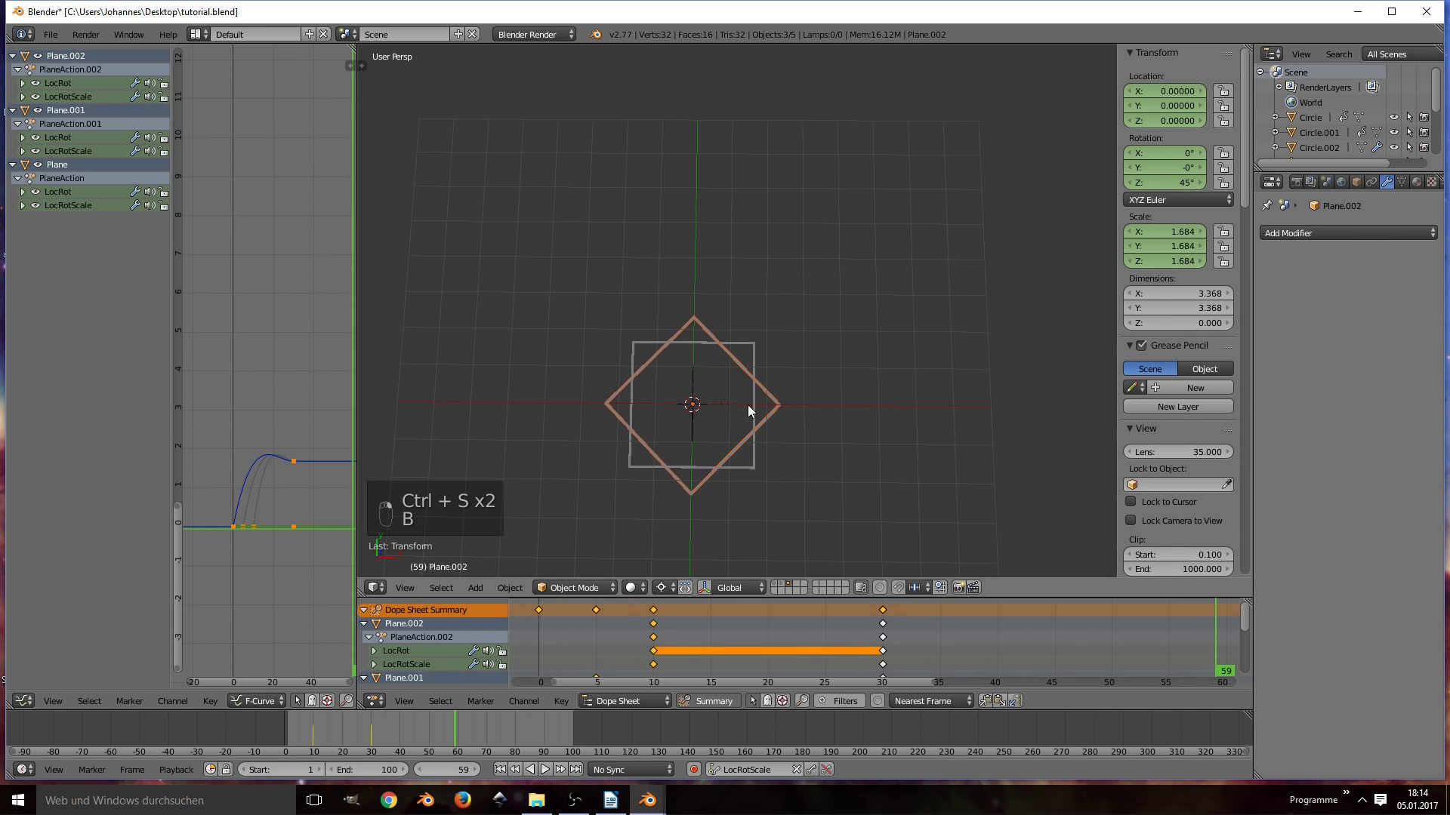
Step: Select the Empty, test scaling and cancel it, then move the current frame to 35
{"action": "left_click_drag", "start_coordinate": [691, 379], "coordinate": [696, 383]}
{"action": "key", "text": "ctrl+p"}
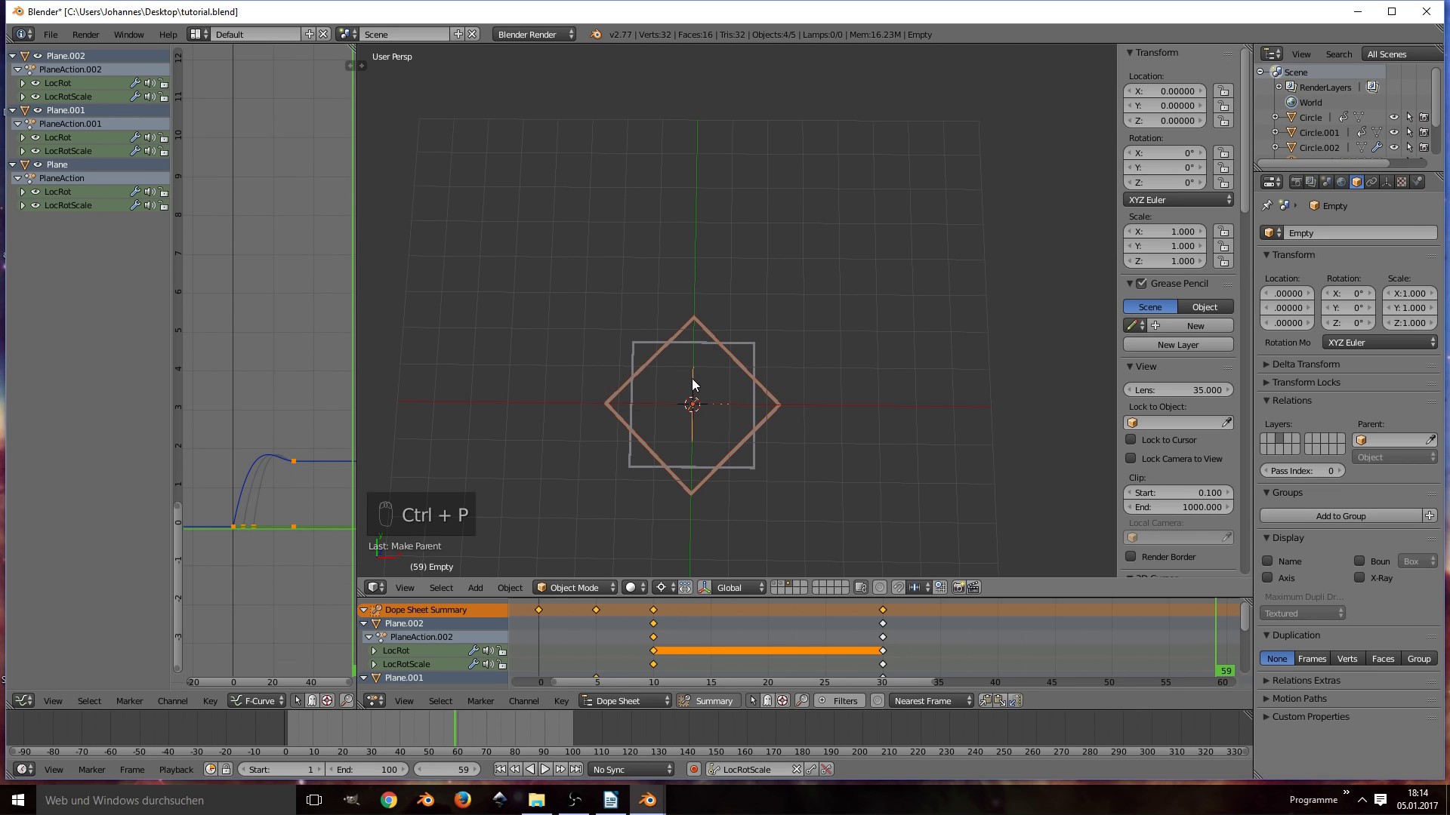
{"action": "left_click", "coordinate": [691, 379]}
{"action": "key", "text": "s"}
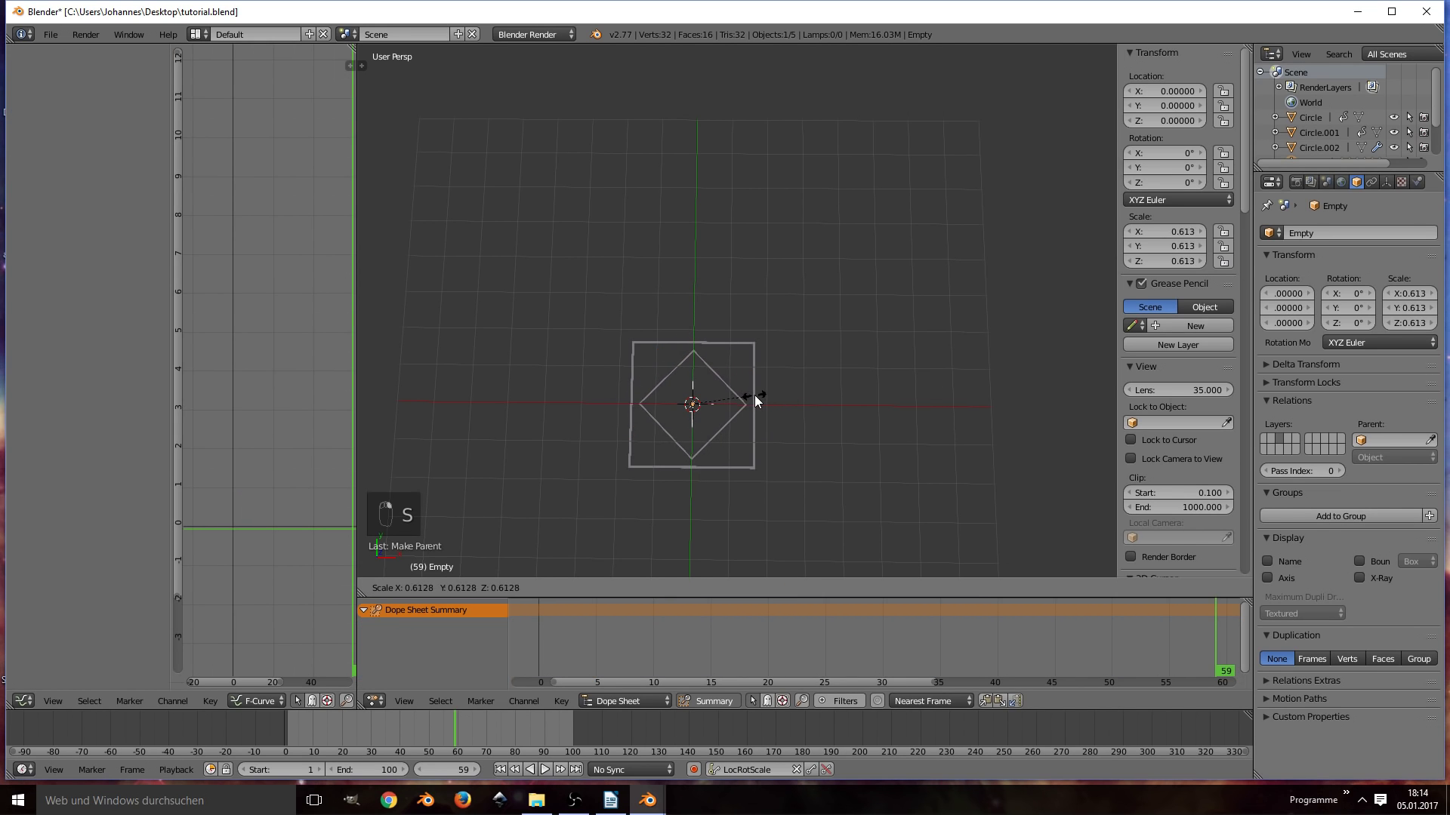
{"action": "left_click_drag", "start_coordinate": [392, 739], "coordinate": [397, 734]}
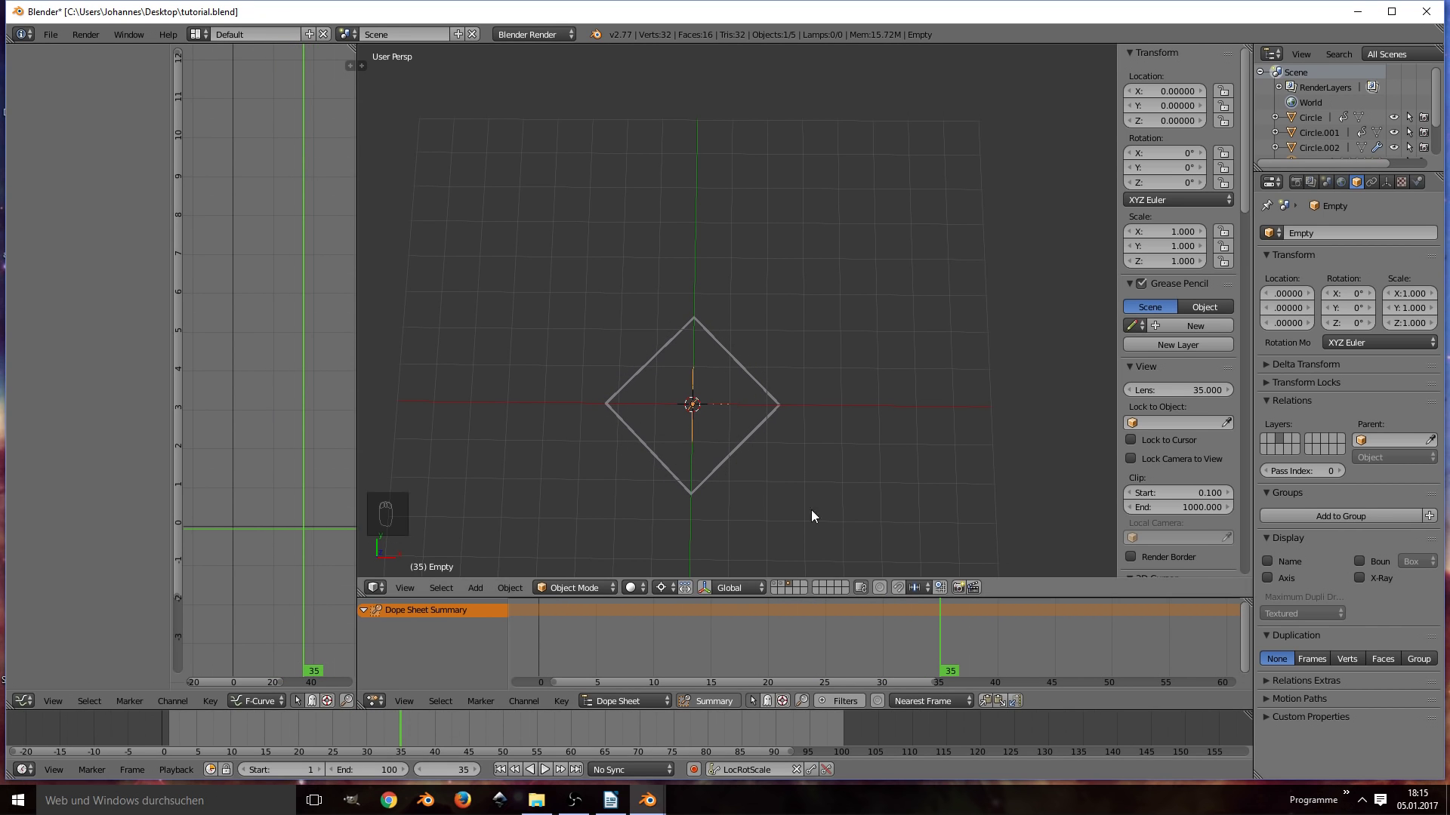
Step: Keyframe the Empty scaling up between frames 35 and 45 and preview it
{"action": "key", "text": "i"}
{"action": "left_click_drag", "start_coordinate": [505, 737], "coordinate": [984, 453]}
{"action": "key", "text": "s"}
{"action": "left_click_drag", "start_coordinate": [893, 450], "coordinate": [156, 745]}
{"action": "key", "text": "i"}
{"action": "key", "text": "alt+a"}
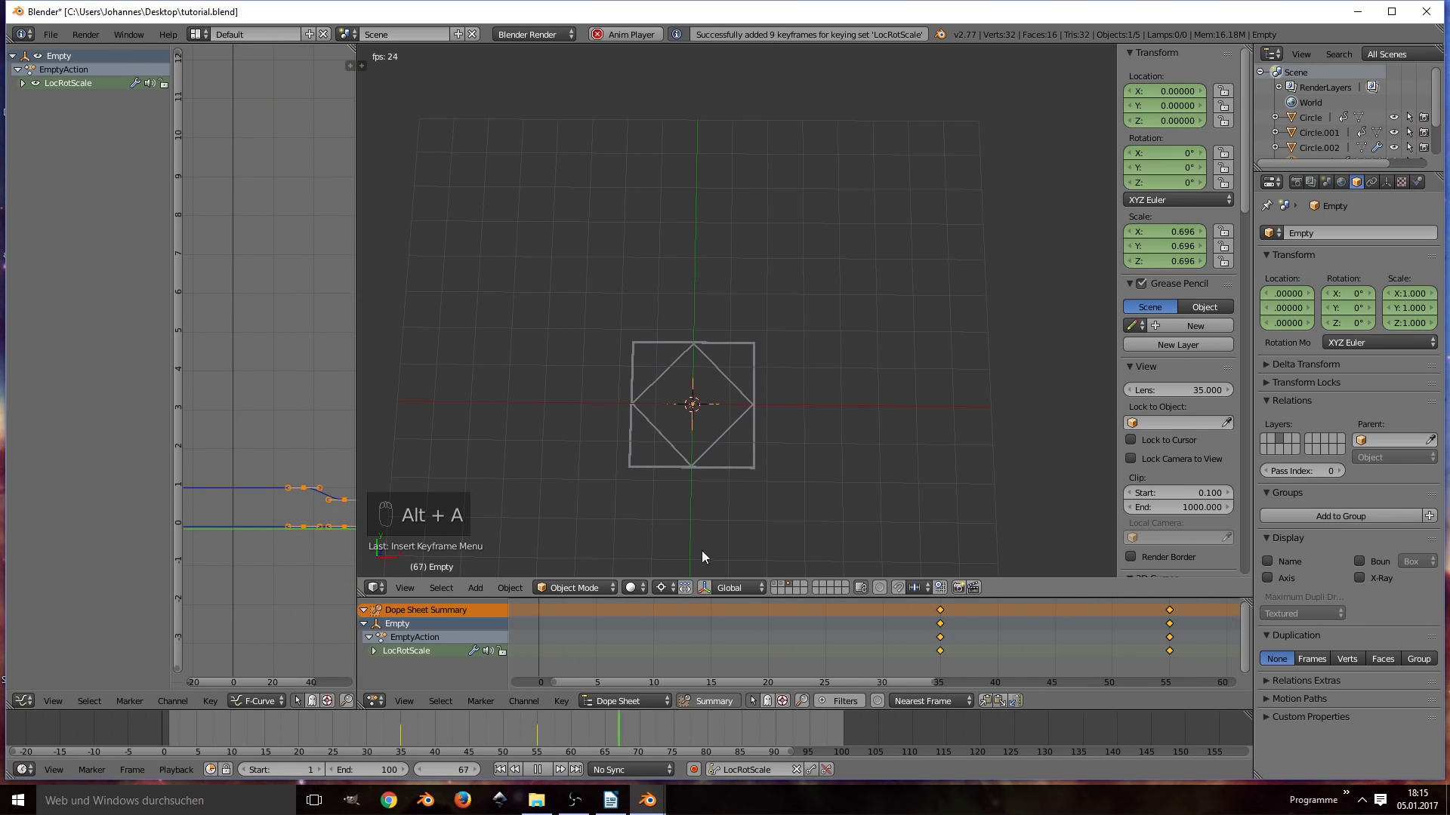
{"action": "key", "text": "alt+a"}
Step: Retime the Empty's later keyframes to frame 45, preview the change and save
{"action": "key", "text": "ctrl+s"}
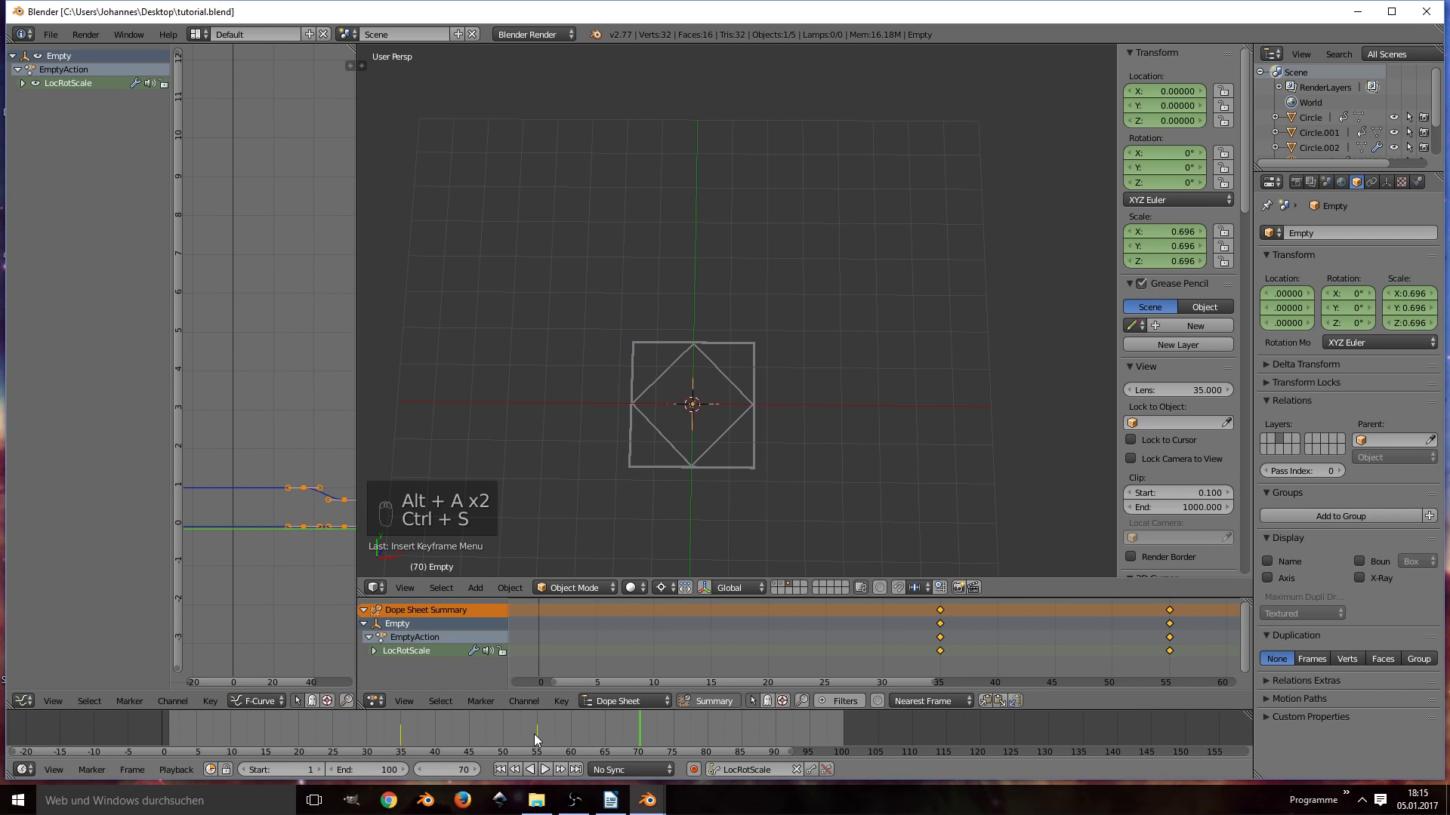
{"action": "key", "text": "g"}
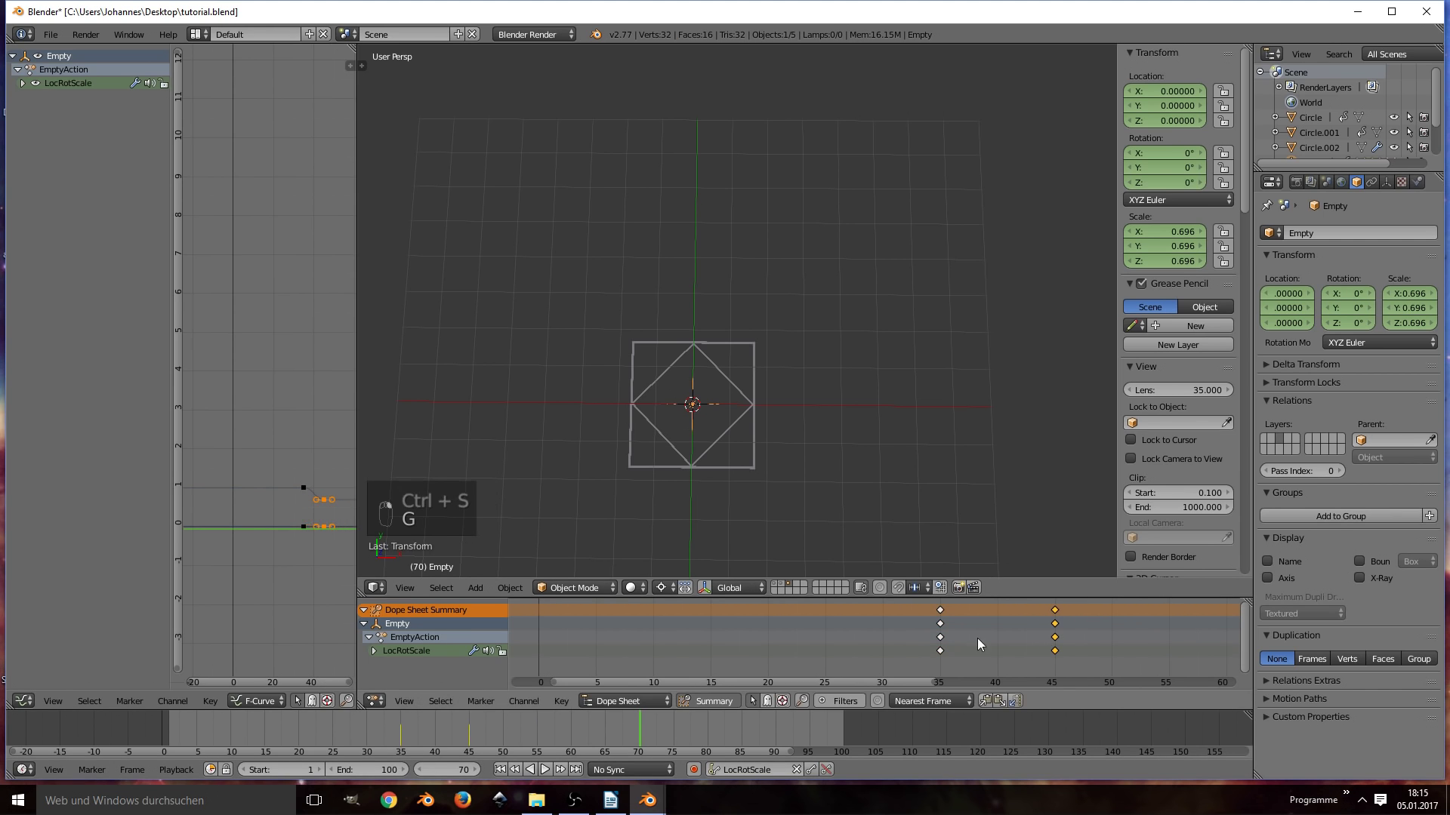
{"action": "key", "text": "alt+a"}
{"action": "key", "text": "alt+a"}
{"action": "key", "text": "ctrl+s"}
{"action": "key", "text": "alt+a"}
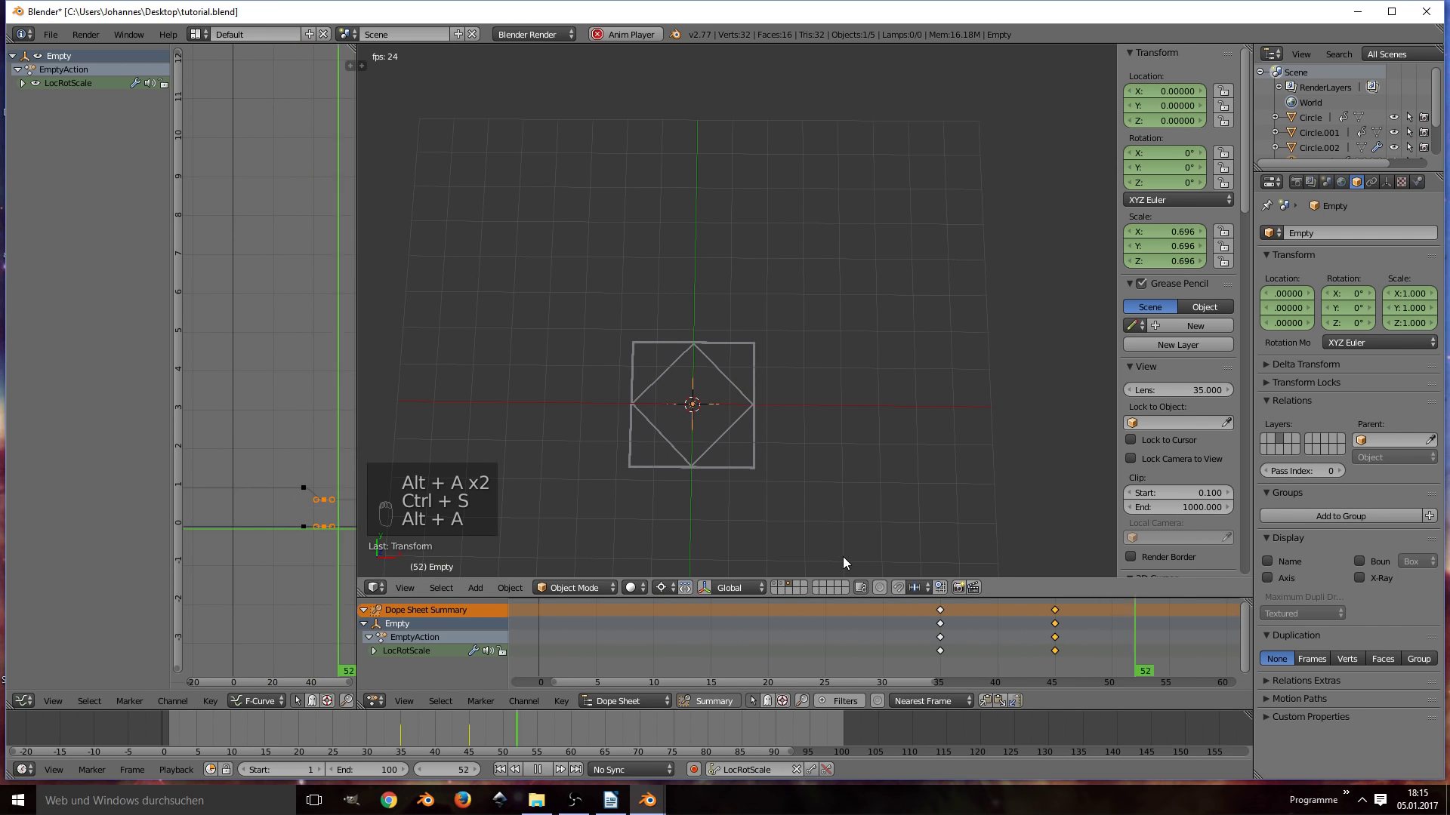
{"action": "key", "text": "alt+a"}
{"action": "key", "text": "ctrl+s"}
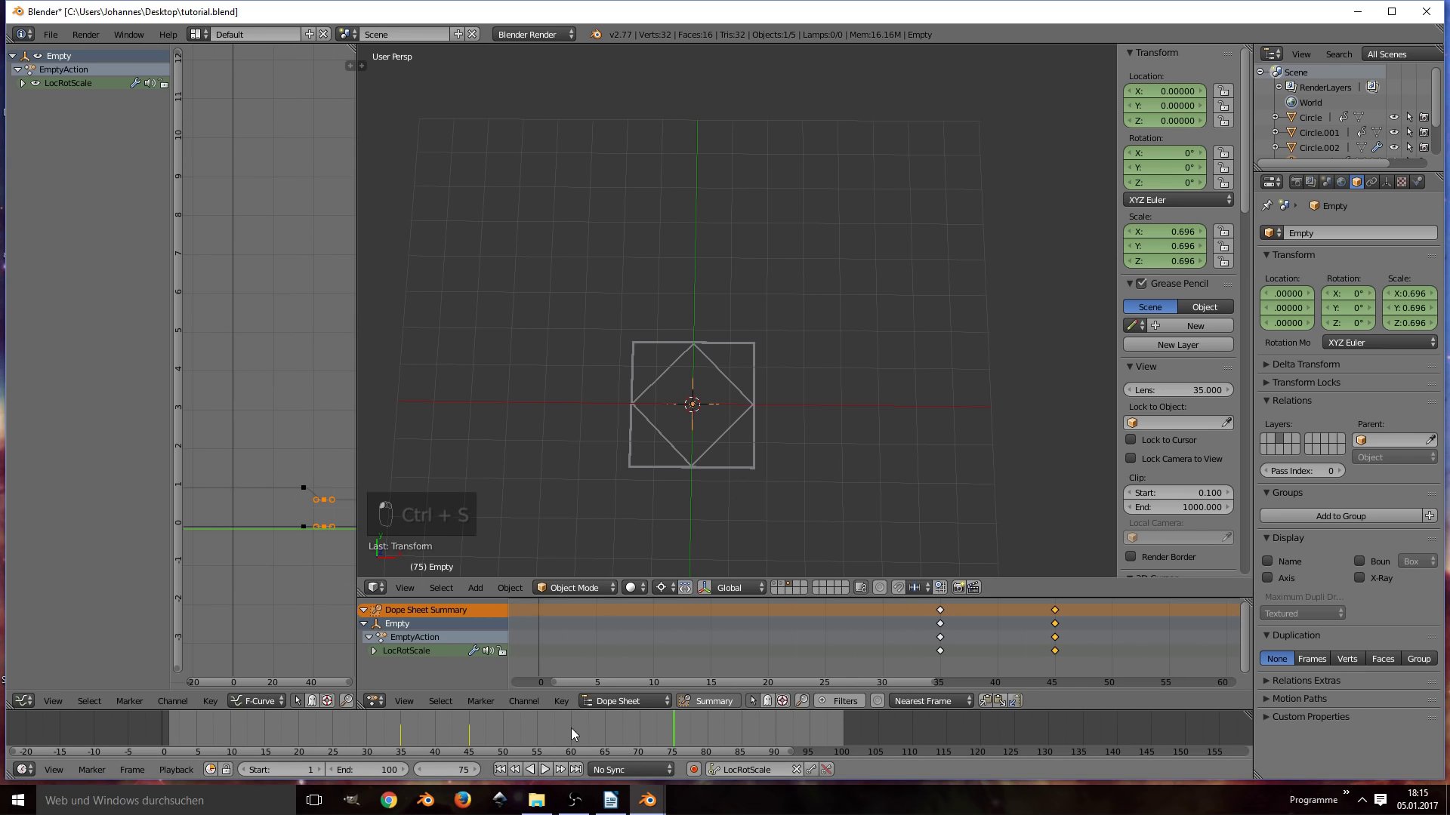
Step: Keyframe the Empty turned 180° on Z at frame 65 and then shrunk to zero scale, and preview
{"action": "key", "text": "r"}
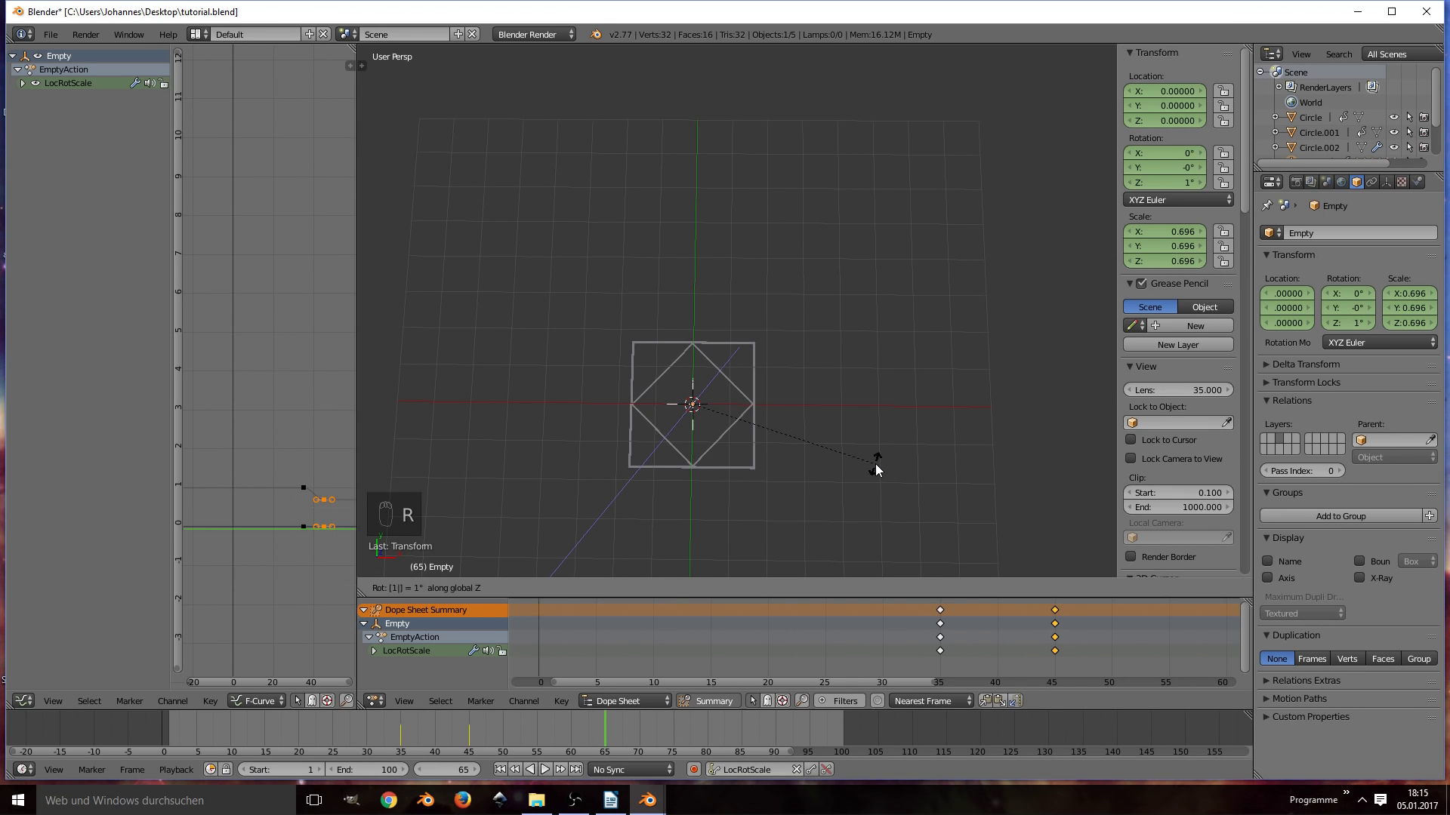
{"action": "key", "text": "i"}
{"action": "left_click", "coordinate": [452, 743]}
{"action": "key", "text": "alt+a"}
{"action": "key", "text": "alt+a"}
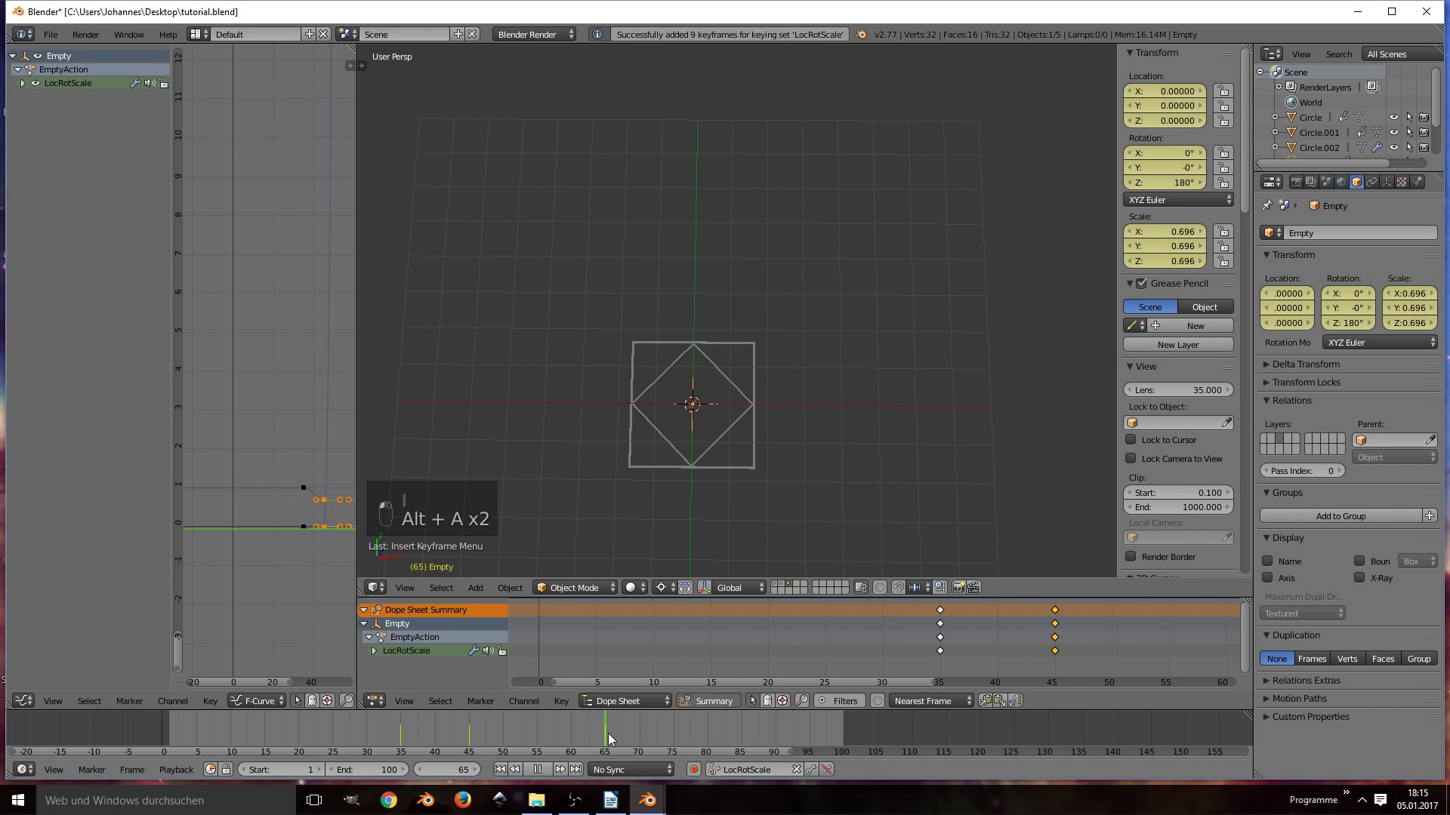
{"action": "key", "text": "s"}
{"action": "key", "text": "i"}
{"action": "key", "text": "alt+a"}
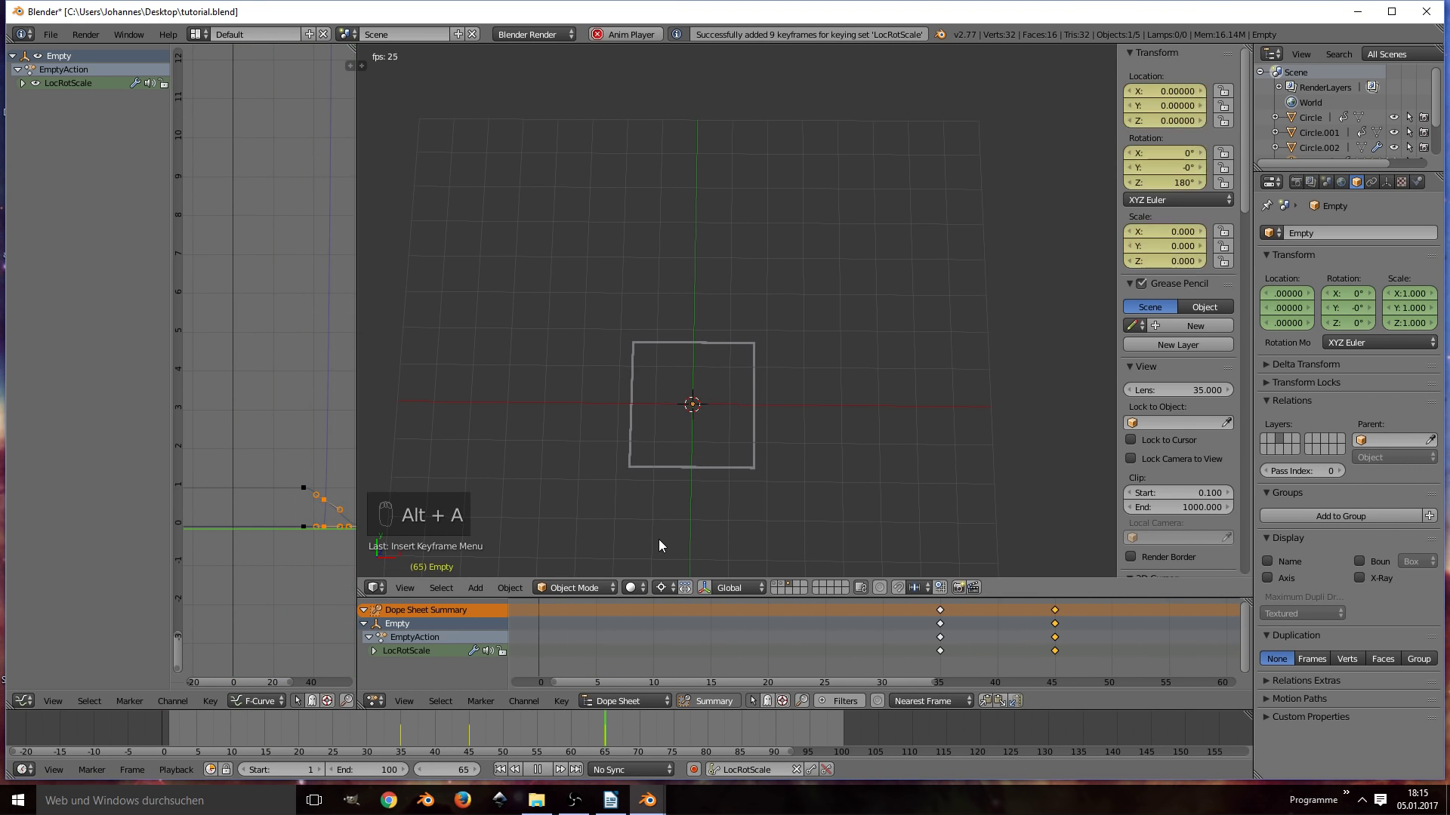
{"action": "key", "text": "alt+a"}
Step: Move the Empty's last keyframes to frame 80 and preview the full motion
{"action": "middle_click", "coordinate": [933, 650]}
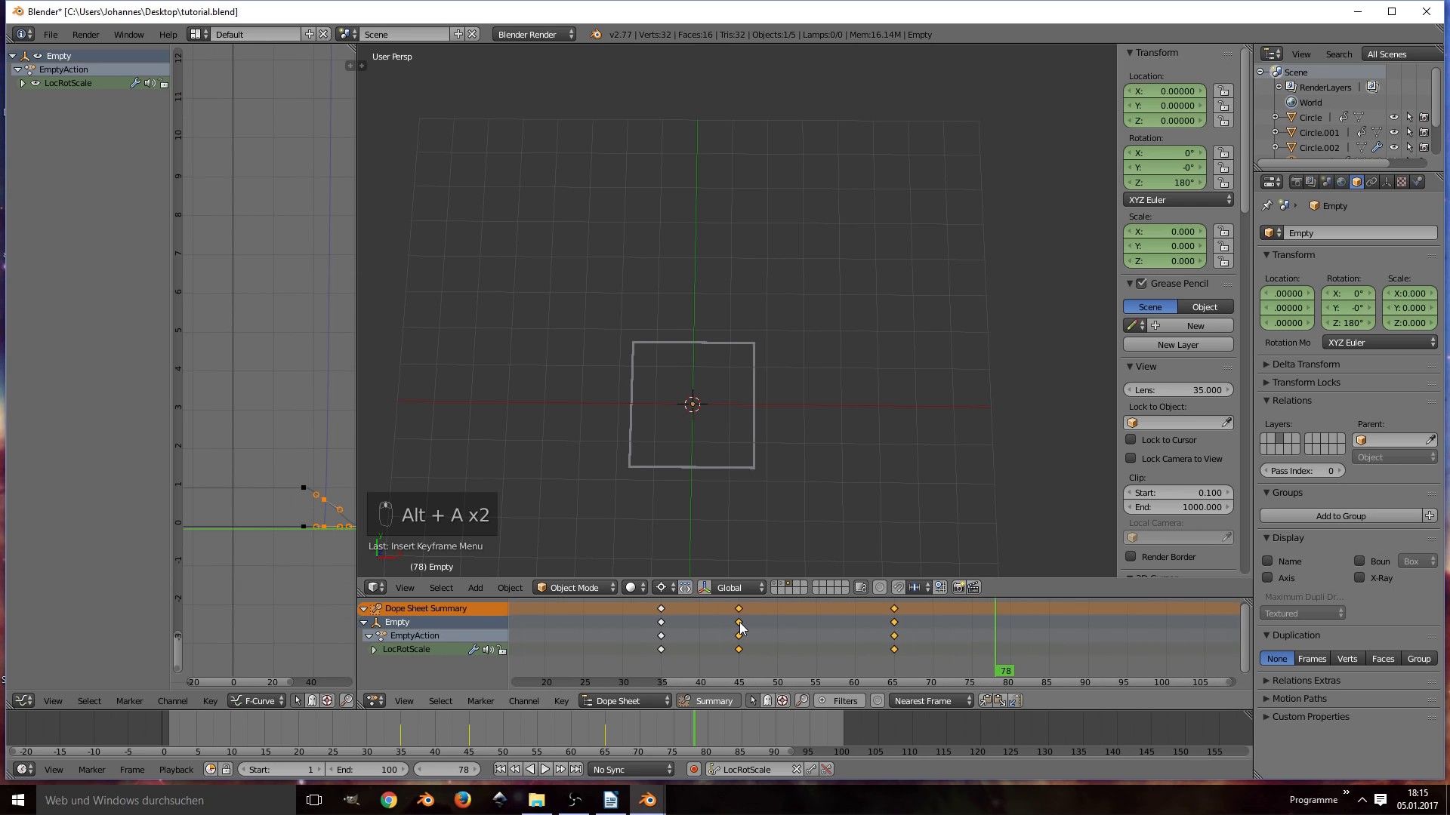
{"action": "key", "text": "shift+d"}
{"action": "key", "text": "g"}
{"action": "key", "text": "g"}
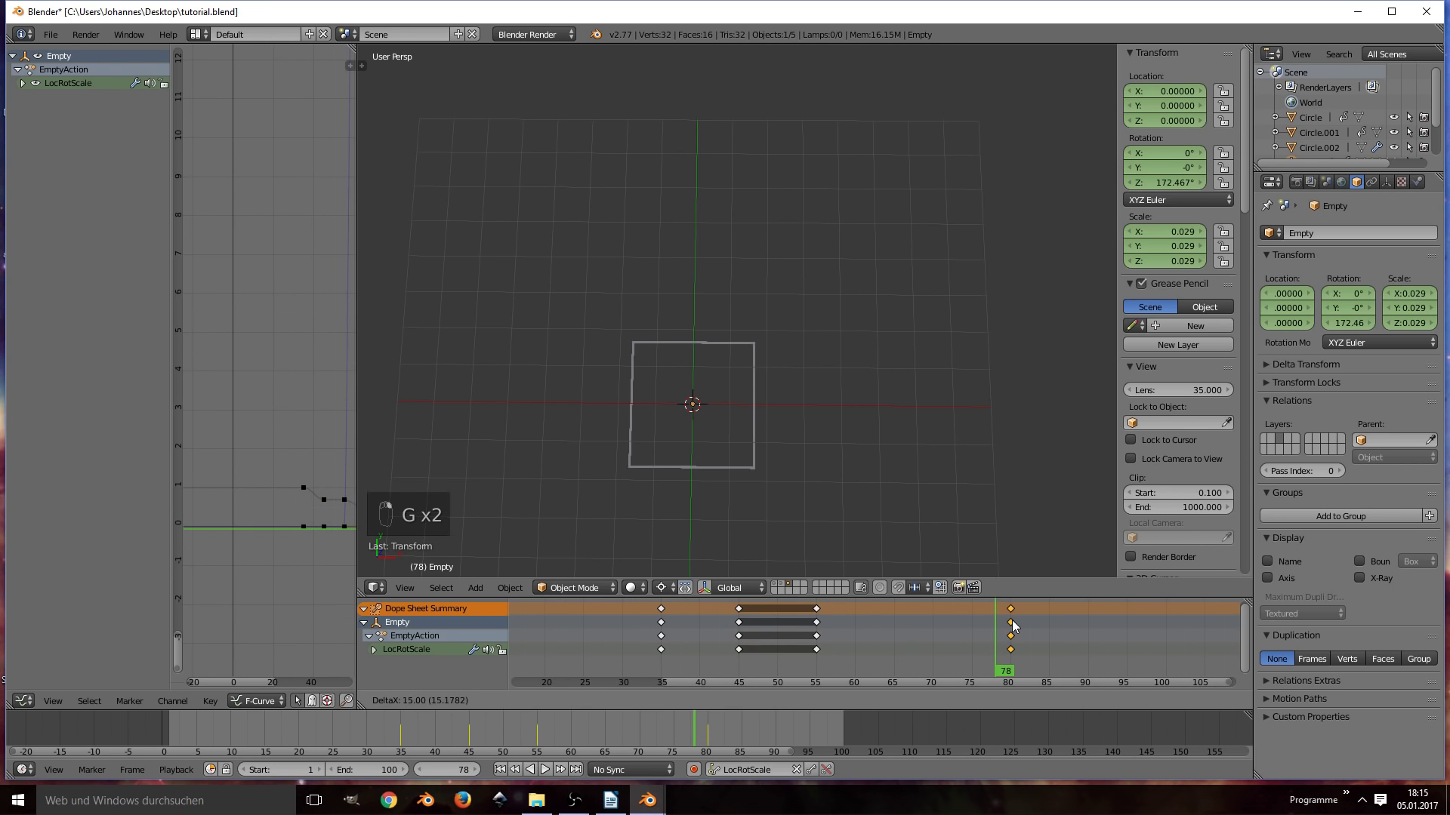
{"action": "key", "text": "alt+a"}
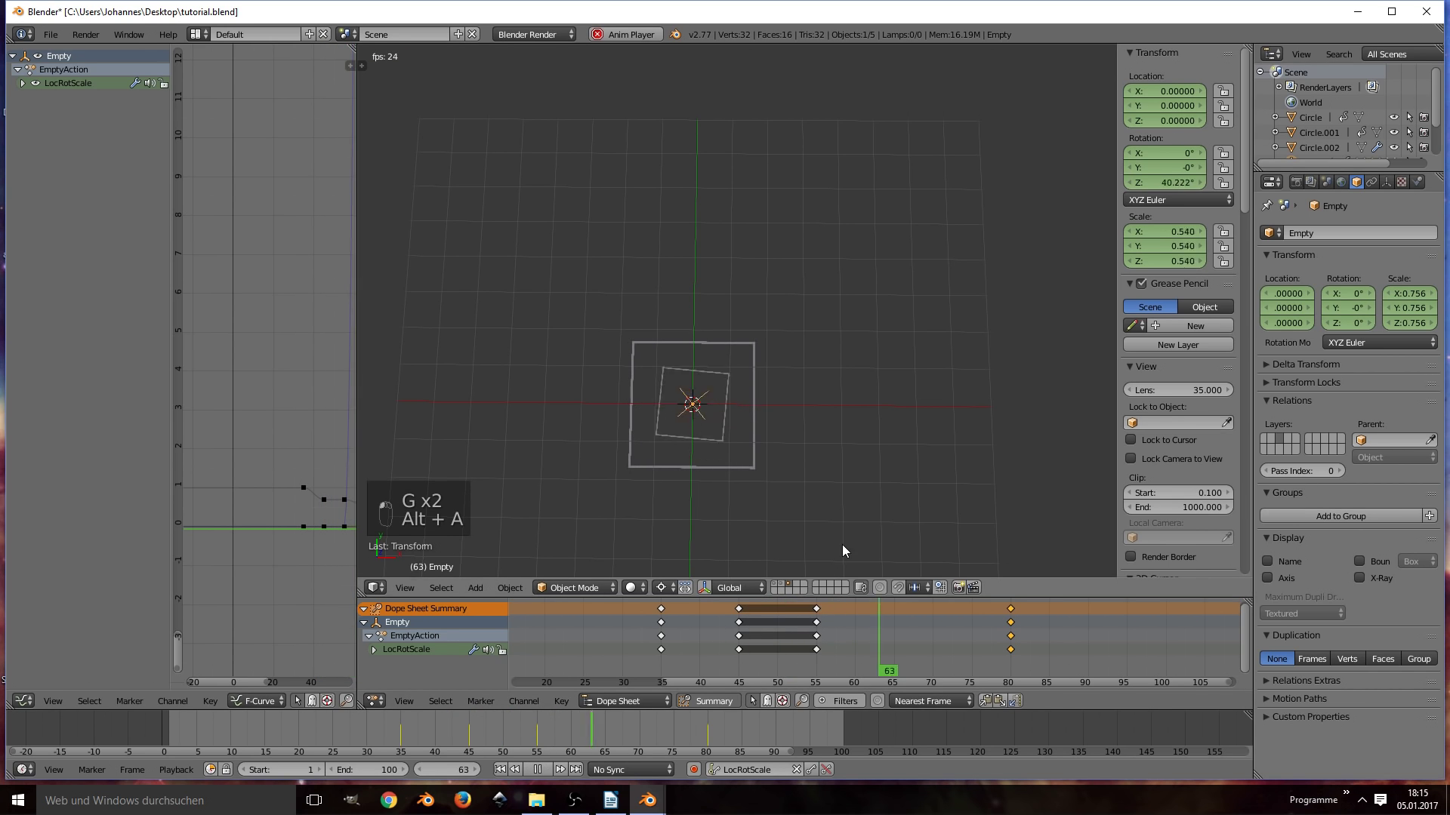
{"action": "key", "text": "alt+a"}
Step: Give Plane.003 a hold keyframe at frame 65 and a zero-scale LocRotScale keyframe at frame 80
{"action": "key", "text": "ctrl+s"}
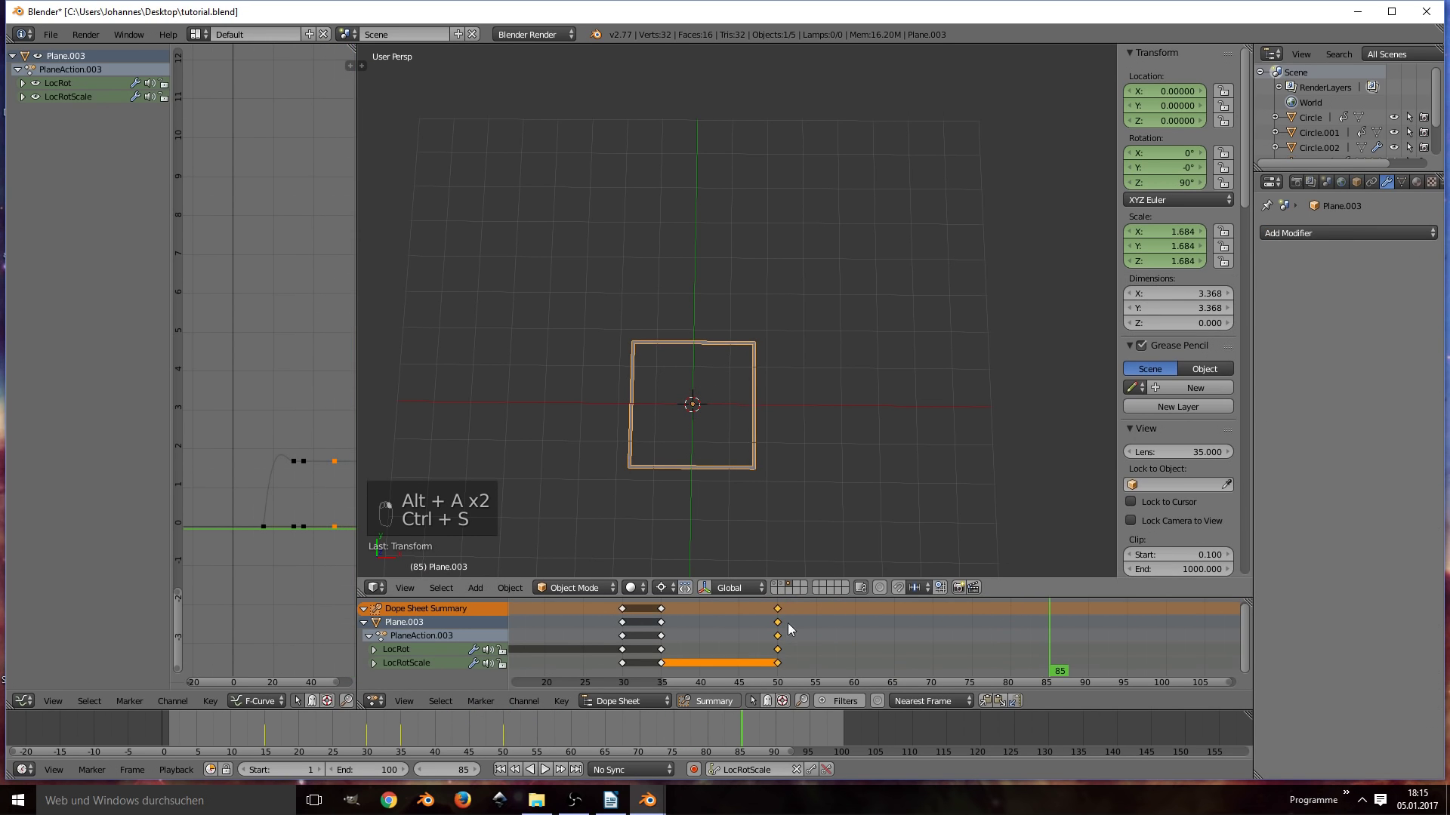
{"action": "left_click_drag", "start_coordinate": [747, 680], "coordinate": [753, 636]}
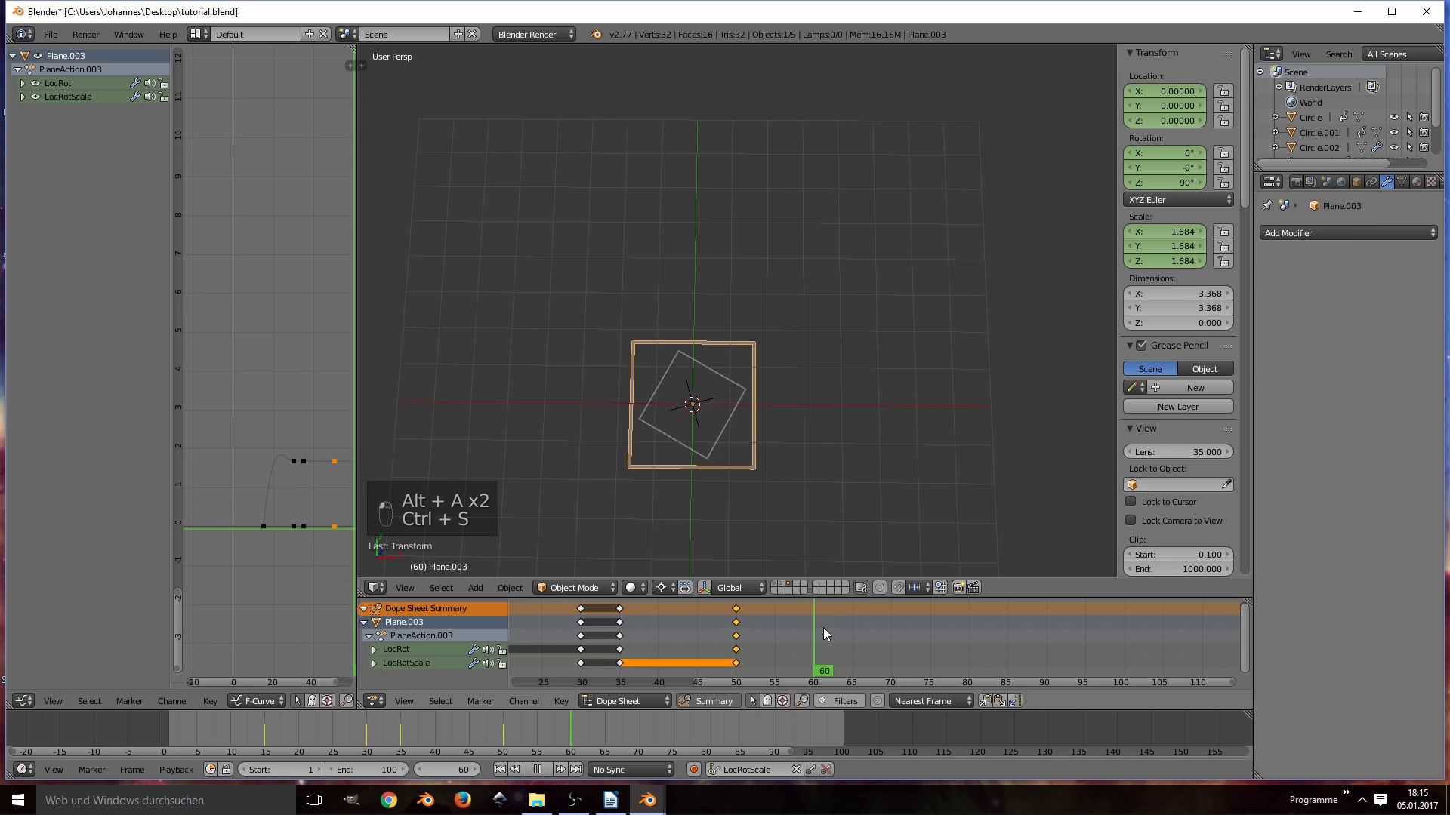
{"action": "key", "text": "s"}
{"action": "left_click_drag", "start_coordinate": [729, 425], "coordinate": [972, 626]}
{"action": "key", "text": "i"}
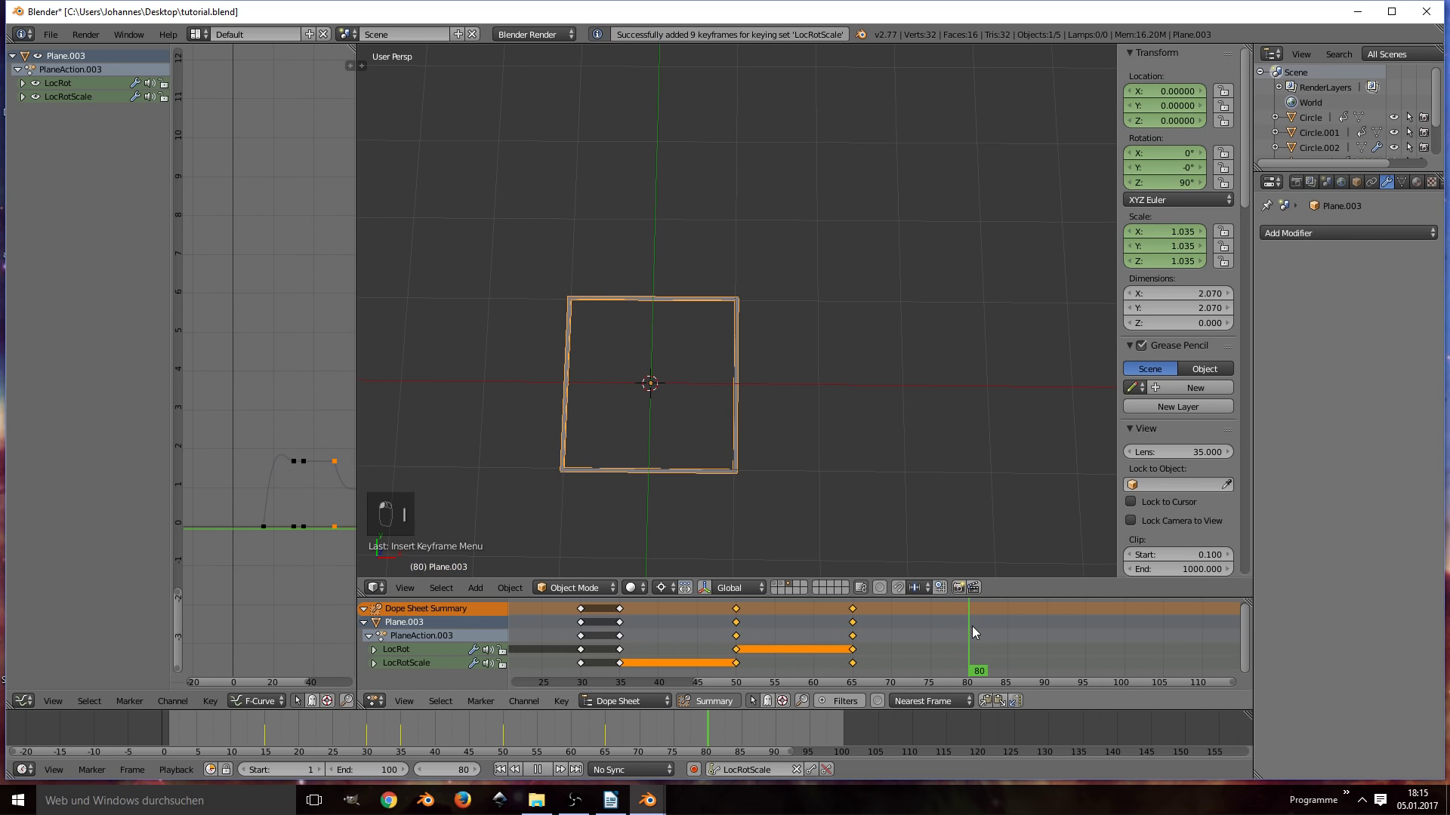
{"action": "key", "text": "s"}
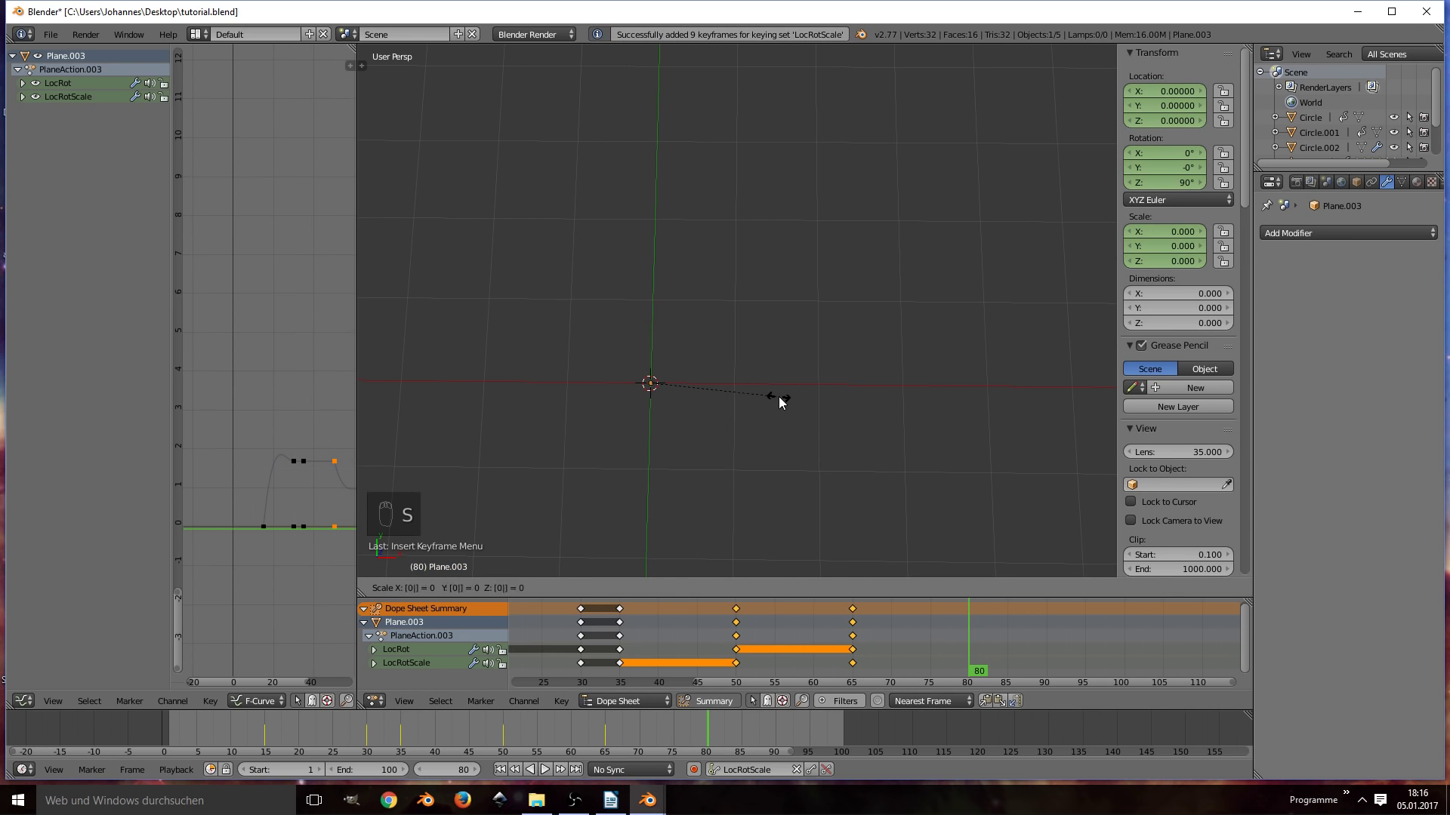
{"action": "key", "text": "i"}
Step: Preview the shrinking diamond frame and save the file
{"action": "key", "text": "alt+a"}
{"action": "key", "text": "ctrl+s"}
{"action": "key", "text": "ctrl+s"}
{"action": "key", "text": "ctrl+s"}
{"action": "key", "text": "ctrl+s"}
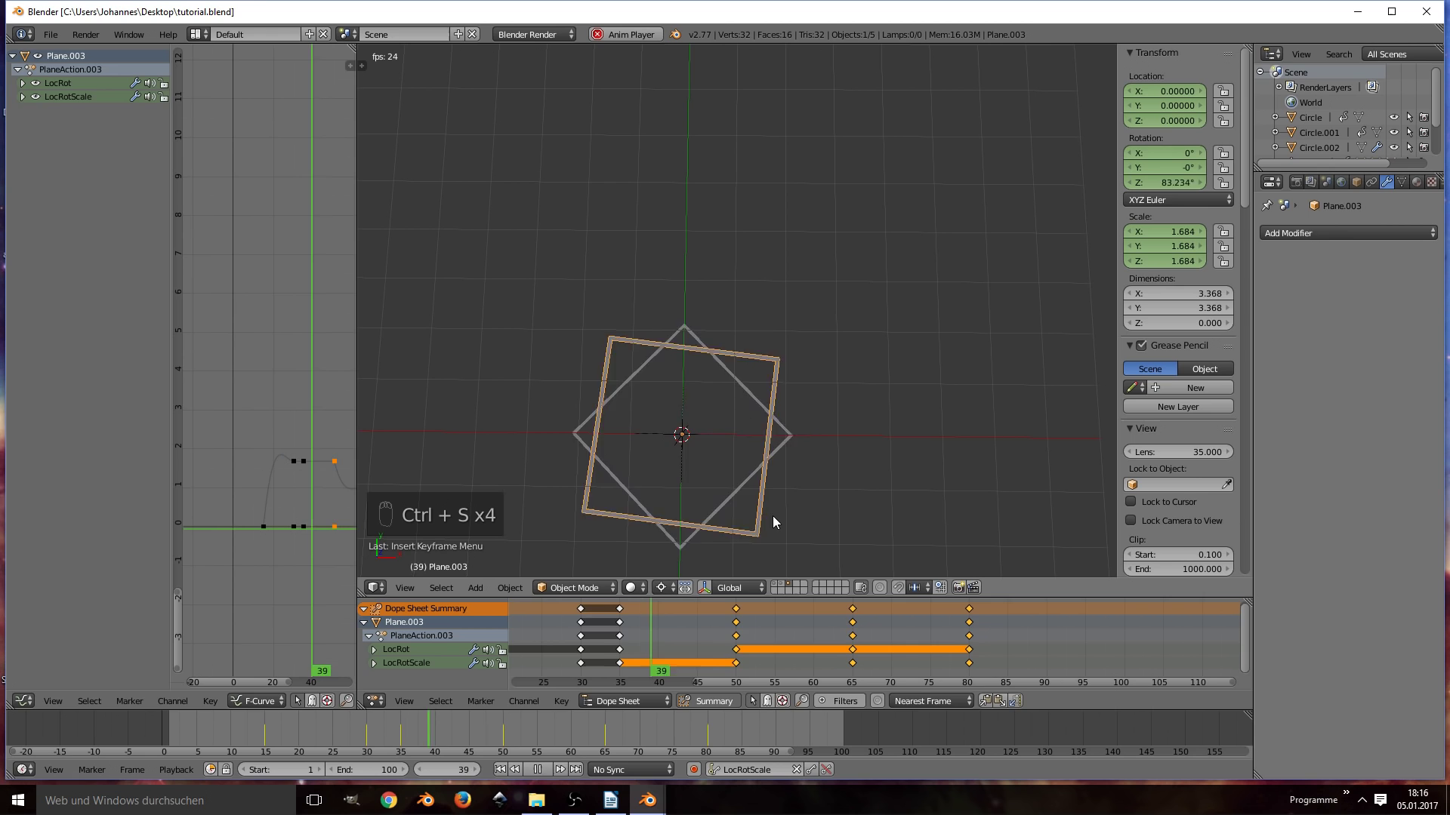
{"action": "key", "text": "alt+a"}
Step: Add an extra location, rotation and scale keyframe for the Empty at frame 50
{"action": "key", "text": "ctrl+s"}
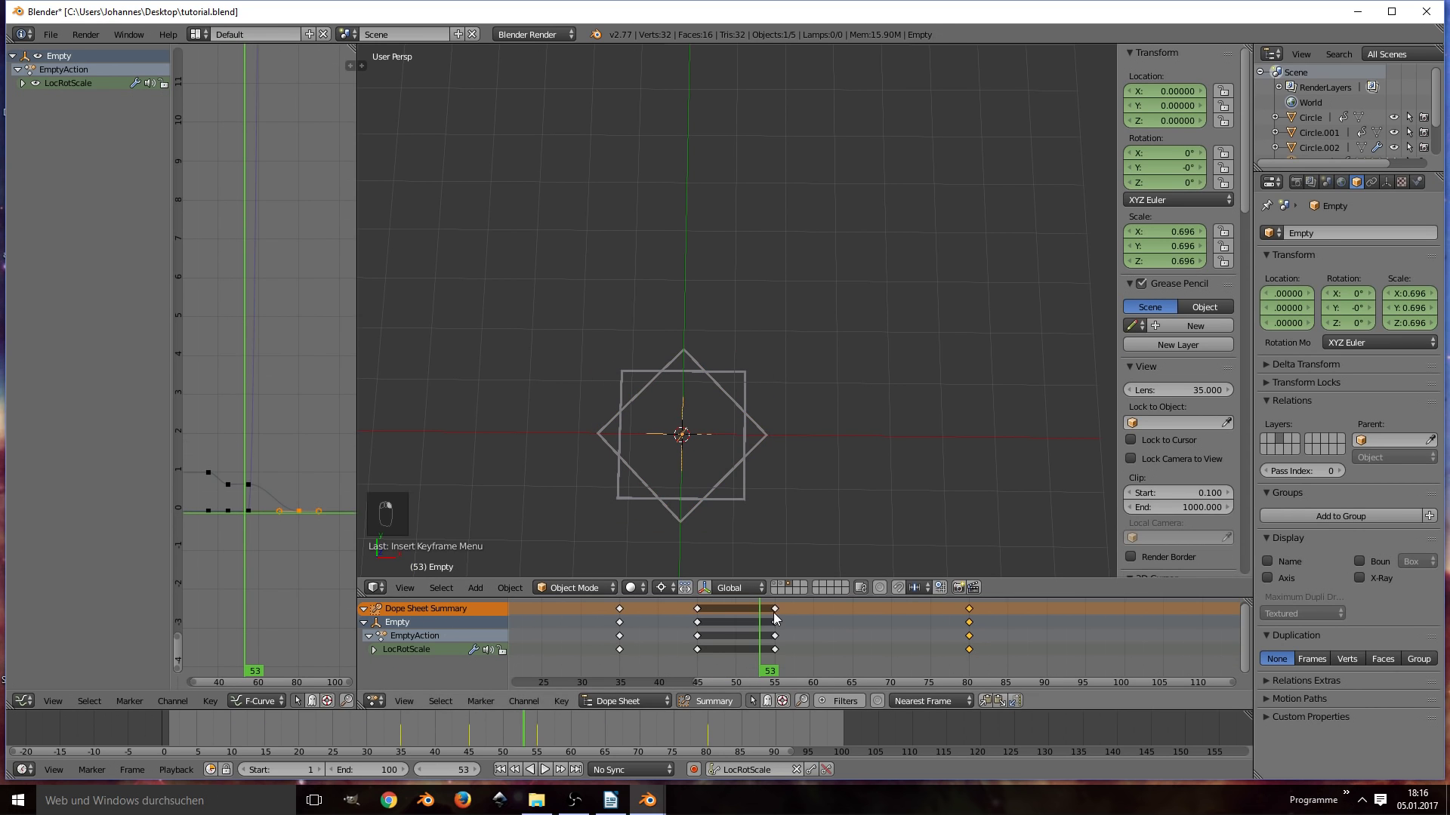
{"action": "key", "text": "g"}
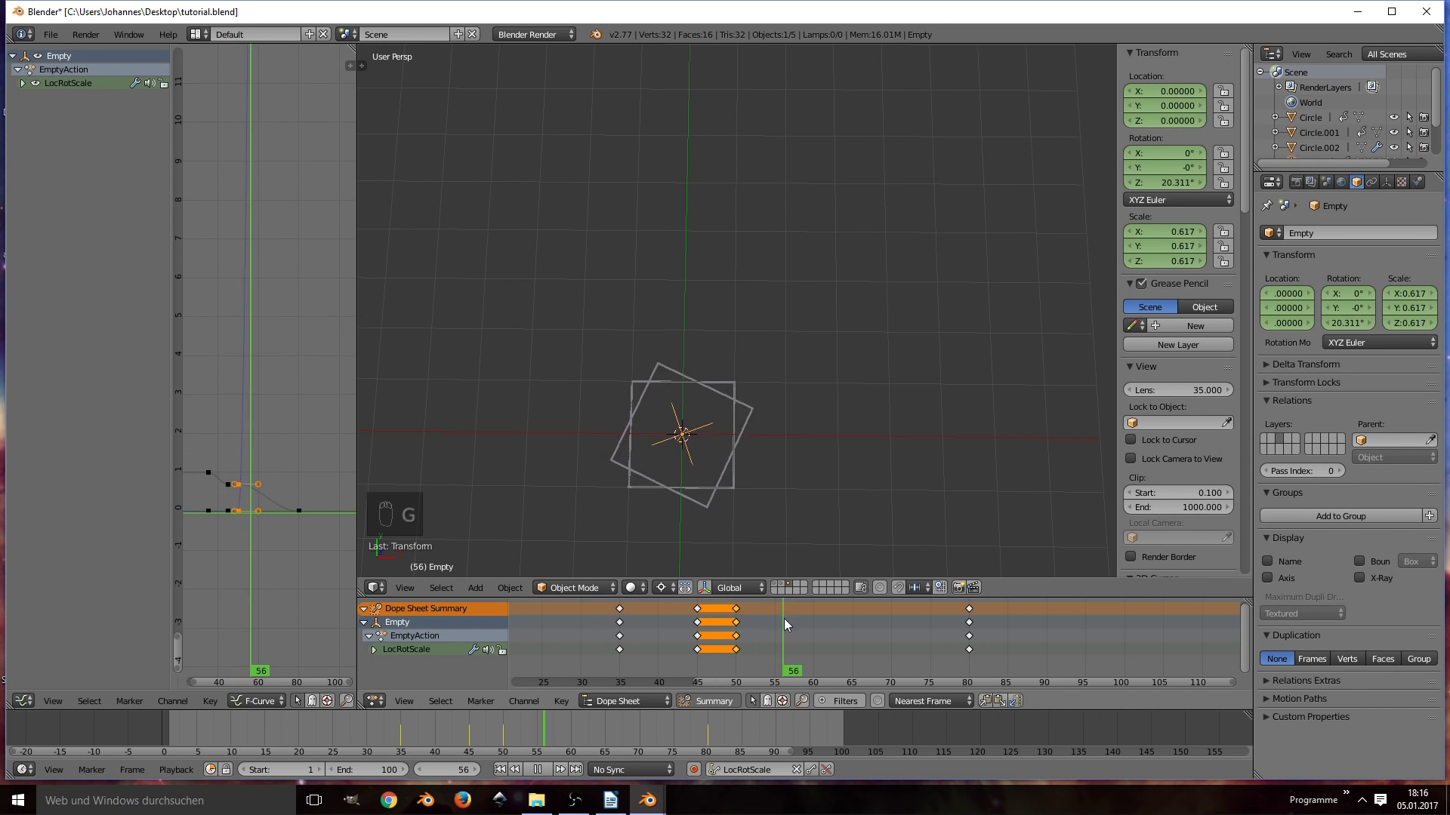
{"action": "key", "text": "s"}
{"action": "key", "text": "i"}
{"action": "key", "text": "i"}
{"action": "key", "text": "alt+a"}
Step: Save and play back the combined ring and diamond animation
{"action": "key", "text": "ctrl+s"}
{"action": "key", "text": "ctrl+s"}
{"action": "key", "text": "ctrl+s"}
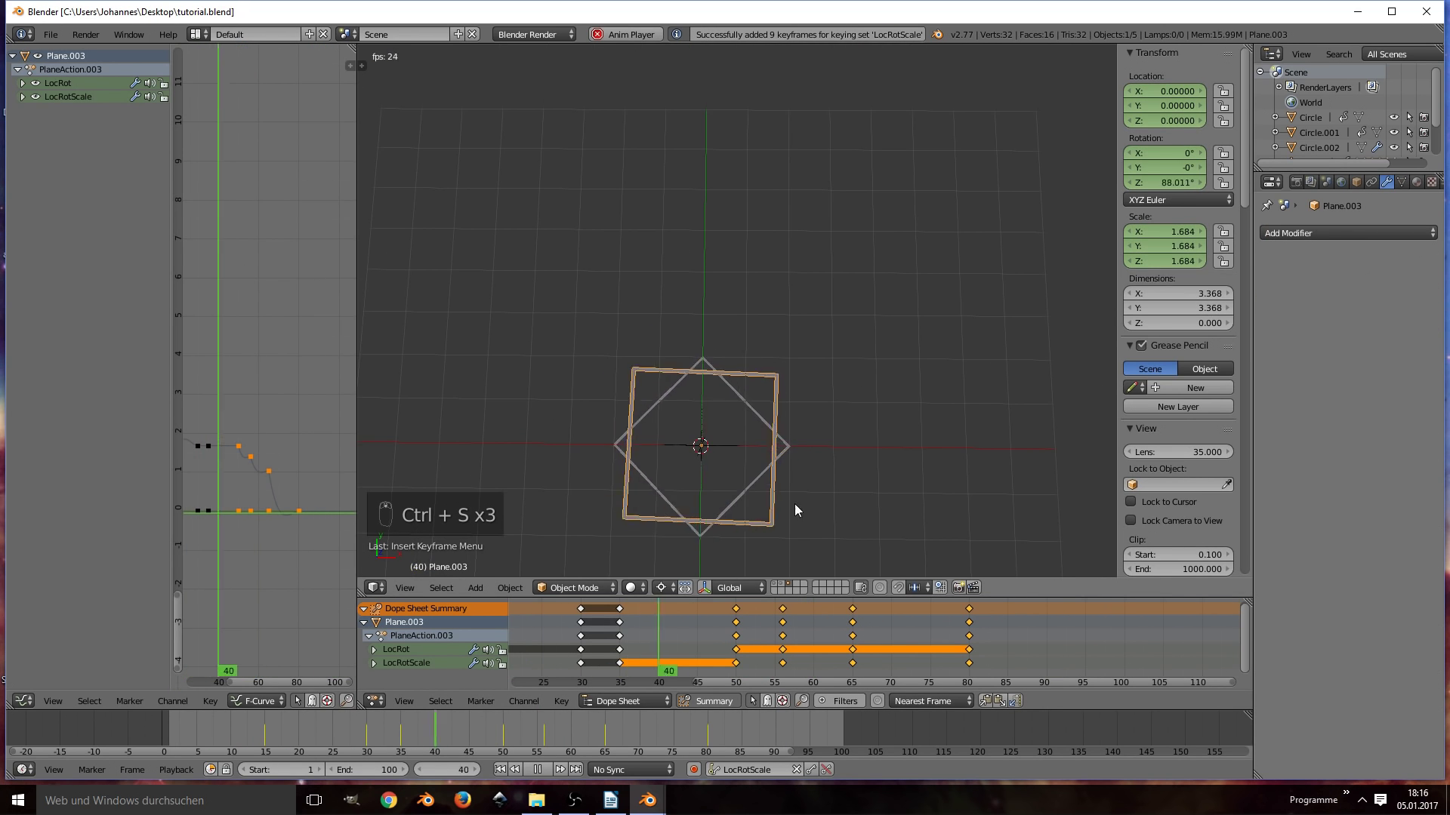
{"action": "key", "text": "ctrl+s"}
{"action": "key", "text": "alt+a"}
{"action": "key", "text": "ctrl+s"}
{"action": "key", "text": "alt+a"}
{"action": "key", "text": "ctrl+s"}
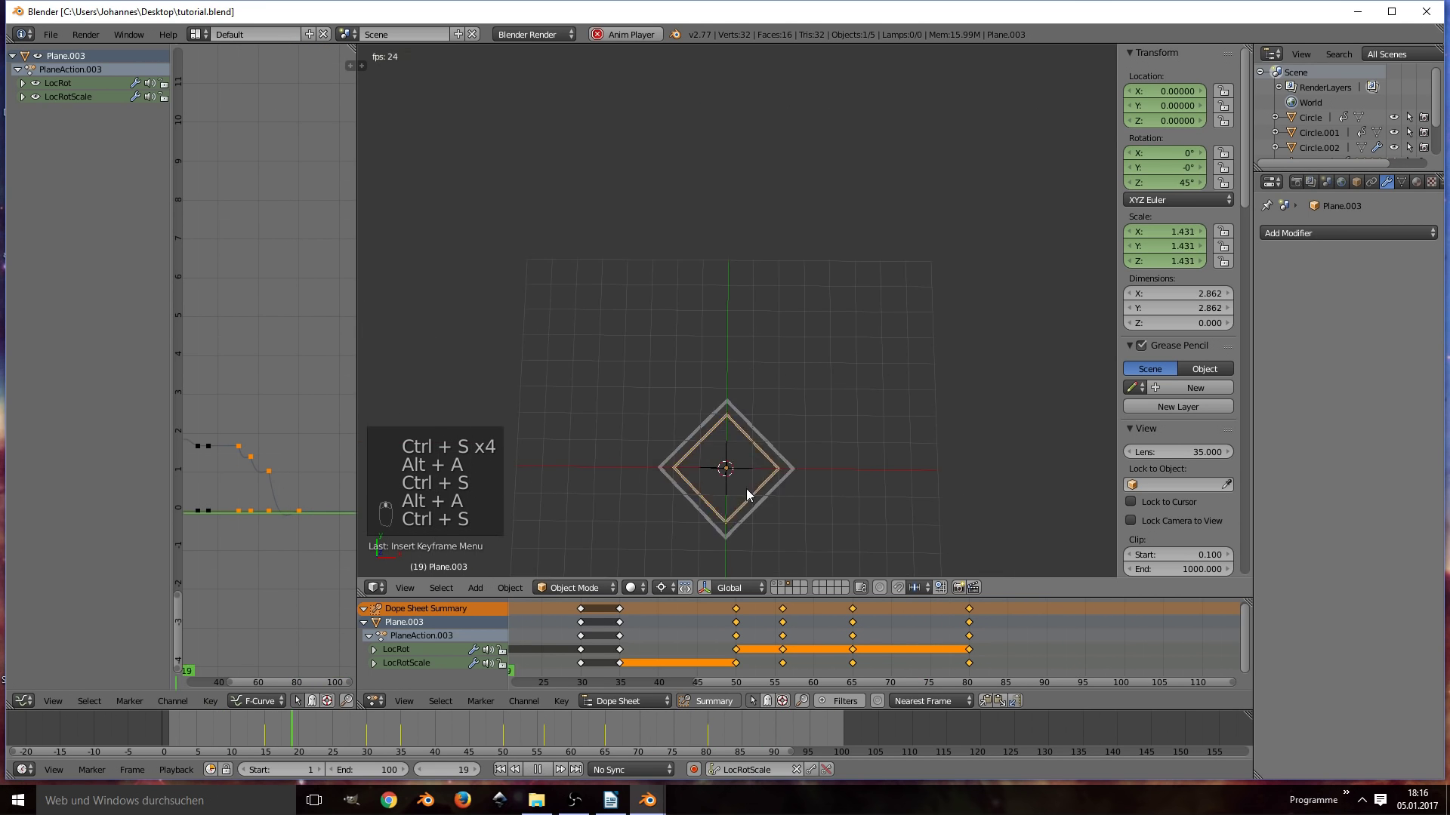
Step: Set the animation end to 150 frames and extend the rectangle's keyframes later along the timeline
{"action": "key", "text": "ctrl+s"}
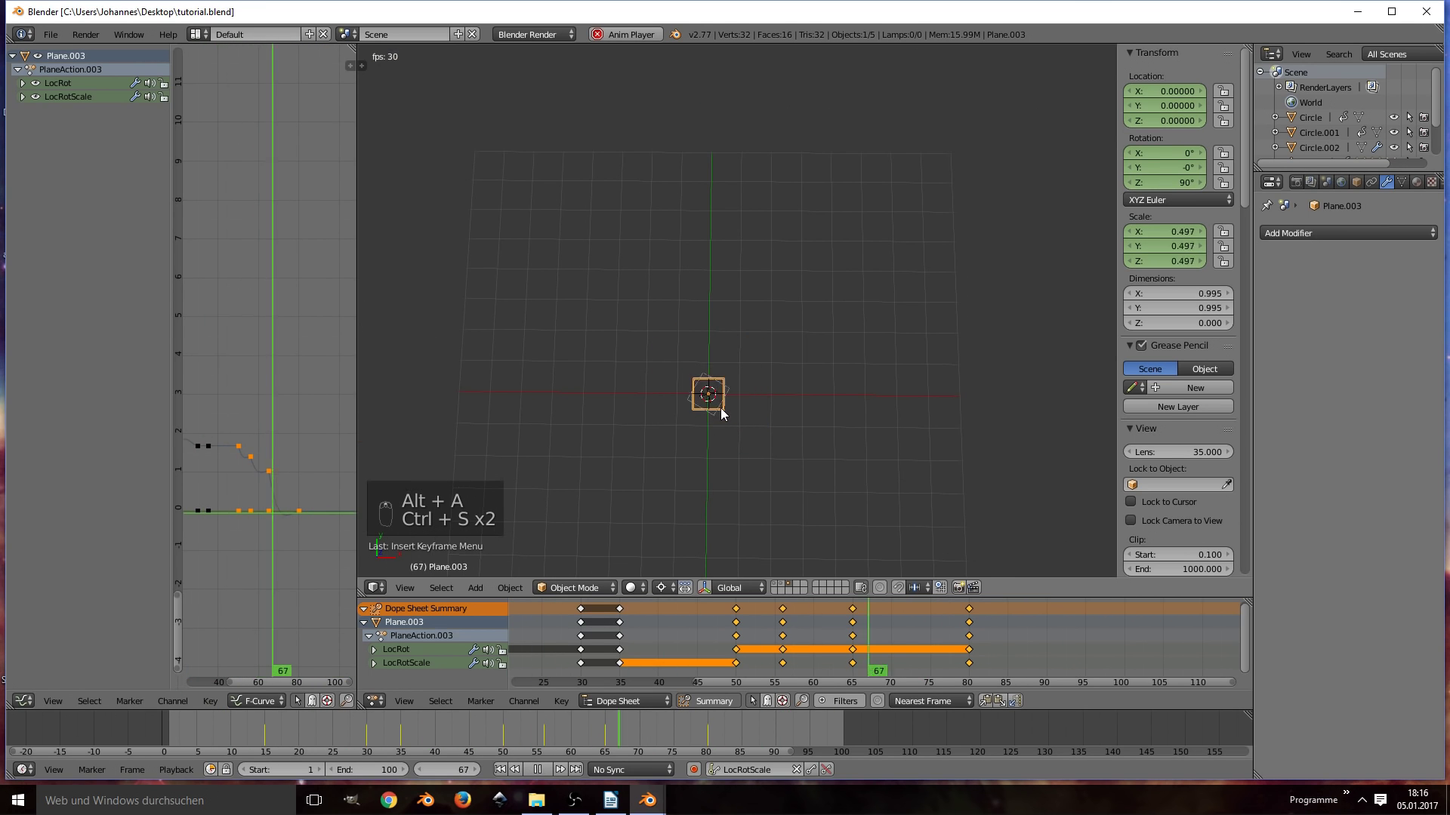
{"action": "key", "text": "alt+a"}
{"action": "key", "text": "ctrl+s"}
{"action": "left_click_drag", "start_coordinate": [705, 732], "coordinate": [787, 437]}
{"action": "key", "text": "ctrl+s"}
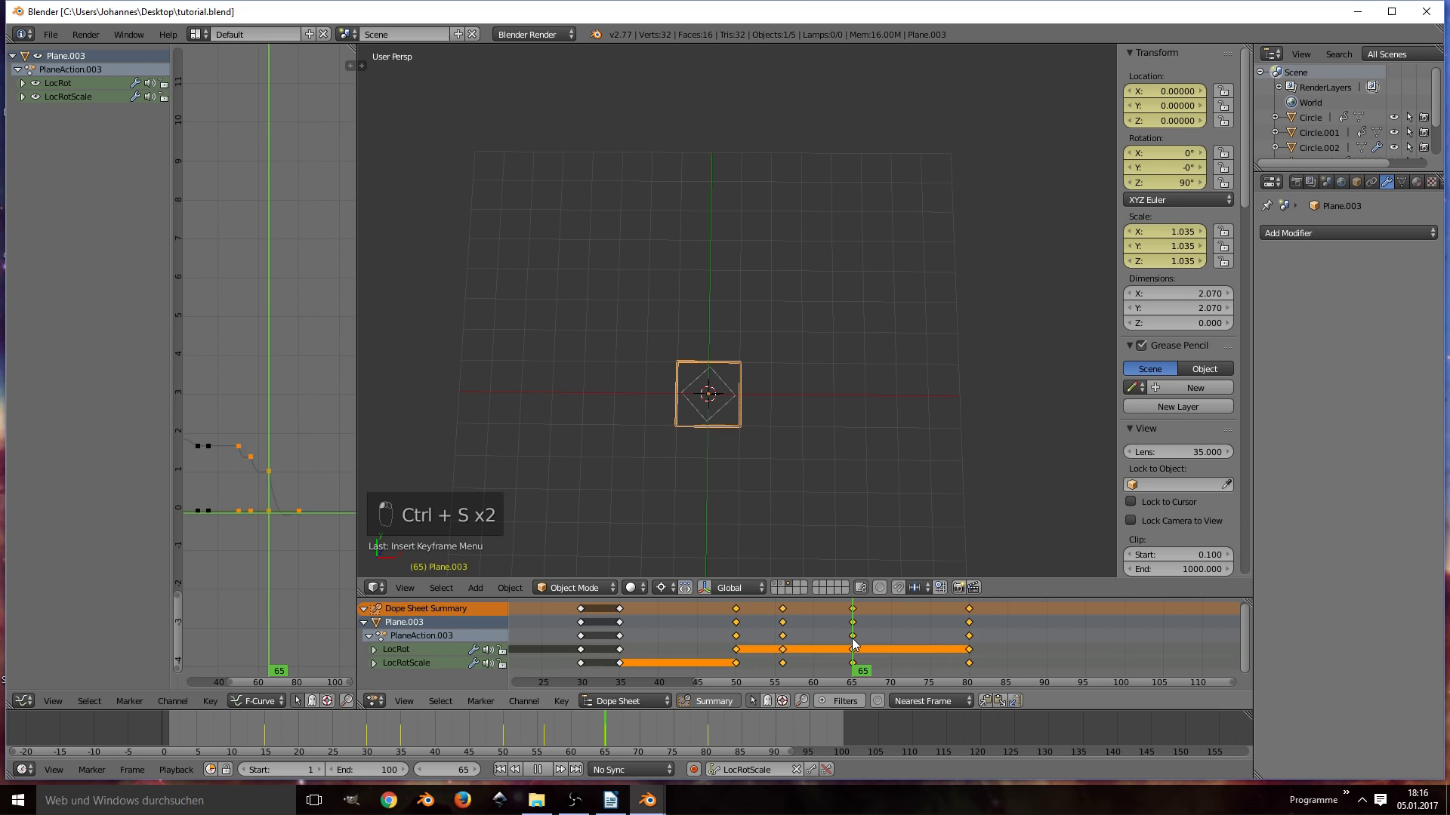
{"action": "key", "text": "shift+d"}
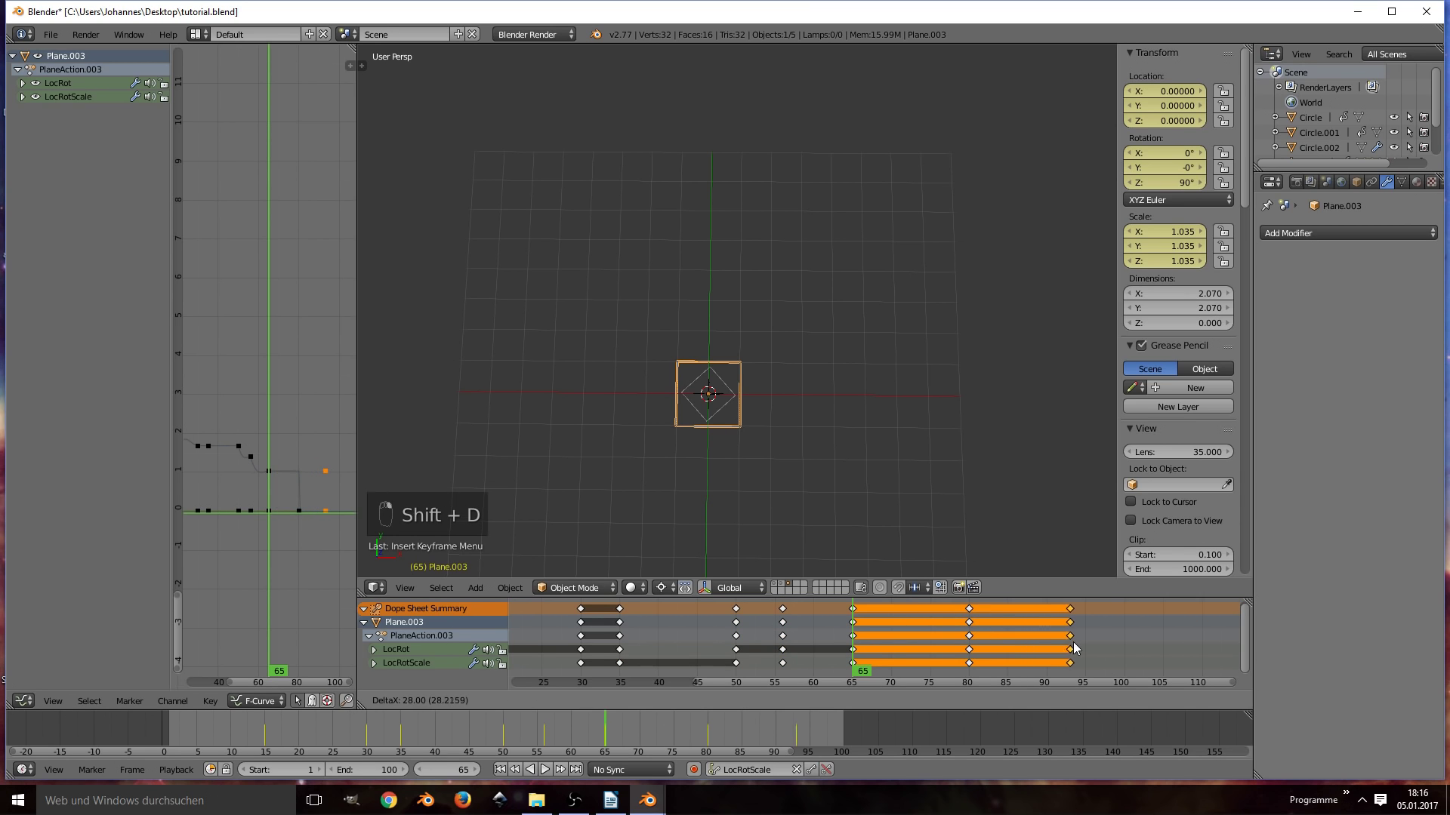
{"action": "left_click_drag", "start_coordinate": [851, 723], "coordinate": [1188, 732]}
{"action": "key", "text": "e"}
Step: Preview the rectangle, then insert a LocRotScale keyframe at frame 100 and save
{"action": "key", "text": "alt+a"}
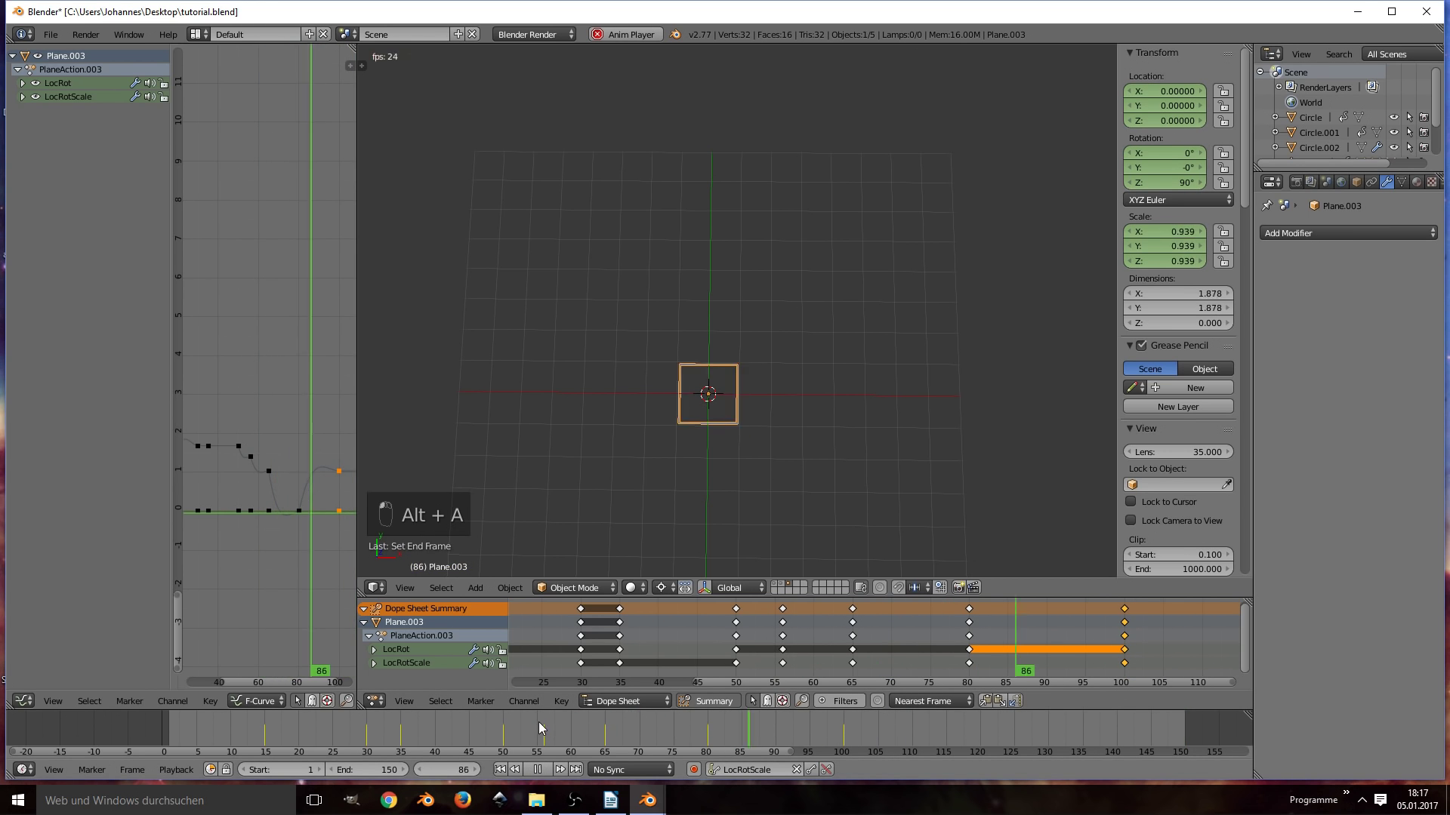
{"action": "key", "text": "alt+a"}
{"action": "key", "text": "ctrl+s"}
{"action": "key", "text": "s"}
{"action": "key", "text": "i"}
Step: At frame 120 shift and stretch the rectangle taller and narrower, keyframe it and preview
{"action": "left_click_drag", "start_coordinate": [837, 730], "coordinate": [811, 489]}
{"action": "key", "text": "g"}
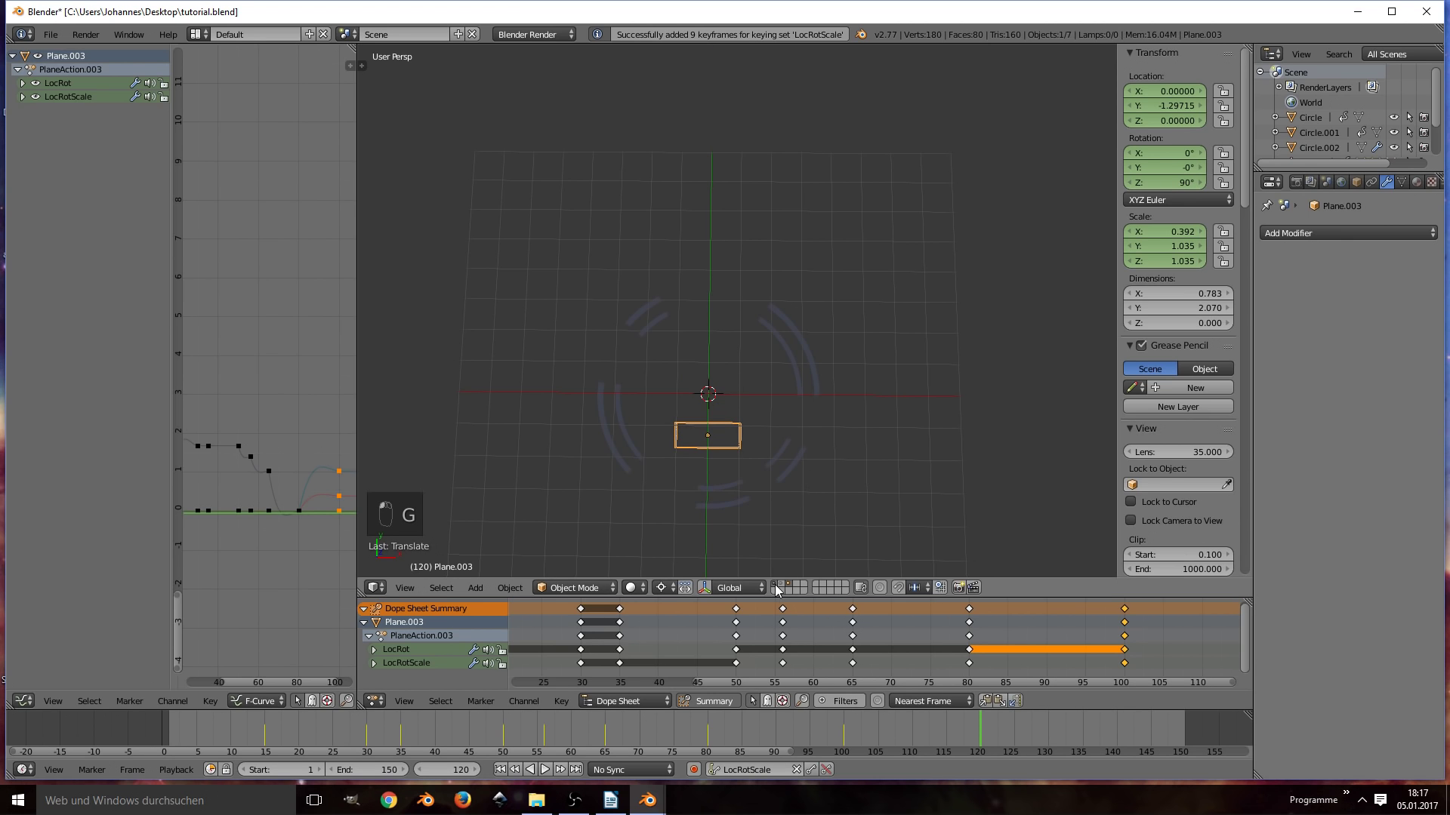
{"action": "key", "text": "s"}
{"action": "key", "text": "s"}
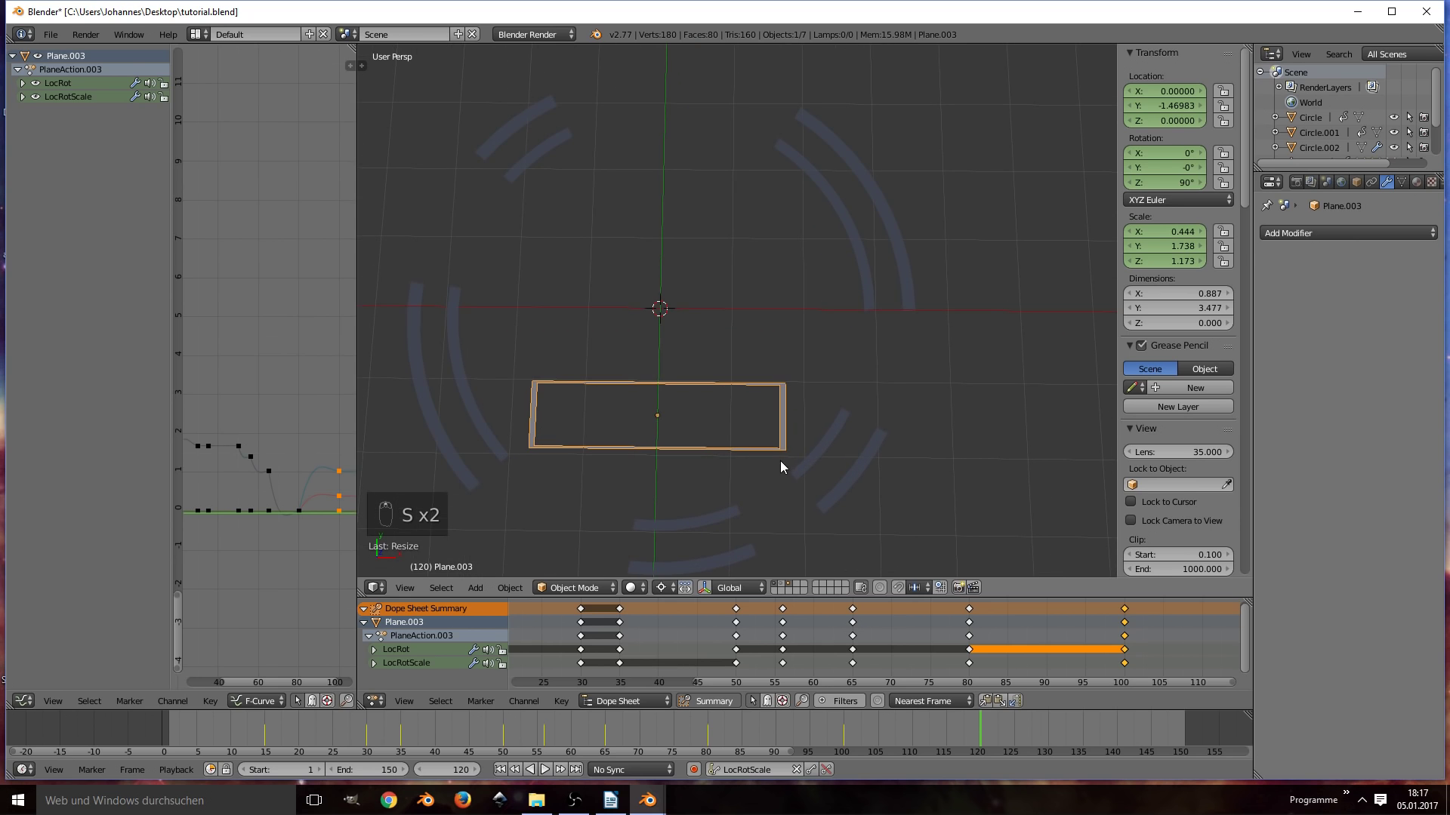
{"action": "key", "text": "i"}
{"action": "key", "text": "alt+a"}
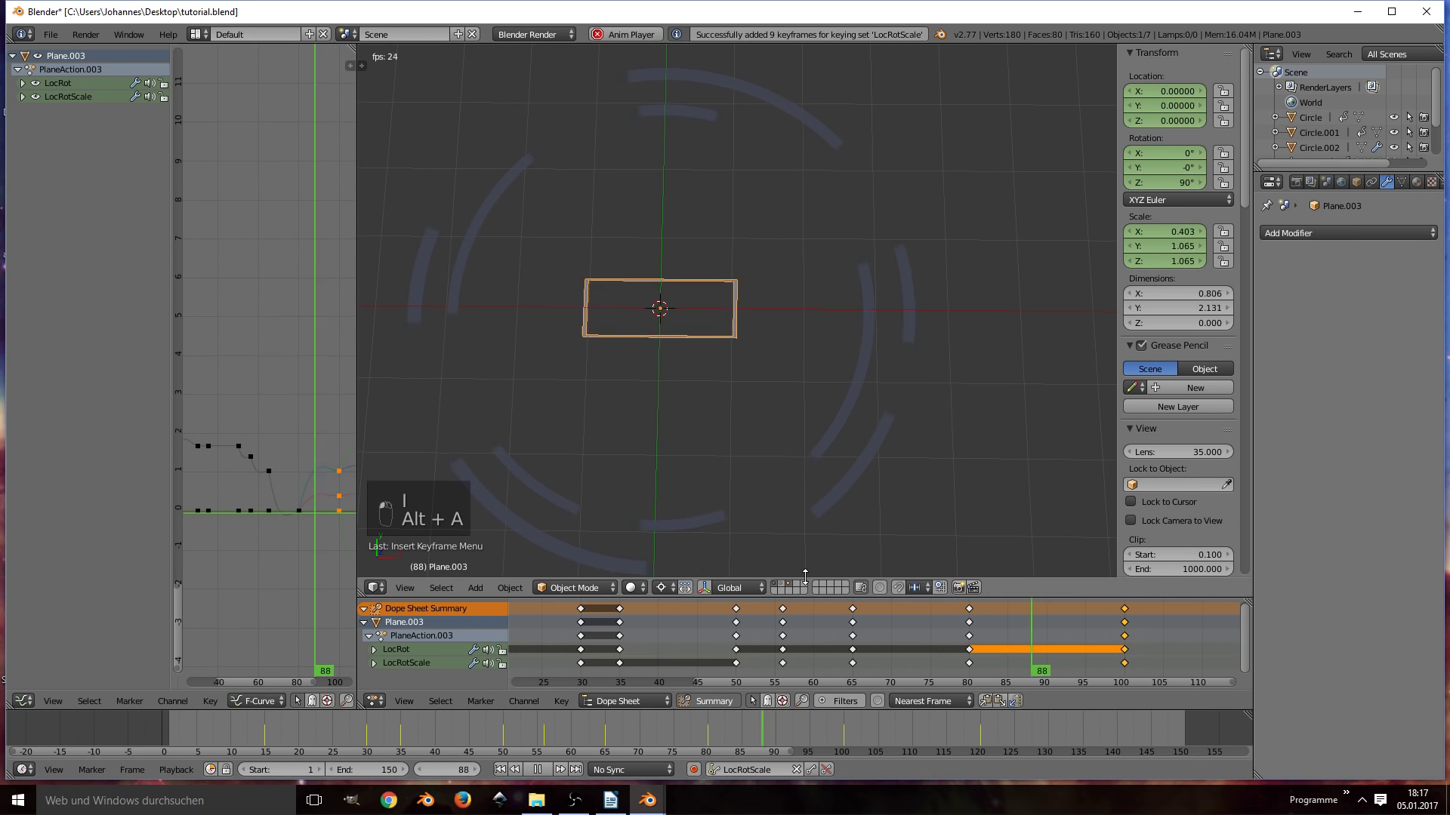
{"action": "key", "text": "alt+a"}
{"action": "key", "text": "ctrl+s"}
{"action": "middle_click", "coordinate": [721, 456]}
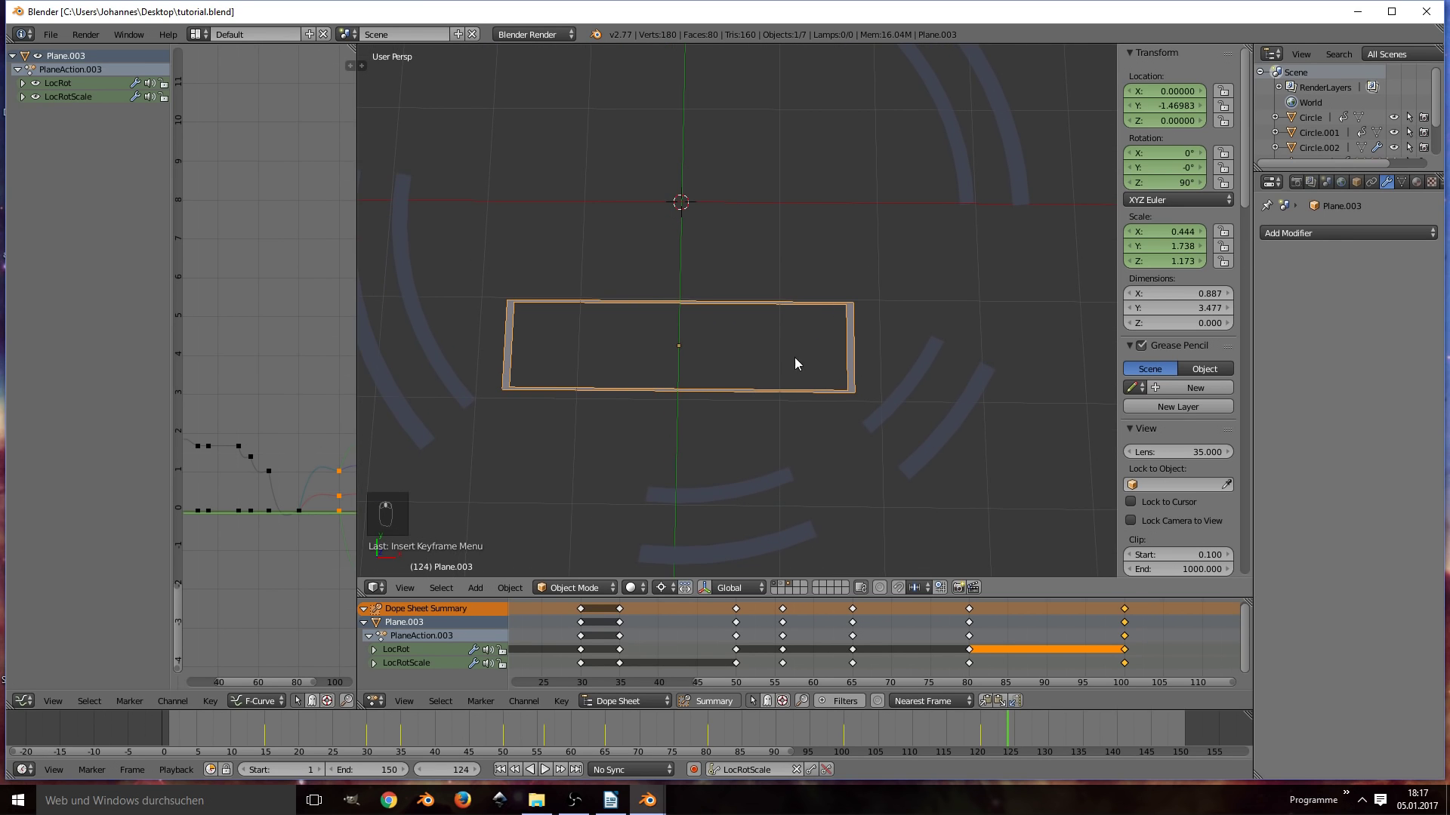
Step: Add a Text object and retype the default word as the new uppercase label
{"action": "left_click_drag", "start_coordinate": [983, 726], "coordinate": [769, 392]}
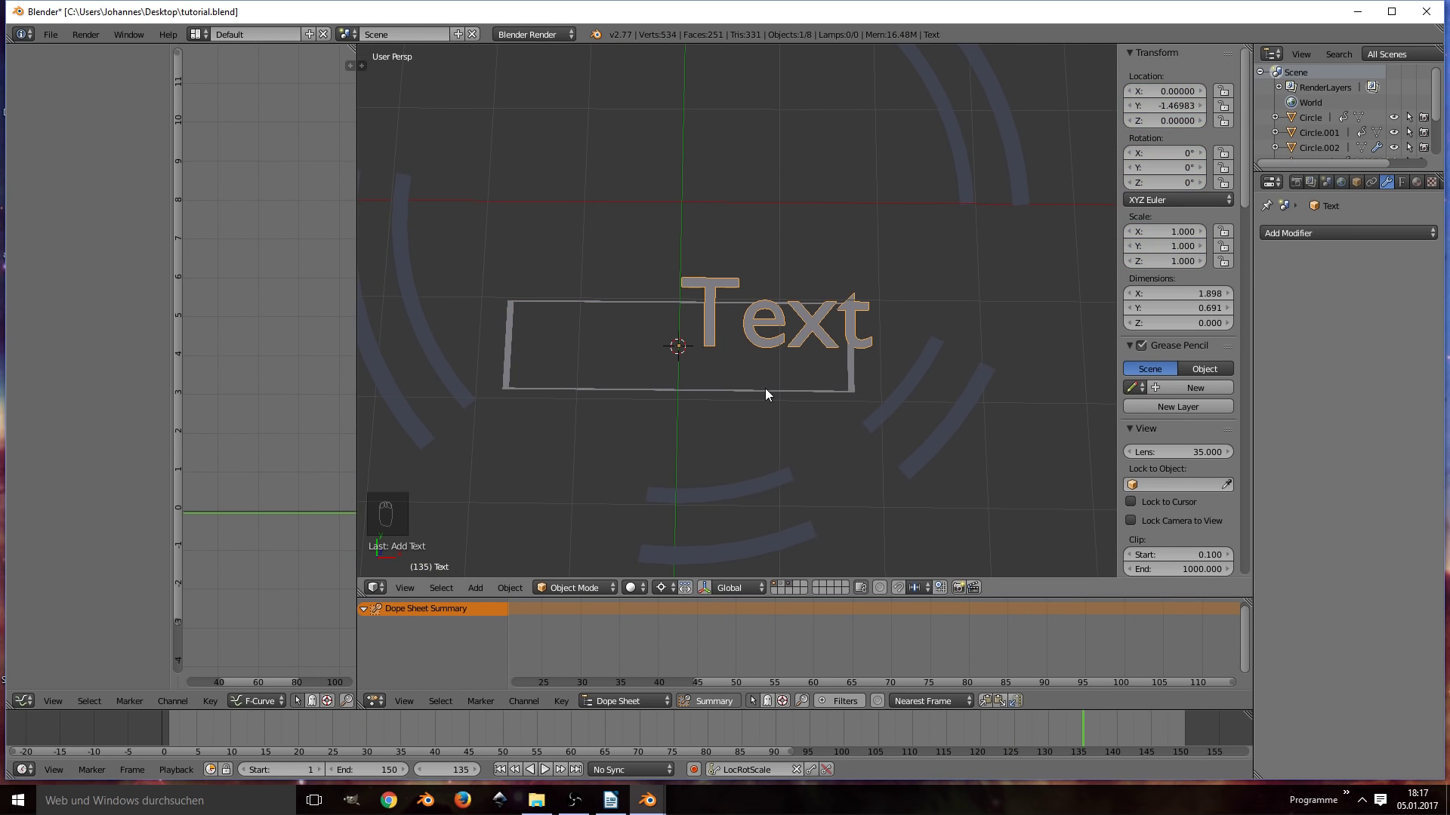
{"action": "key", "text": "Tab"}
{"action": "key", "text": "BackSpace"}
{"action": "key", "text": "BackSpace"}
{"action": "key", "text": "BackSpace"}
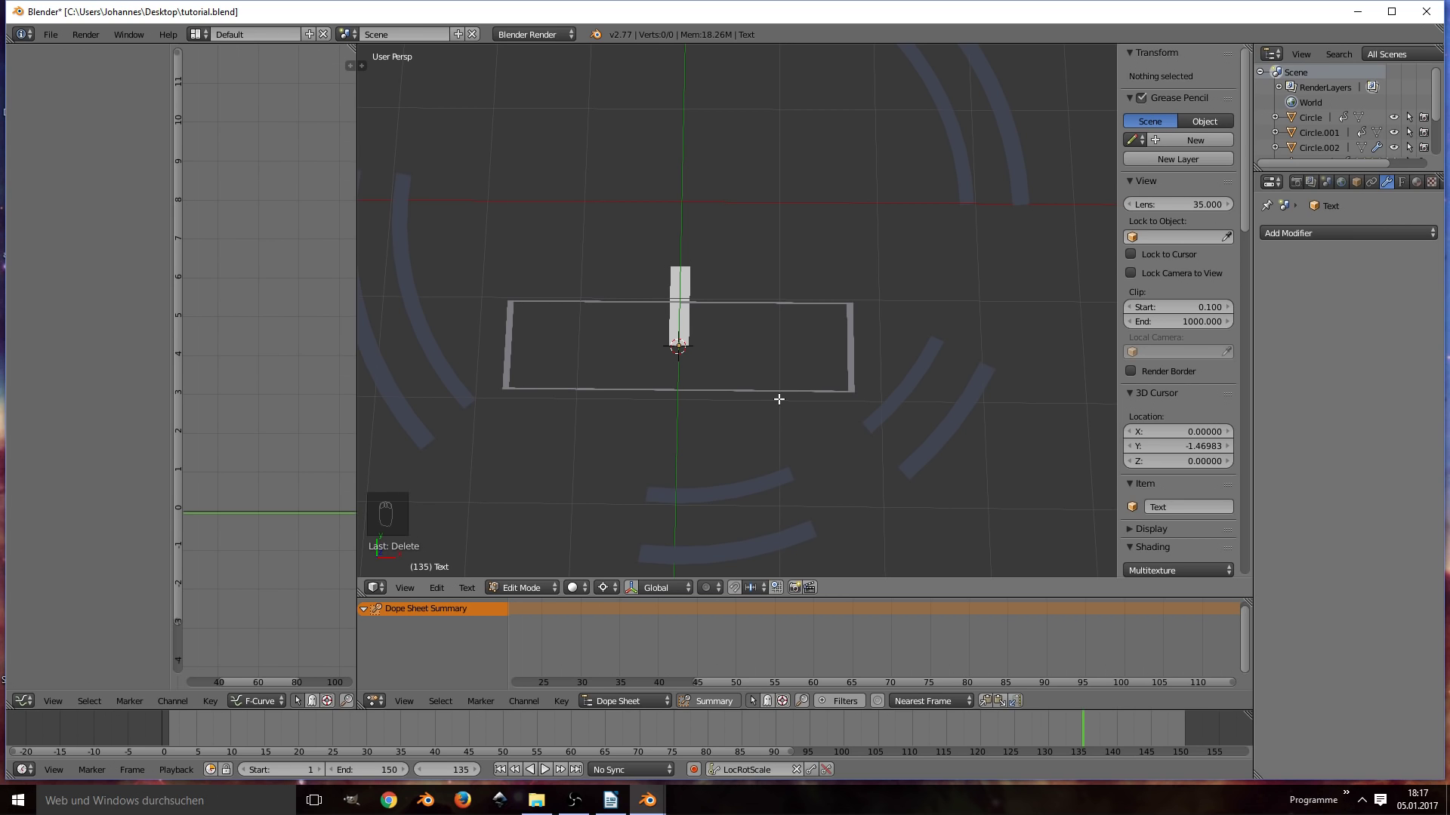
{"action": "key", "text": "shift+i"}
{"action": "key", "text": "shift+l"}
{"action": "key", "text": "BackSpace"}
{"action": "key", "text": "space"}
{"action": "key", "text": "shift+l"}
{"action": "key", "text": "BackSpace"}
{"action": "key", "text": "BackSpace"}
{"action": "key", "text": "shift+l"}
{"action": "key", "text": "shift+i"}
{"action": "key", "text": "shift+k"}
{"action": "key", "text": "shift+e"}
{"action": "key", "text": "shift+b"}
{"action": "key", "text": "shift+i"}
{"action": "key", "text": "shift+g"}
{"action": "key", "text": "shift+space"}
{"action": "key", "text": "shift+b"}
{"action": "key", "text": "BackSpace"}
{"action": "key", "text": "shift+i"}
{"action": "key", "text": "shift+c"}
{"action": "key", "text": "shift+e"}
{"action": "key", "text": "Tab"}
Step: Scale the label to about 0.81, set Align Center and move it to X 0 inside the frame
{"action": "key", "text": "s"}
{"action": "key", "text": "g"}
{"action": "key", "text": "g"}
{"action": "key", "text": "s"}
{"action": "key", "text": "g"}
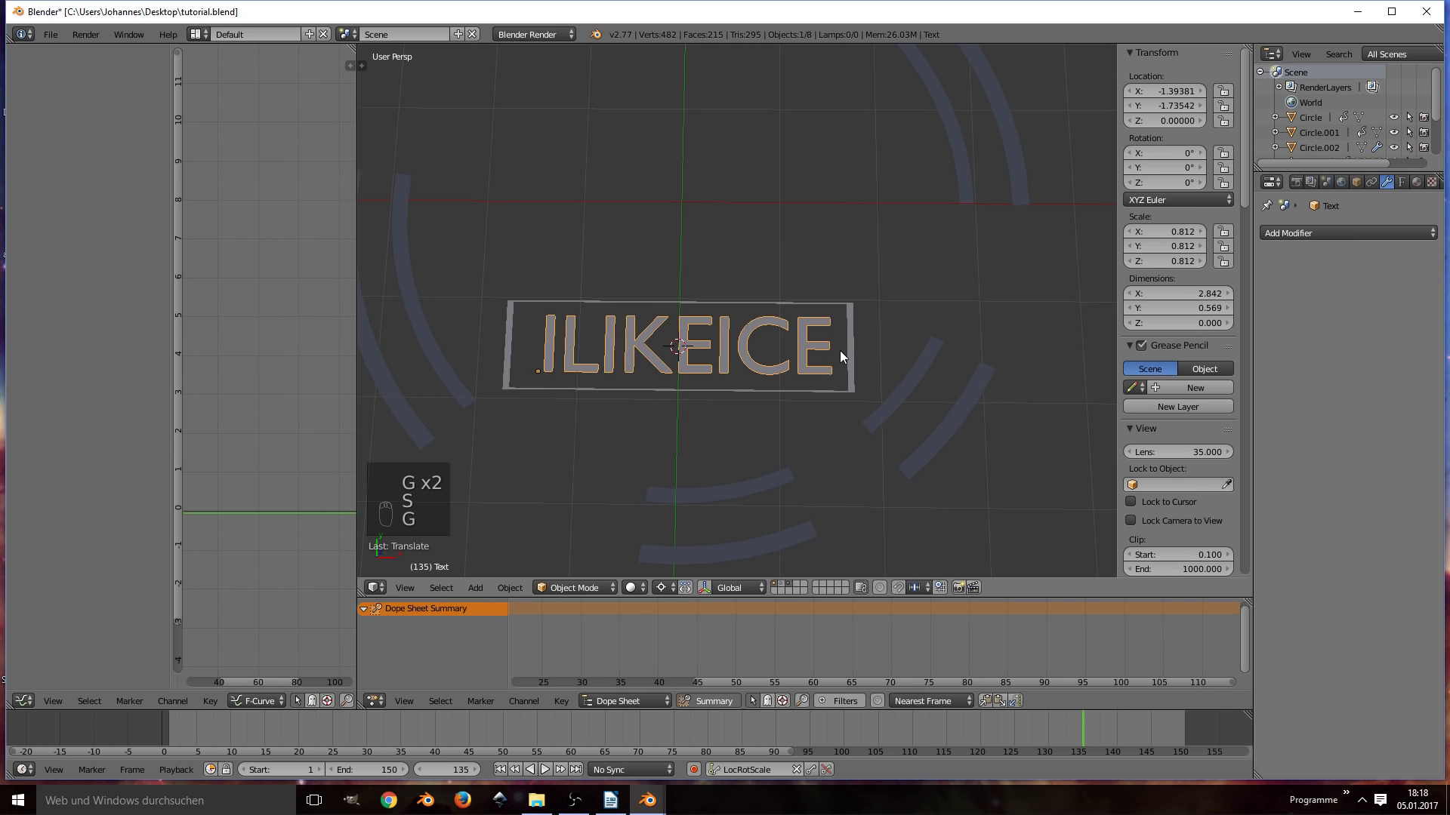
{"action": "key", "text": "g"}
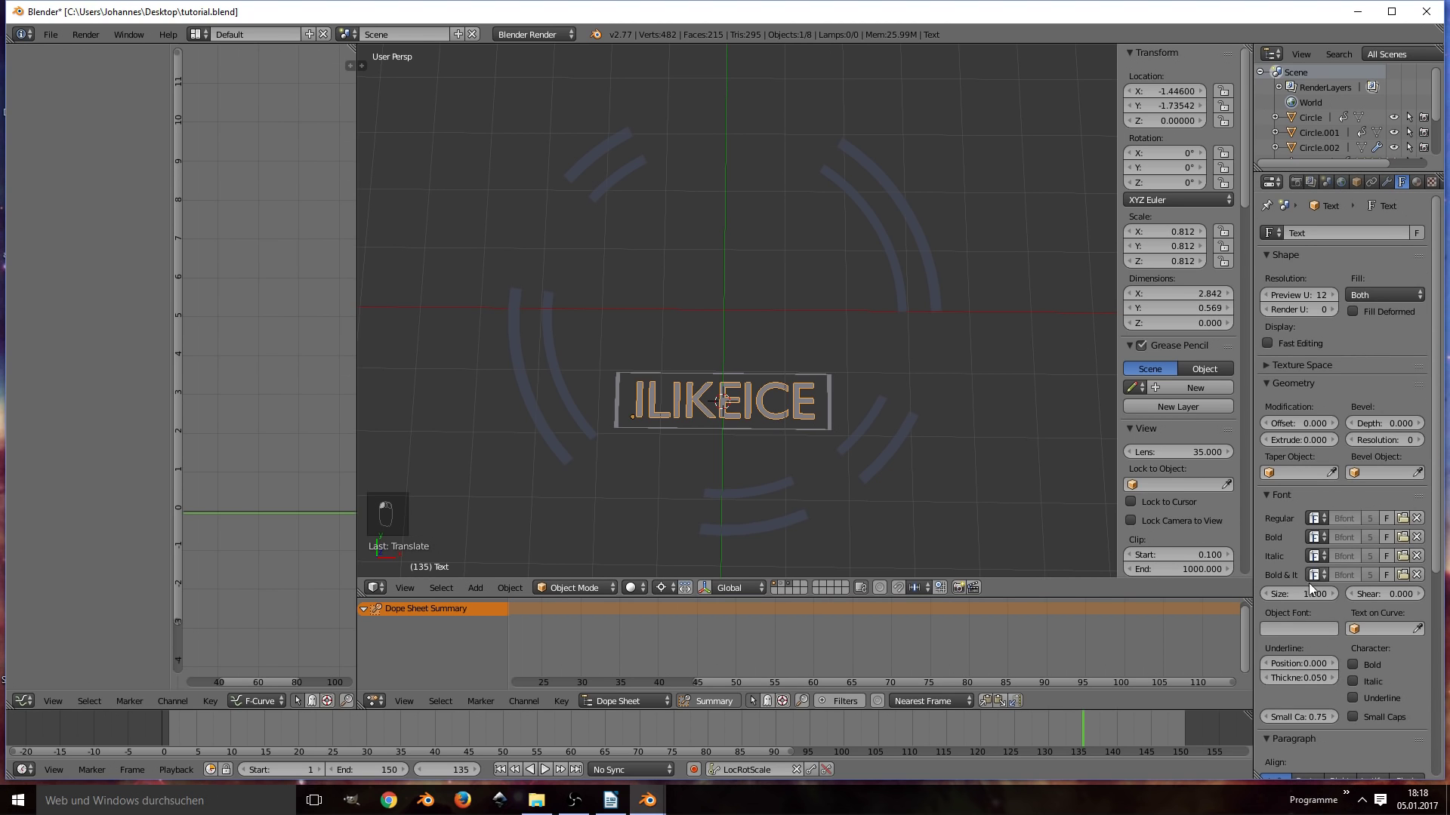
{"action": "key", "text": "g"}
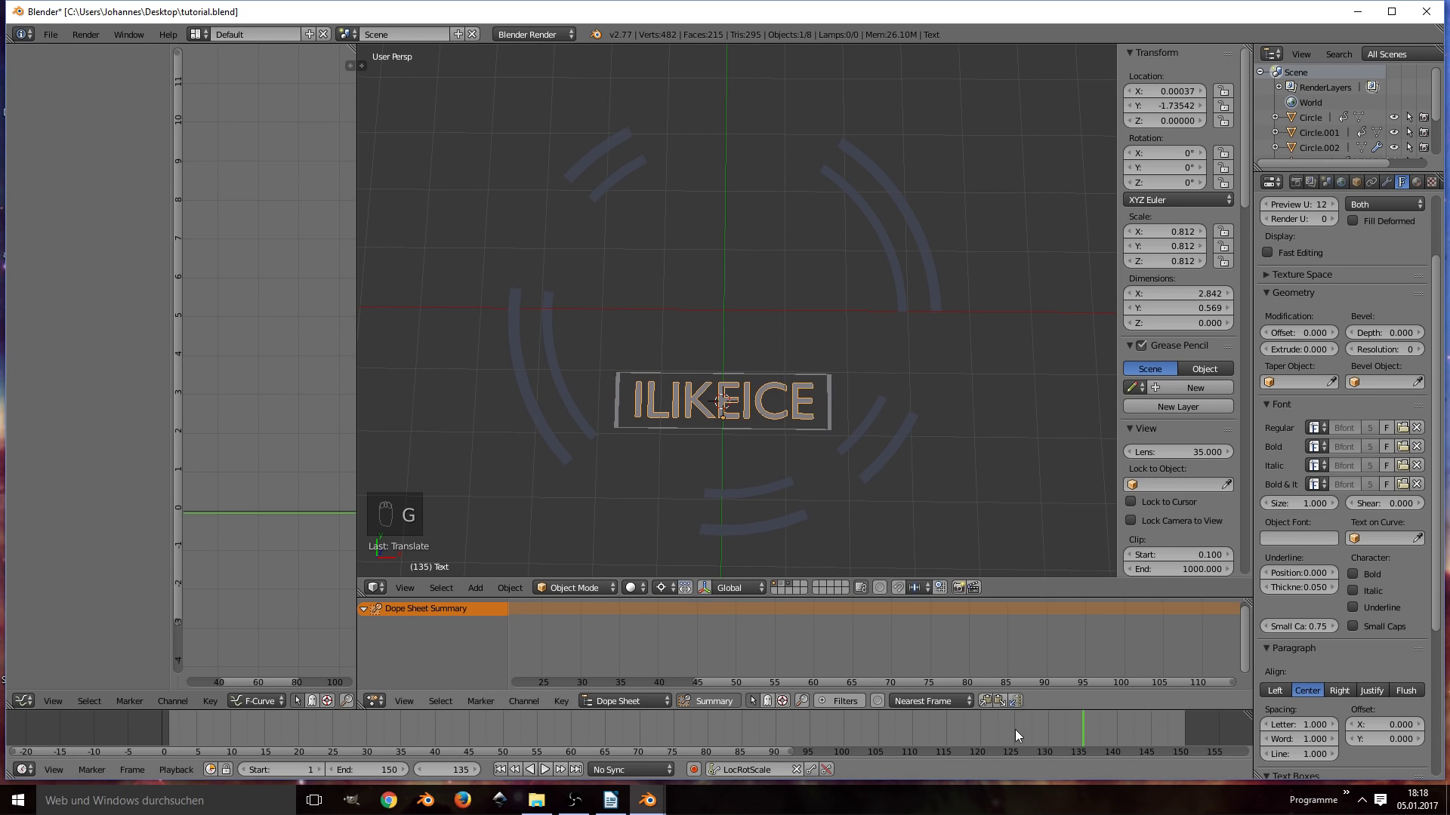
Step: Scrub the timeline to preview the animation at later frames
{"action": "left_click", "coordinate": [1019, 733]}
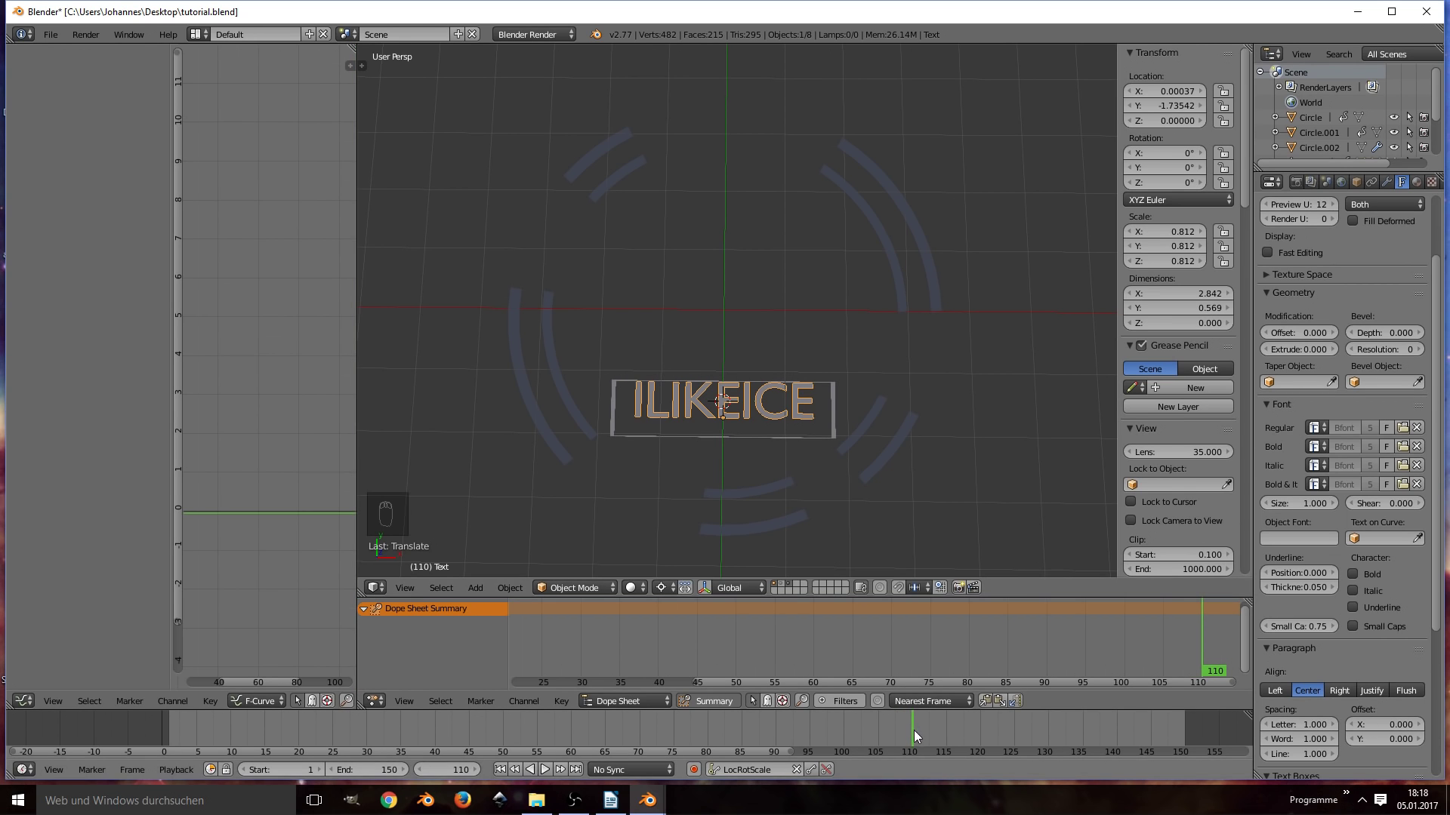
{"action": "left_click_drag", "start_coordinate": [916, 728], "coordinate": [975, 600]}
{"action": "key", "text": "s"}
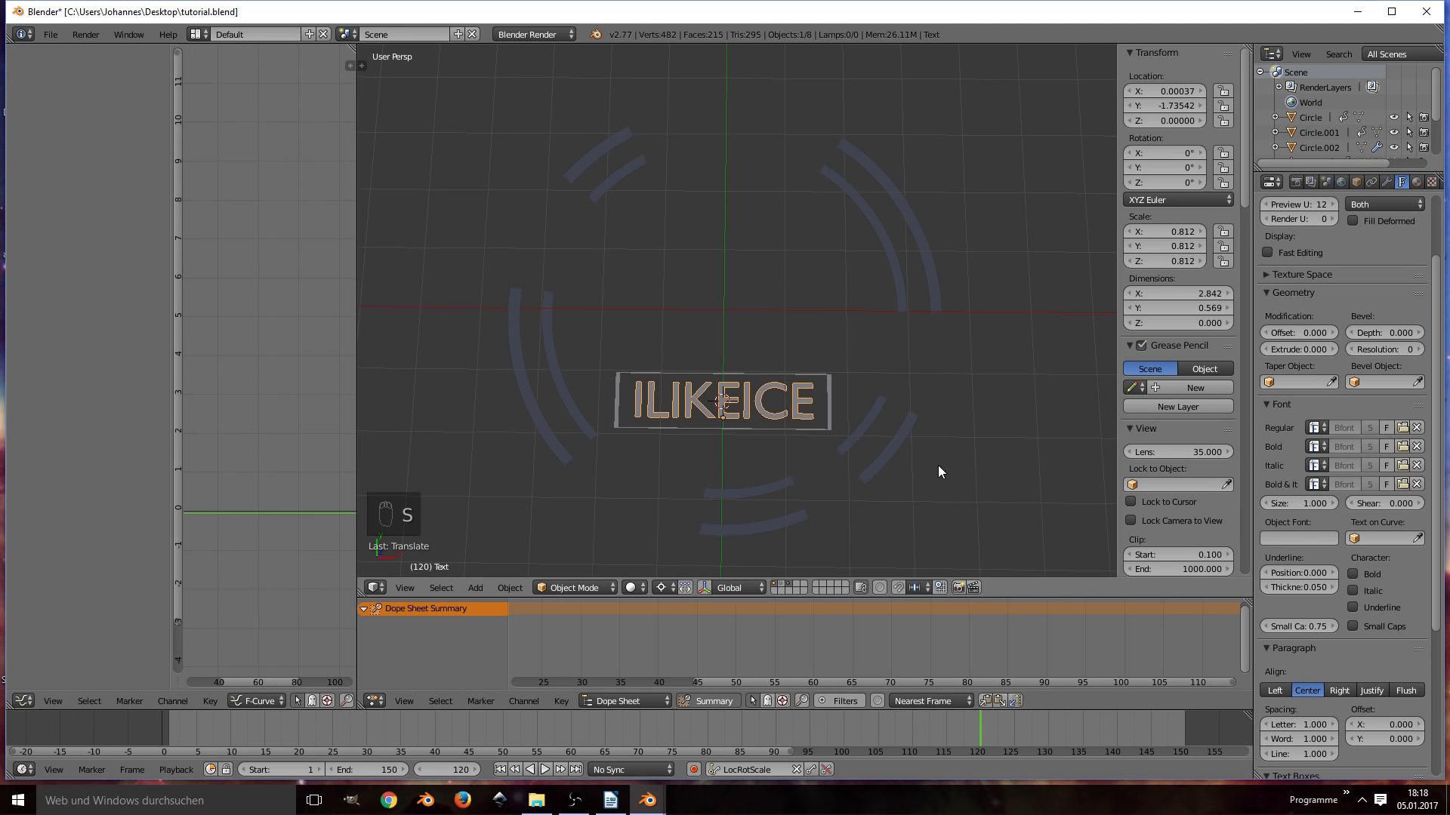
{"action": "left_click_drag", "start_coordinate": [1026, 730], "coordinate": [980, 471]}
Step: Duplicate the rectangular frame, rotate the copy 45 degrees into a diamond, duplicate it and preview
{"action": "key", "text": "i"}
{"action": "key", "text": "s"}
{"action": "key", "text": "o"}
{"action": "key", "text": "i"}
{"action": "key", "text": "alt+a"}
{"action": "key", "text": "ctrl+s"}
{"action": "key", "text": "alt+a"}
{"action": "key", "text": "alt+a"}
{"action": "key", "text": "alt+a"}
Step: Give the first Circle ring a 360-degree Z rotation keyframe at frame 200 and preview its spin
{"action": "key", "text": "ctrl+s"}
{"action": "key", "text": "ctrl+s"}
{"action": "key", "text": "ctrl+s"}
{"action": "key", "text": "alt+a"}
{"action": "key", "text": "ctrl+s"}
{"action": "key", "text": "ctrl+s"}
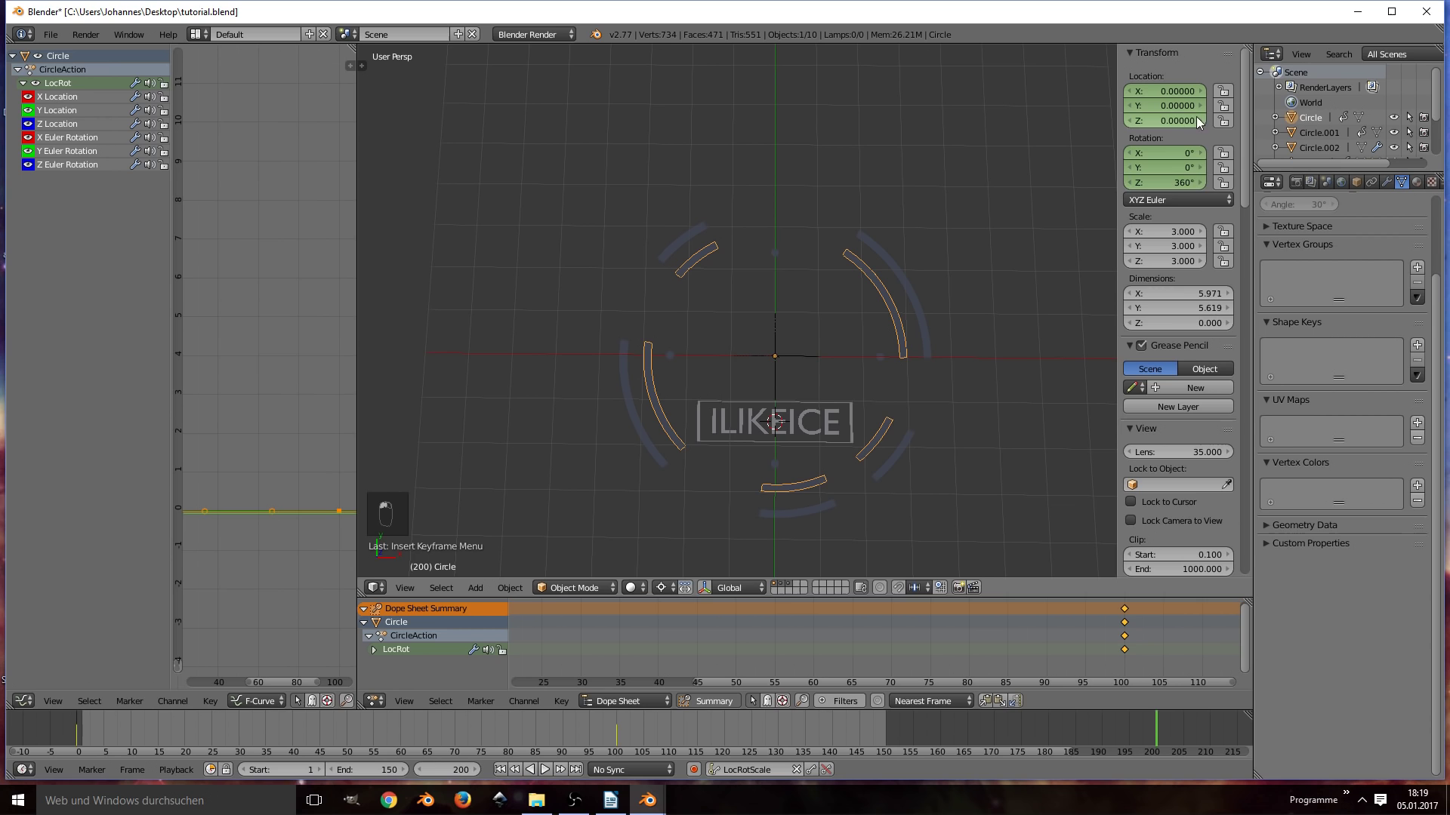
{"action": "key", "text": "i"}
{"action": "key", "text": "alt+a"}
Step: Give Circle.001 the same 360-degree Z rotation keyframe at frame 200 and preview both rings spinning
{"action": "key", "text": "ctrl+s"}
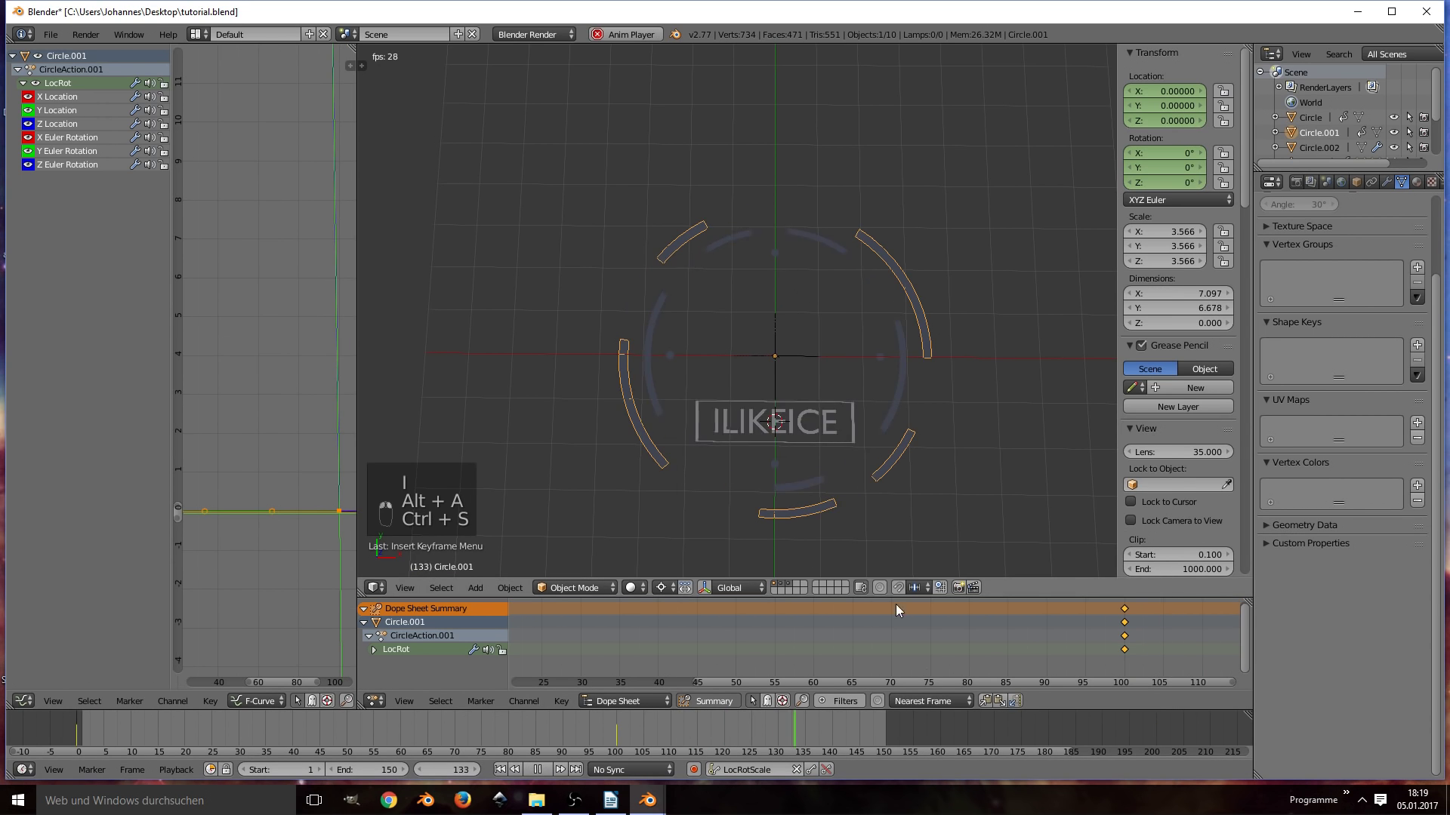
{"action": "key", "text": "ctrl+s"}
{"action": "key", "text": "alt+a"}
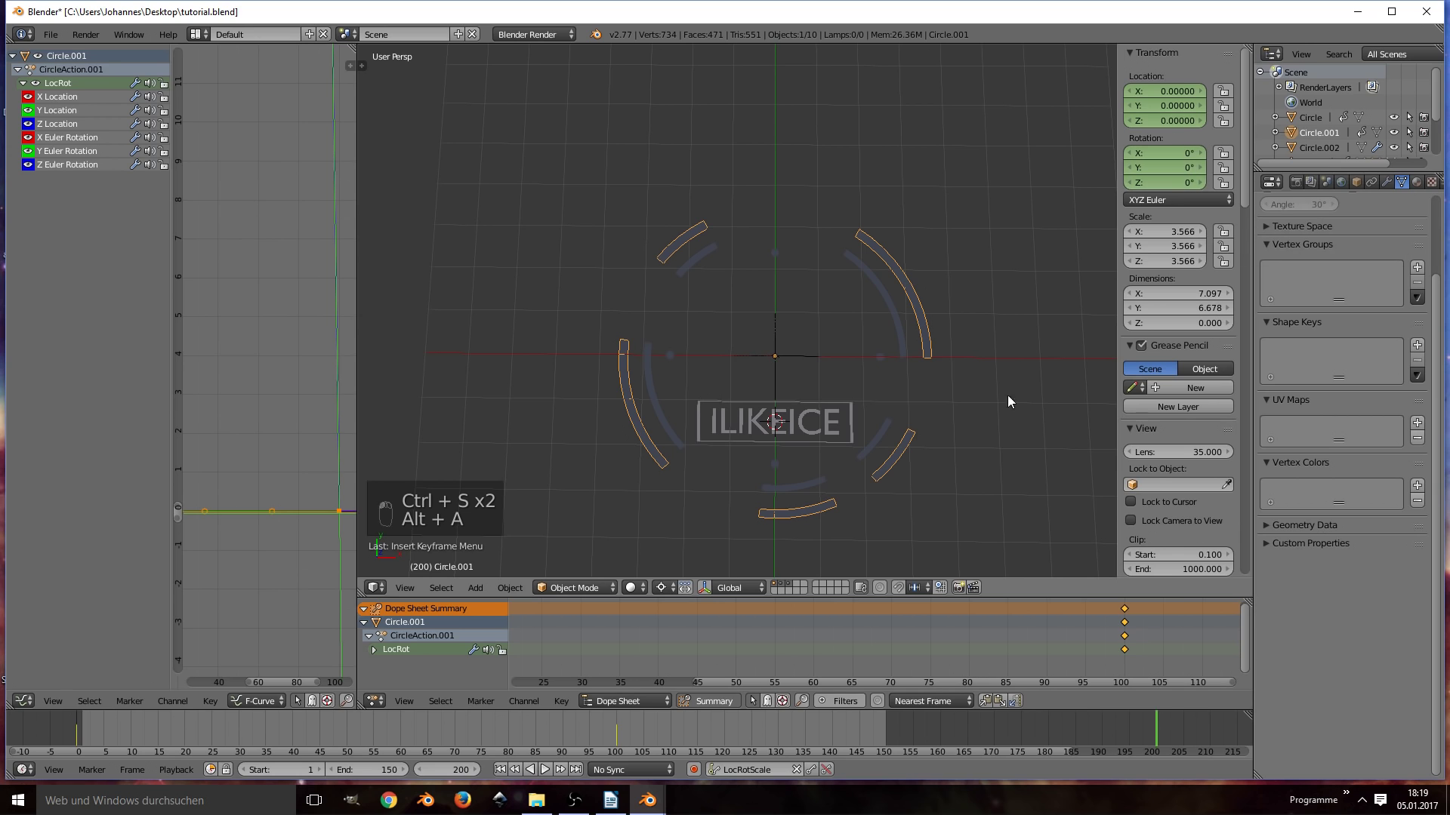
{"action": "left_click", "coordinate": [755, 663]}
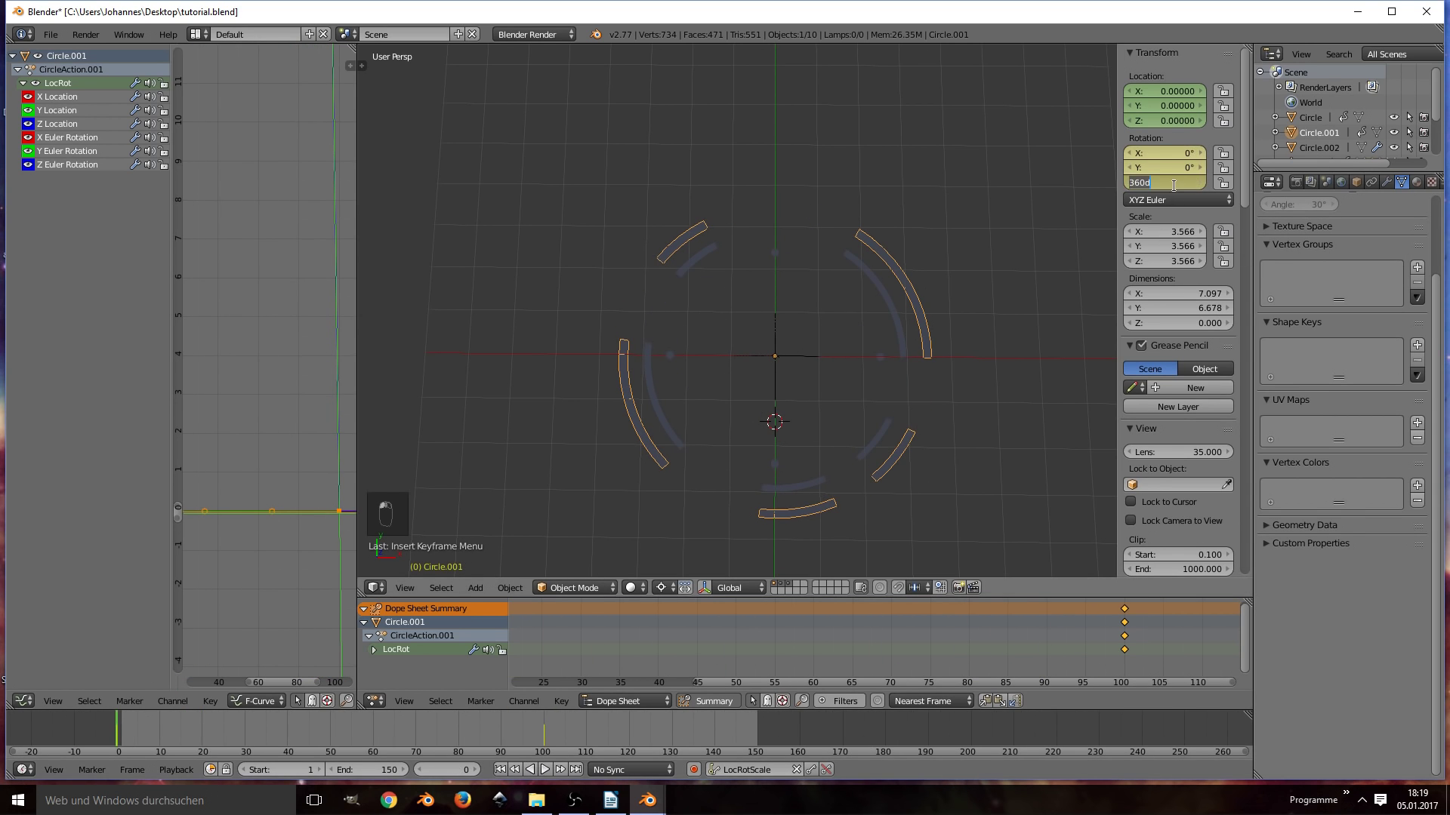
{"action": "key", "text": "g"}
{"action": "key", "text": "alt+a"}
{"action": "key", "text": "ctrl+s"}
{"action": "key", "text": "ctrl+s"}
{"action": "key", "text": "ctrl+s"}
{"action": "key", "text": "ctrl+s"}
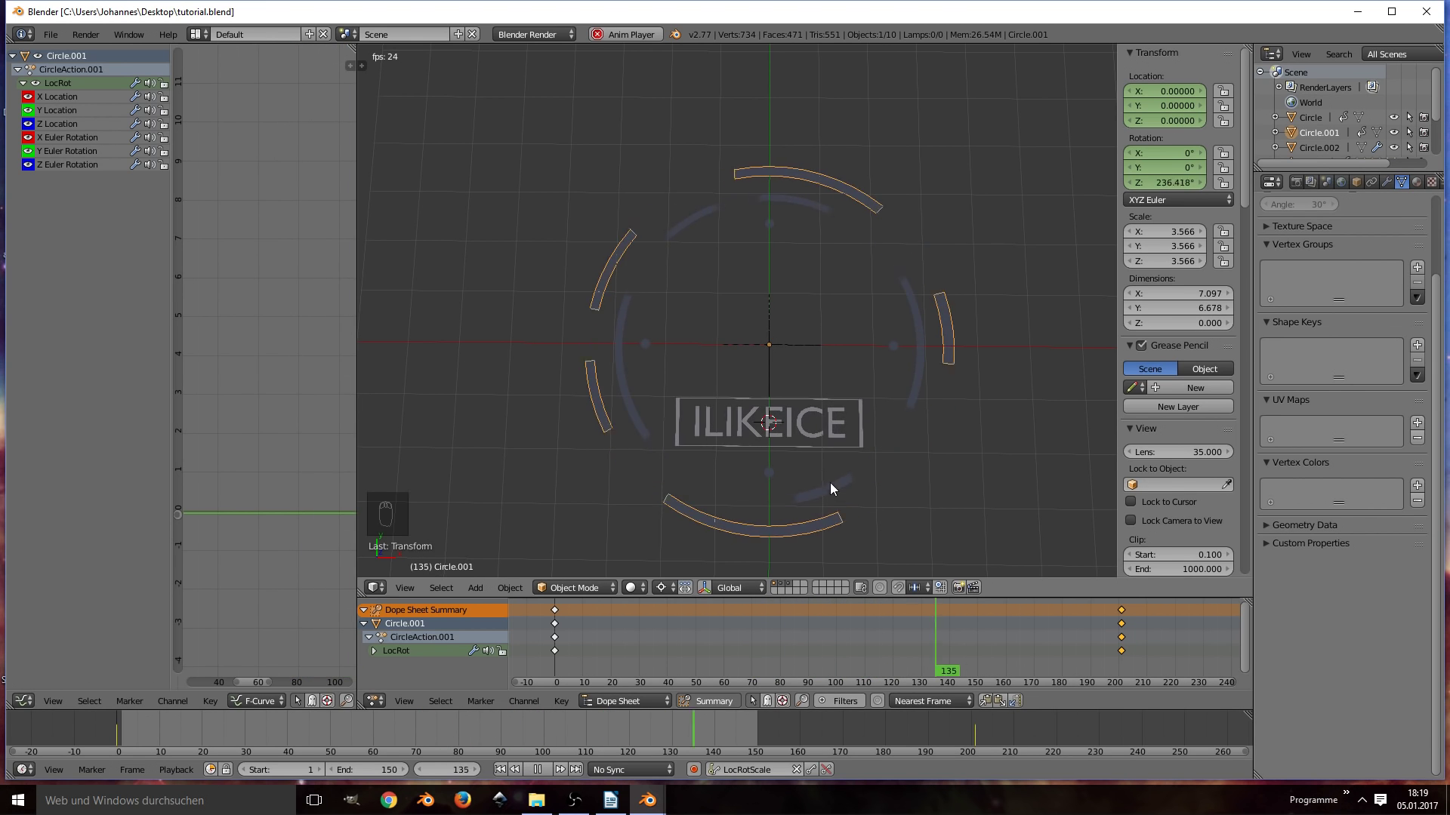
Step: Add a Text object inside the diamond and retype it as the short label 'HI'
{"action": "key", "text": "ctrl+s"}
{"action": "key", "text": "alt+a"}
{"action": "key", "text": "shift+s"}
{"action": "key", "text": "shift+a"}
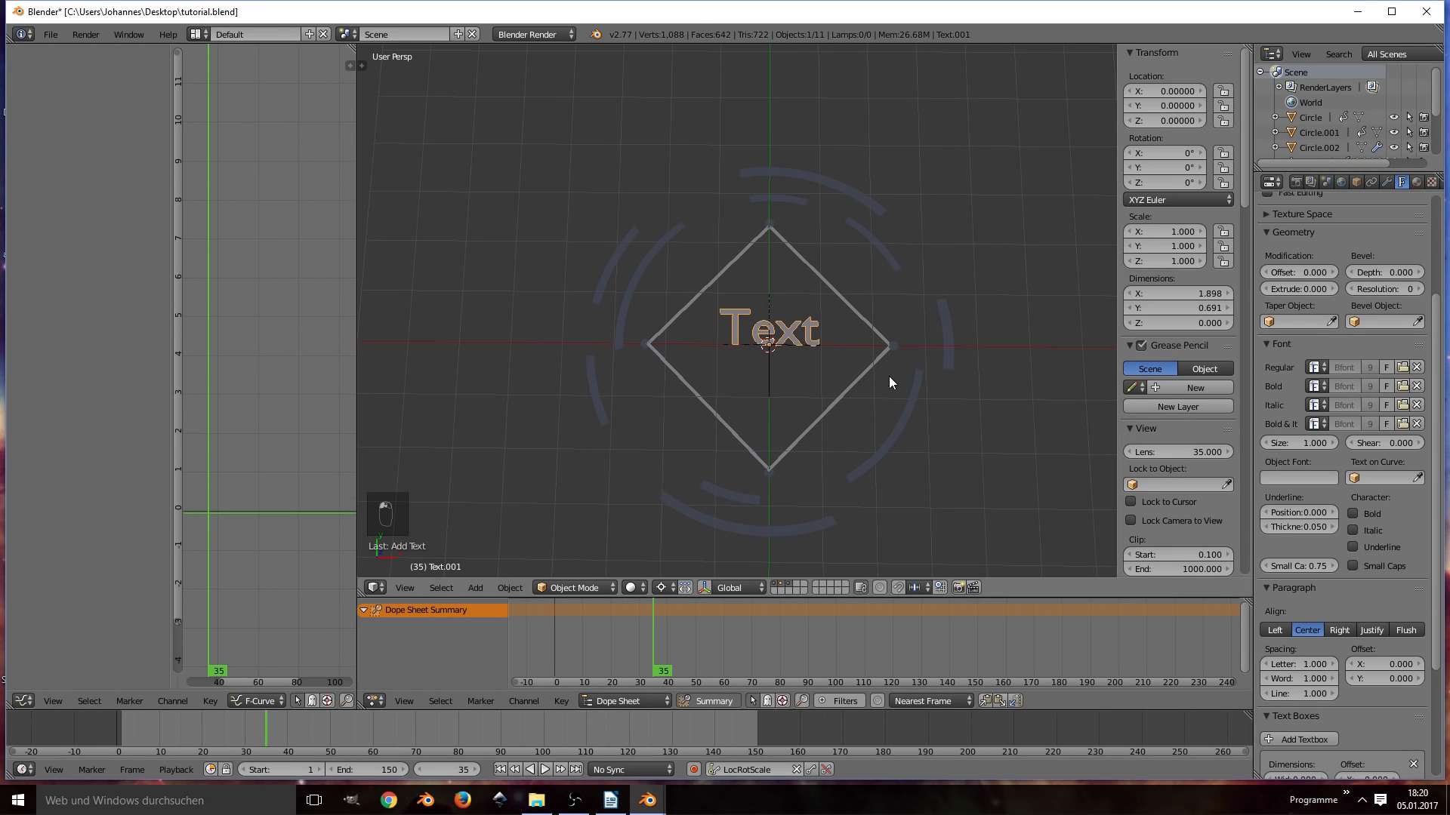
{"action": "key", "text": "Tab"}
{"action": "key", "text": "BackSpace"}
{"action": "key", "text": "BackSpace"}
{"action": "key", "text": "BackSpace"}
{"action": "key", "text": "BackSpace"}
{"action": "key", "text": "shift+h"}
{"action": "key", "text": "shift+i"}
{"action": "key", "text": "Tab"}
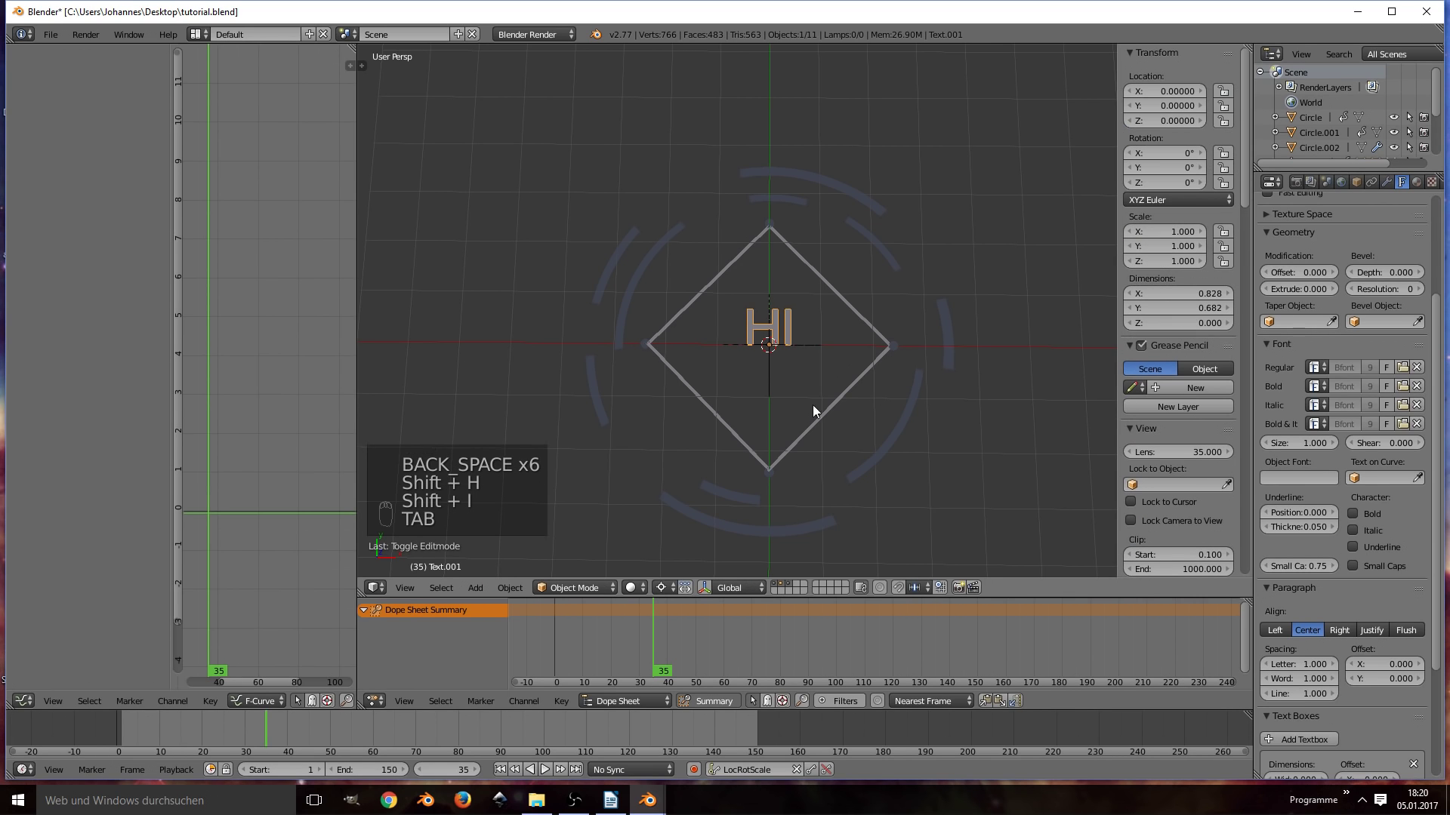
Step: Set the label's origin to its geometry centre and scrub to around frame 40
{"action": "key", "text": "alt+c"}
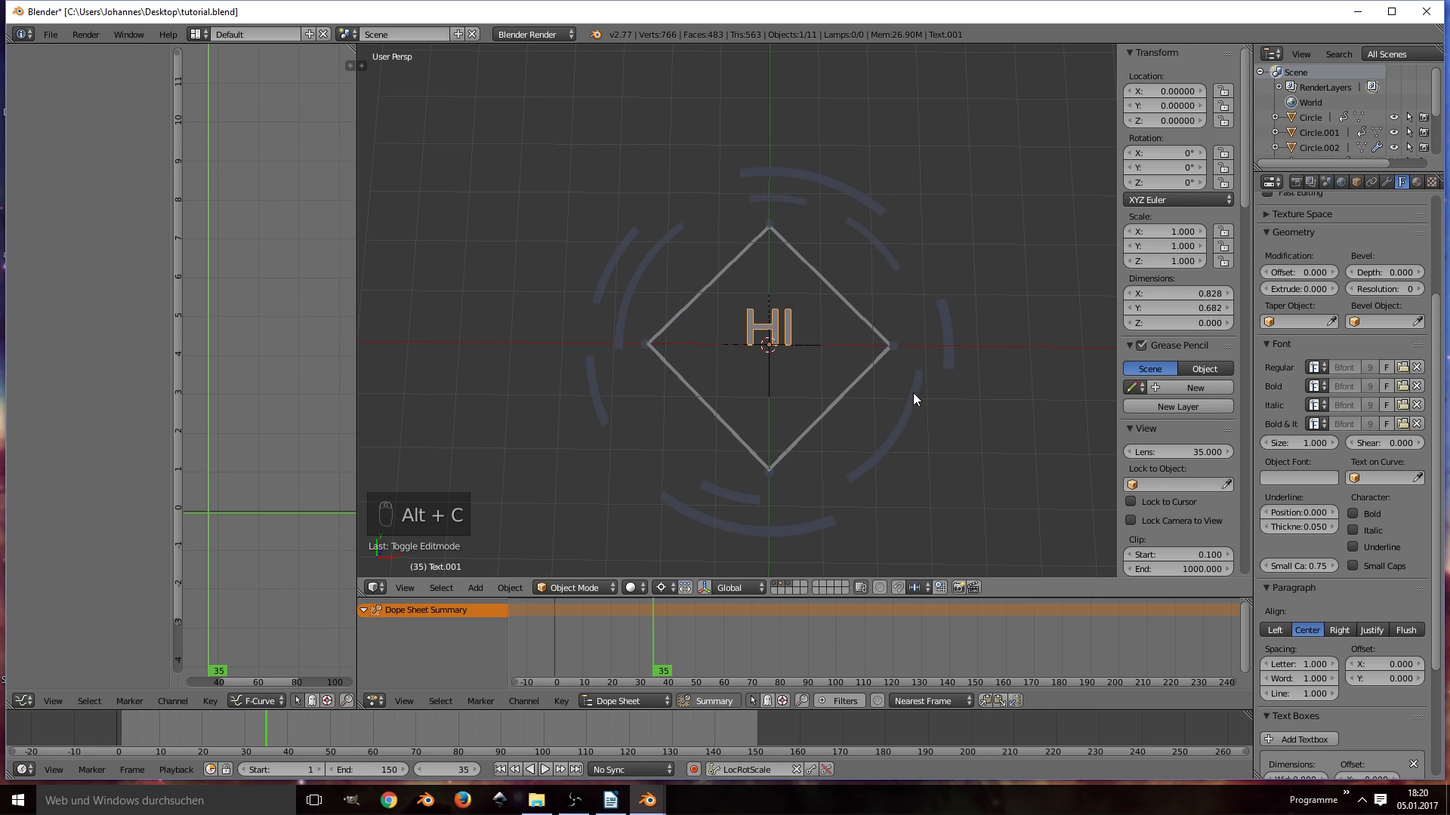
{"action": "key", "text": "ctrl+shift+alt+c"}
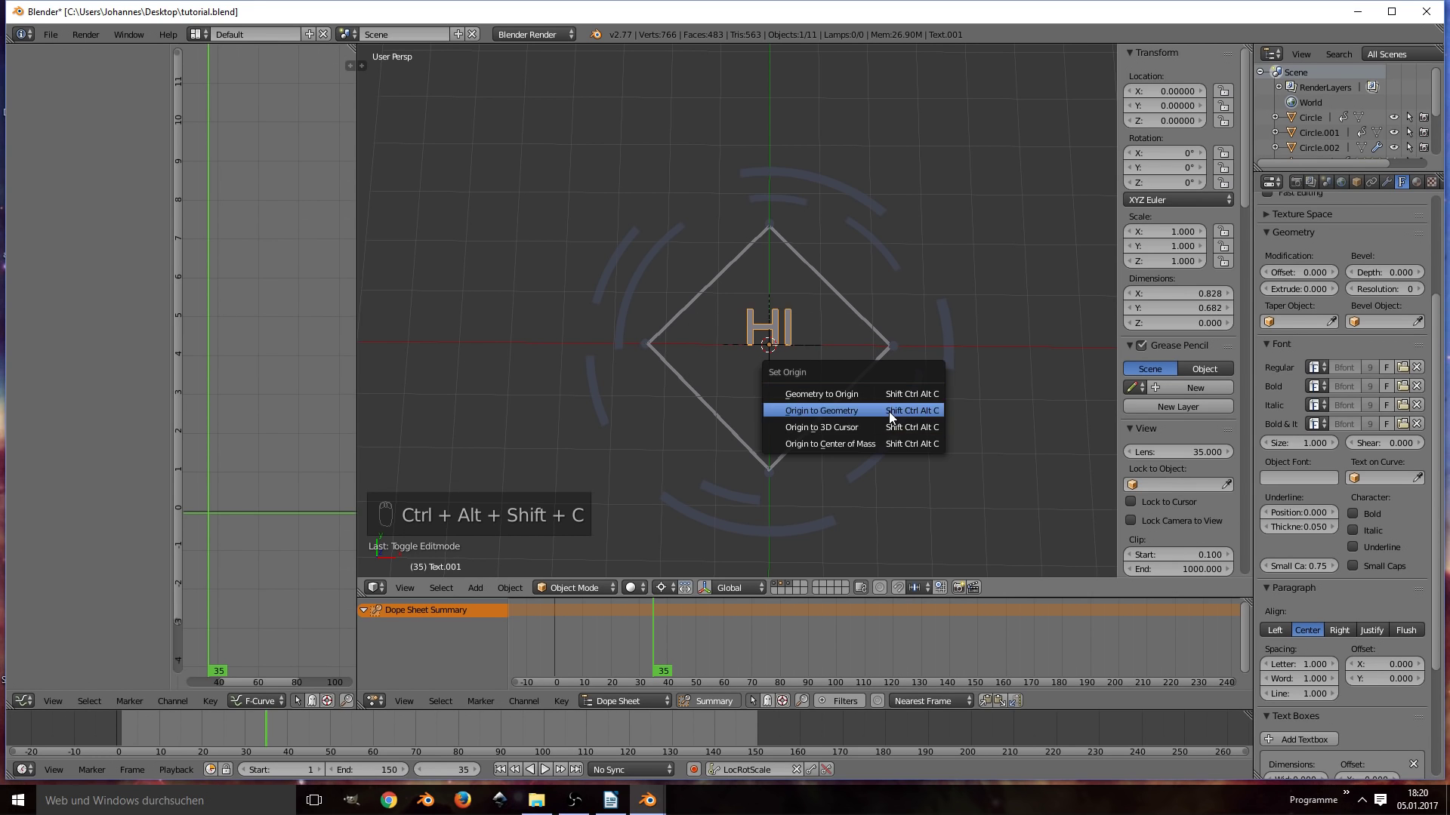
{"action": "key", "text": "alt+g"}
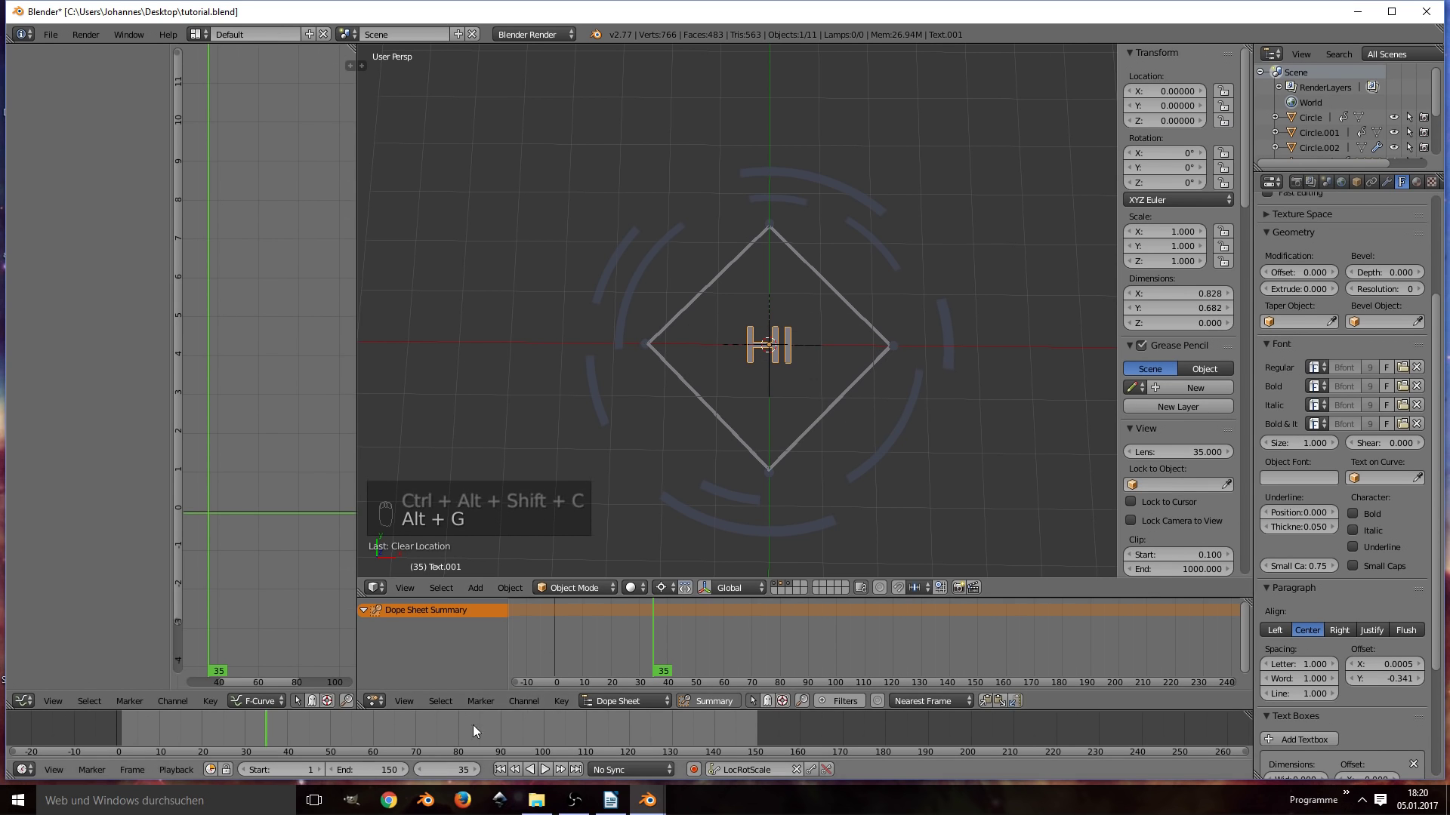
{"action": "left_click_drag", "start_coordinate": [263, 731], "coordinate": [312, 734]}
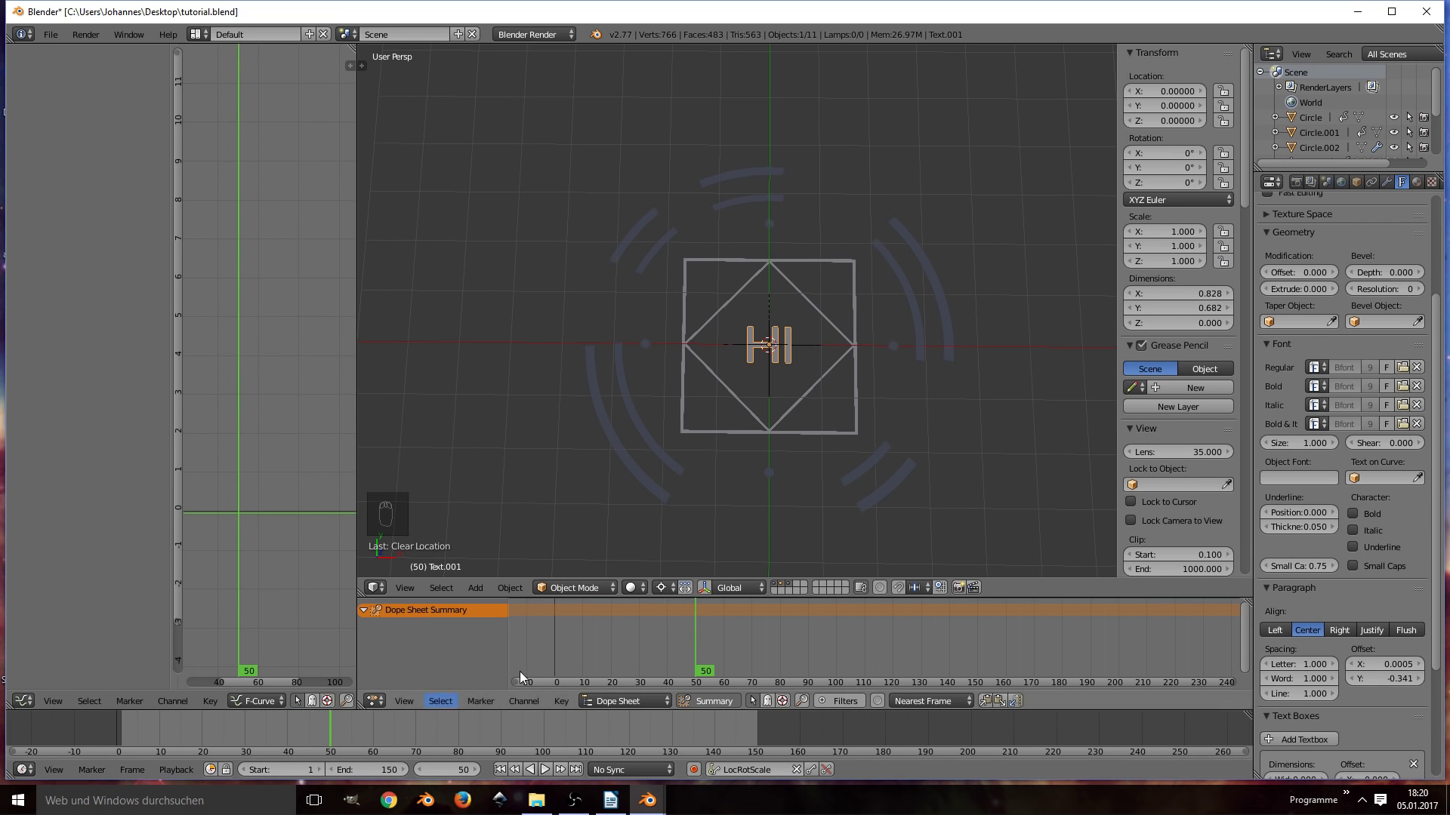
Step: Keyframe the new label, then enlarge the rectangular frame and keyframe it
{"action": "key", "text": "i"}
{"action": "left_click_drag", "start_coordinate": [300, 735], "coordinate": [252, 730]}
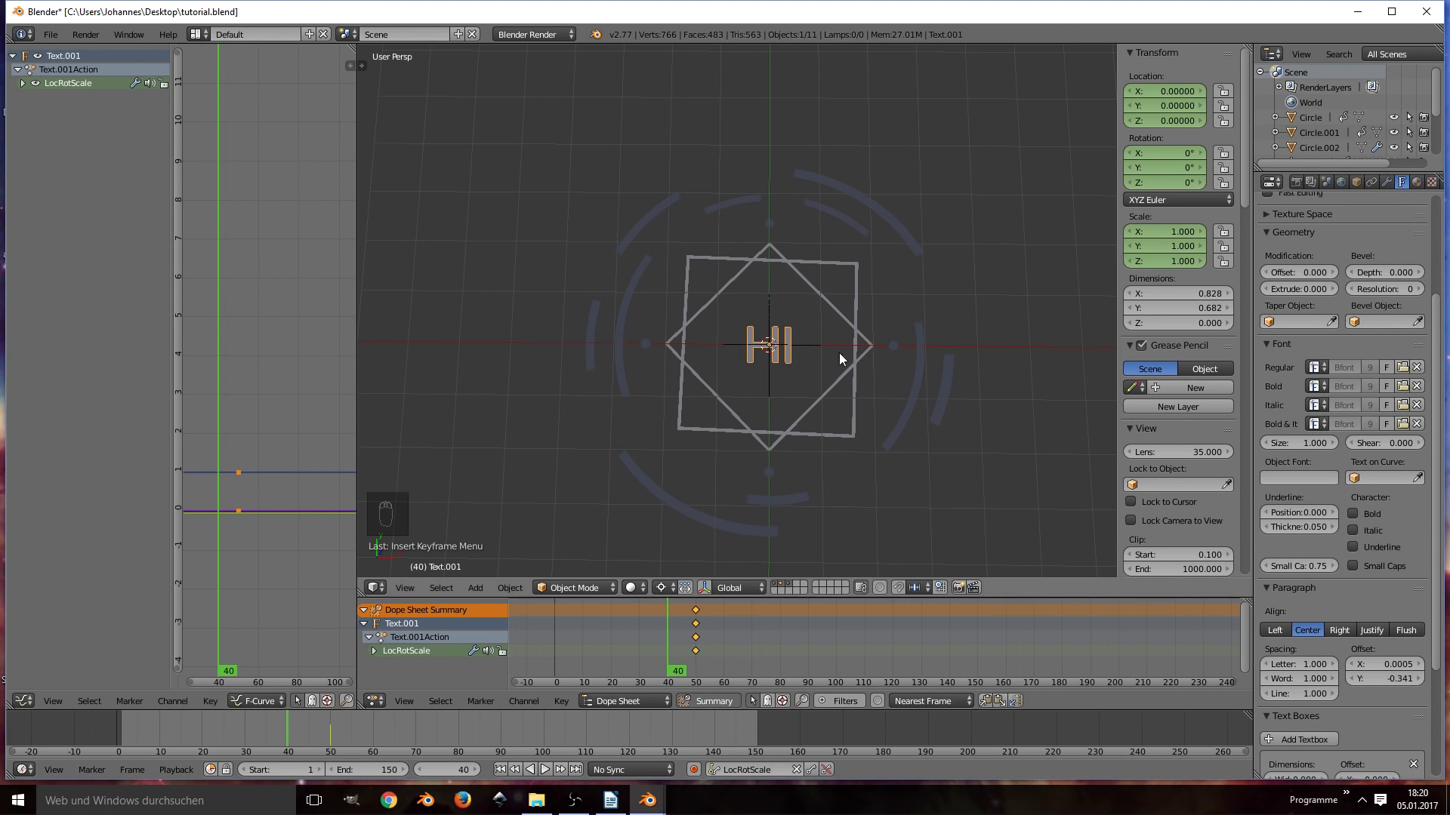
{"action": "key", "text": "s"}
{"action": "key", "text": "i"}
{"action": "key", "text": "ctrl+s"}
{"action": "key", "text": "alt+a"}
{"action": "key", "text": "alt+a"}
{"action": "key", "text": "ctrl+s"}
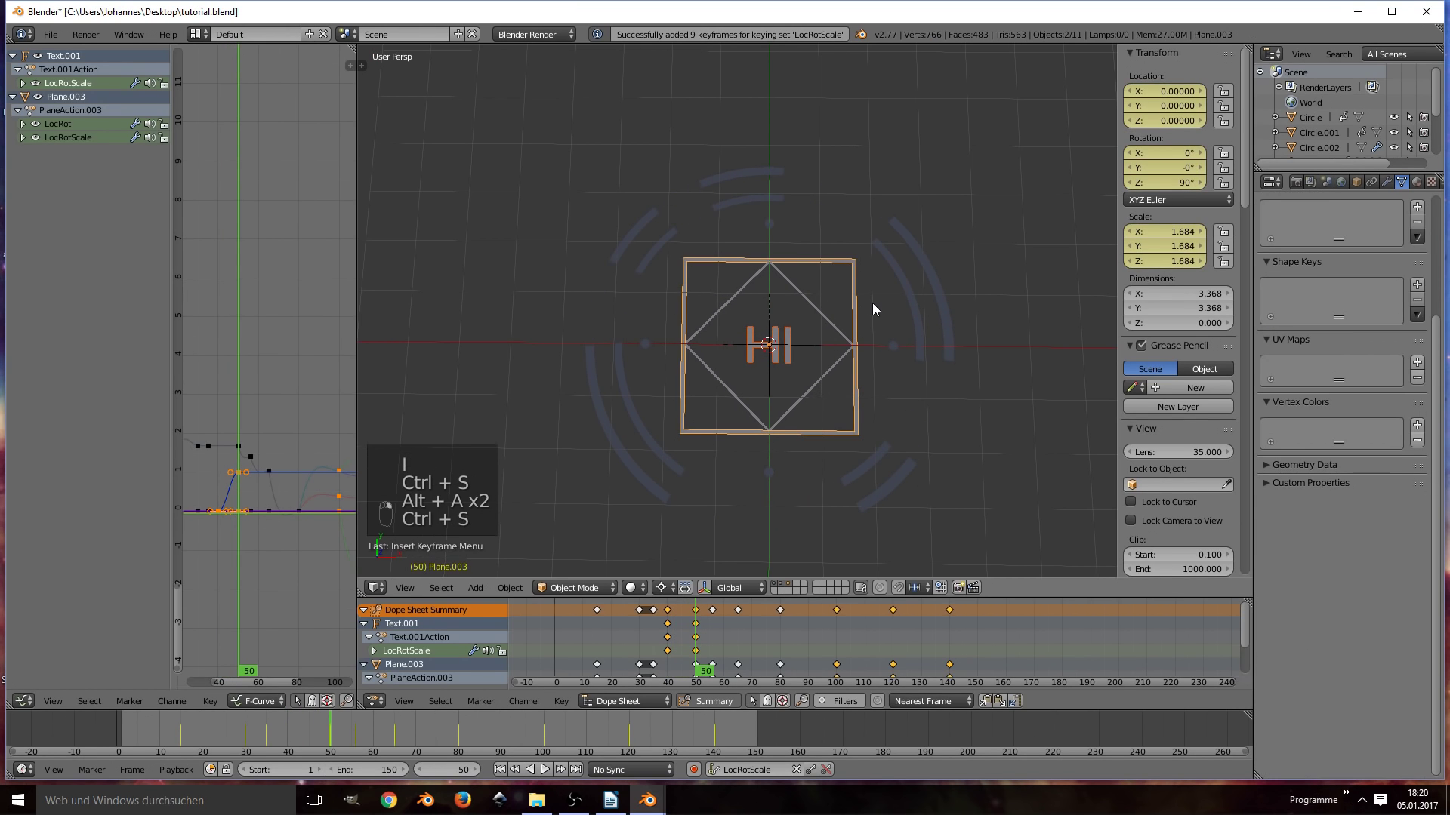
Step: Shrink the frame to zero, preview and undo as needed, then keyframe Text.001's LocRotScale at frame 80
{"action": "key", "text": "ctrl+p"}
{"action": "key", "text": "alt+a"}
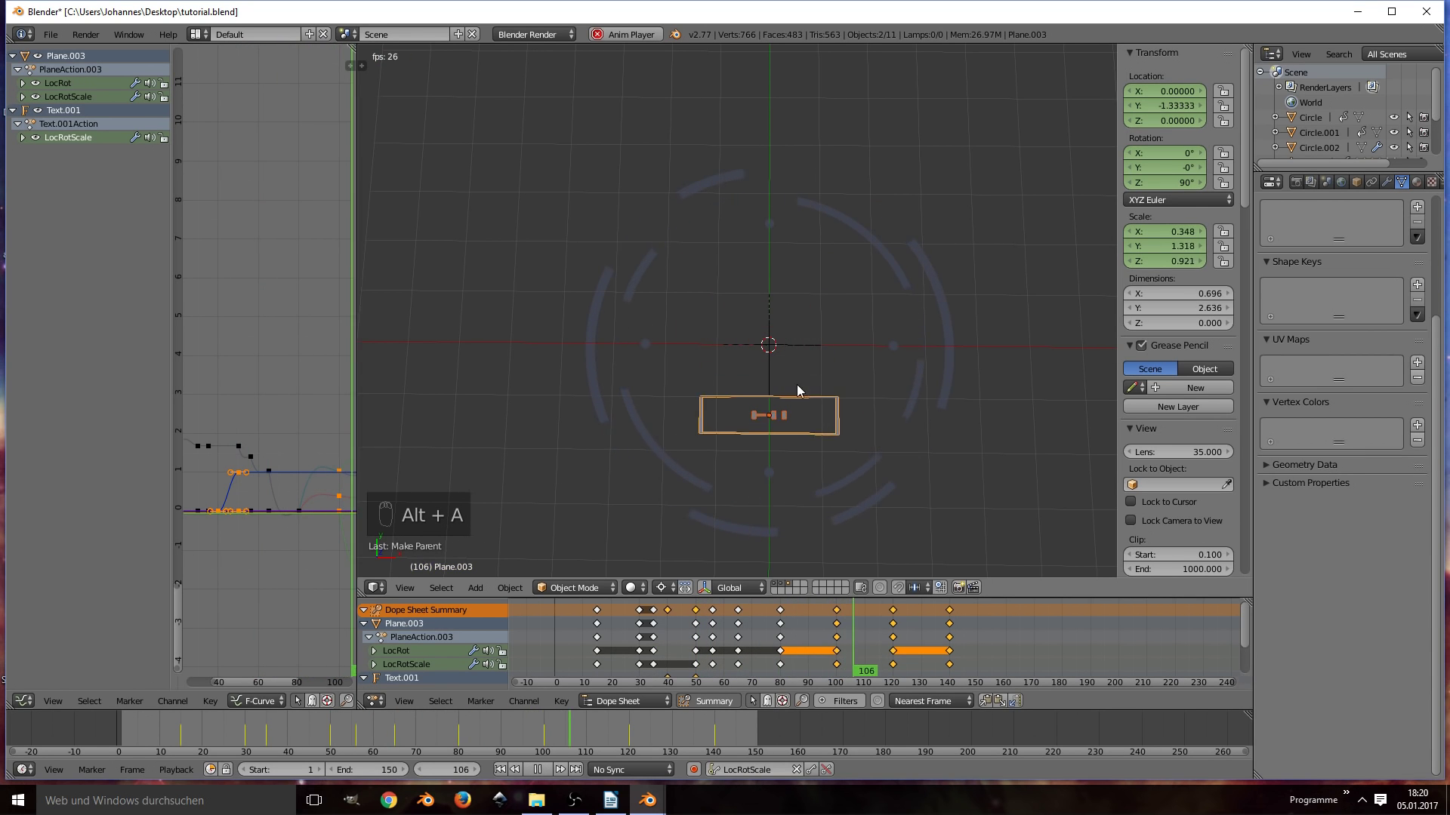
{"action": "key", "text": "alt+a"}
{"action": "key", "text": "ctrl+s"}
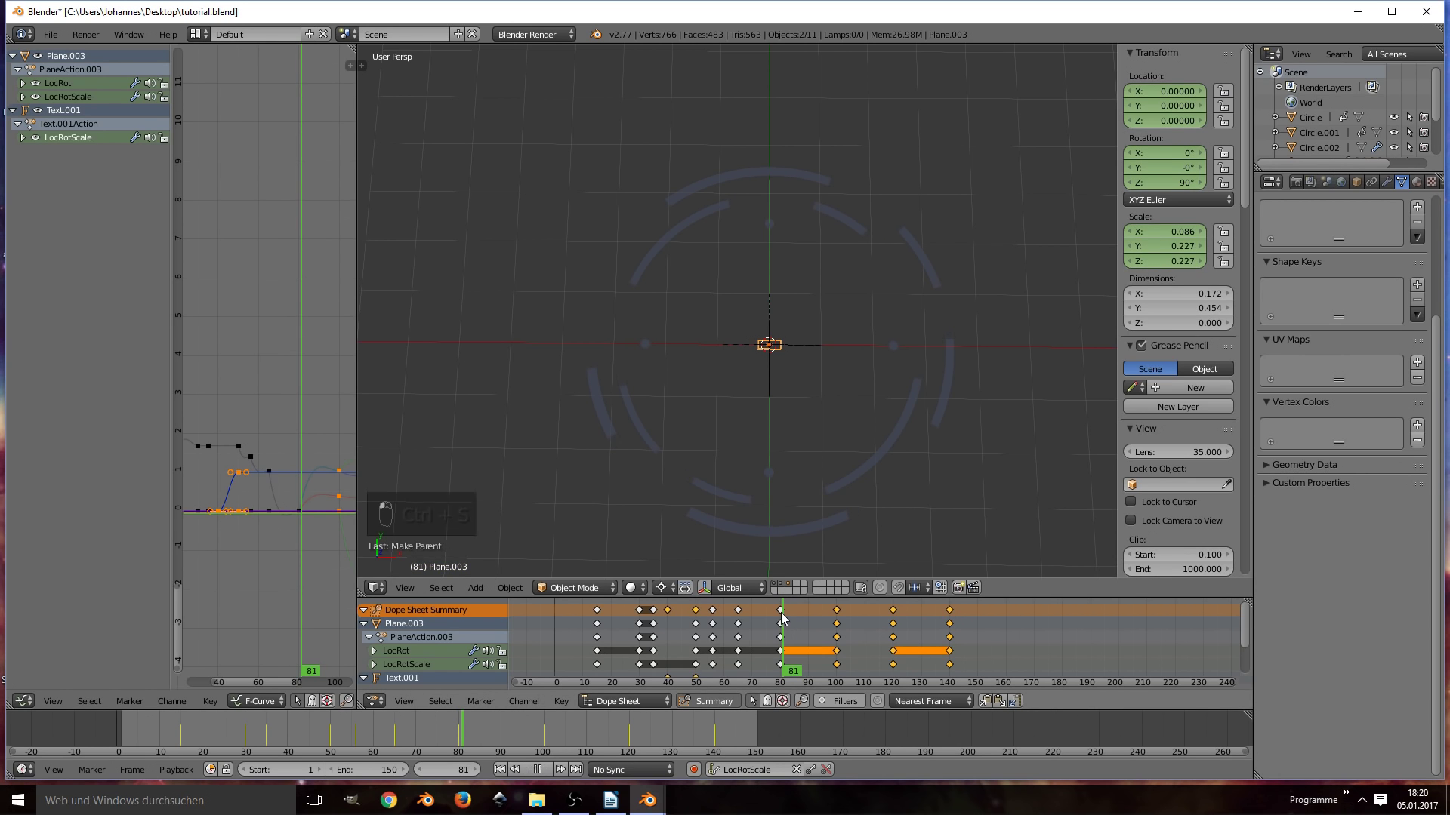
{"action": "key", "text": "s"}
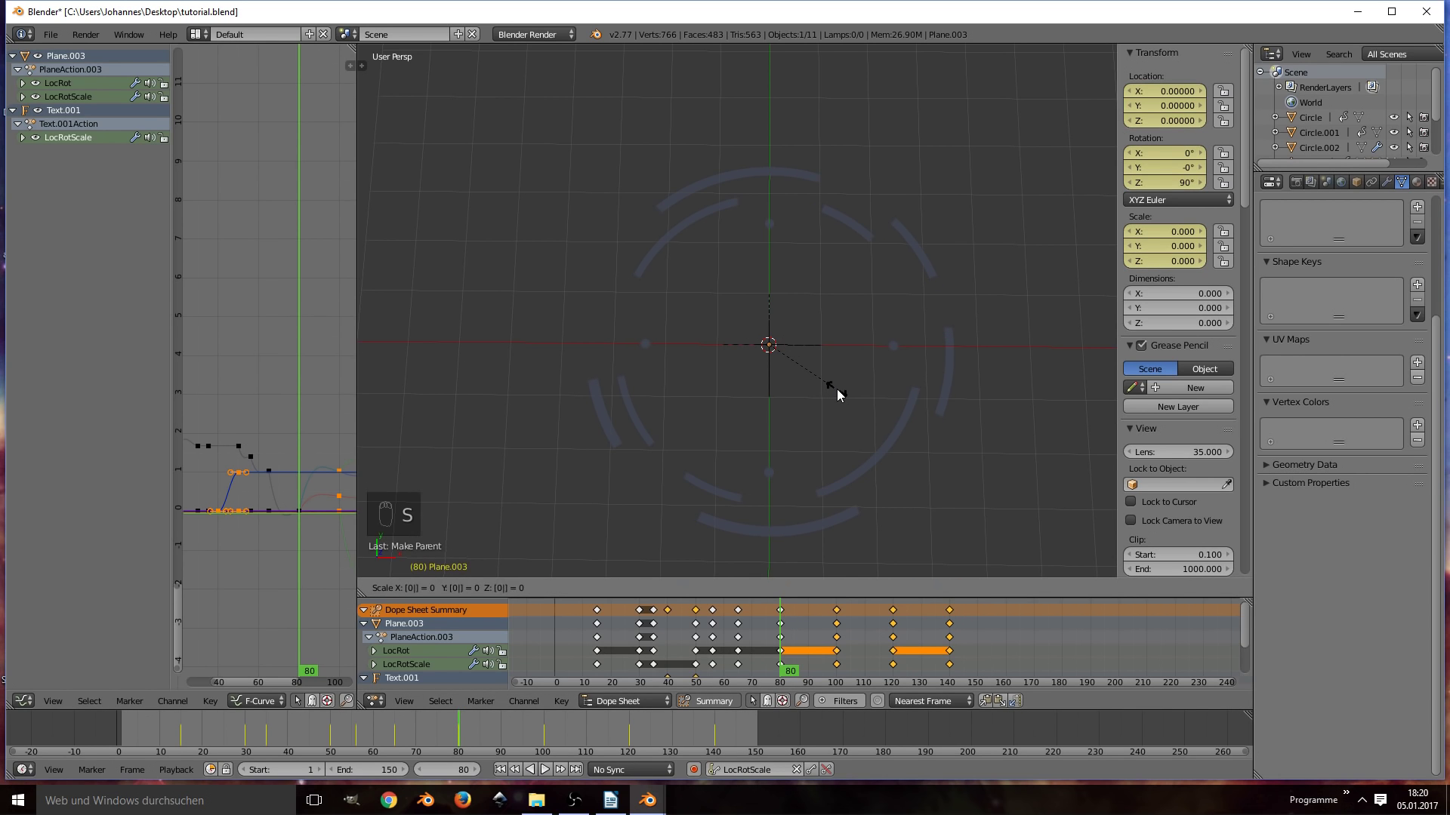
{"action": "key", "text": "i"}
{"action": "key", "text": "alt+a"}
{"action": "key", "text": "alt+a"}
{"action": "key", "text": "ctrl+z"}
{"action": "key", "text": "ctrl+z"}
{"action": "key", "text": "ctrl+z"}
{"action": "key", "text": "alt+space"}
{"action": "key", "text": "alt+a"}
{"action": "key", "text": "alt+a"}
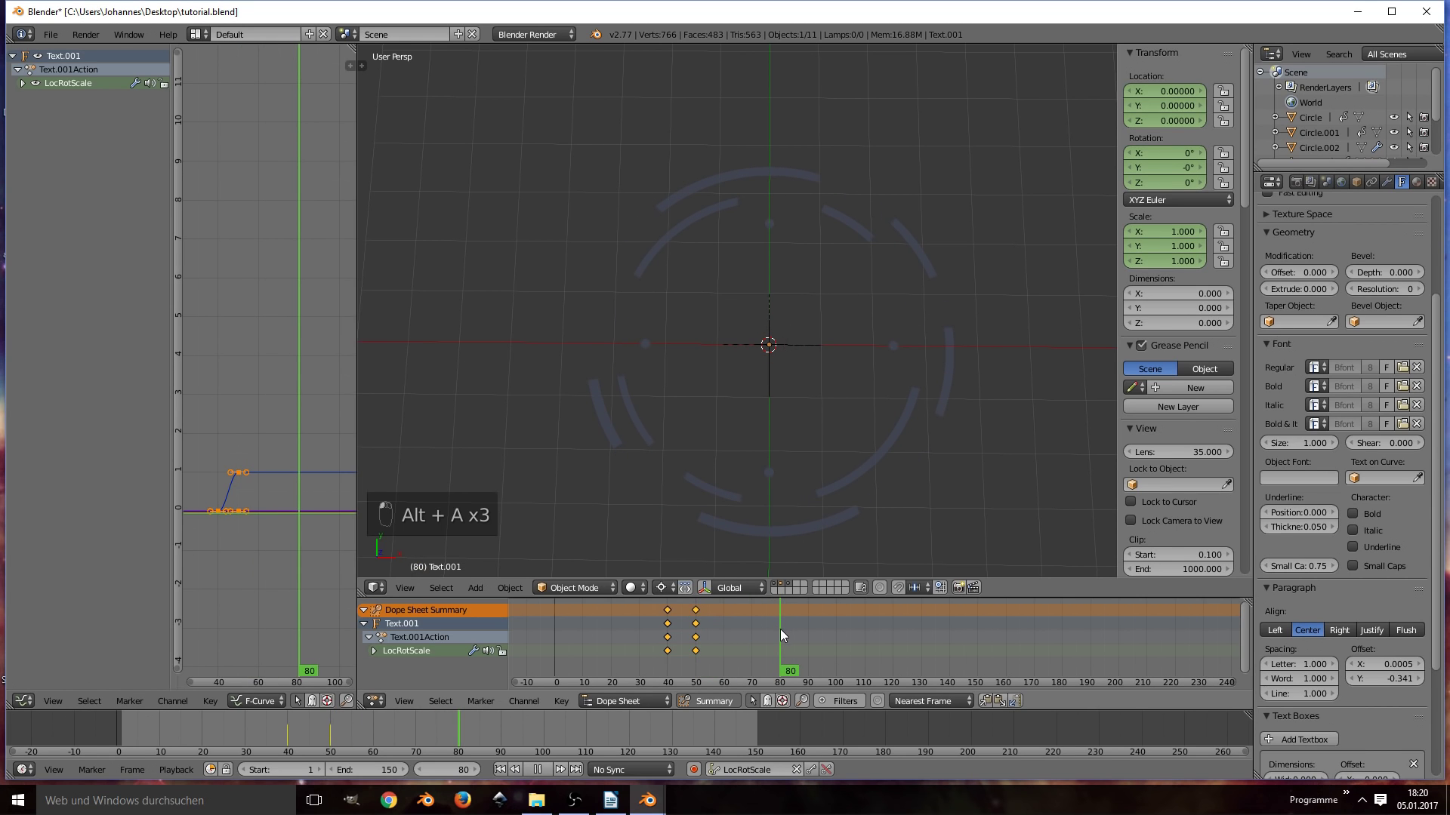
{"action": "key", "text": "shift+d"}
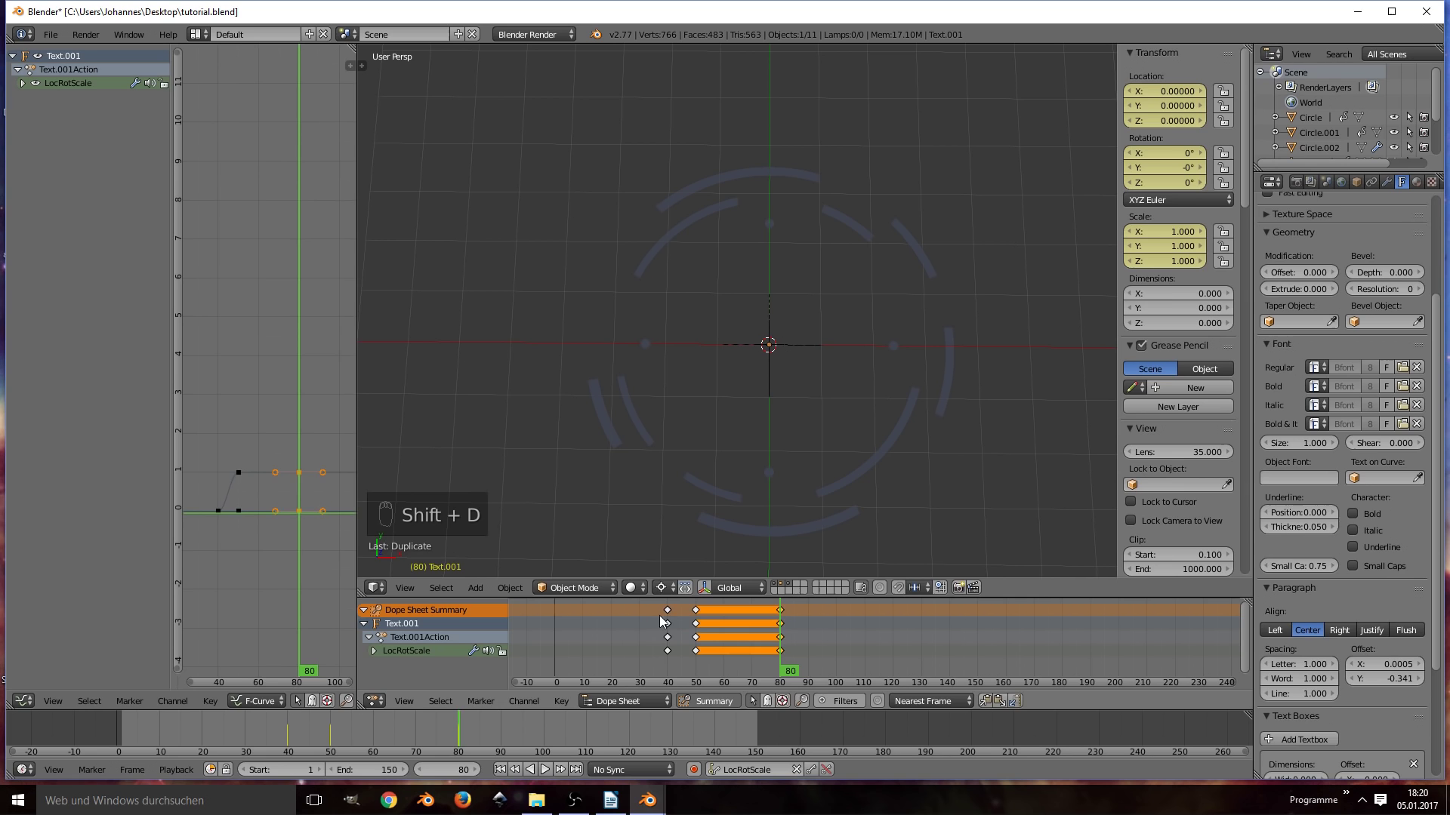
{"action": "key", "text": "shift+d"}
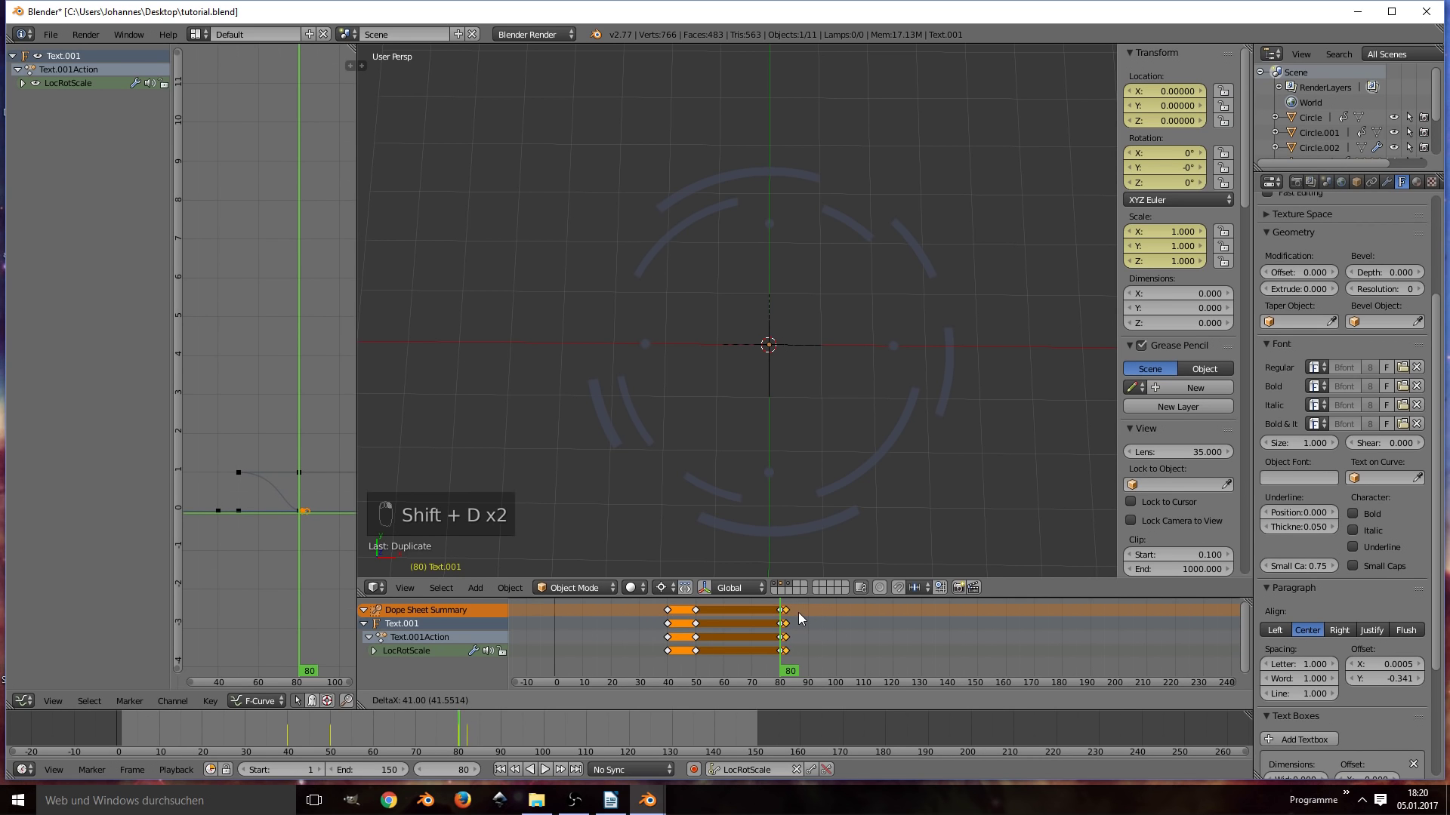
Step: Play back the animation to watch the text and diamond frame scaling in
{"action": "key", "text": "alt+a"}
{"action": "key", "text": "ctrl+s"}
{"action": "key", "text": "ctrl+s"}
{"action": "key", "text": "ctrl+s"}
{"action": "key", "text": "ctrl+s"}
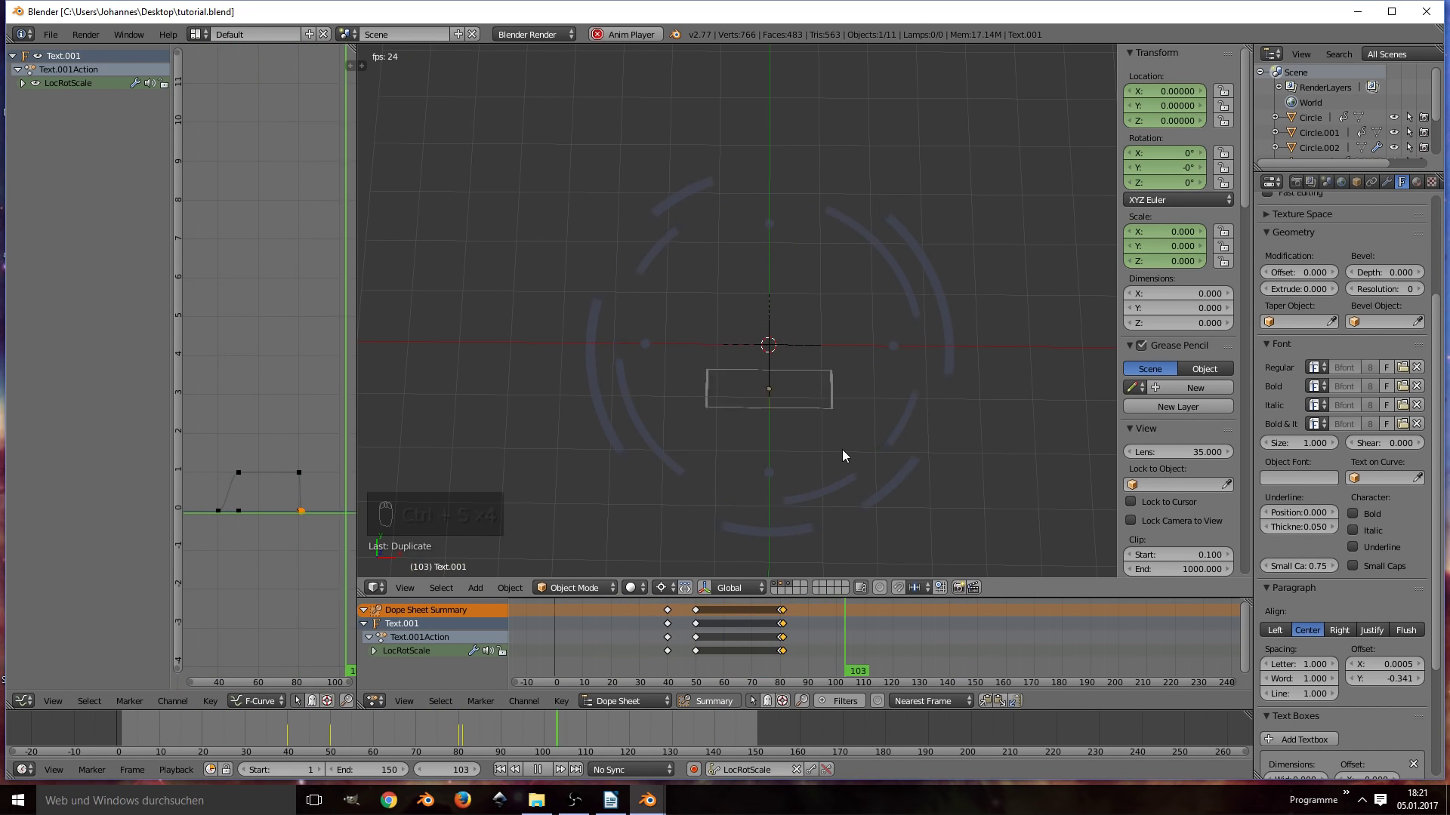
{"action": "key", "text": "ctrl+s"}
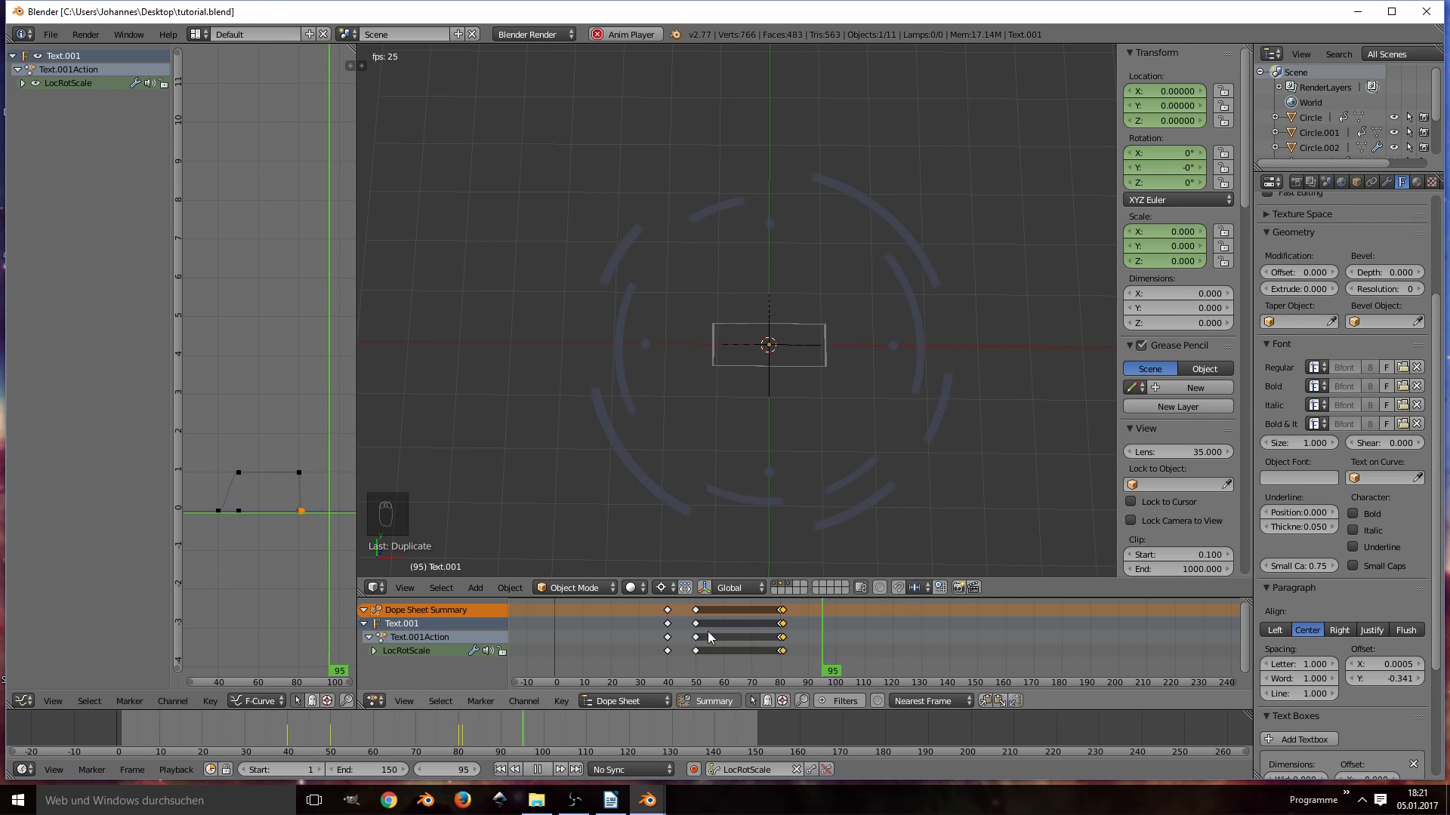
Step: Select Text.001's keys in the Dope Sheet and move them to around frames 25 and 35
{"action": "left_click", "coordinate": [694, 617]}
{"action": "key", "text": "b"}
{"action": "key", "text": "g"}
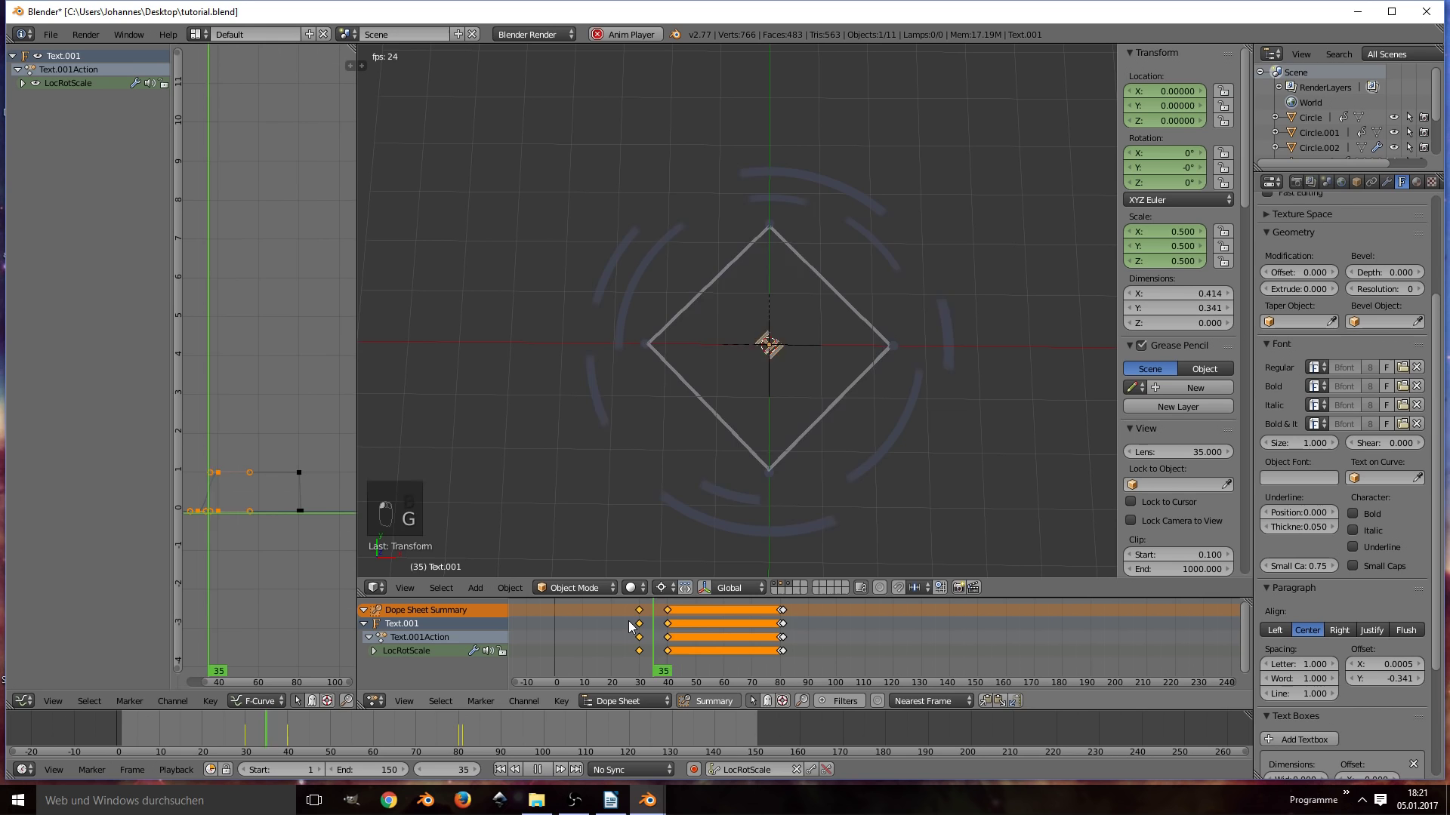
{"action": "key", "text": "g"}
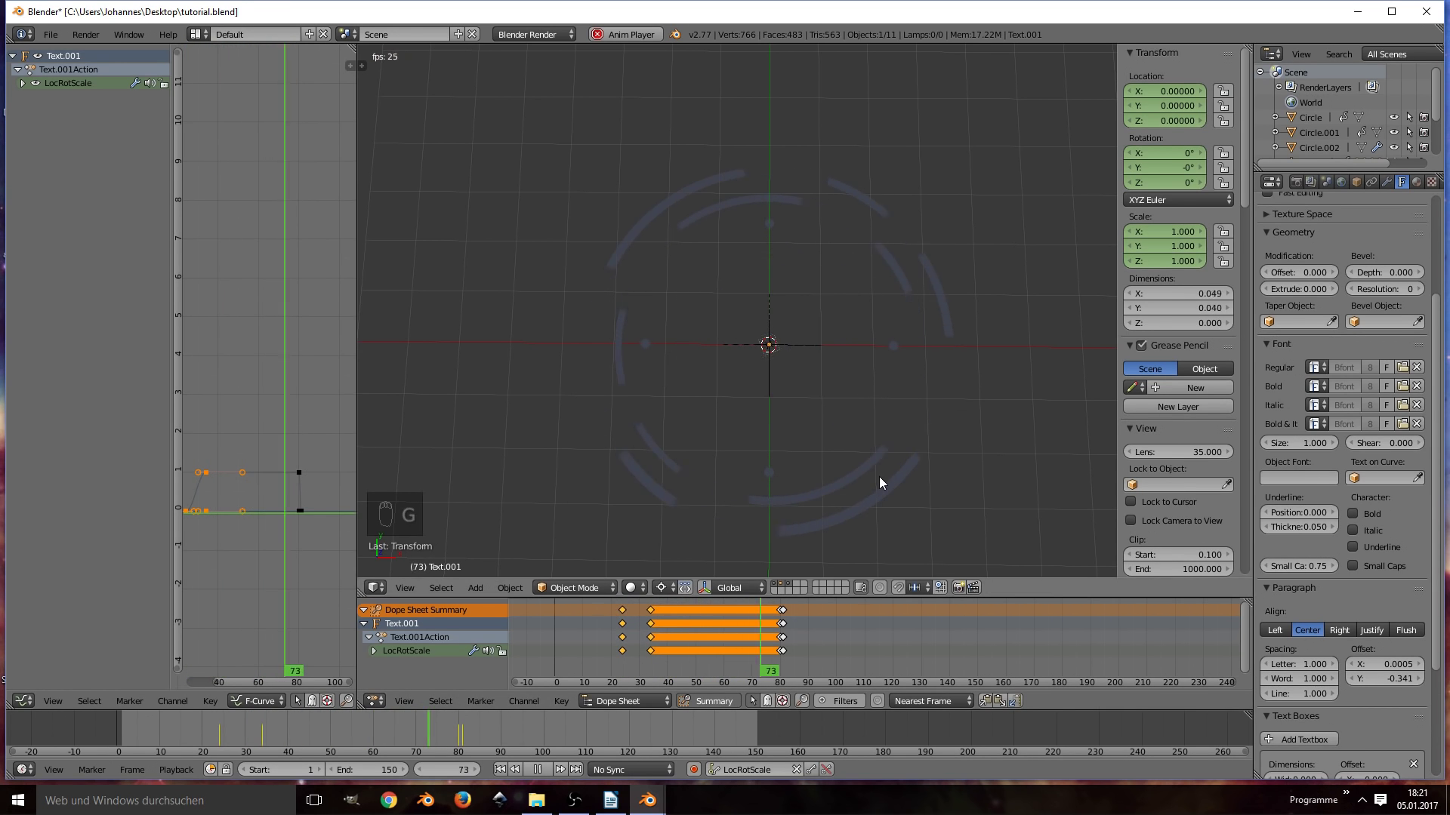
Step: Select the main Text object, shift its keys earlier in the Dope Sheet and preview
{"action": "key", "text": "ctrl+s"}
{"action": "key", "text": "alt+a"}
{"action": "key", "text": "ctrl+s"}
{"action": "key", "text": "g"}
{"action": "key", "text": "alt+a"}
{"action": "key", "text": "alt+a"}
{"action": "key", "text": "ctrl+s"}
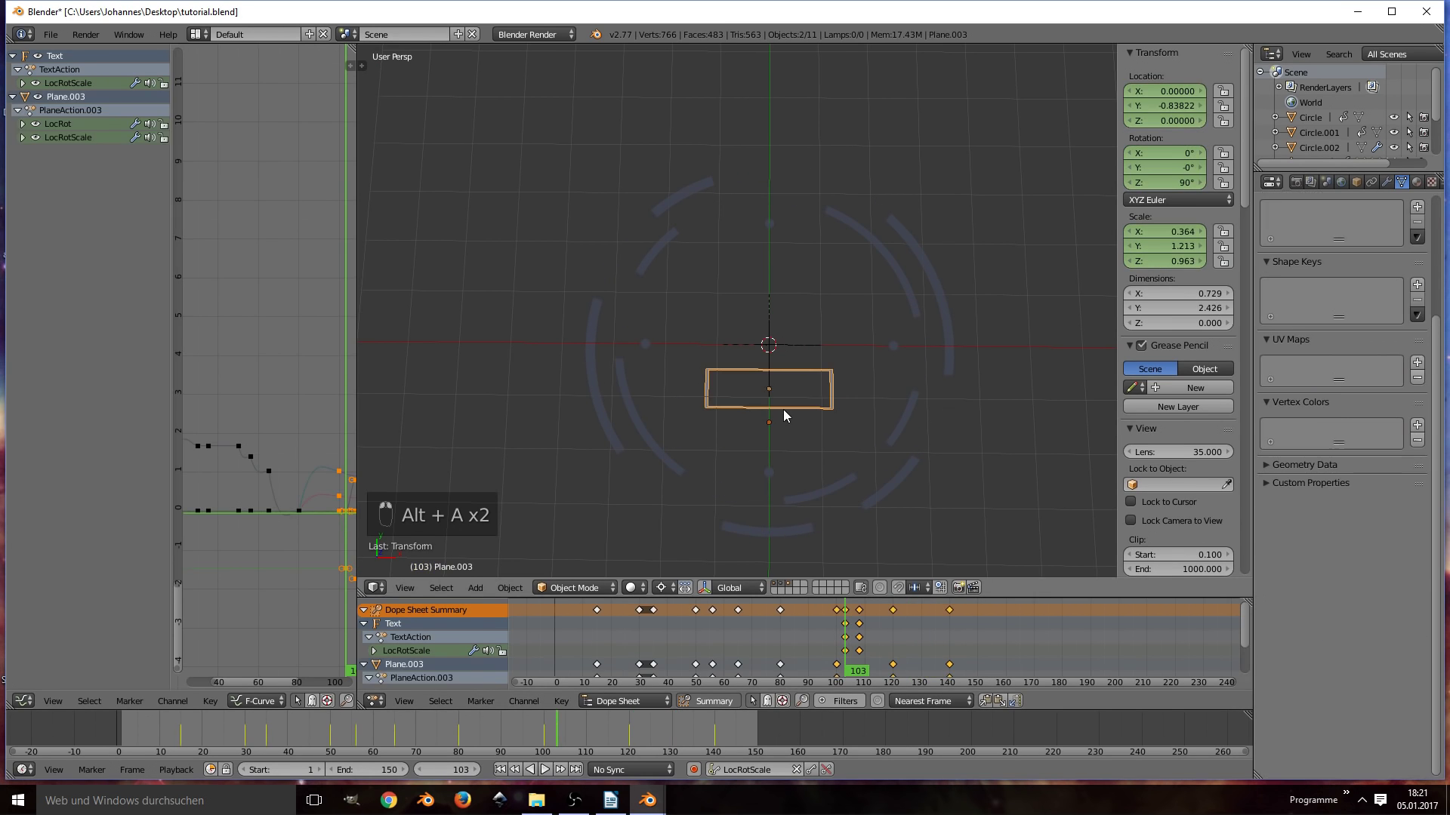
{"action": "key", "text": "ctrl+p"}
{"action": "key", "text": "alt+a"}
{"action": "key", "text": "ctrl+s"}
{"action": "key", "text": "alt+a"}
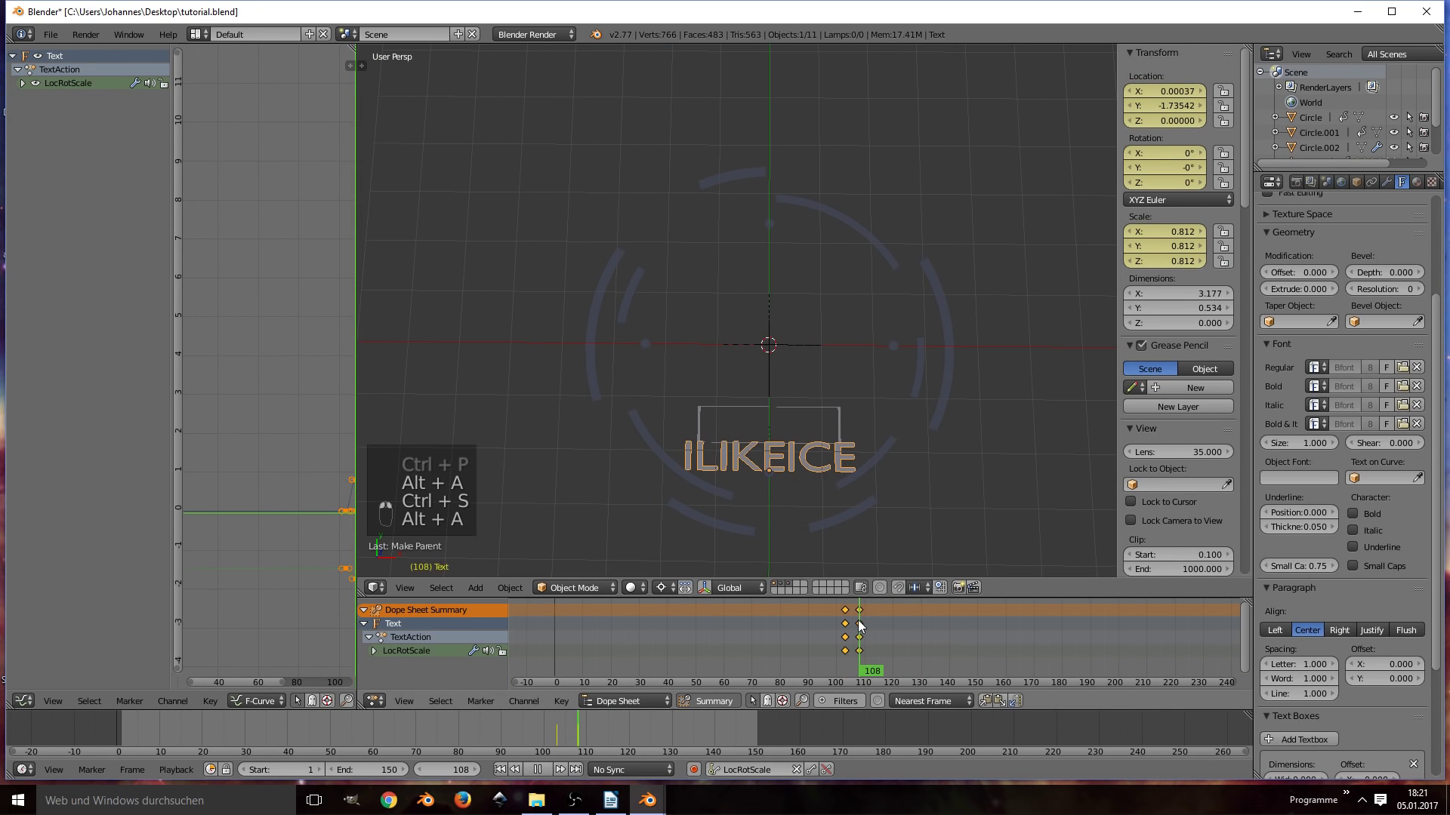
Step: Set the Text's LocRotScale keyframes around frames 97 and 105 and preview it scaling in
{"action": "key", "text": "g"}
{"action": "key", "text": "s"}
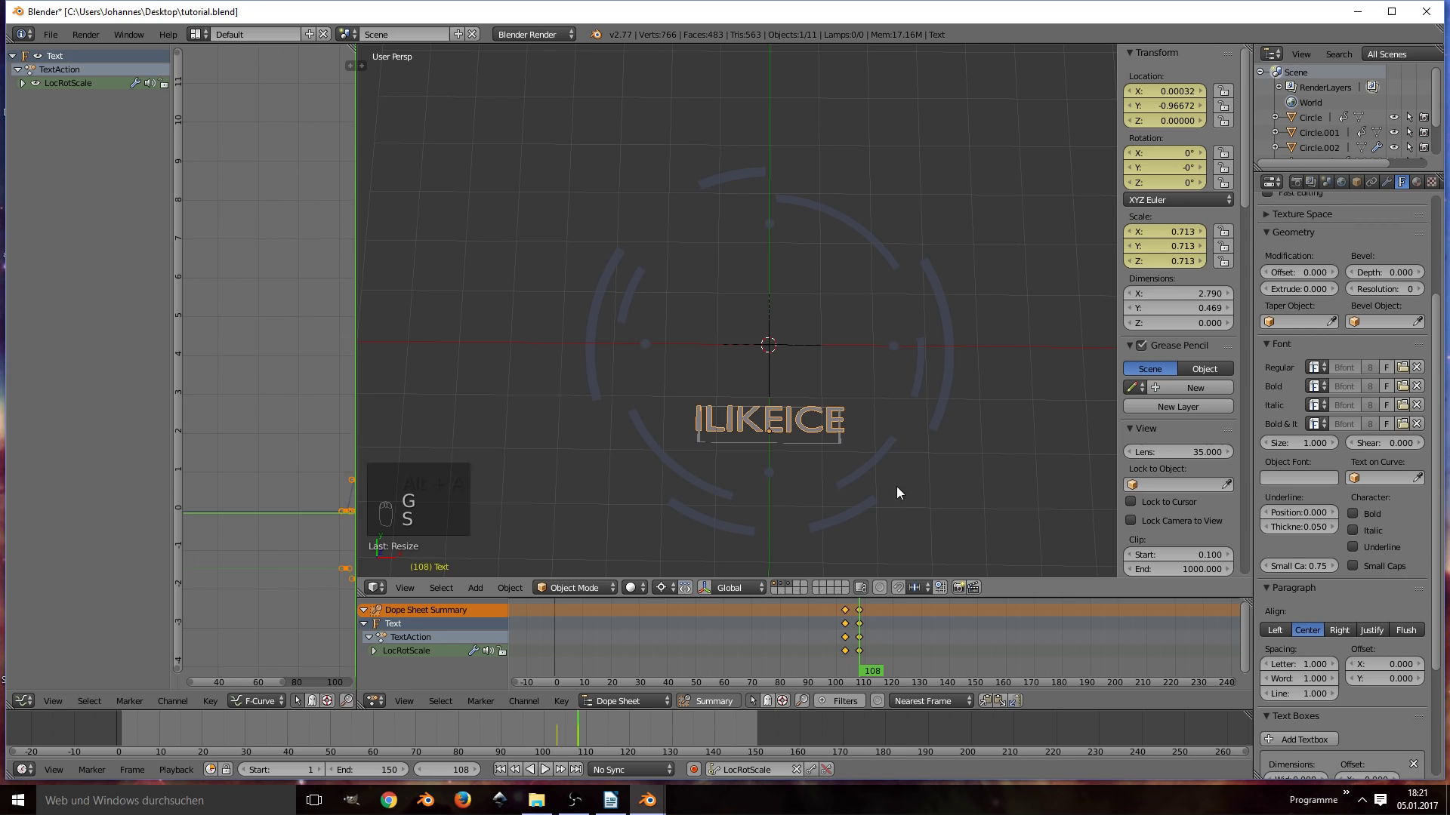
{"action": "key", "text": "i"}
{"action": "key", "text": "x"}
{"action": "key", "text": "s"}
{"action": "key", "text": "i"}
{"action": "key", "text": "alt+a"}
{"action": "key", "text": "ctrl+s"}
{"action": "key", "text": "ctrl+s"}
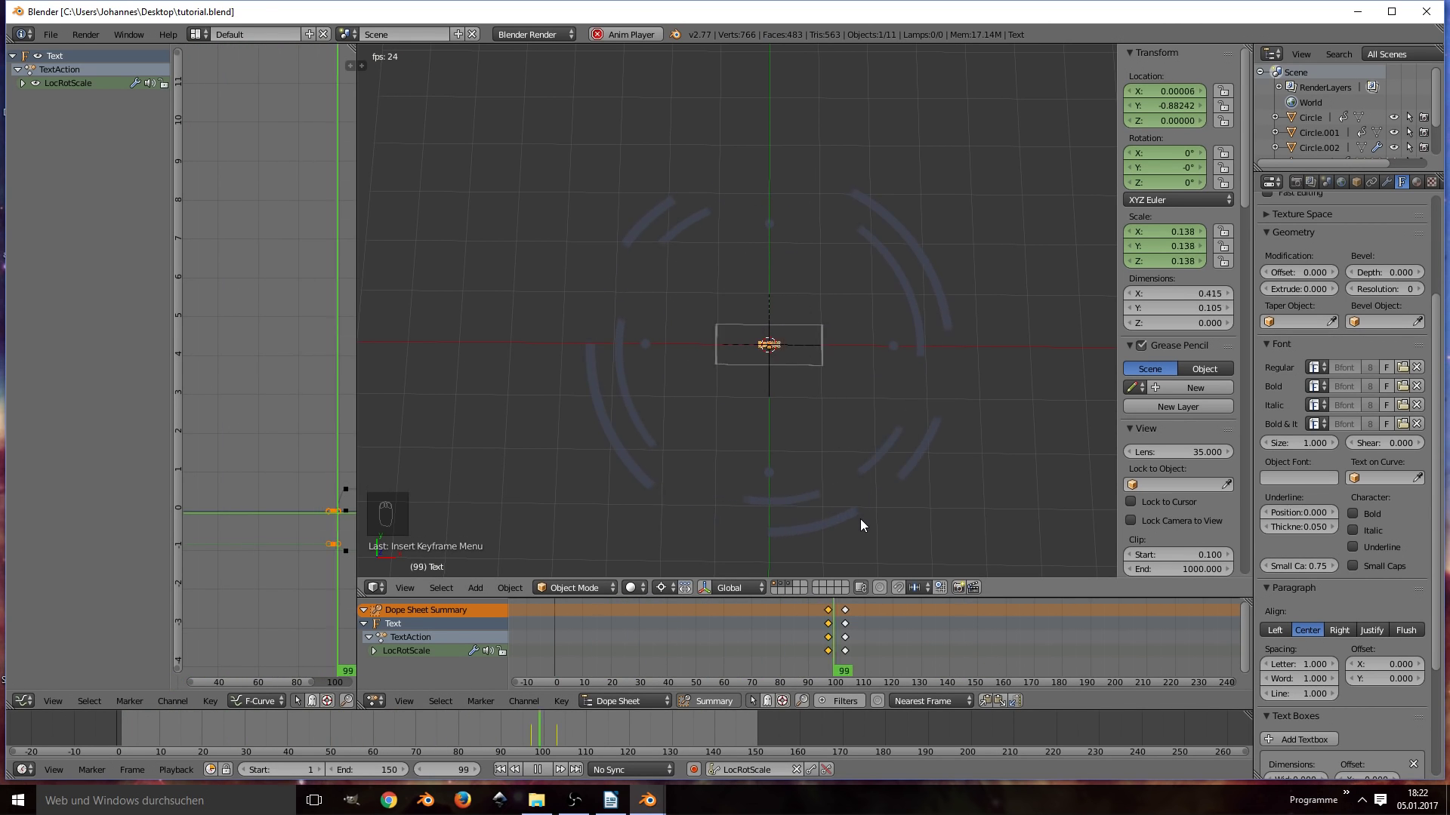
Step: Keyframe Circle.002's LocRotScale for the diamond frame's scale-in and play it back to check
{"action": "key", "text": "ctrl+s"}
{"action": "key", "text": "i"}
{"action": "key", "text": "g"}
{"action": "left_click", "coordinate": [558, 620]}
{"action": "key", "text": "s"}
{"action": "key", "text": "i"}
{"action": "key", "text": "alt+a"}
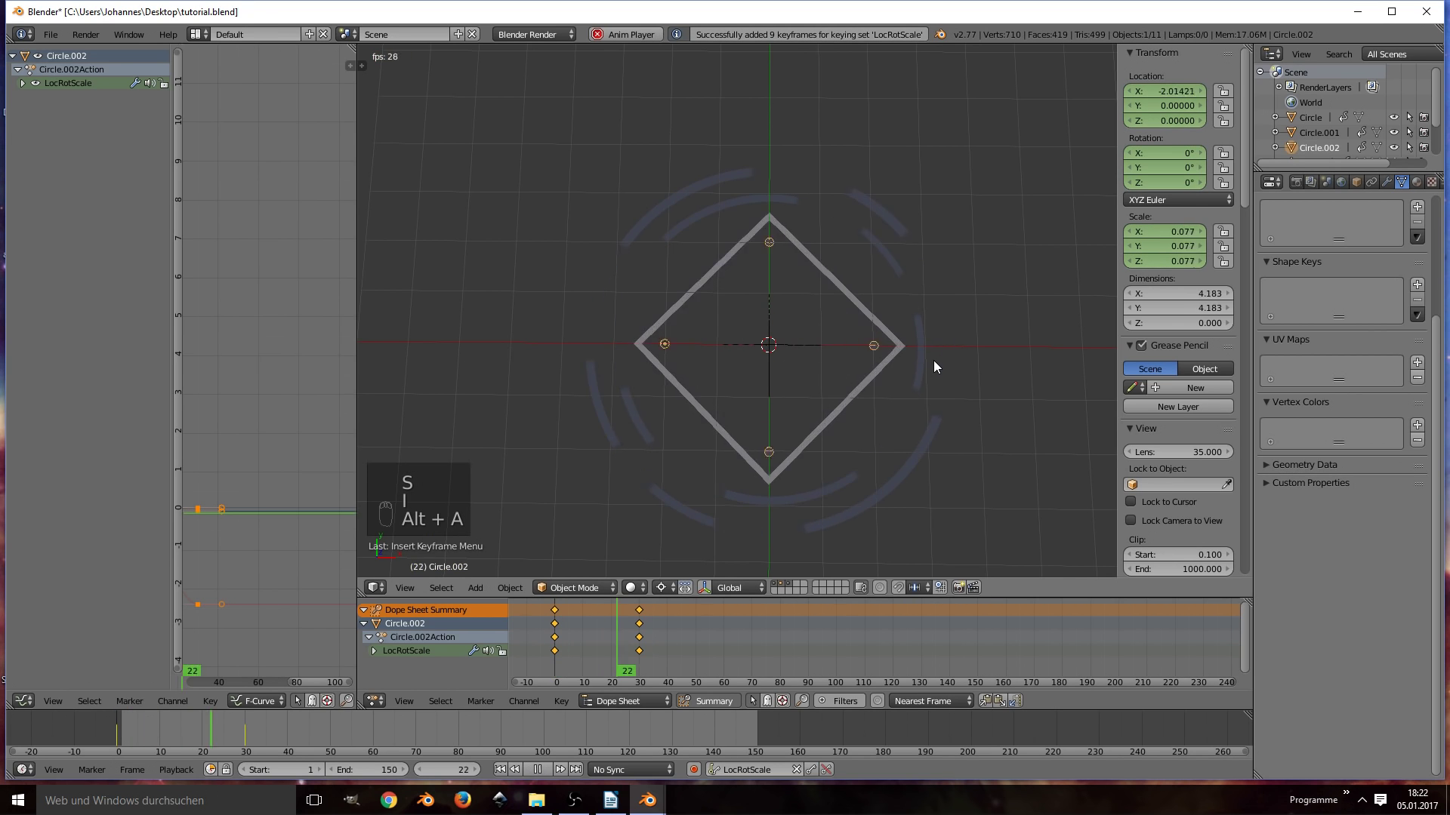
{"action": "key", "text": "alt+a"}
{"action": "key", "text": "ctrl+s"}
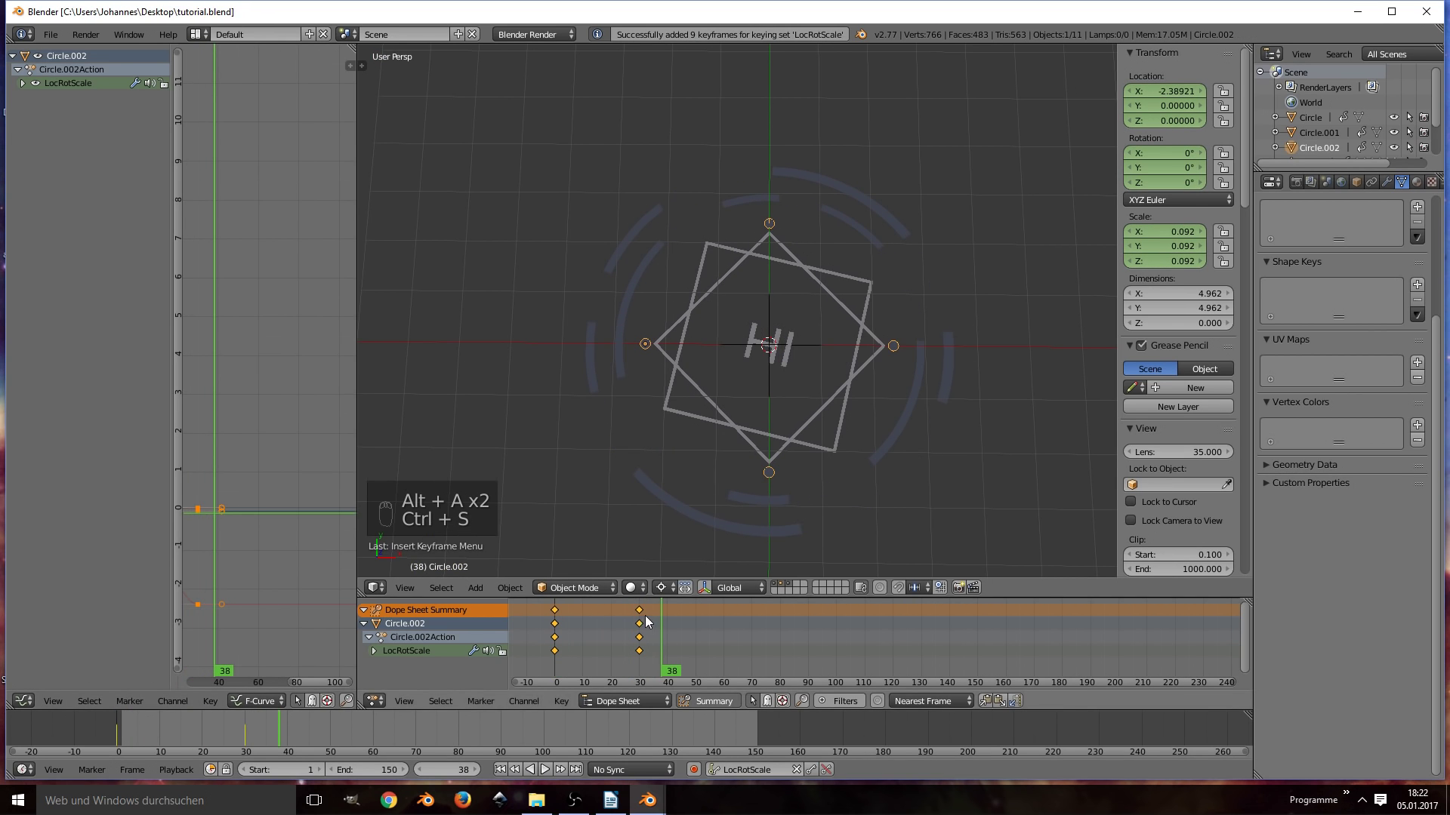
Step: Key Empty_Circle_Control's LocRotScale at frame 120 as the rotation start
{"action": "key", "text": "g"}
{"action": "key", "text": "alt+a"}
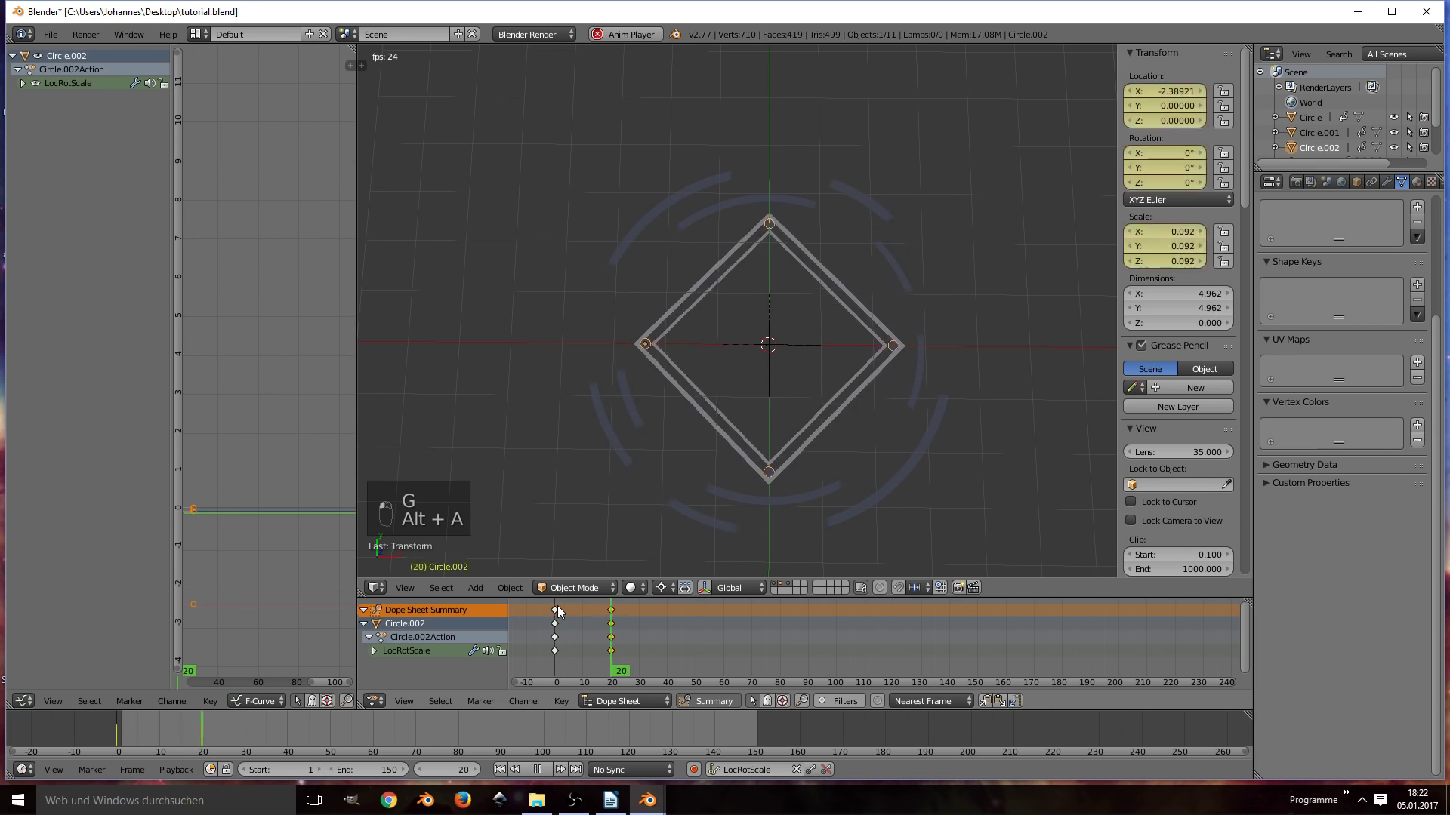
{"action": "key", "text": "alt+a"}
{"action": "key", "text": "ctrl+s"}
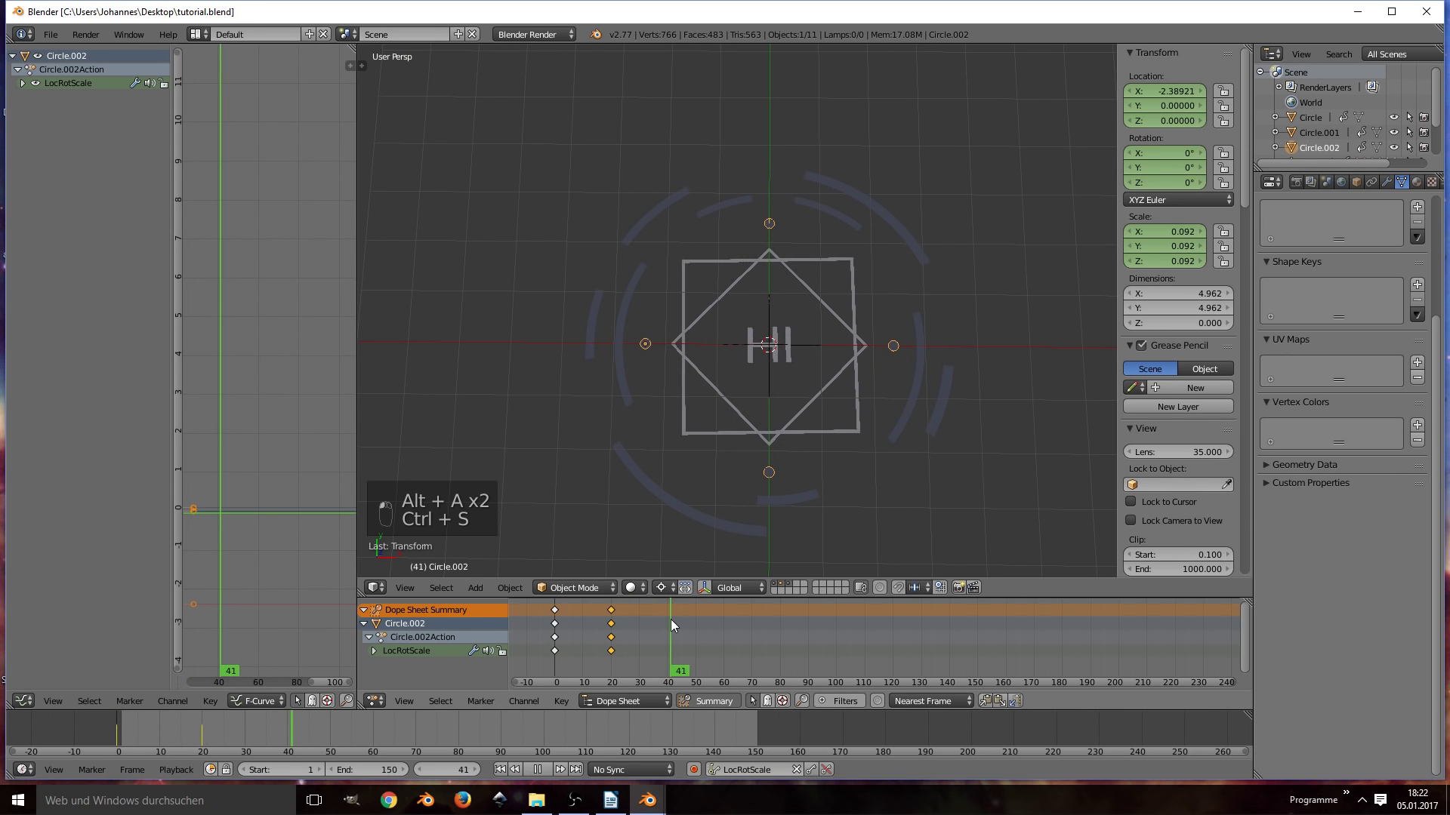
{"action": "key", "text": "x"}
{"action": "key", "text": "i"}
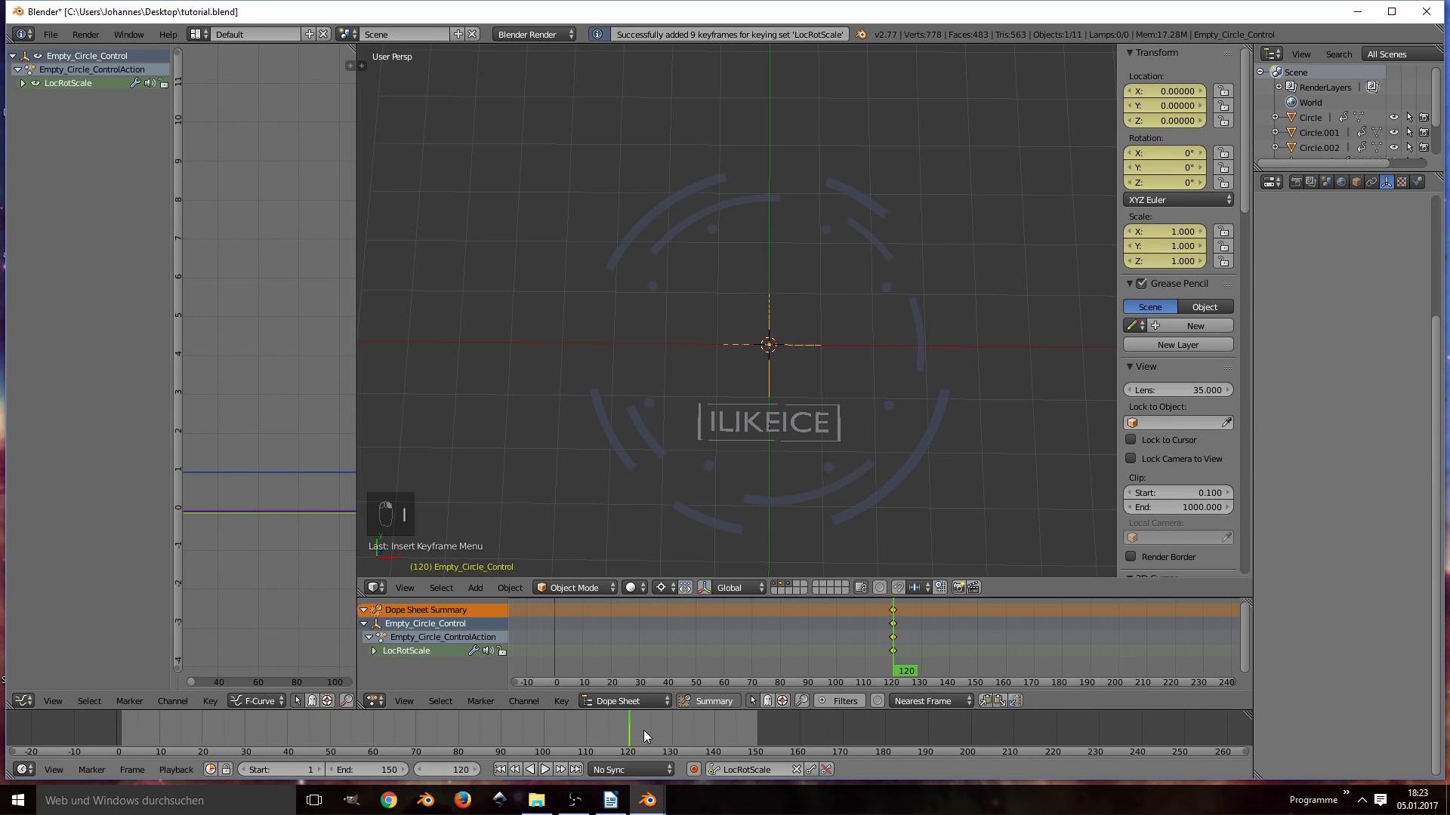
Step: Rotate the circle control empty on Z at frame 150, key it and play the animation
{"action": "key", "text": "r"}
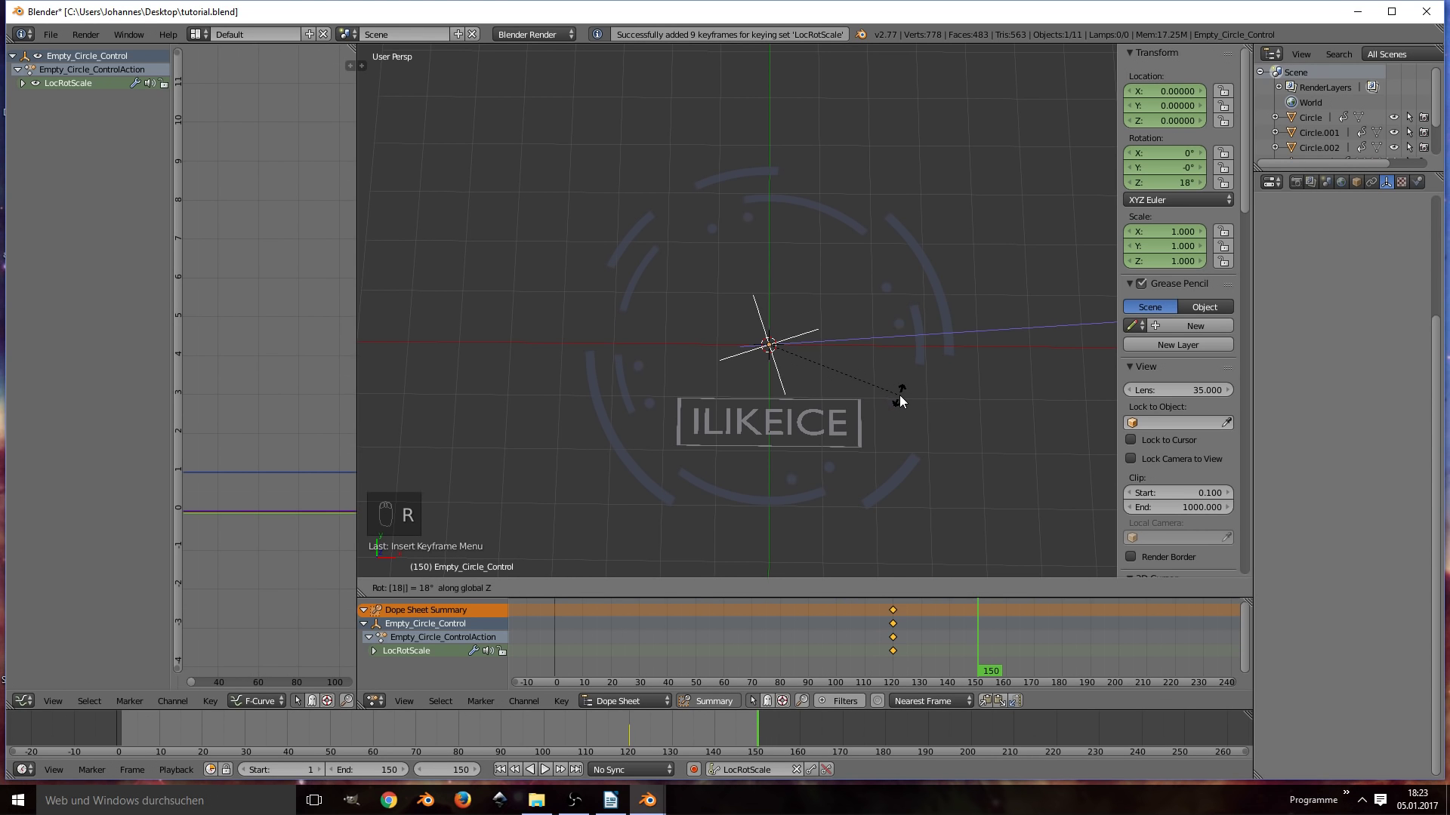
{"action": "key", "text": "i"}
{"action": "key", "text": "alt+a"}
{"action": "key", "text": "ctrl+s"}
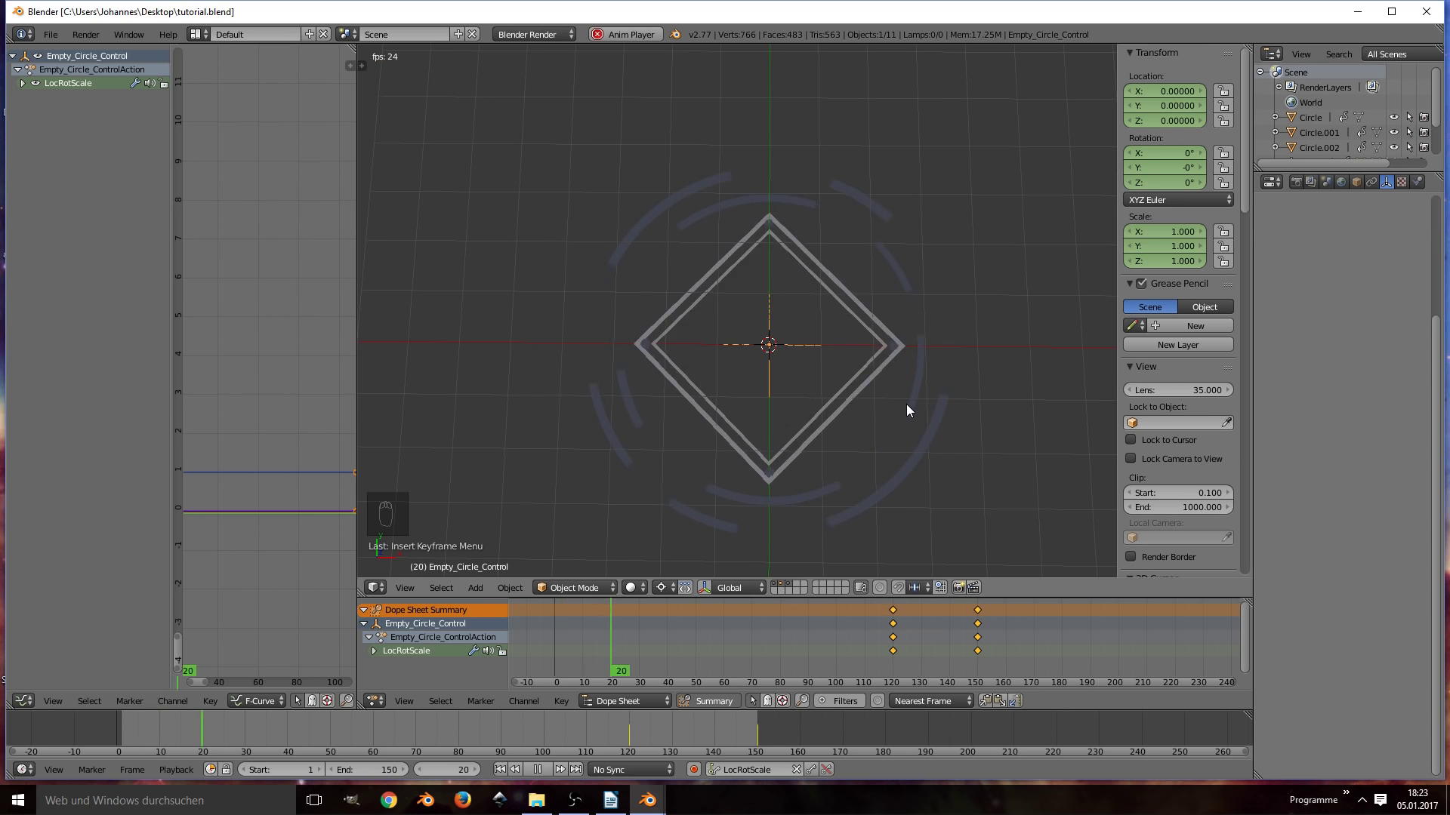
Step: Create the shadeles_white material on Circle with Shadeless enabled
{"action": "key", "text": "ctrl+s"}
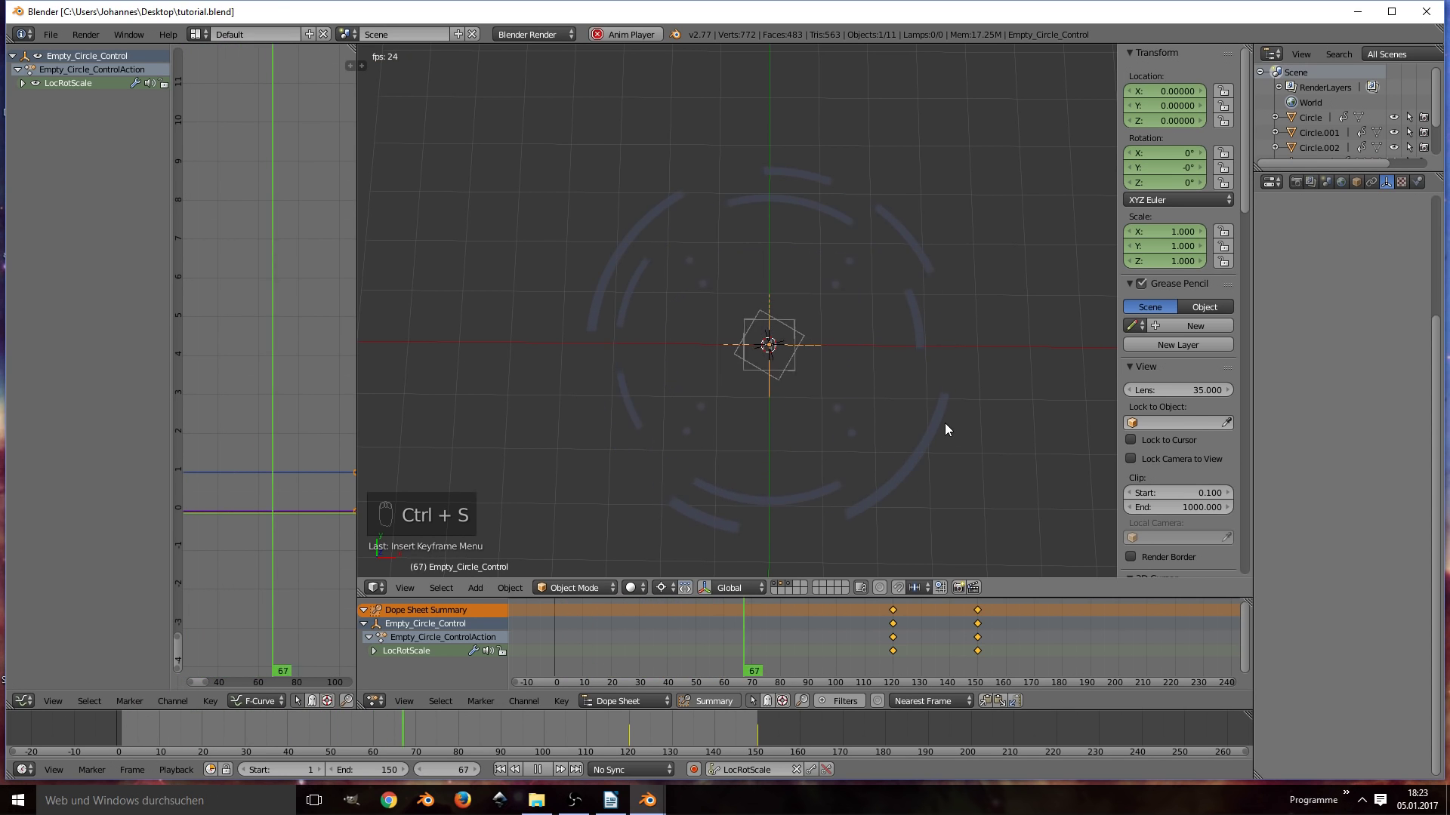
{"action": "key", "text": "ctrl+s"}
{"action": "key", "text": "a"}
{"action": "key", "text": "a"}
{"action": "key", "text": "ctrl+s"}
{"action": "key", "text": "alt+a"}
{"action": "key", "text": "ctrl+s"}
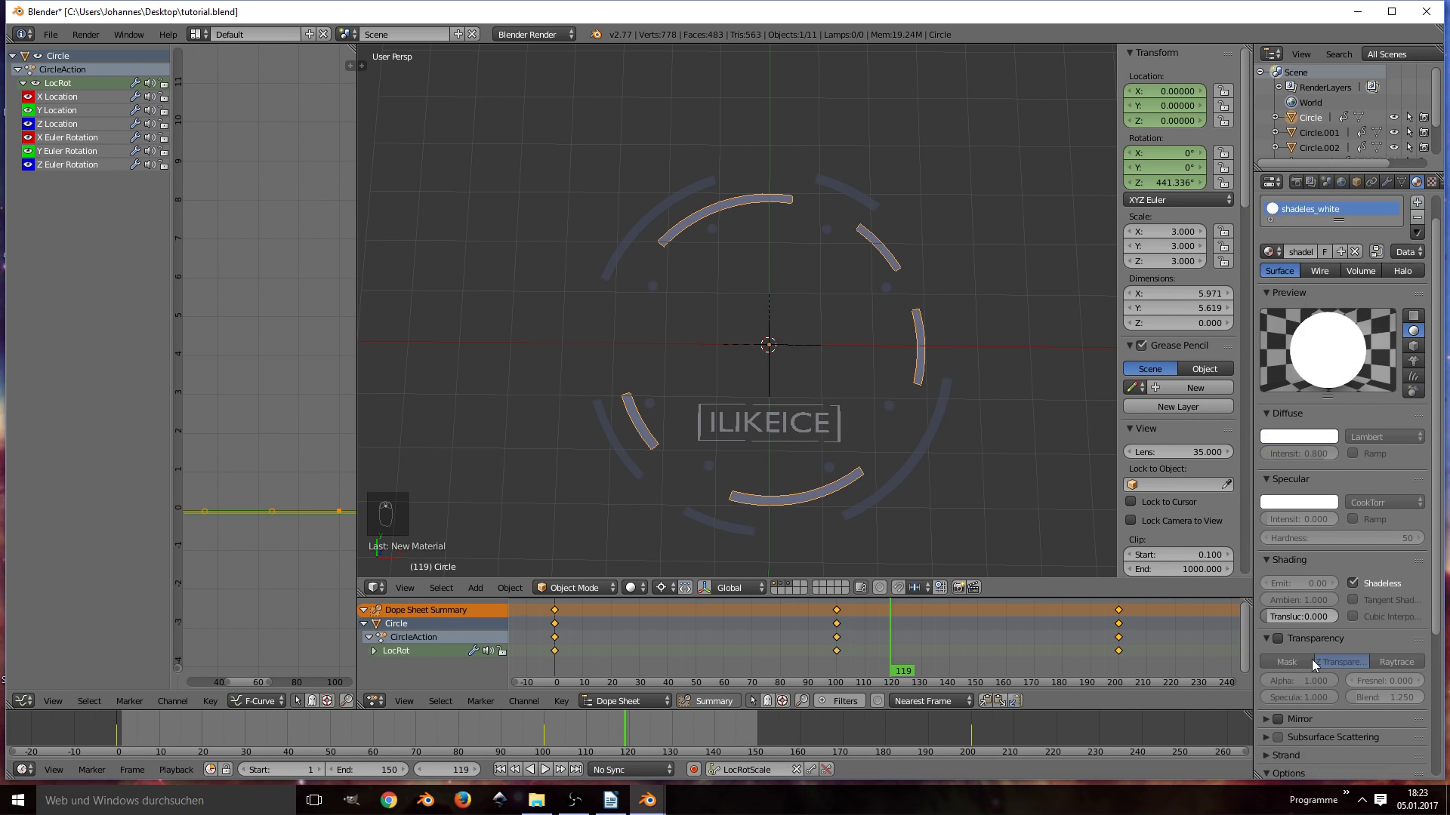
Step: Select all HUD objects and link the shadeles_white material to them via Ctrl+L Materials
{"action": "middle_click", "coordinate": [1260, 523]}
{"action": "key", "text": "a"}
{"action": "key", "text": "a"}
{"action": "key", "text": "ctrl+l"}
{"action": "key", "text": "Down"}
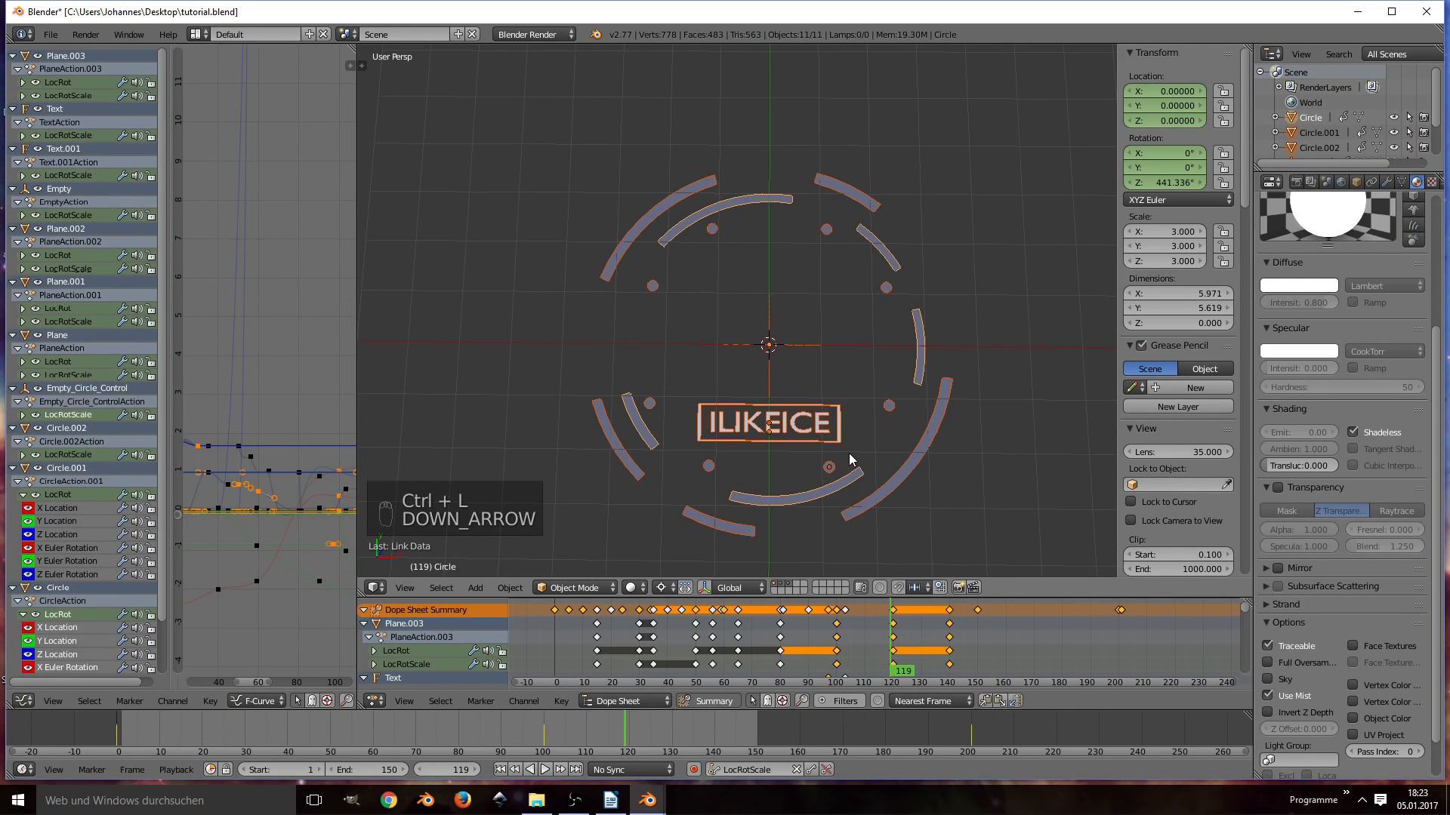
{"action": "key", "text": "F12"}
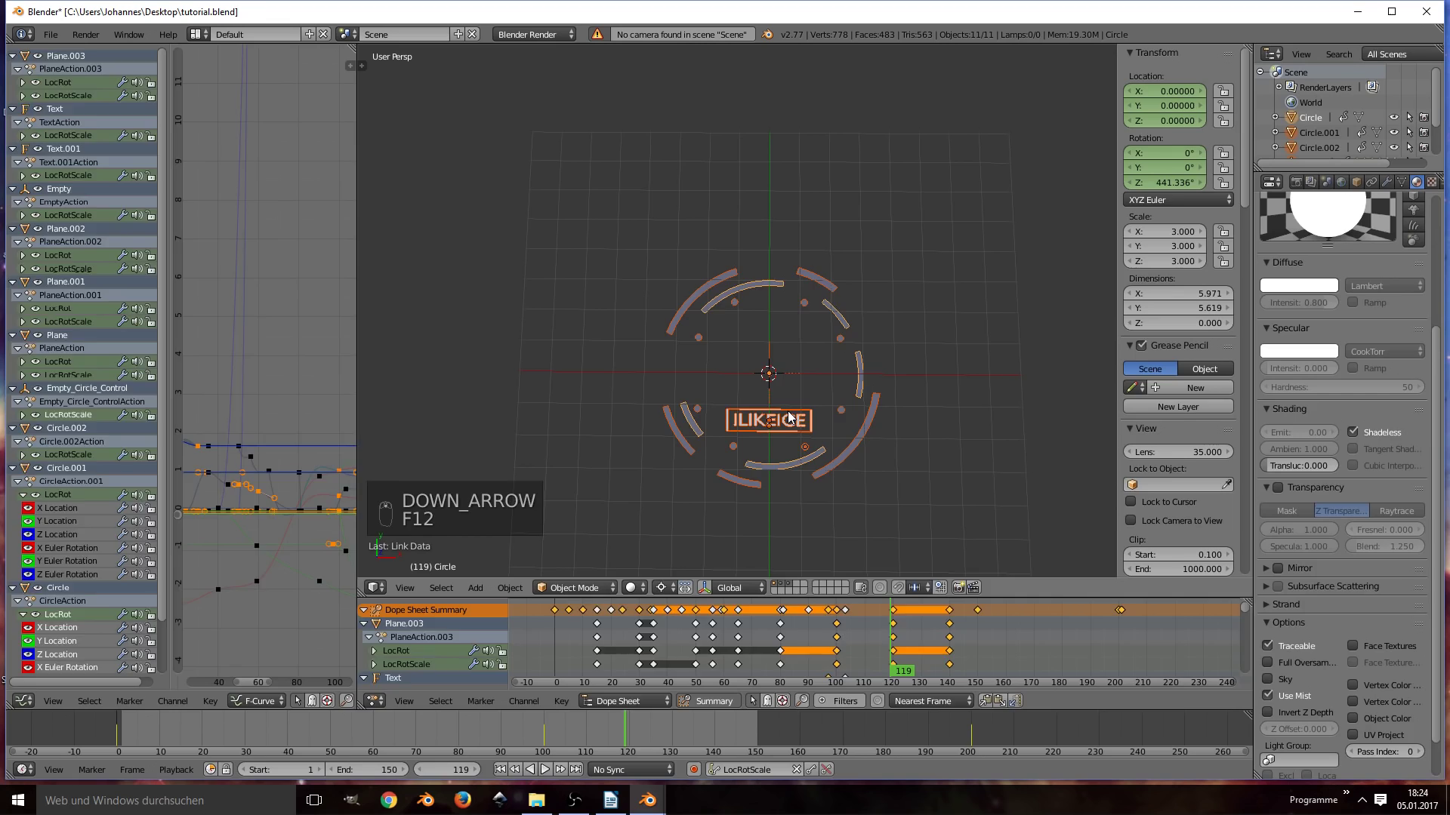
Step: Add a square-resolution orthographic camera over the HUD with scale 8.7 and render a test frame
{"action": "key", "text": "a"}
{"action": "key", "text": "shift+a"}
{"action": "key", "text": "alt+g"}
{"action": "key", "text": "alt+r"}
{"action": "key", "text": "g"}
{"action": "key", "text": "ctrl+KP_0"}
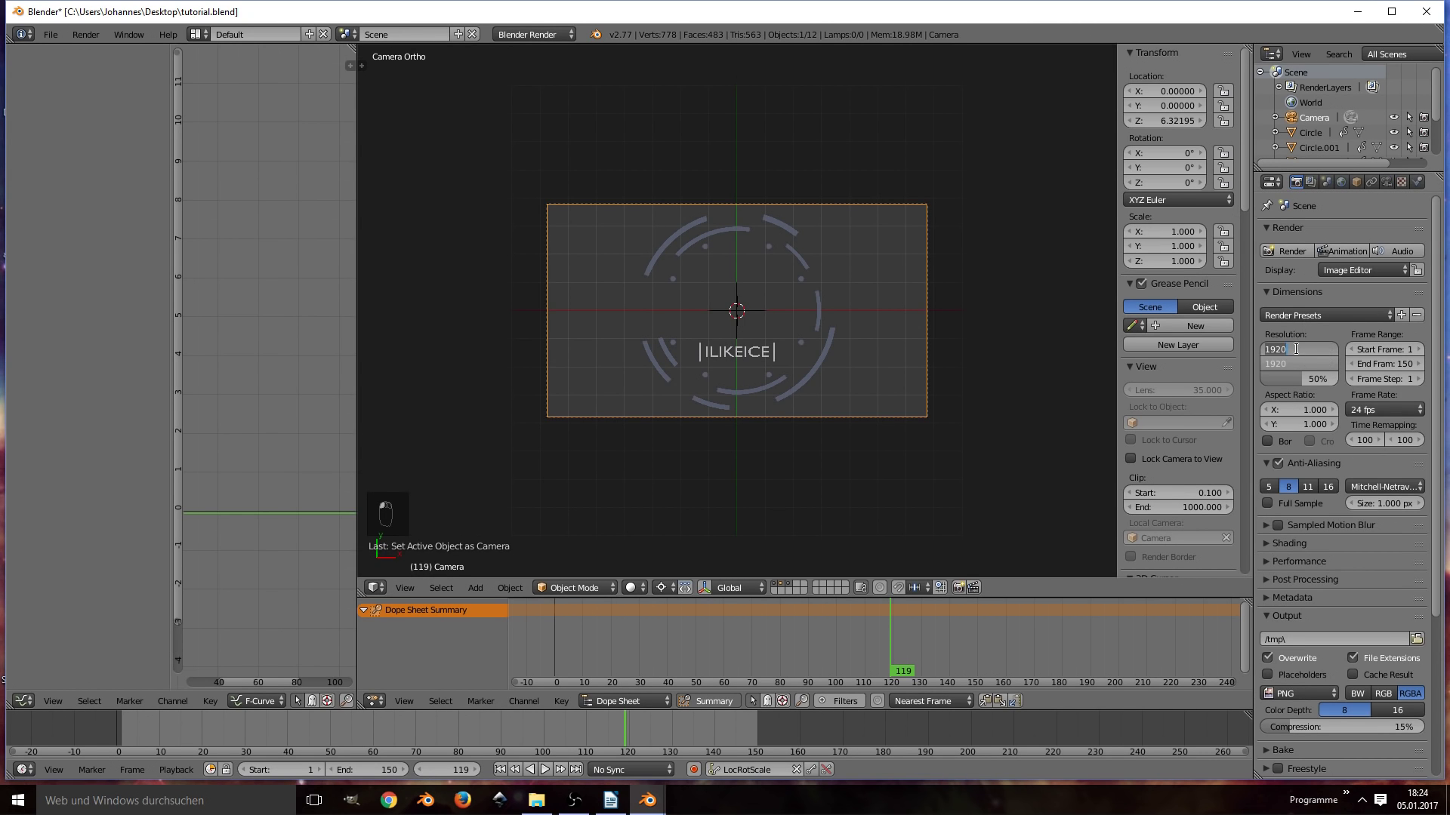
{"action": "left_click_drag", "start_coordinate": [1349, 324], "coordinate": [1066, 256]}
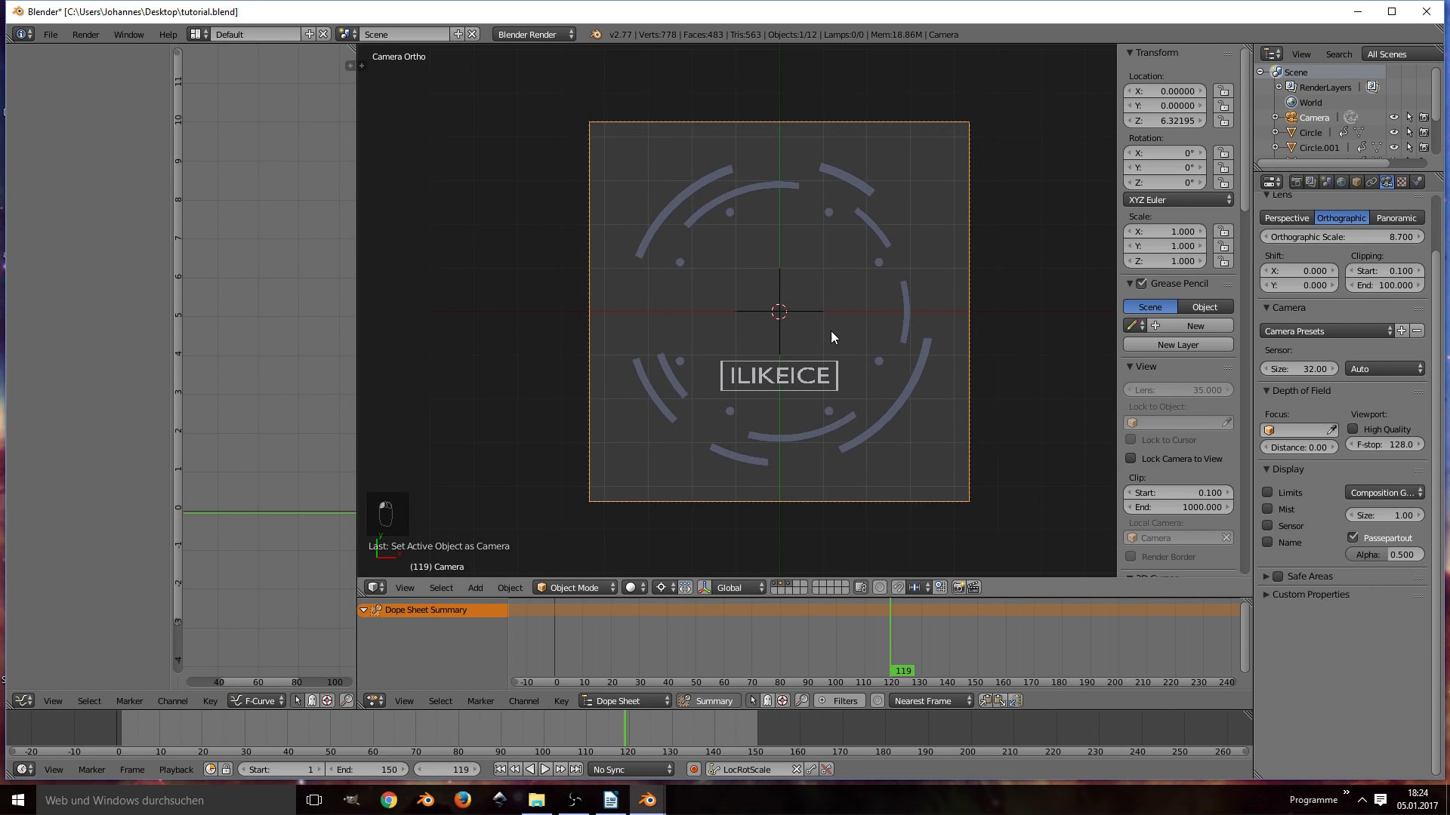
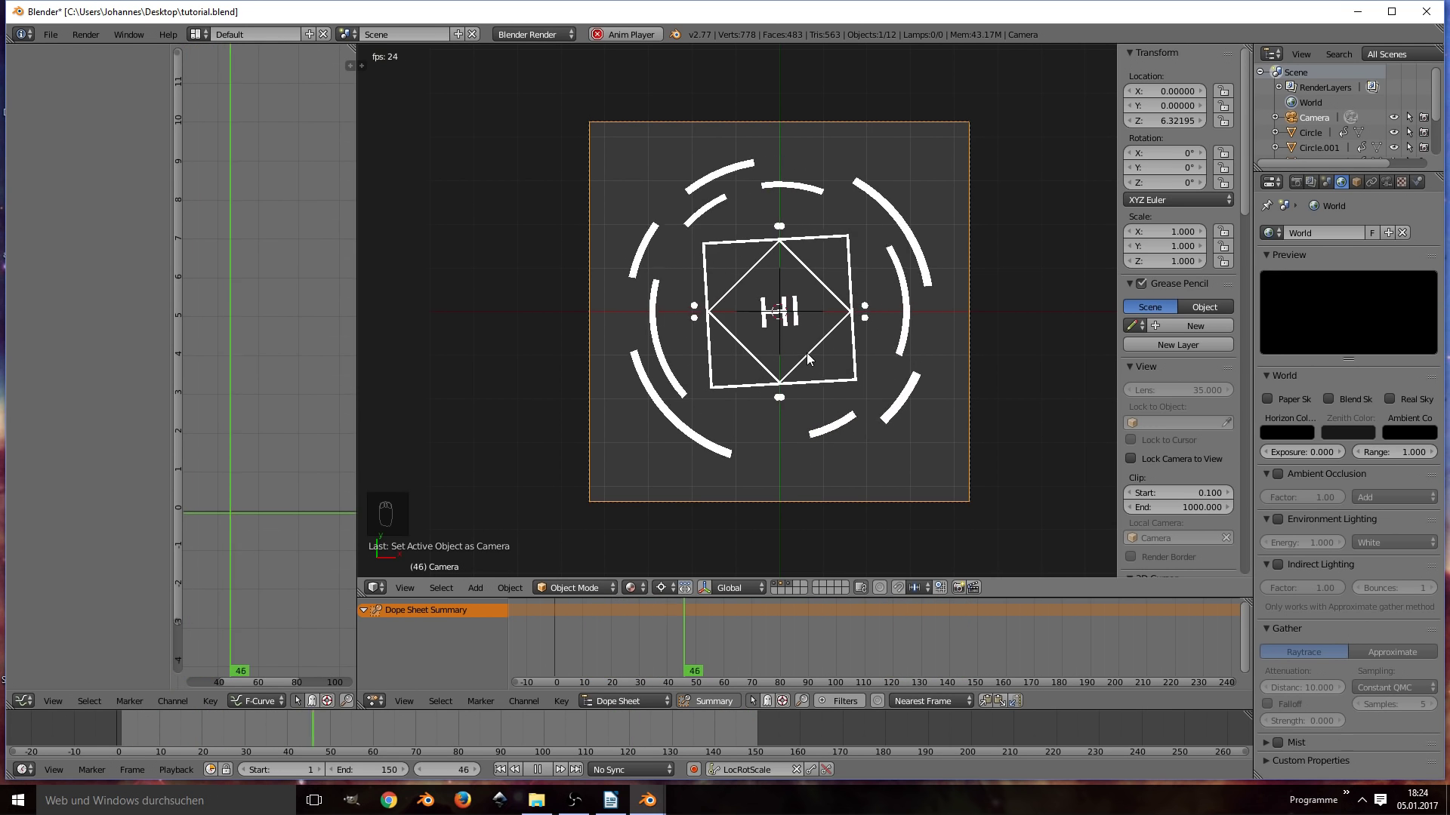
Step: Play the white HUD animation through the camera before switching to the BGs folder
{"action": "key", "text": "ctrl+s"}
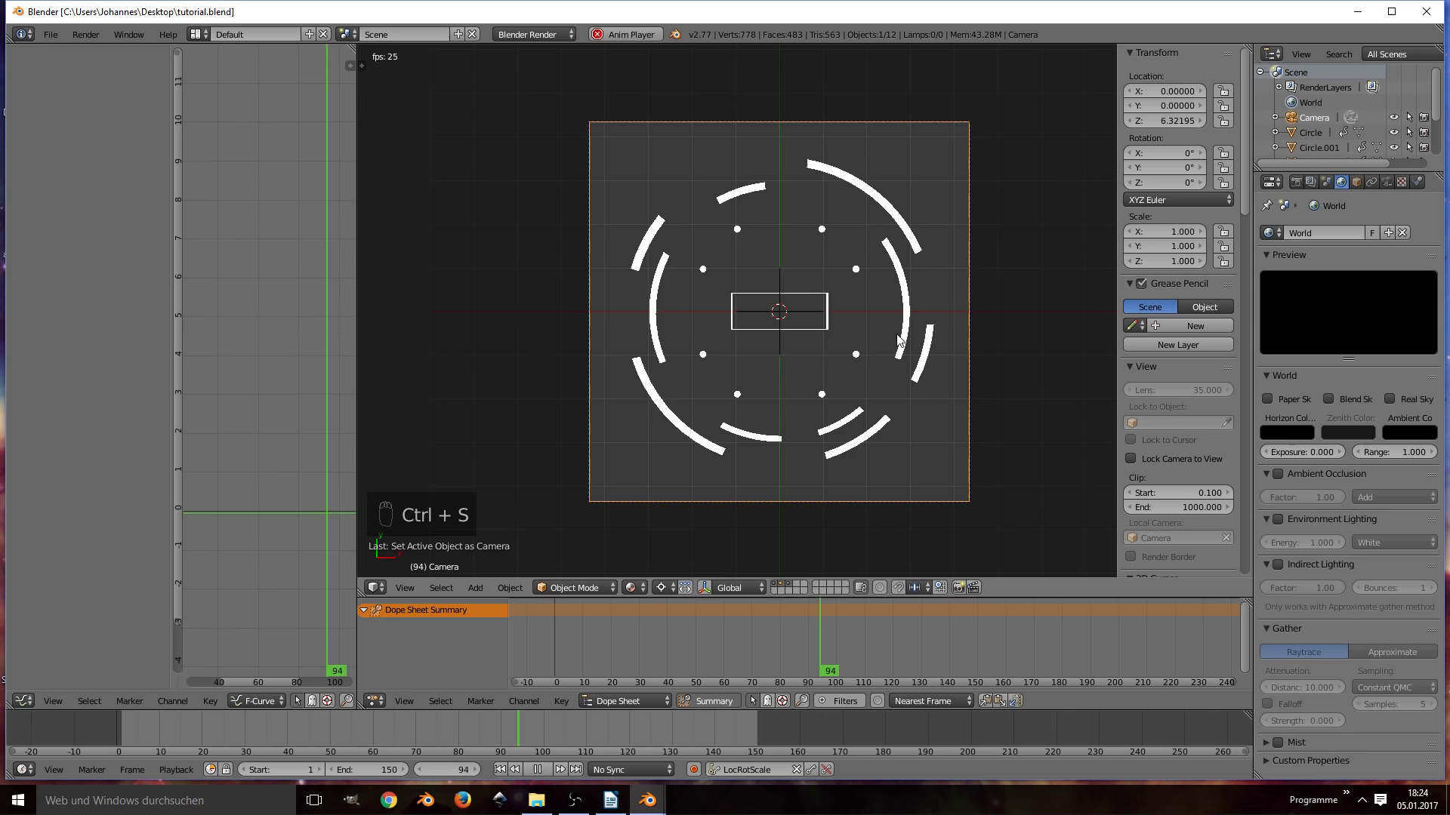